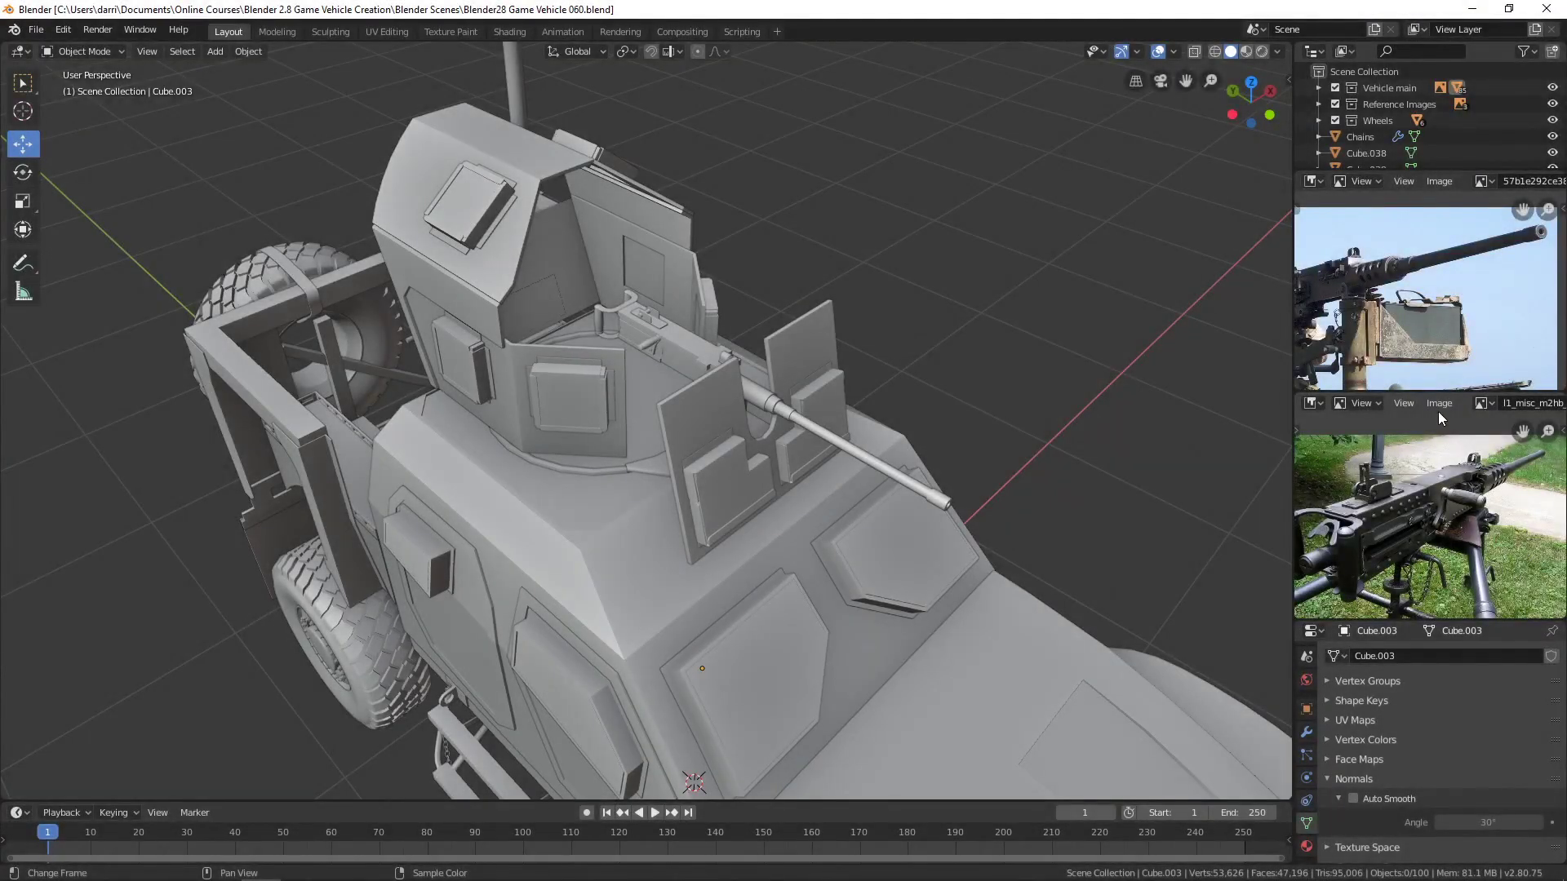
Load l3_misc_m2hb_for_sale_semiauto_60687.jpg as the close-up machine gun photo in the lower reference panel.
click(1444, 411)
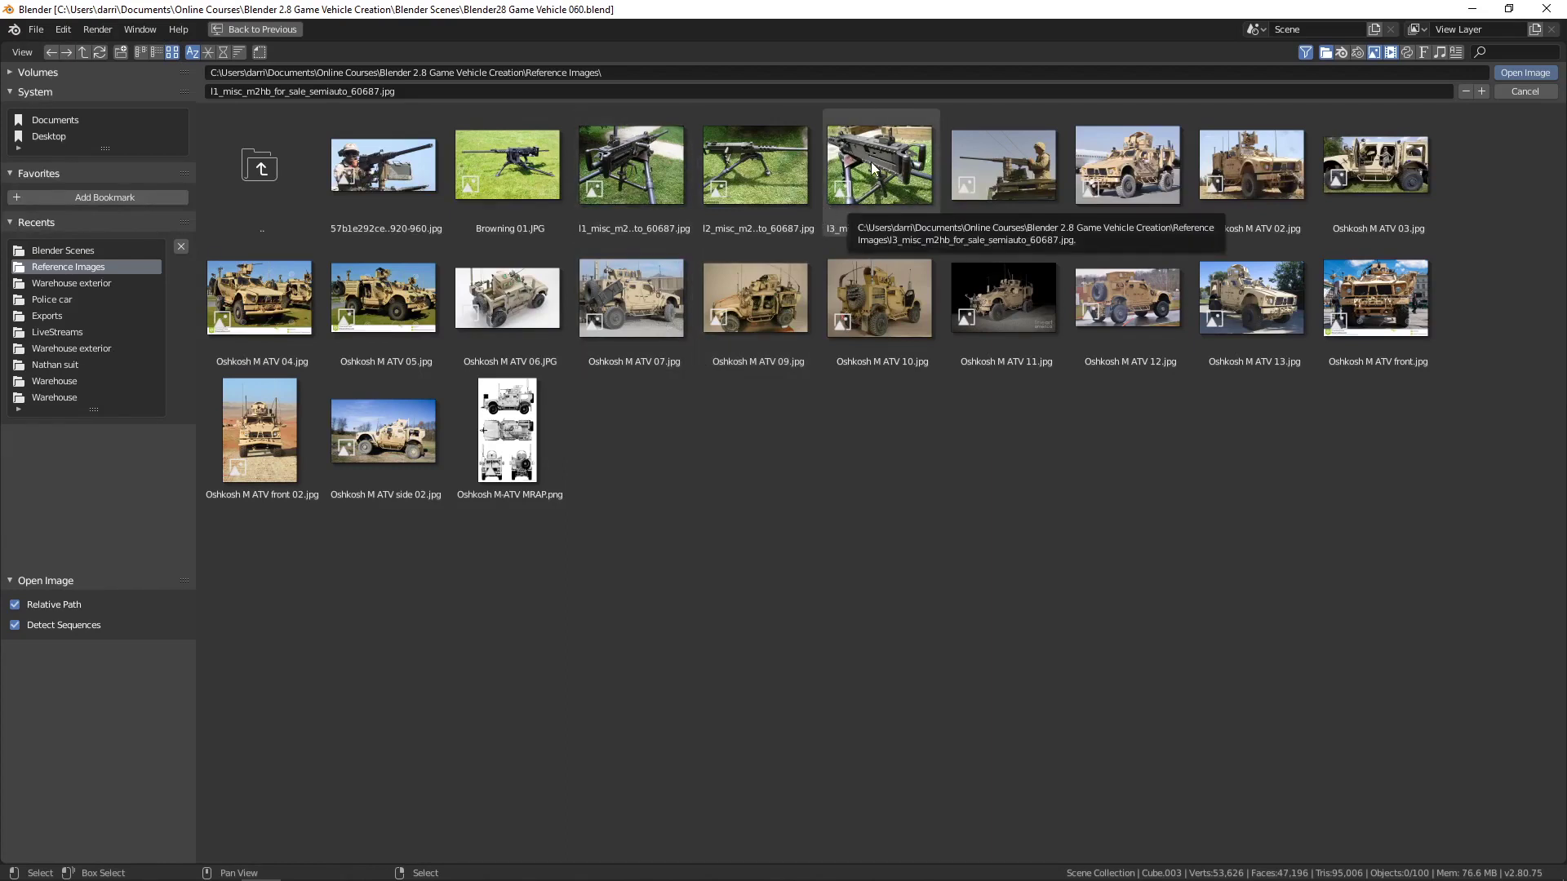
click(880, 165)
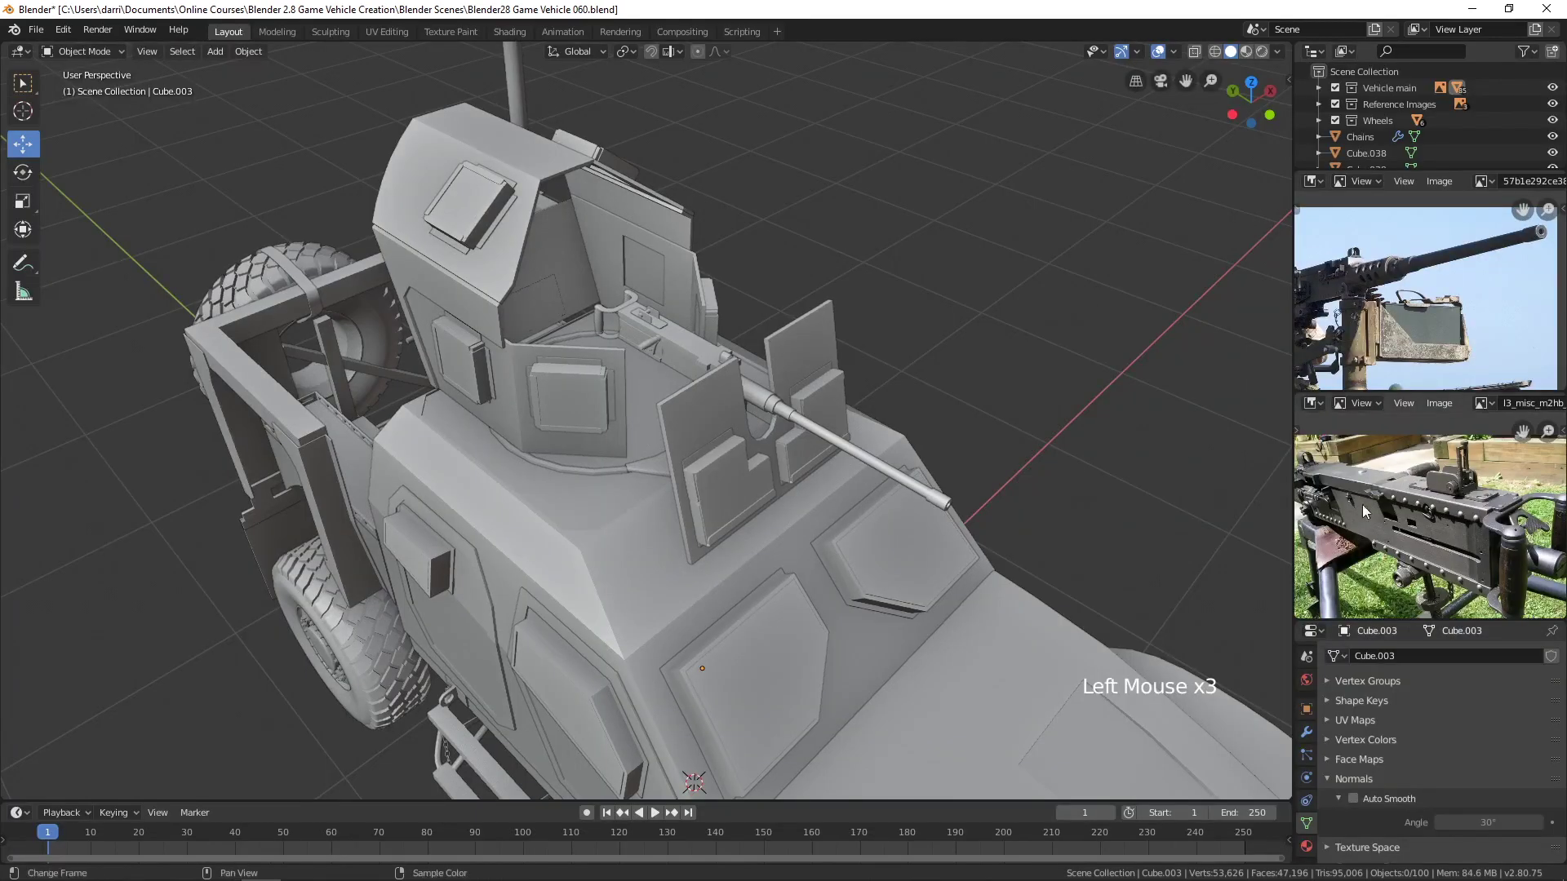
Pan and zoom the lower photo onto the gun and the upper photo toward the ammo can.
middle_click(1339, 541)
scroll(up, 3)
middle_click(1431, 501)
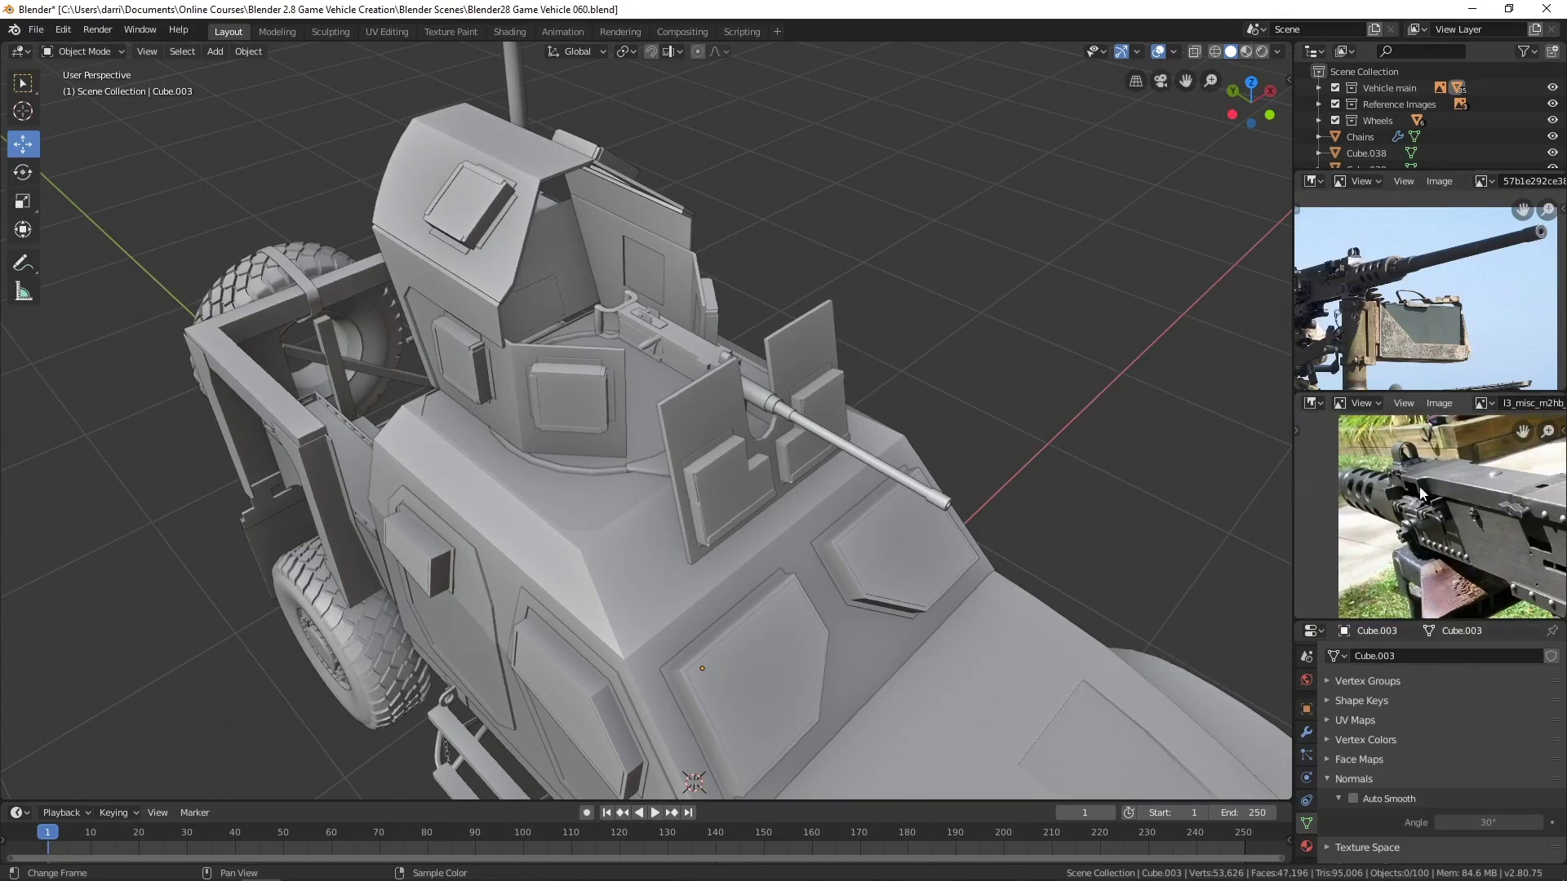
scroll(up, 3)
middle_click(1393, 323)
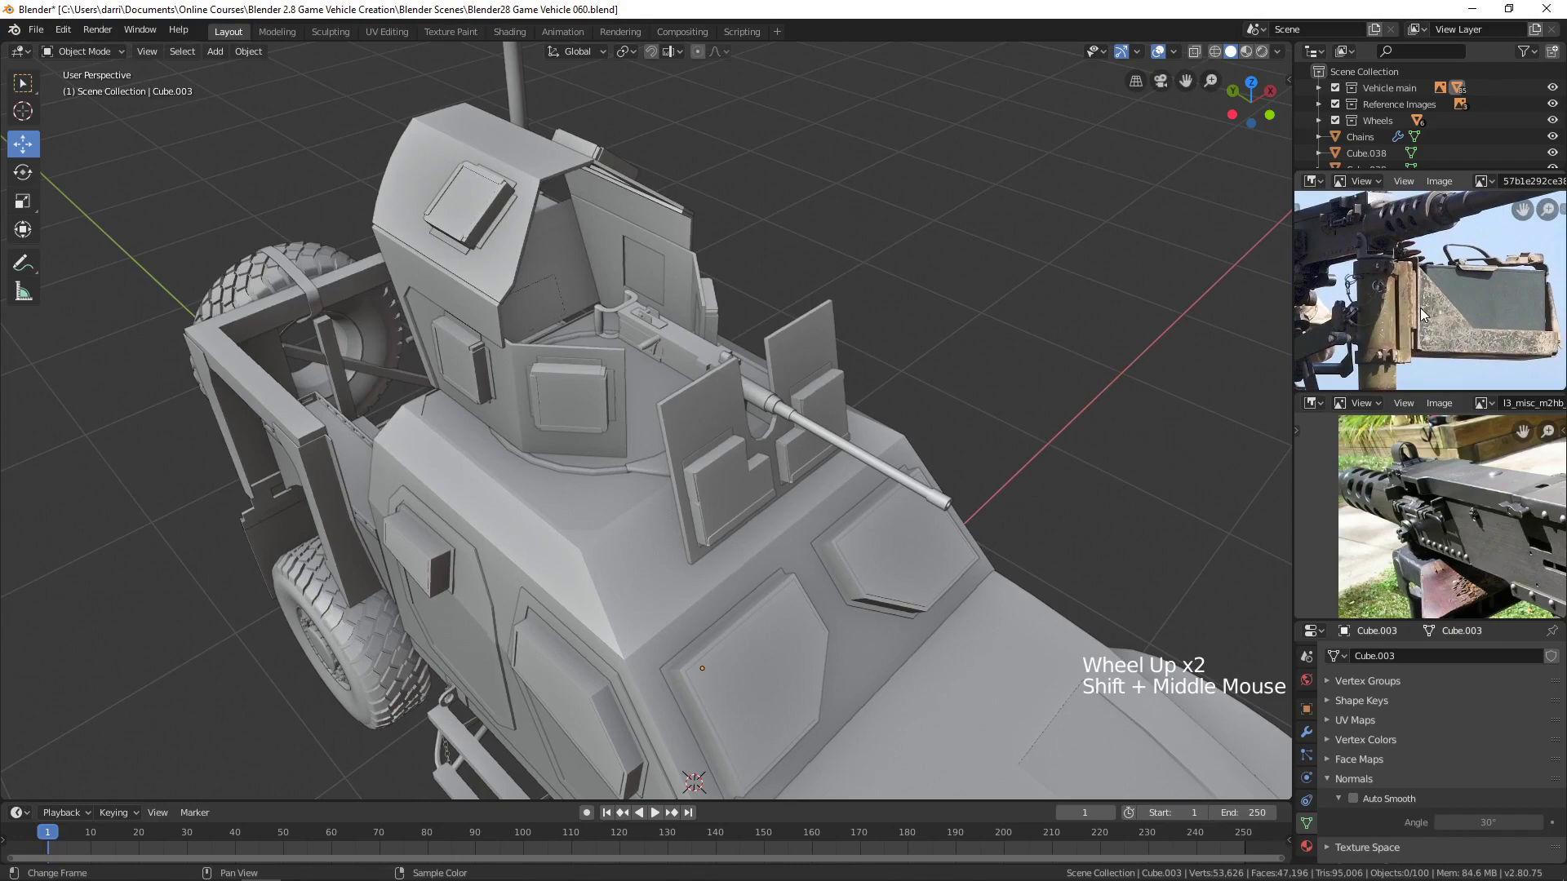
scroll(up, 3)
Orbit and zoom the viewport to bring the mount post and bolted bracket into close view.
middle_click(1103, 406)
scroll(up, 3)
middle_click(834, 332)
middle_click(875, 373)
scroll(up, 3)
middle_click(811, 369)
middle_click(834, 398)
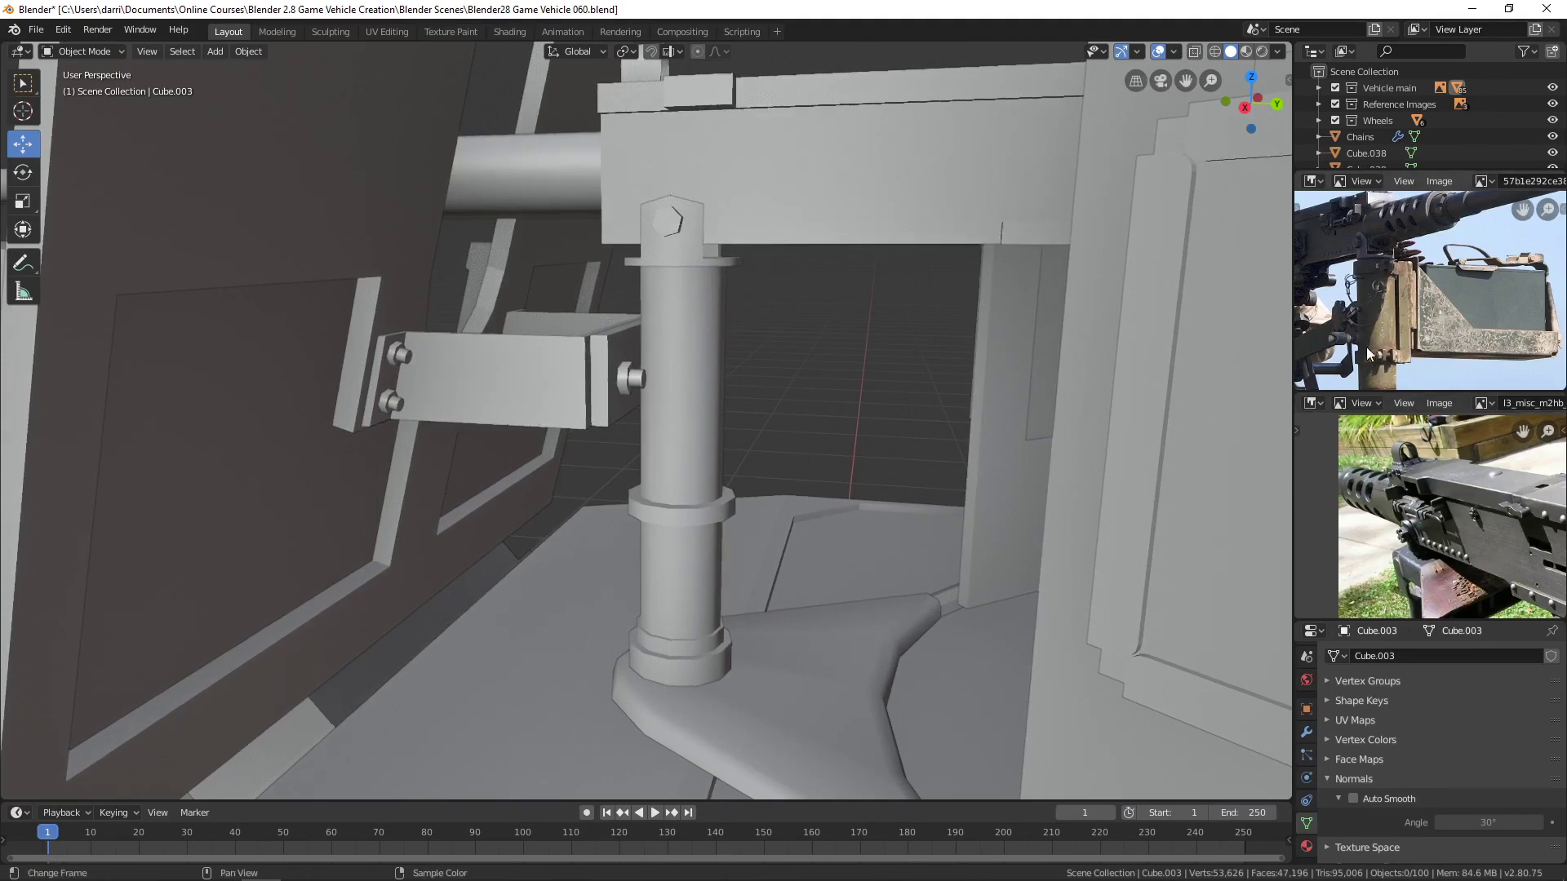
Edit the post cylinder: select its collar ring faces, slim and lower the collar, and add edge loops near the top.
click(706, 515)
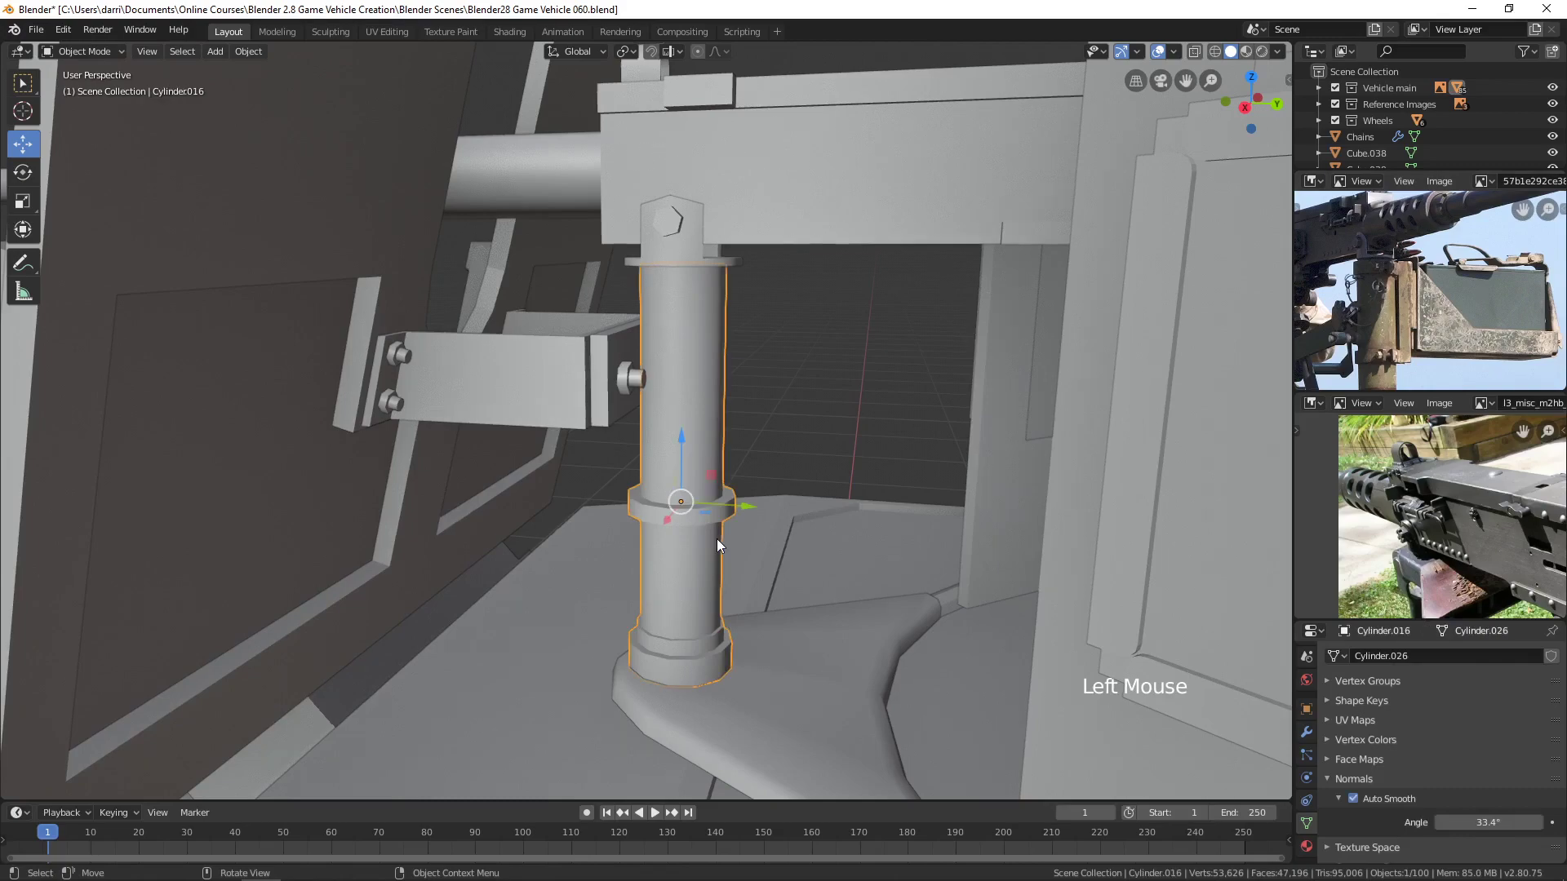
key(Tab)
scroll(up, 3)
middle_click(724, 513)
key(3)
click(735, 502)
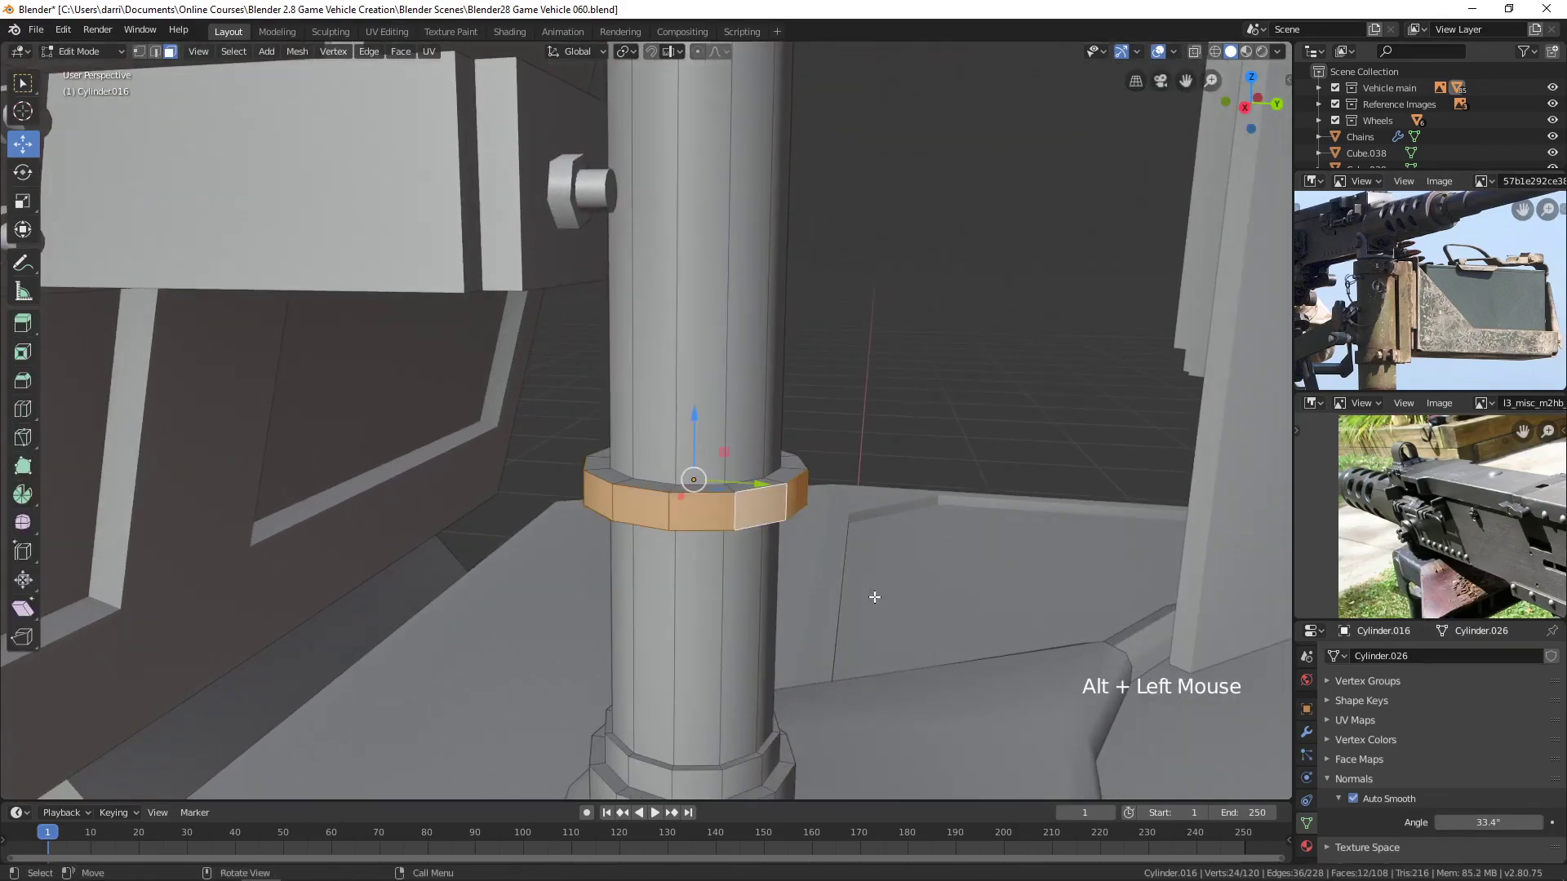
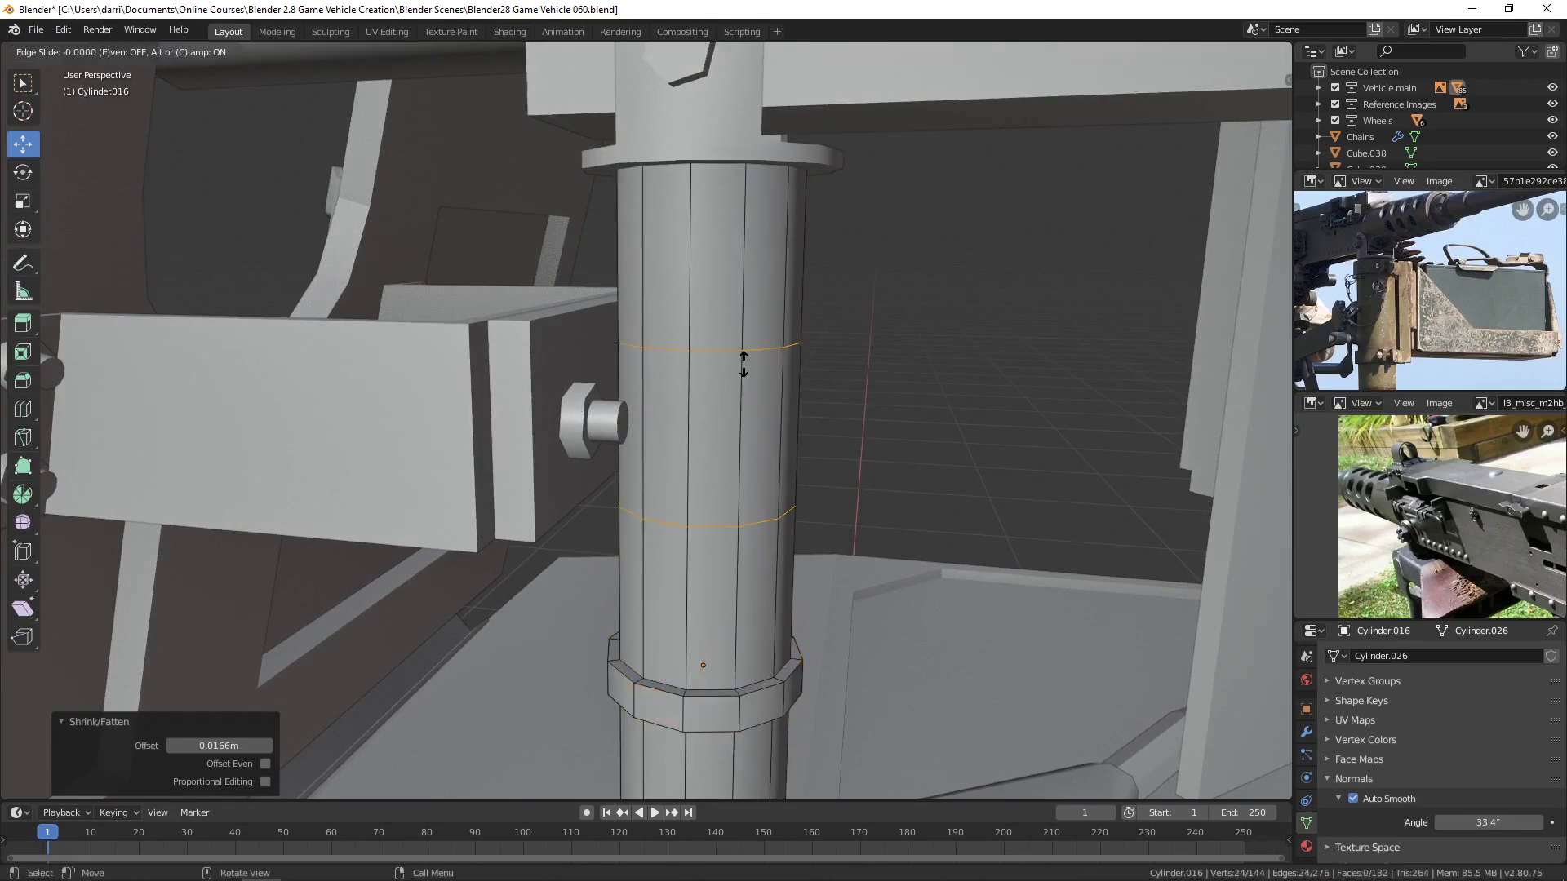
click(709, 356)
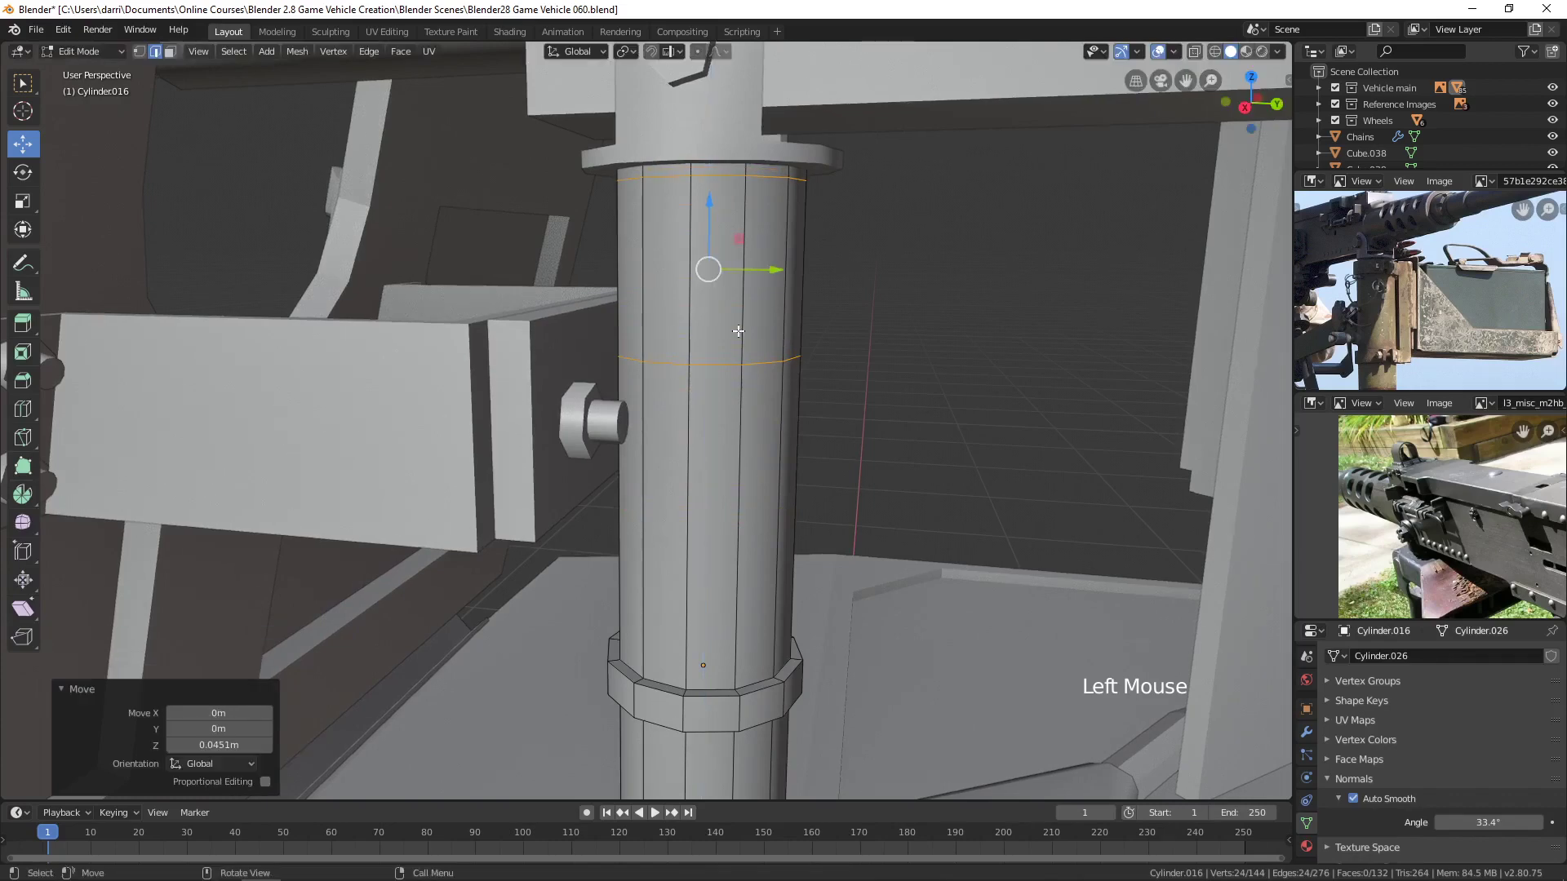
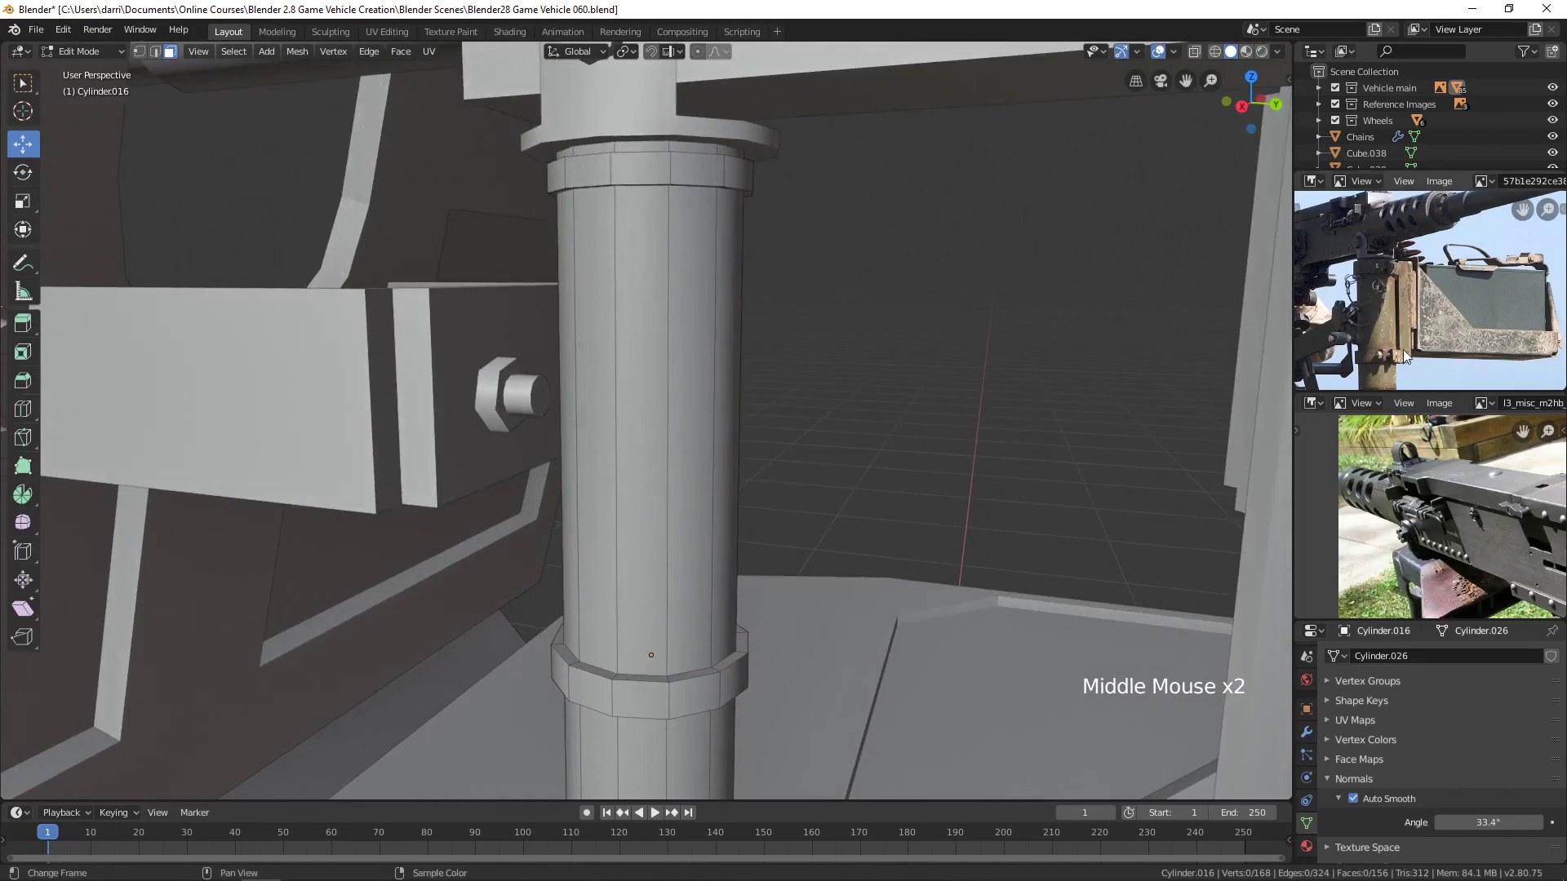
Nudge the ring faces along X, select the top and bottom loops and bring up the Edge menu (Ctrl+E).
scroll(up, 3)
middle_click(1402, 309)
scroll(down, 3)
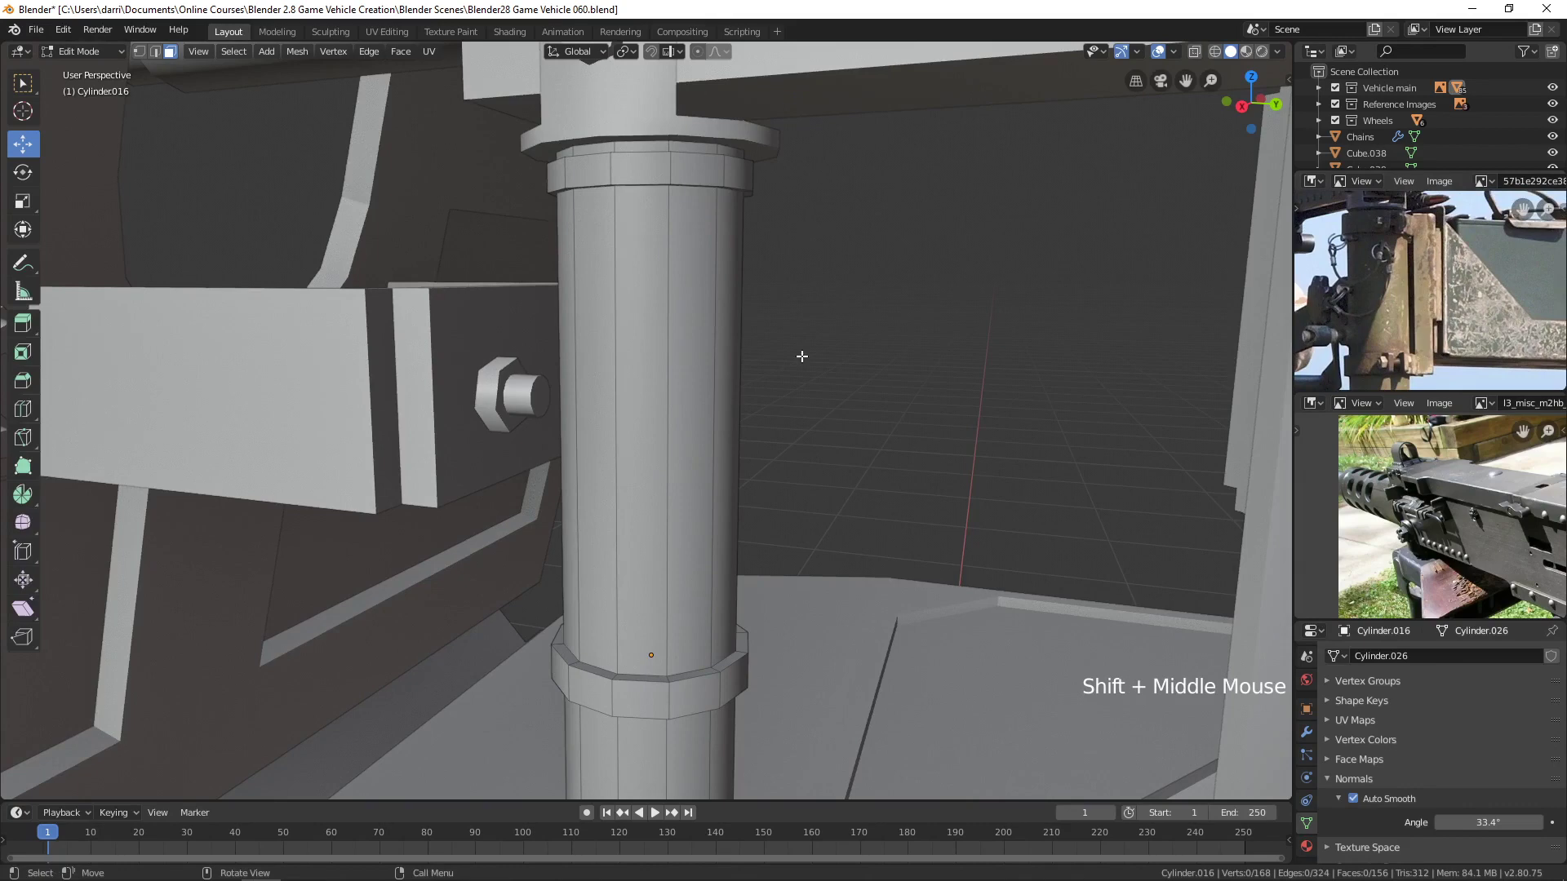
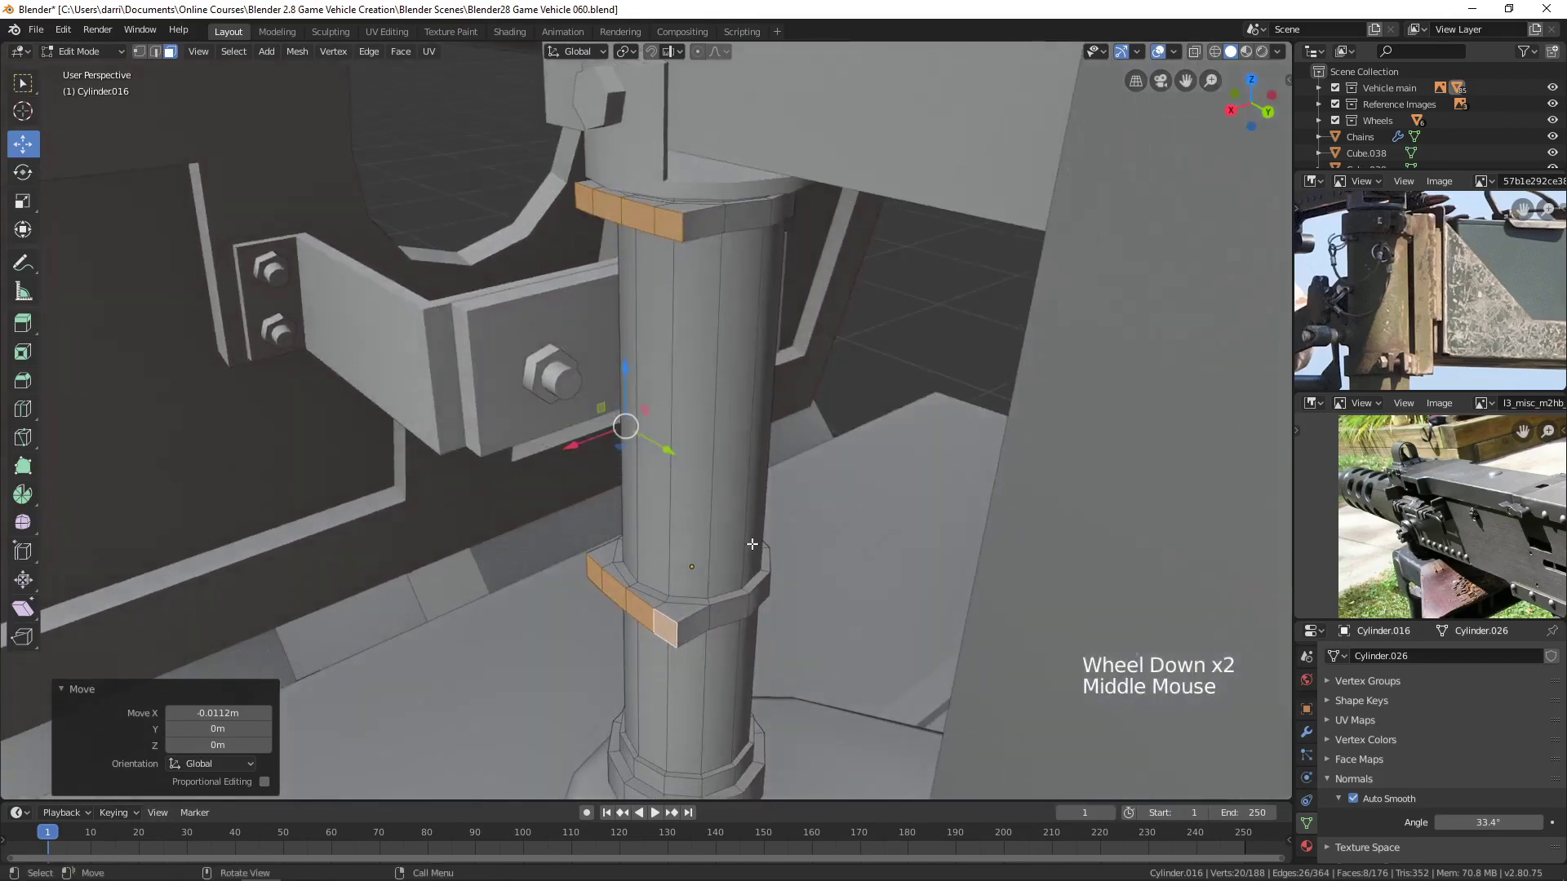
click(573, 446)
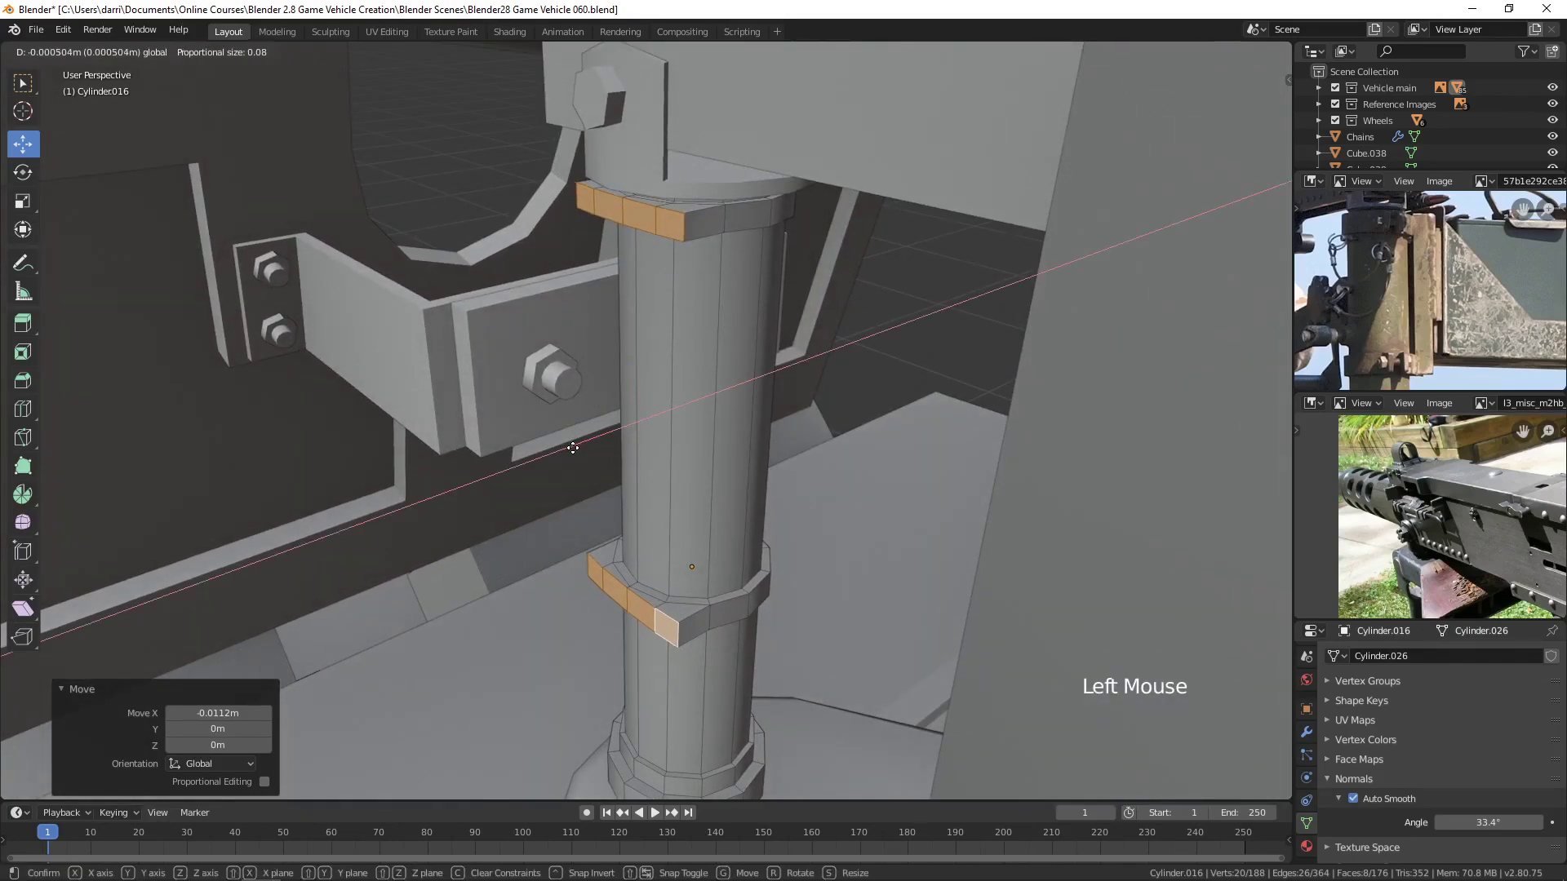
key(e)
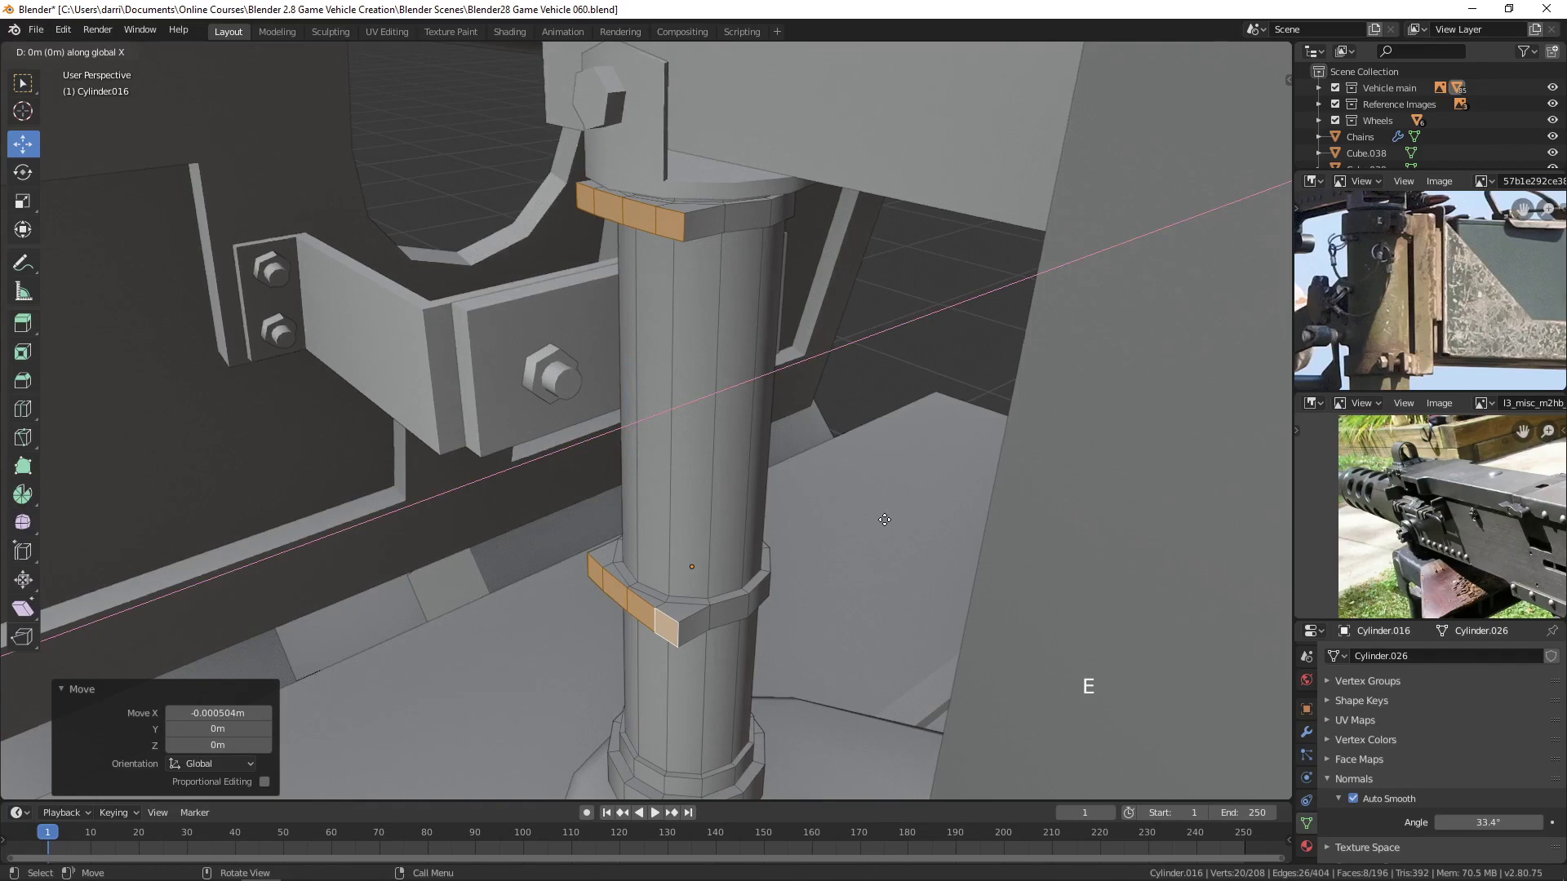
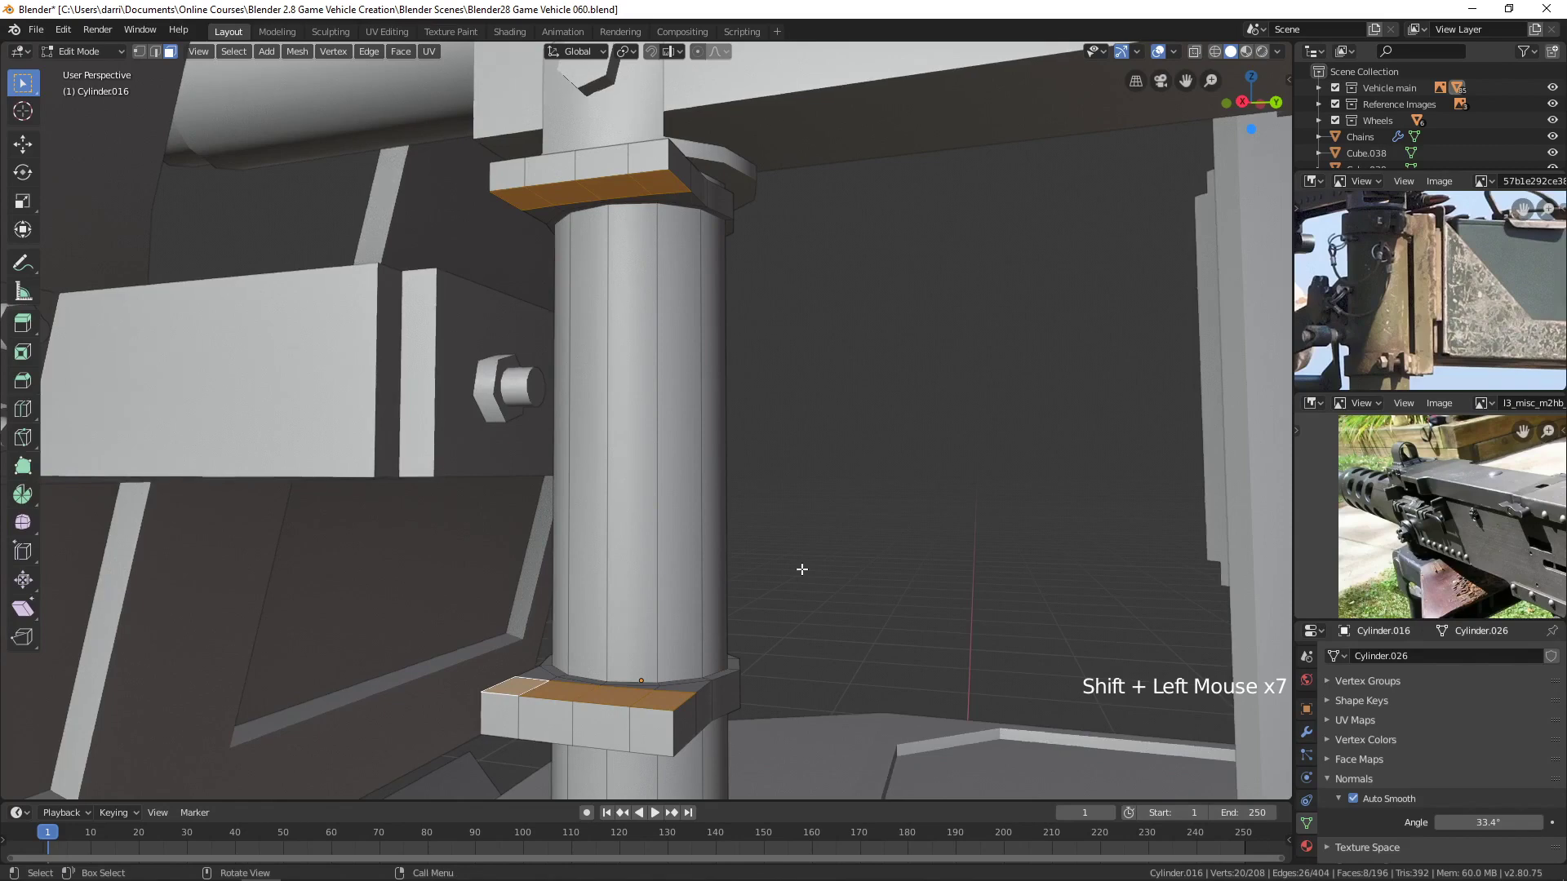
key(ctrl+e)
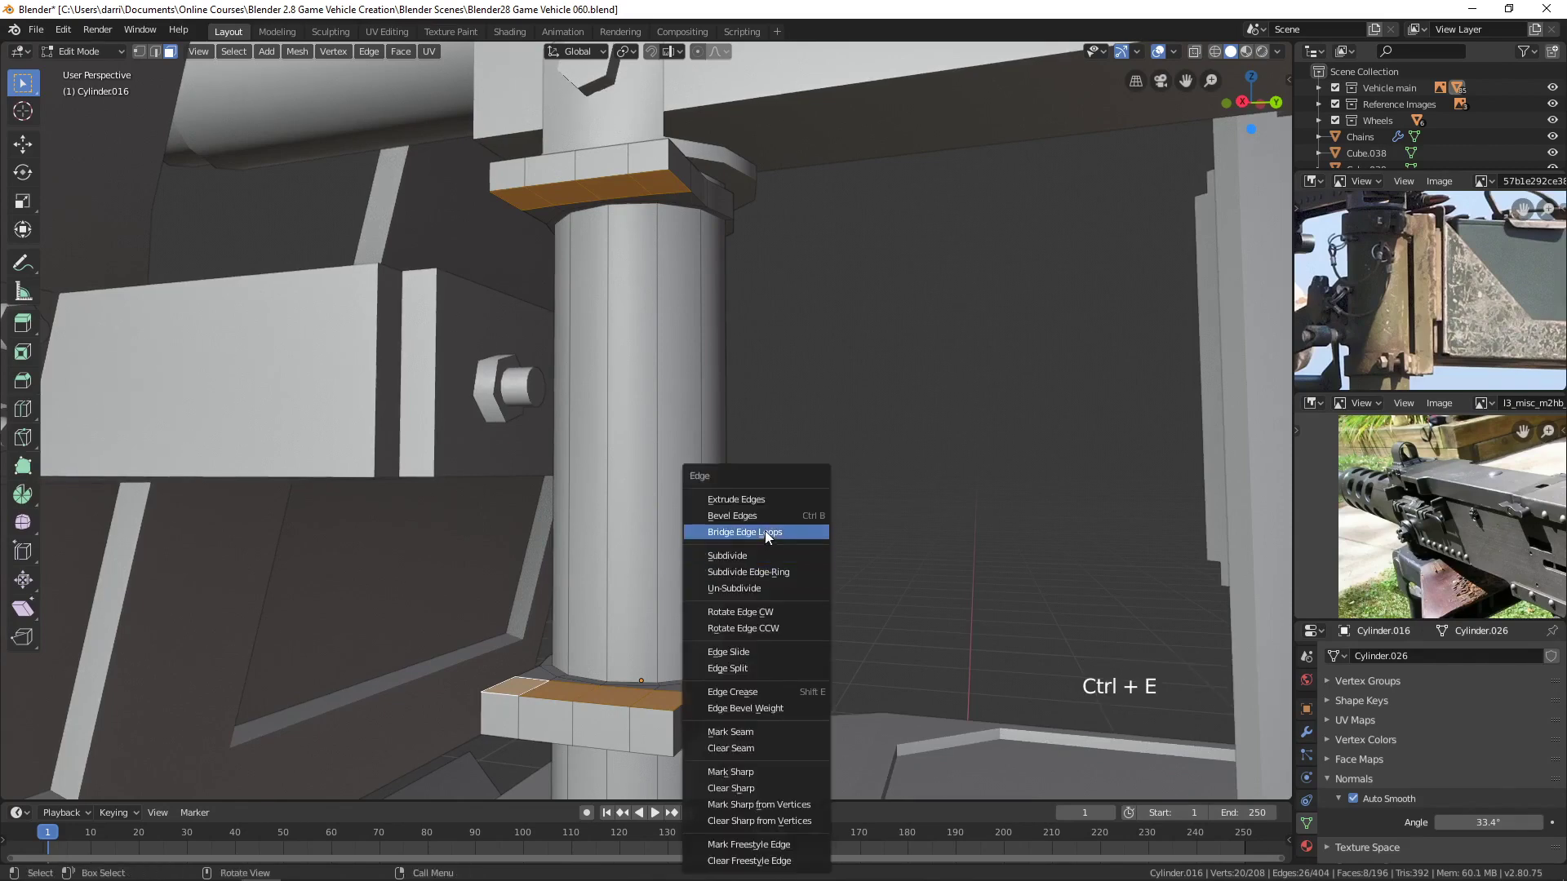
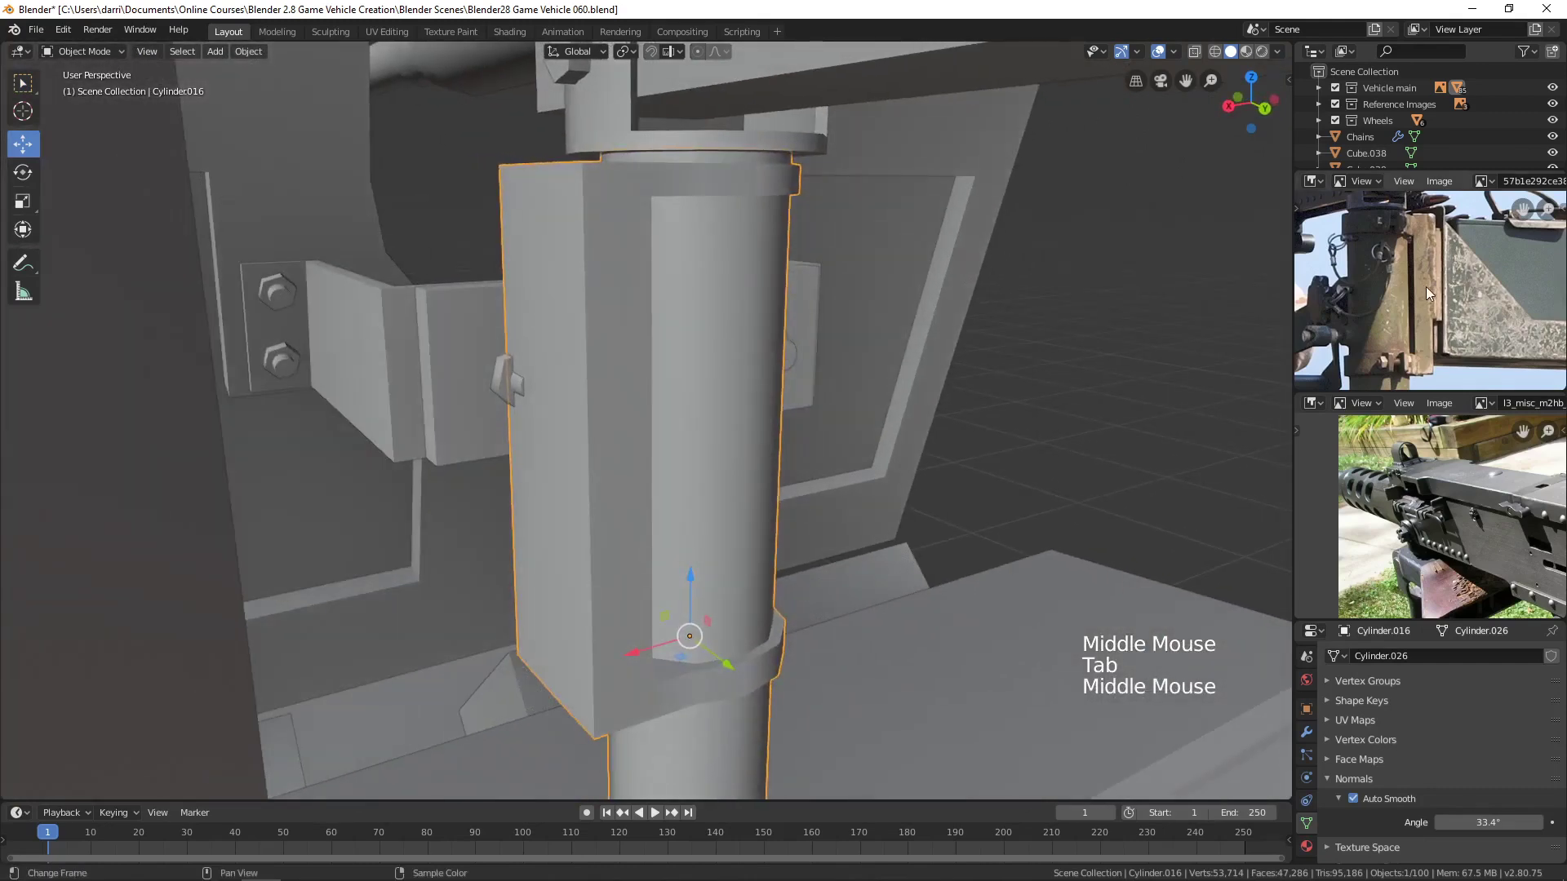
Inspect the bridged sleeve from all sides and delete the stray small bolt piece on the side plate.
middle_click(613, 476)
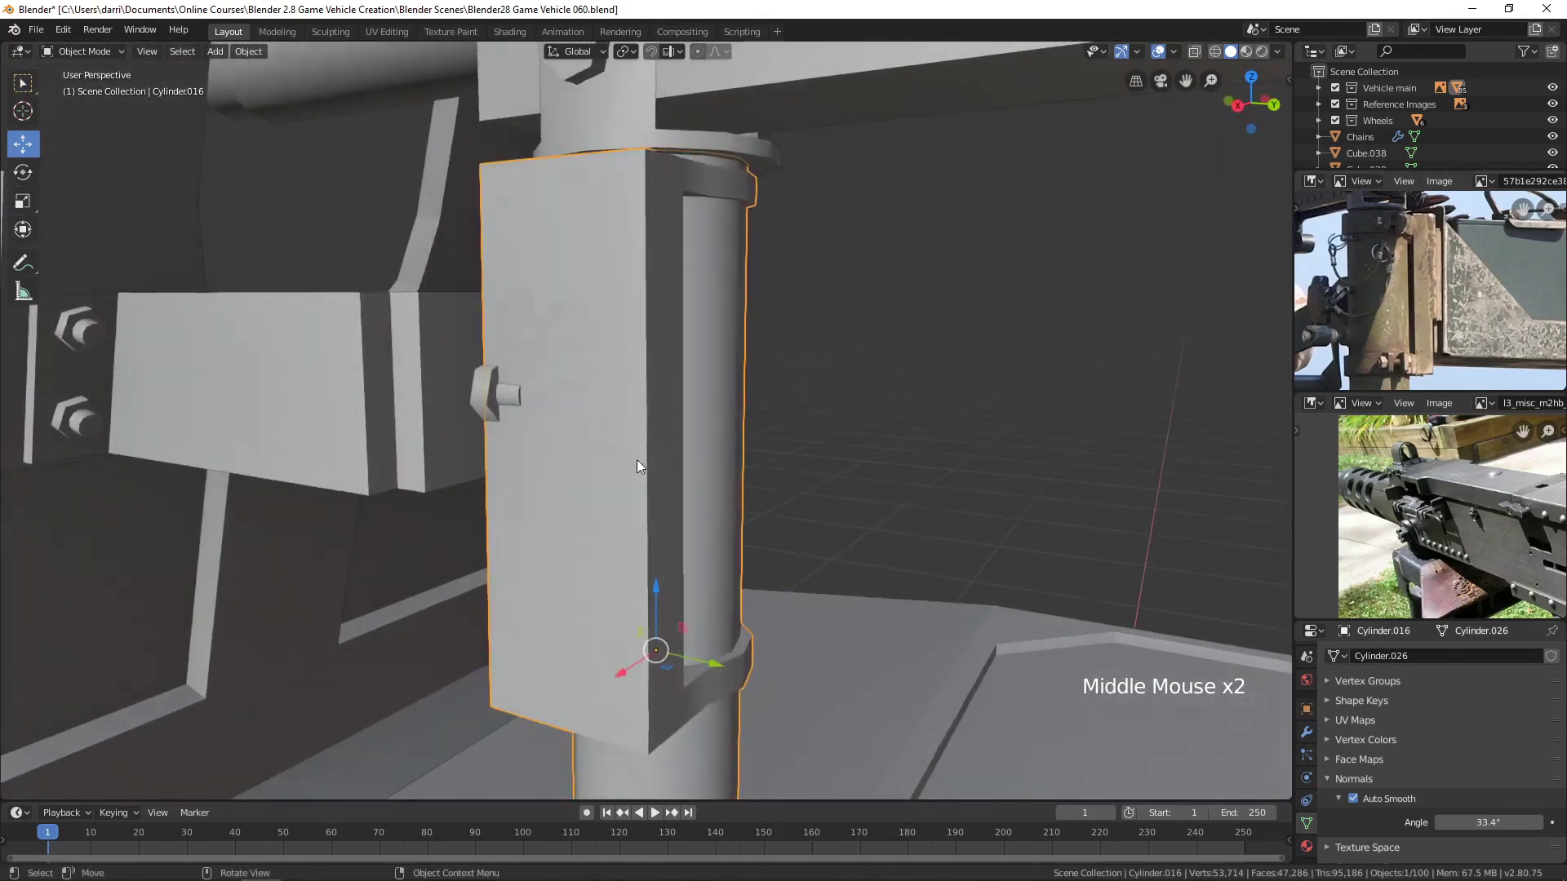
scroll(up, 3)
middle_click(614, 466)
middle_click(667, 464)
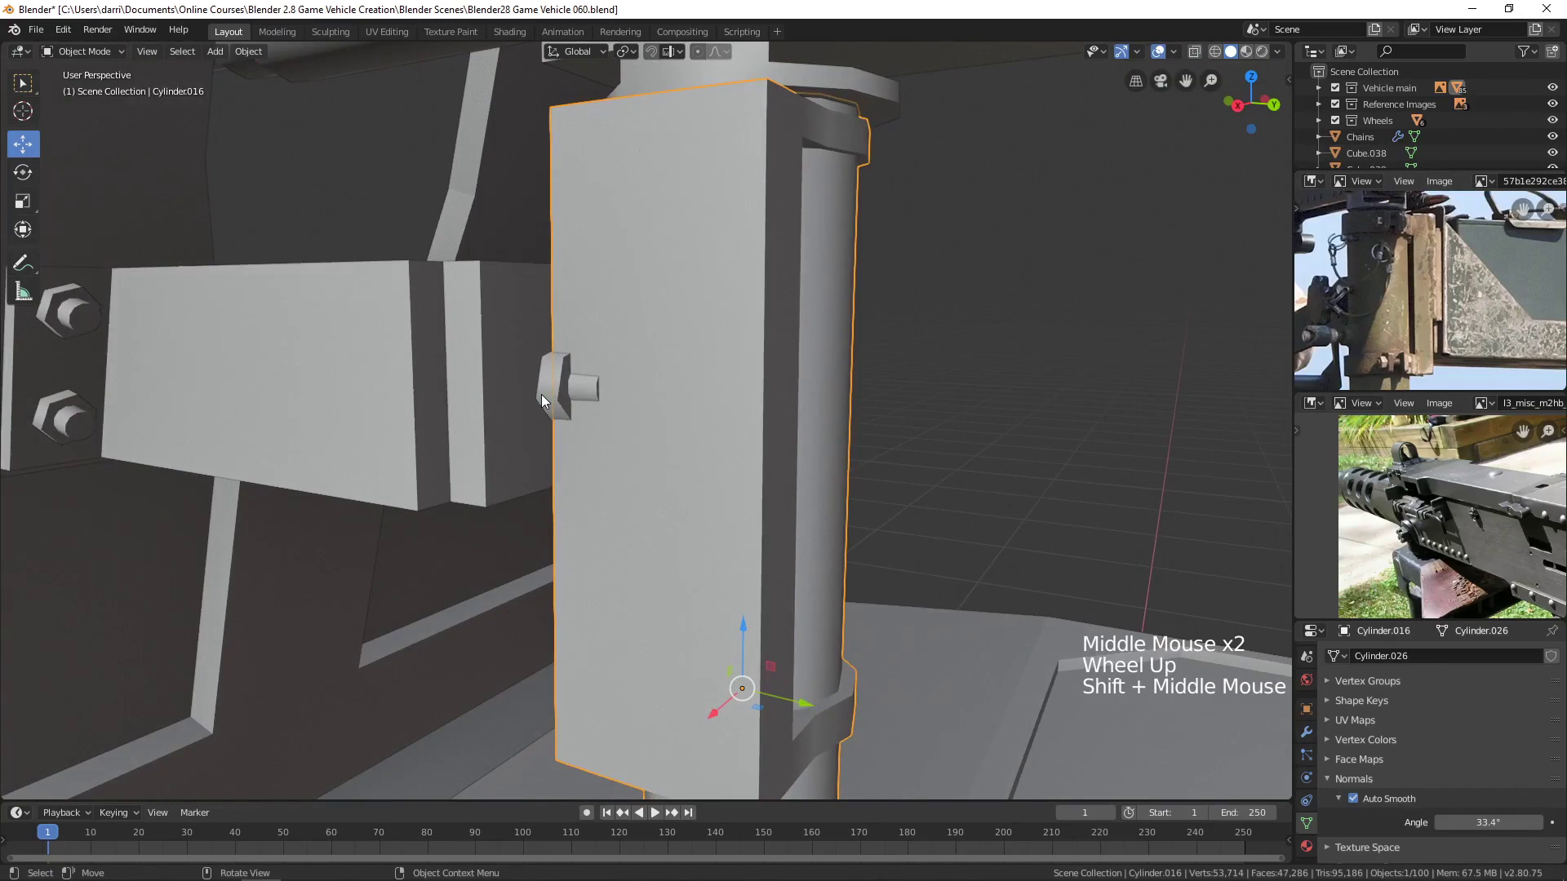
click(550, 404)
middle_click(723, 586)
key(x)
scroll(down, 3)
middle_click(750, 601)
scroll(up, 3)
middle_click(1455, 276)
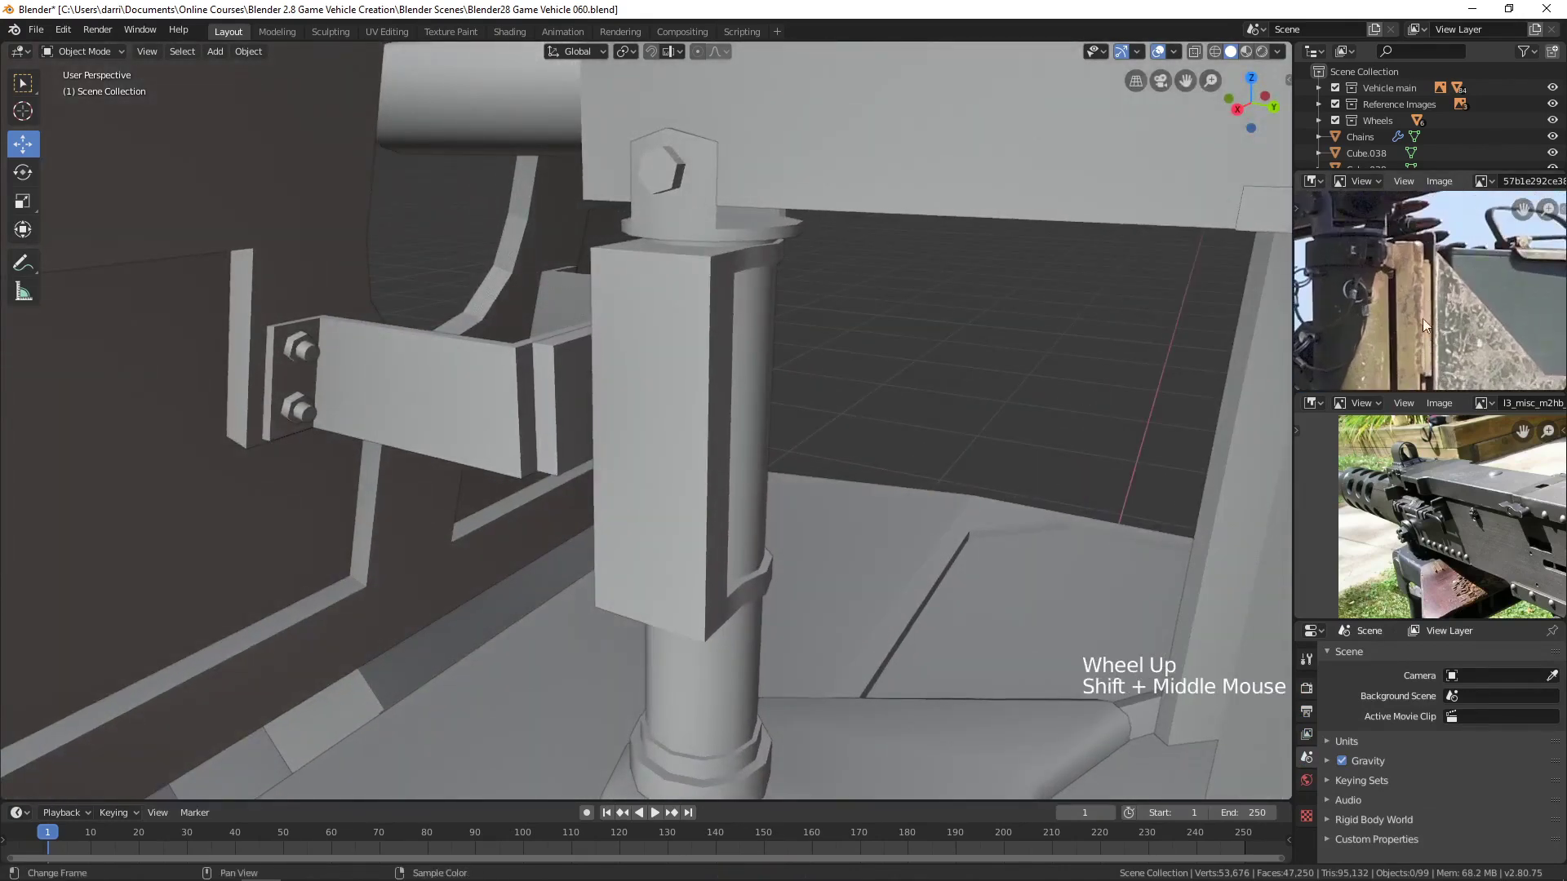
Add horizontal loop cuts across the sleeve's front and set the lower edge loop's height.
click(701, 504)
key(Tab)
middle_click(698, 491)
key(ctrl+r)
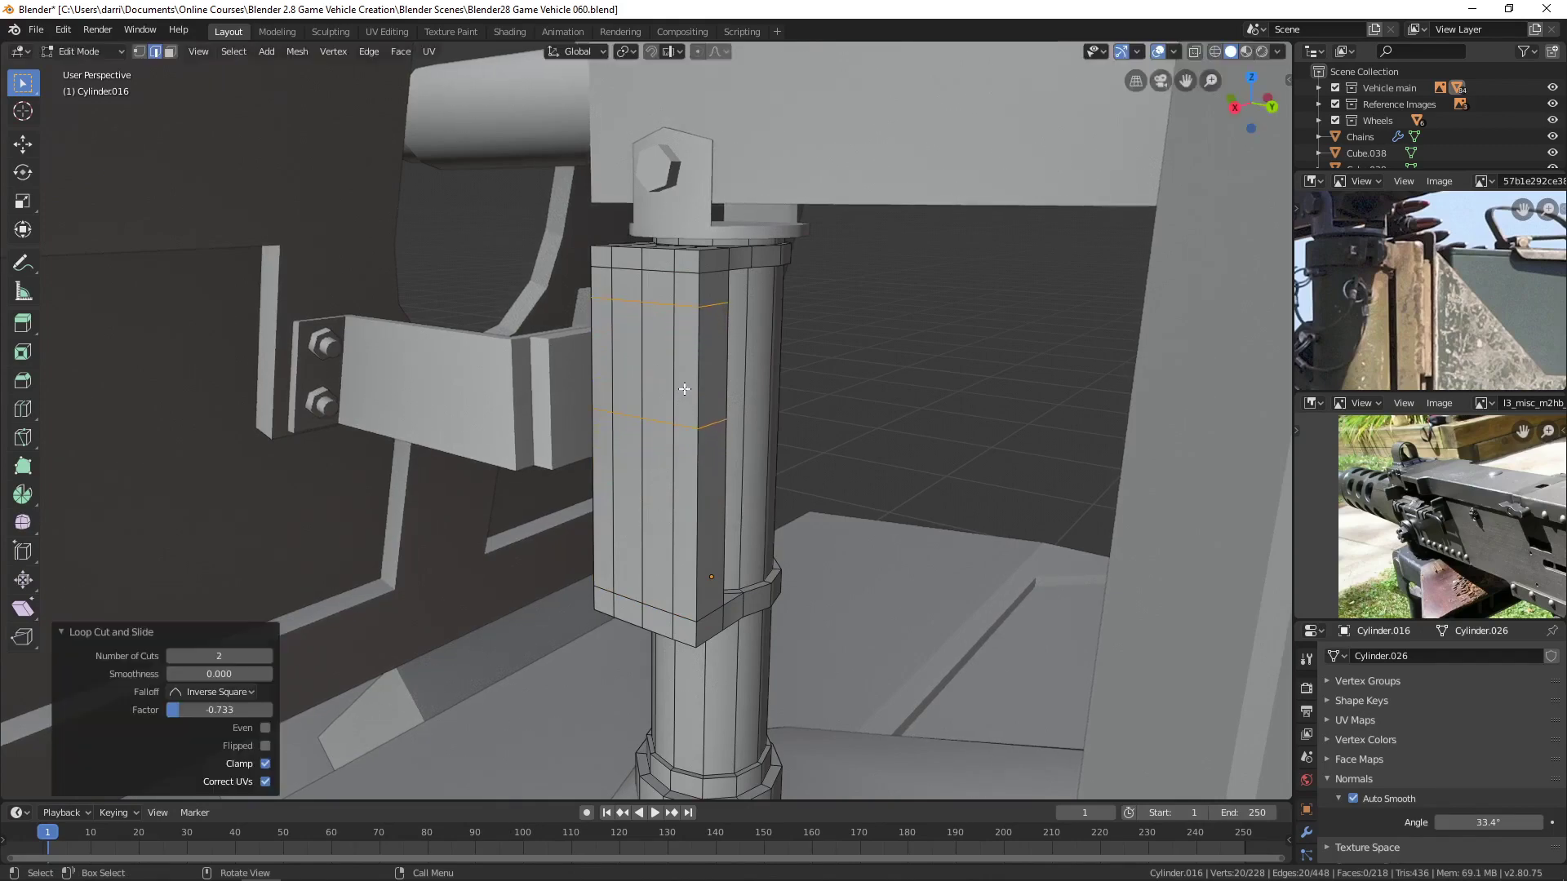
click(660, 420)
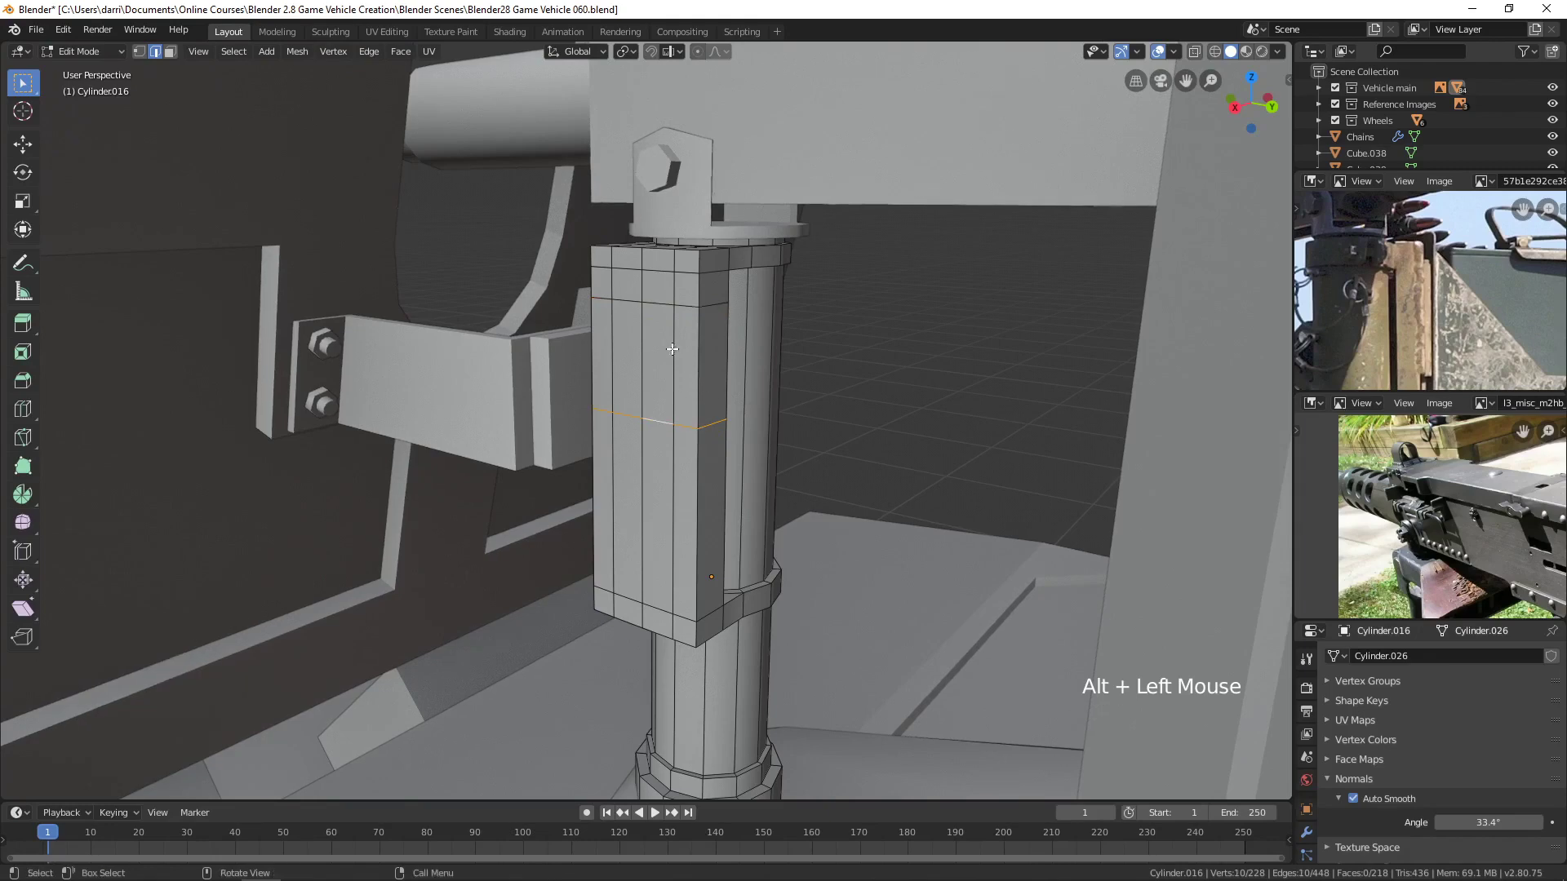
click(20, 155)
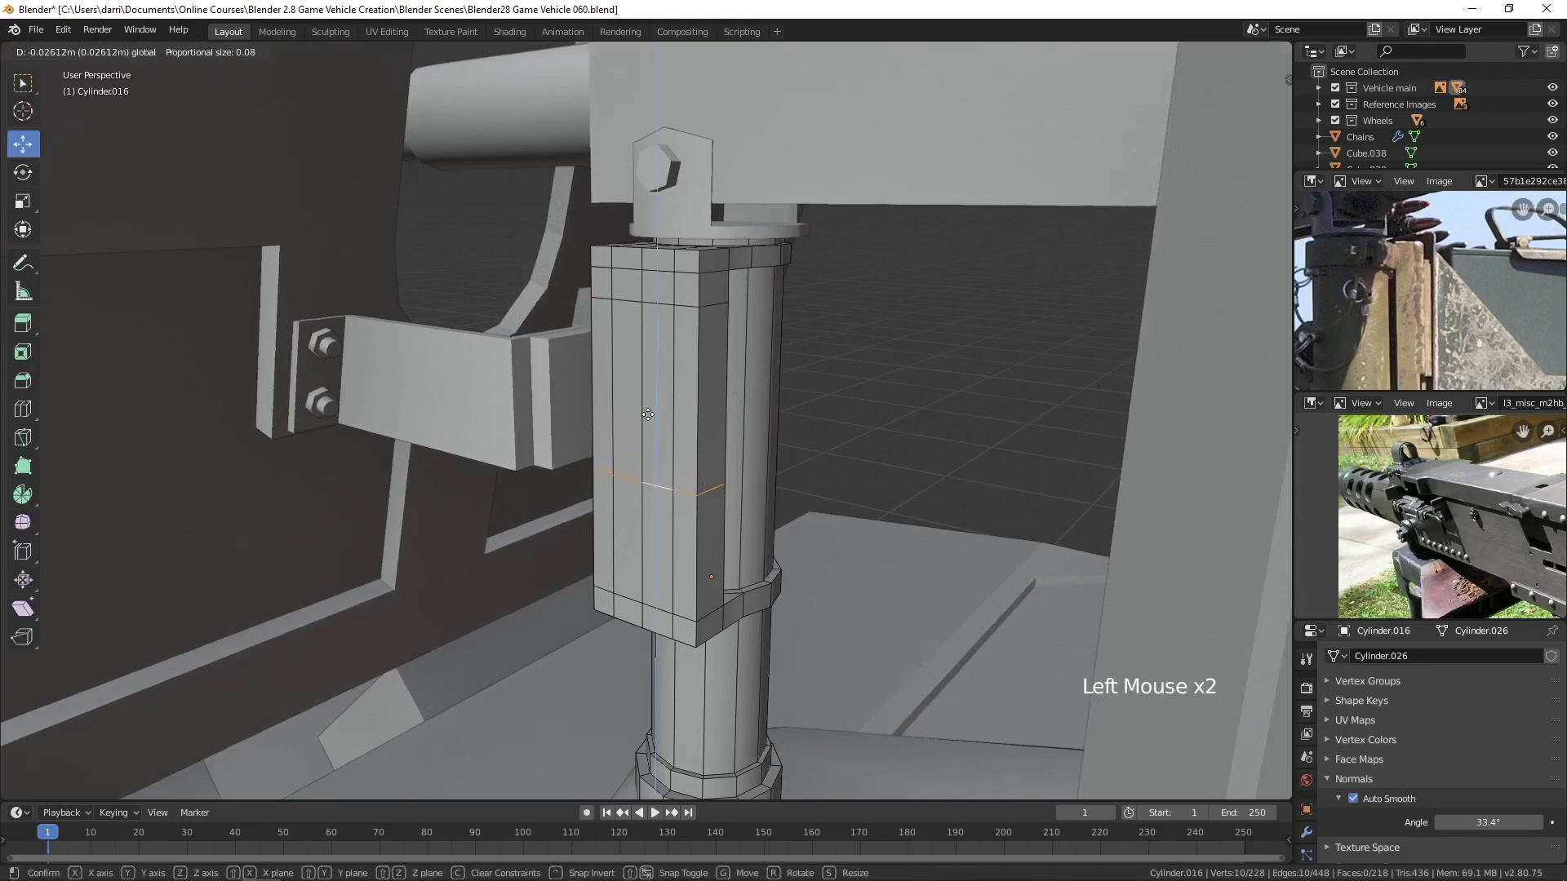
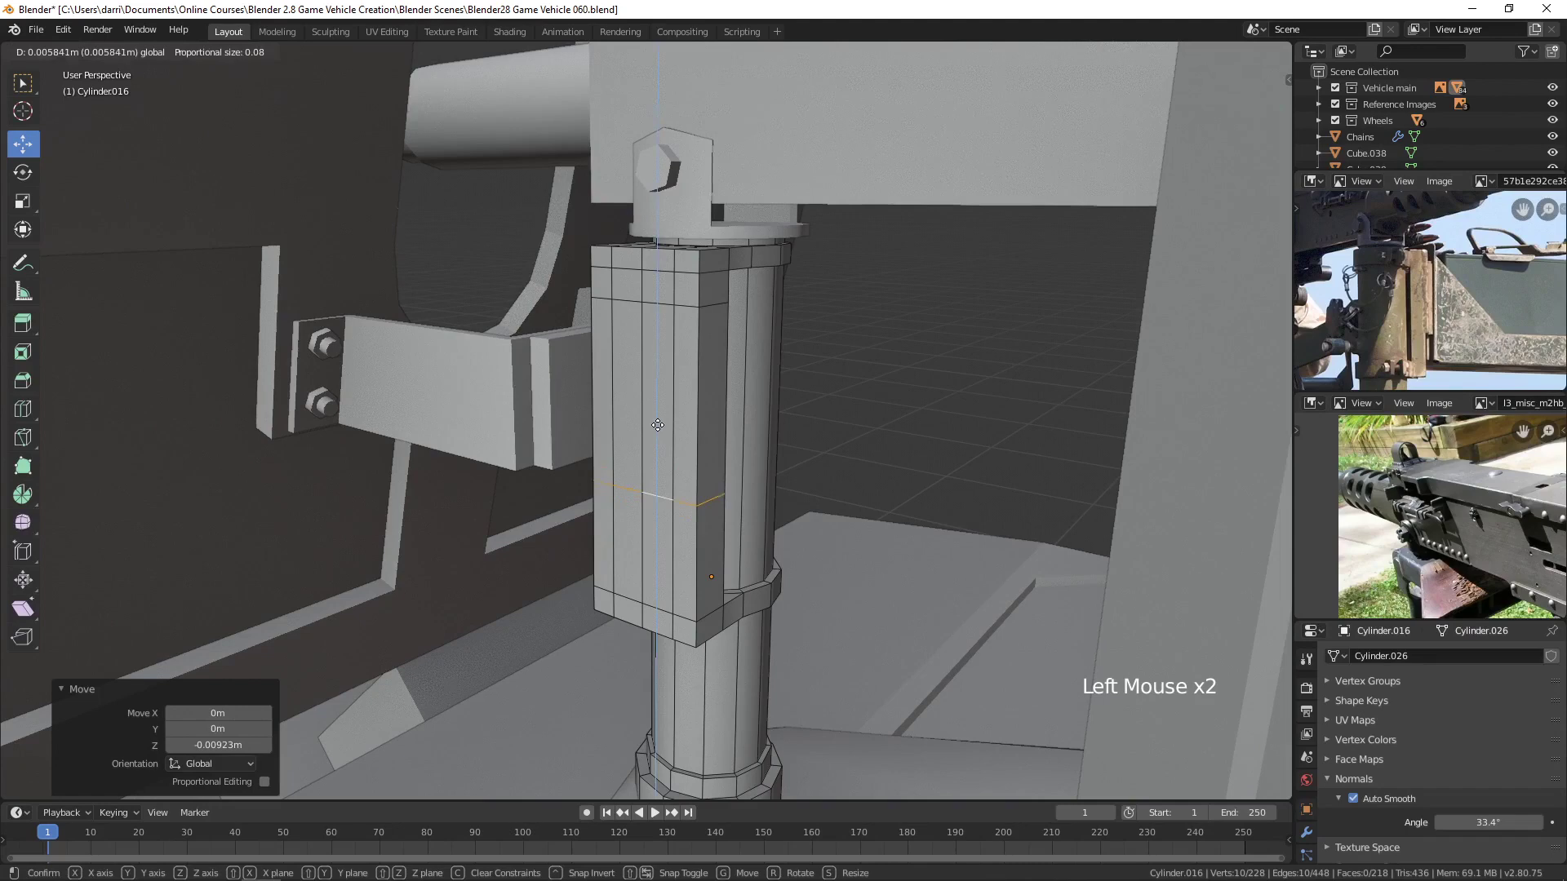
key(3)
Extrude the faces between the loops into a raised plate and return to Object Mode.
click(631, 392)
click(665, 440)
middle_click(753, 465)
key(e)
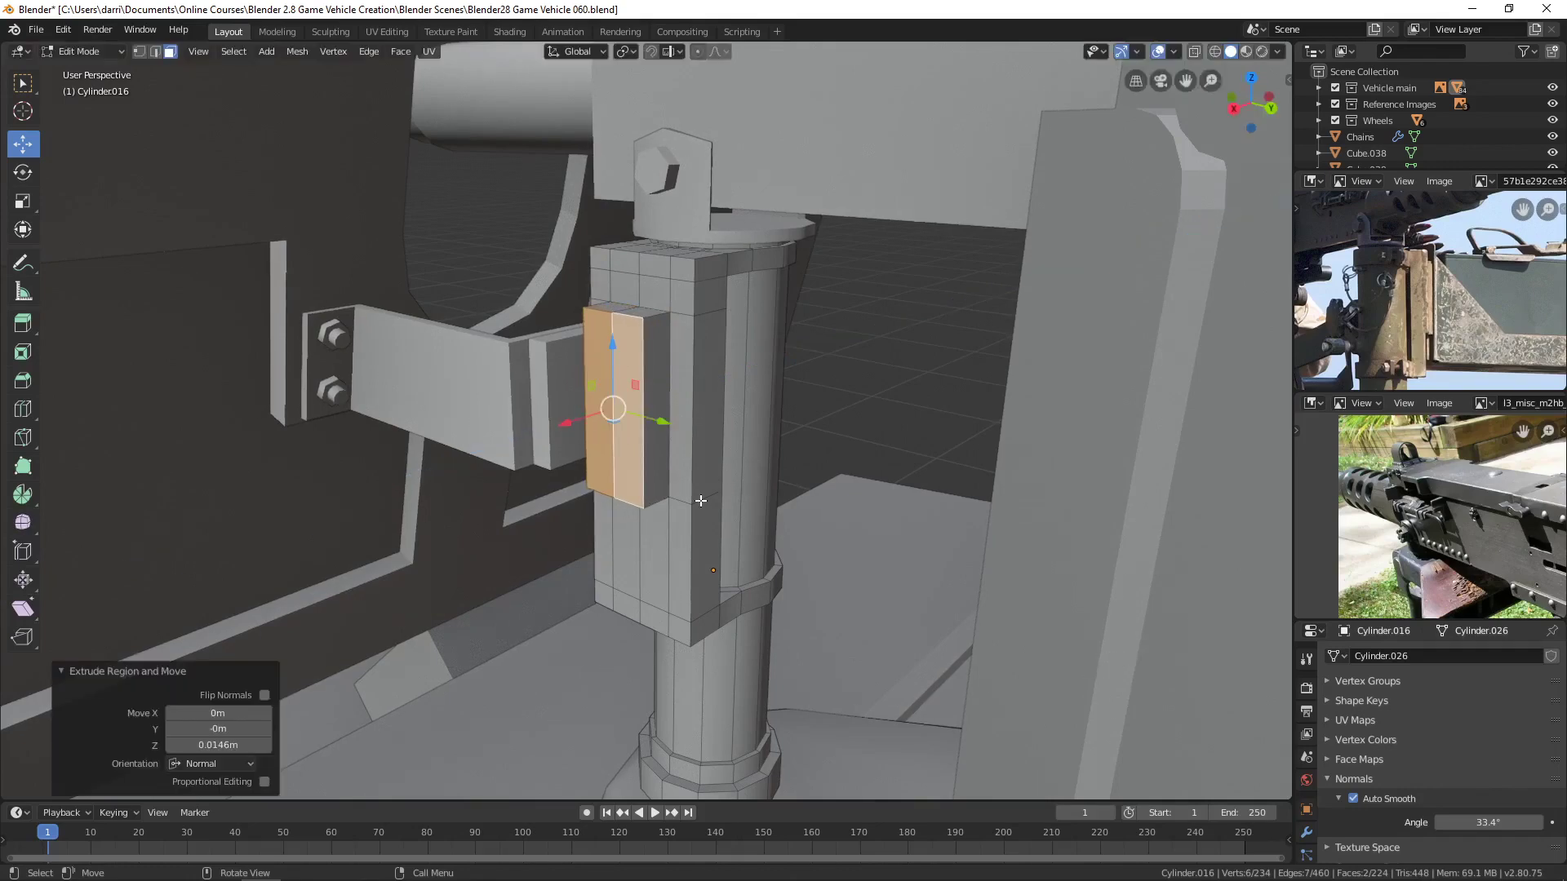
key(Tab)
scroll(down, 3)
middle_click(690, 528)
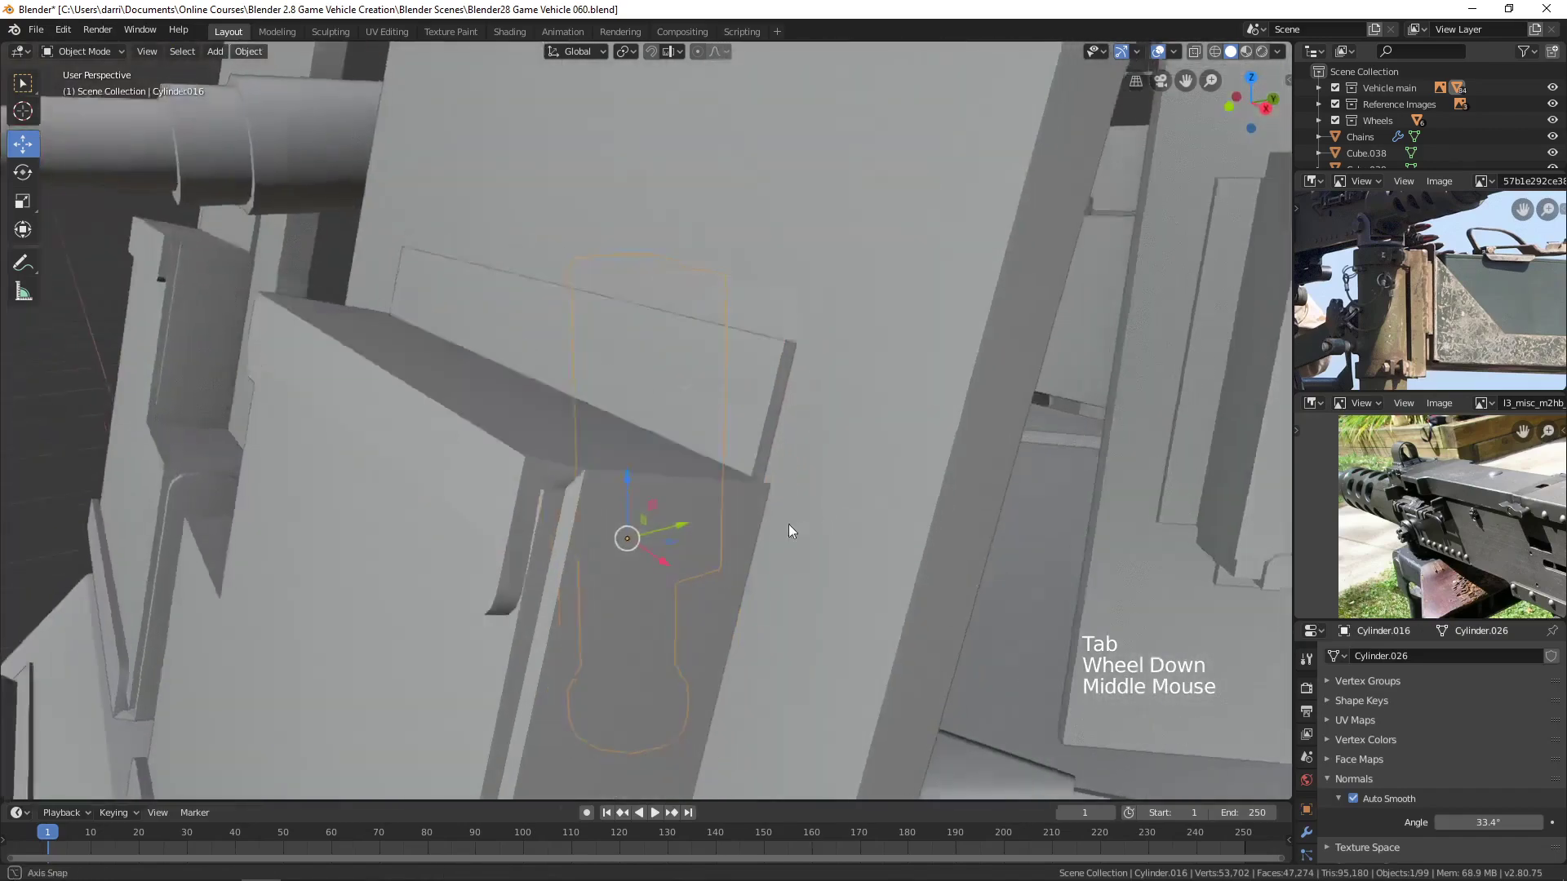
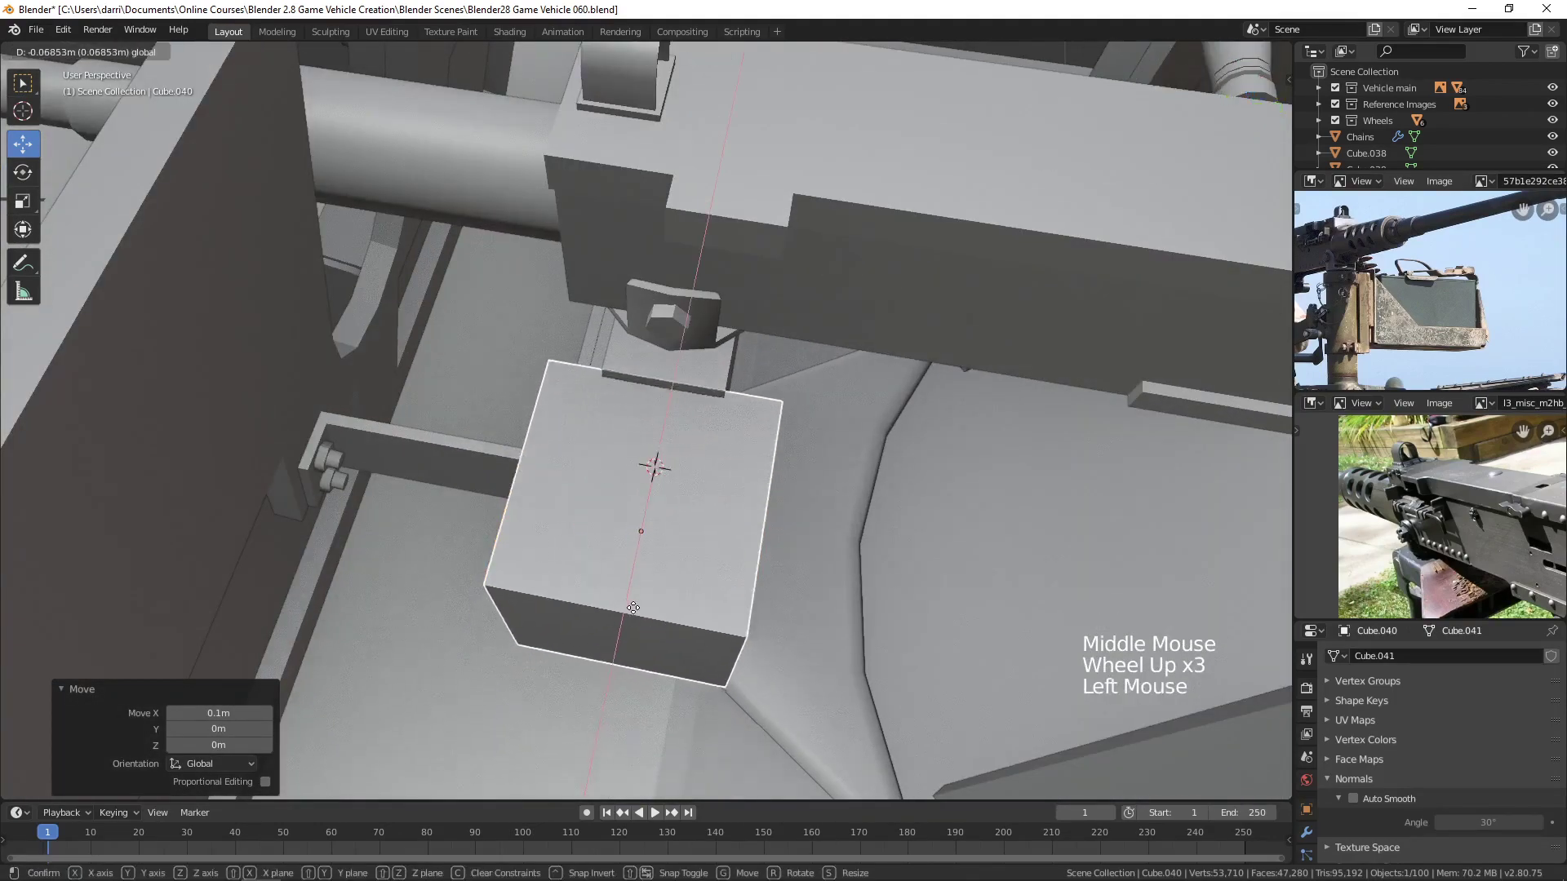
Scale the new cube into a narrow ammo can box beside the mount post and enter Edit Mode with all geometry selected.
middle_click(709, 634)
scroll(up, 3)
middle_click(779, 549)
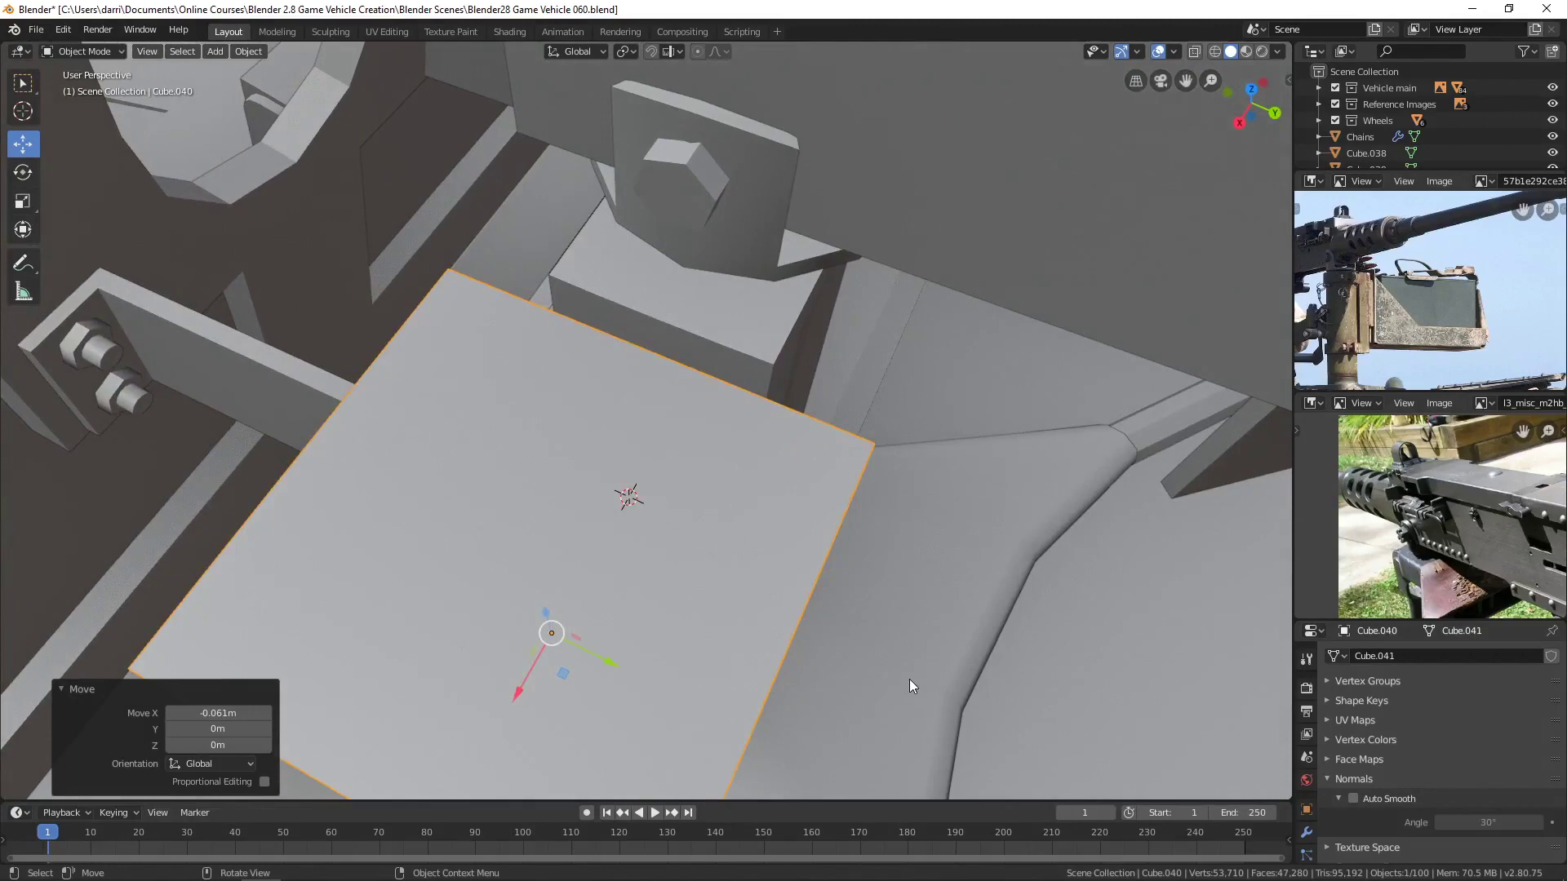
key(s)
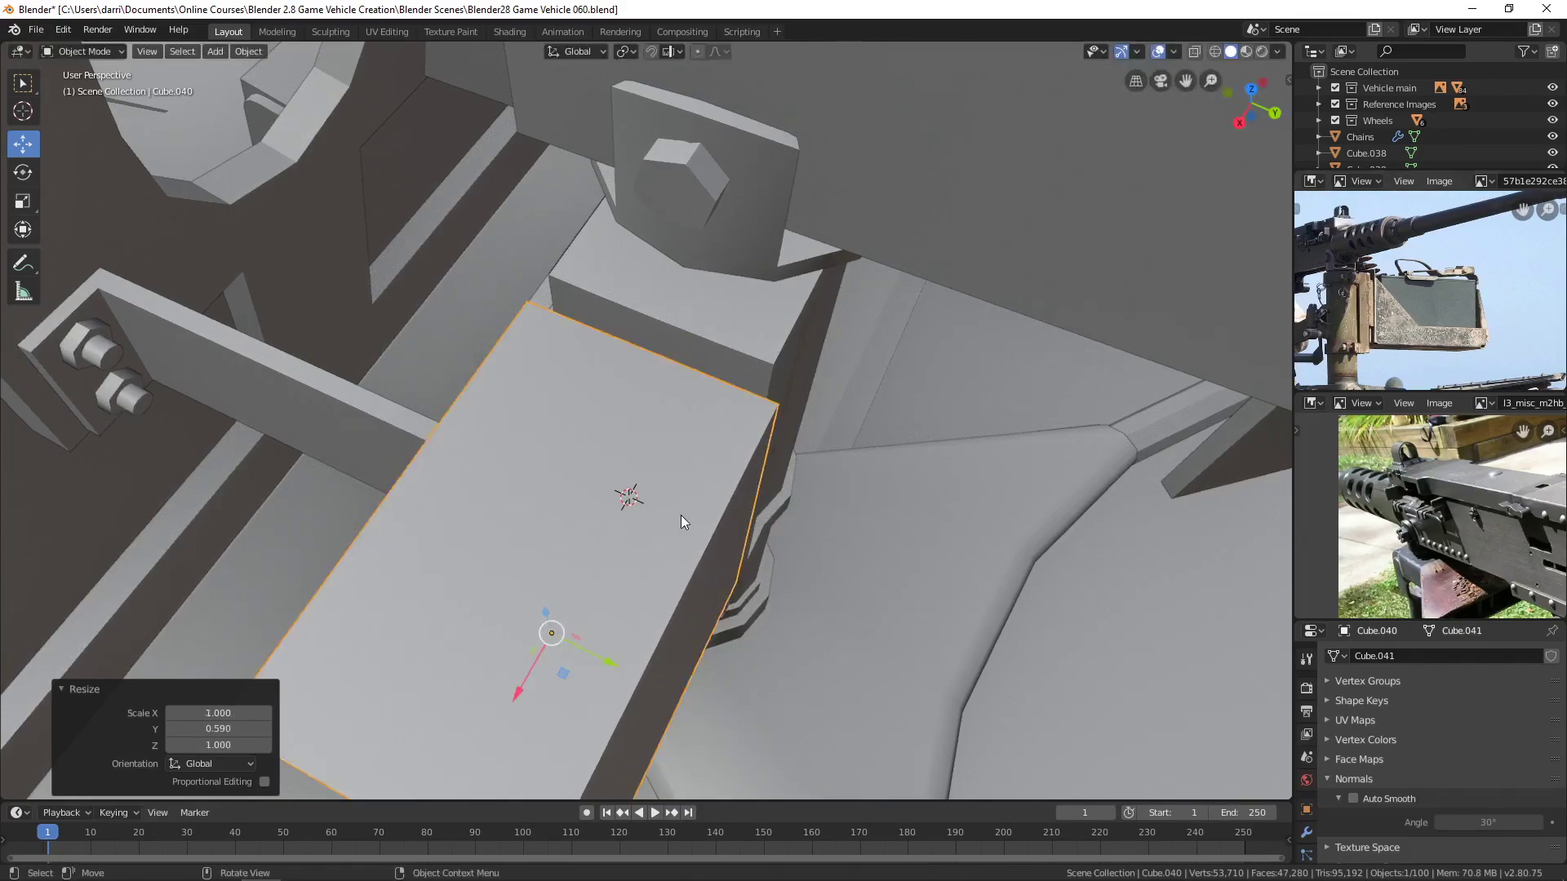
scroll(down, 3)
middle_click(785, 569)
scroll(down, 3)
middle_click(759, 566)
middle_click(752, 571)
key(Tab)
key(3)
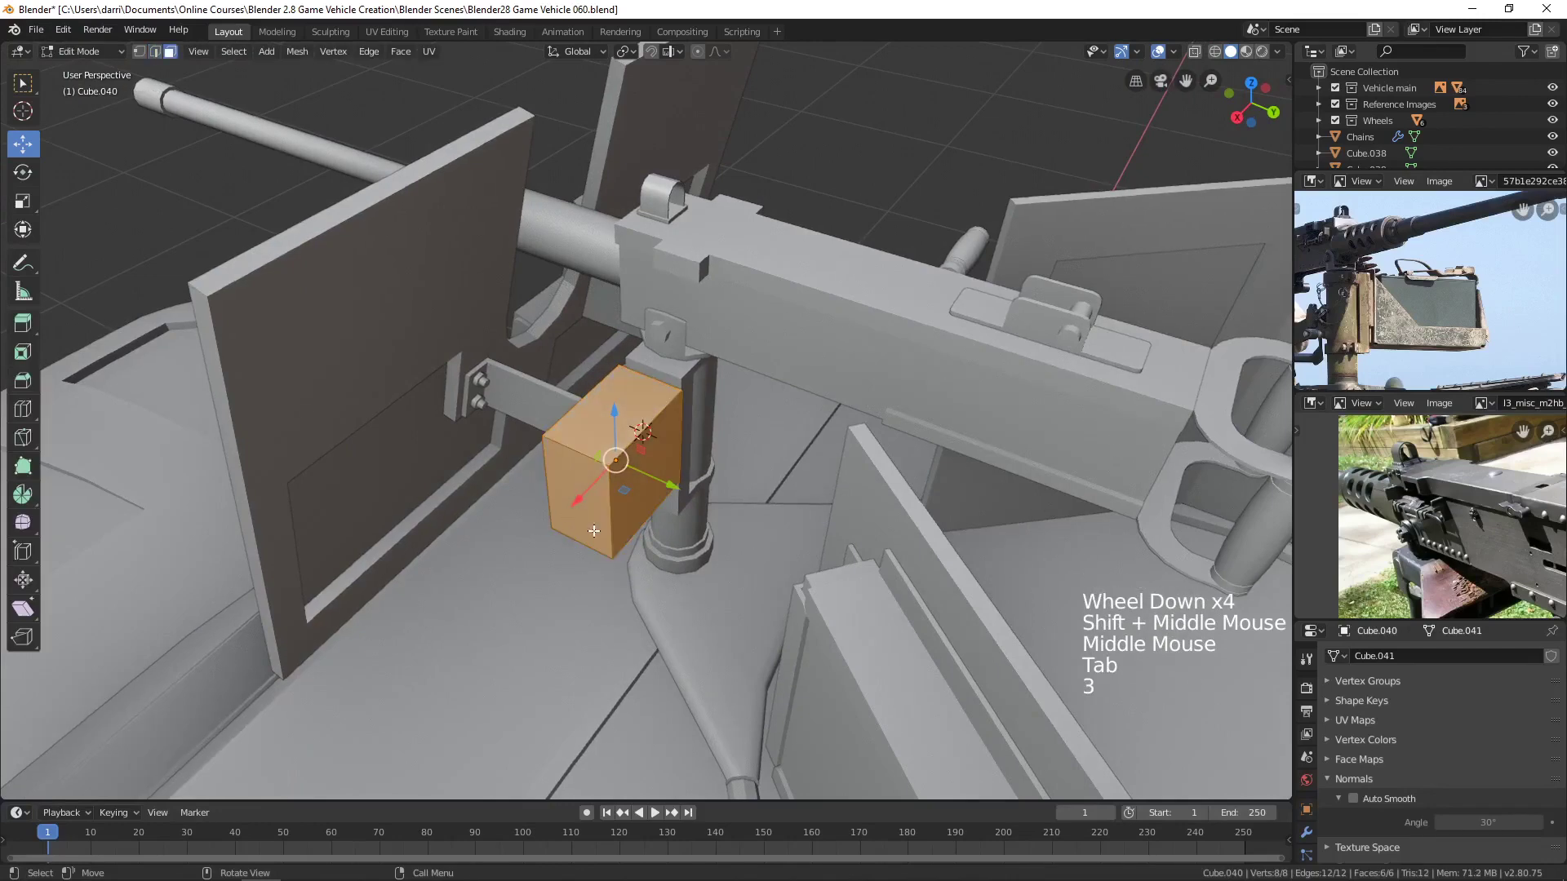
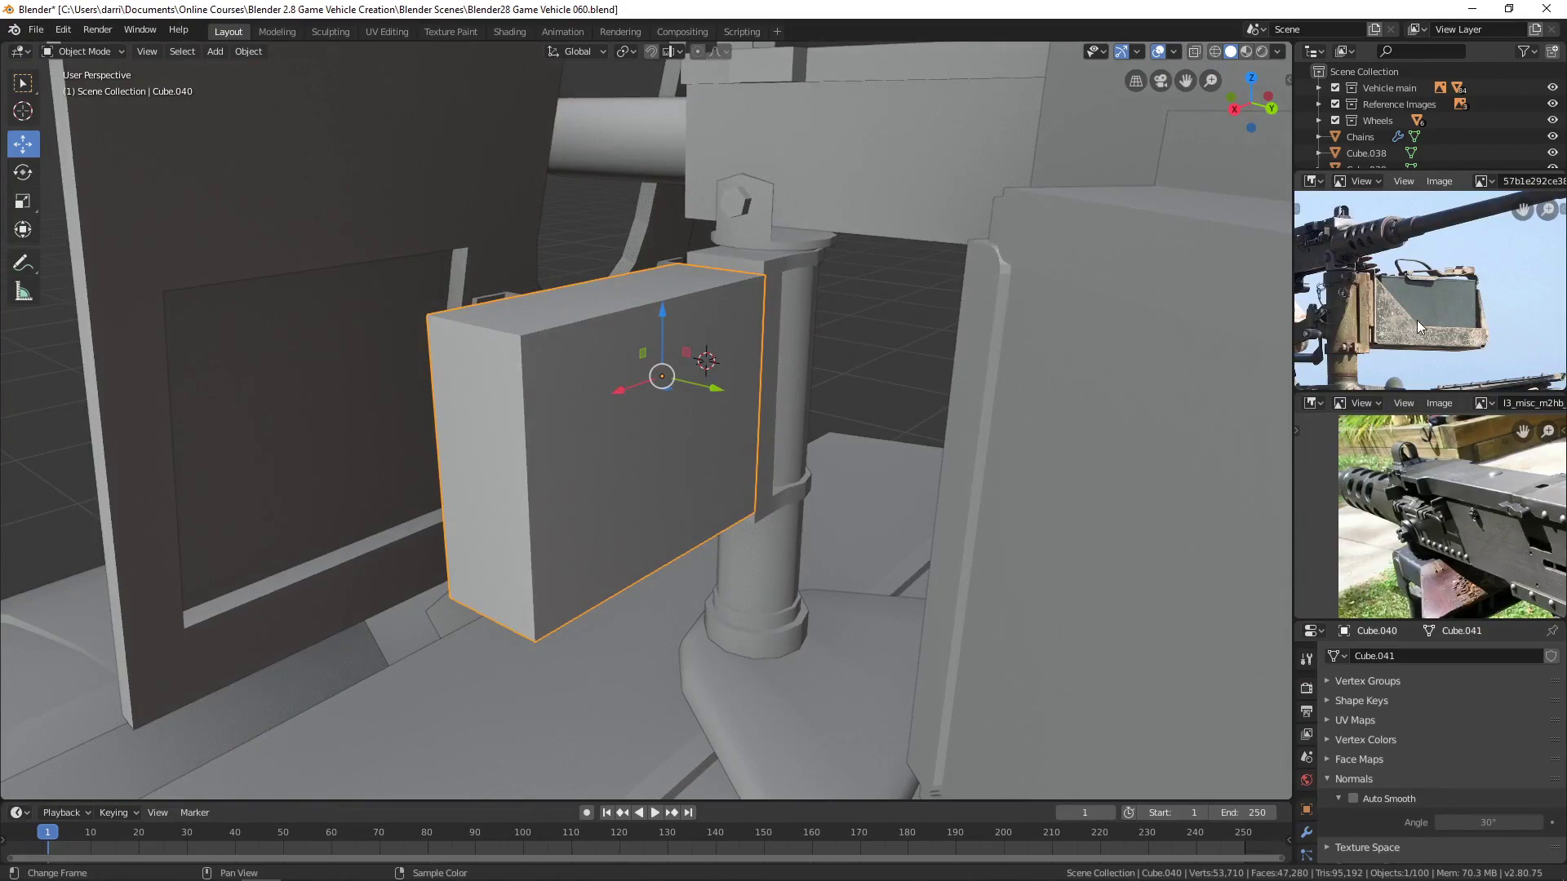
Add loop cuts near the ammo can's top and bottom with Ctrl+R.
middle_click(798, 473)
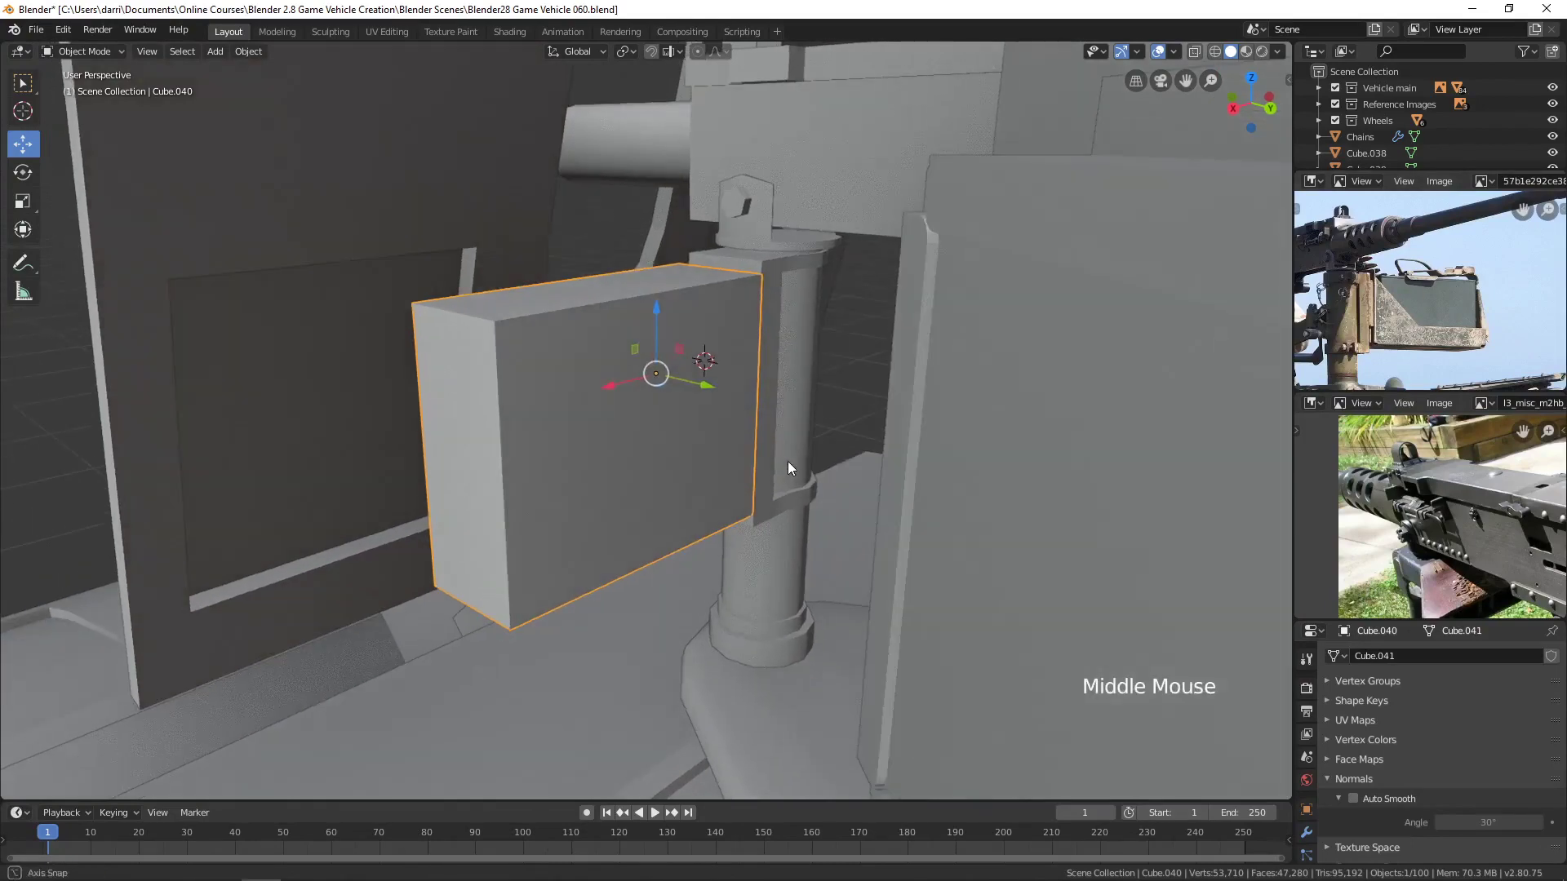
key(Tab)
middle_click(649, 474)
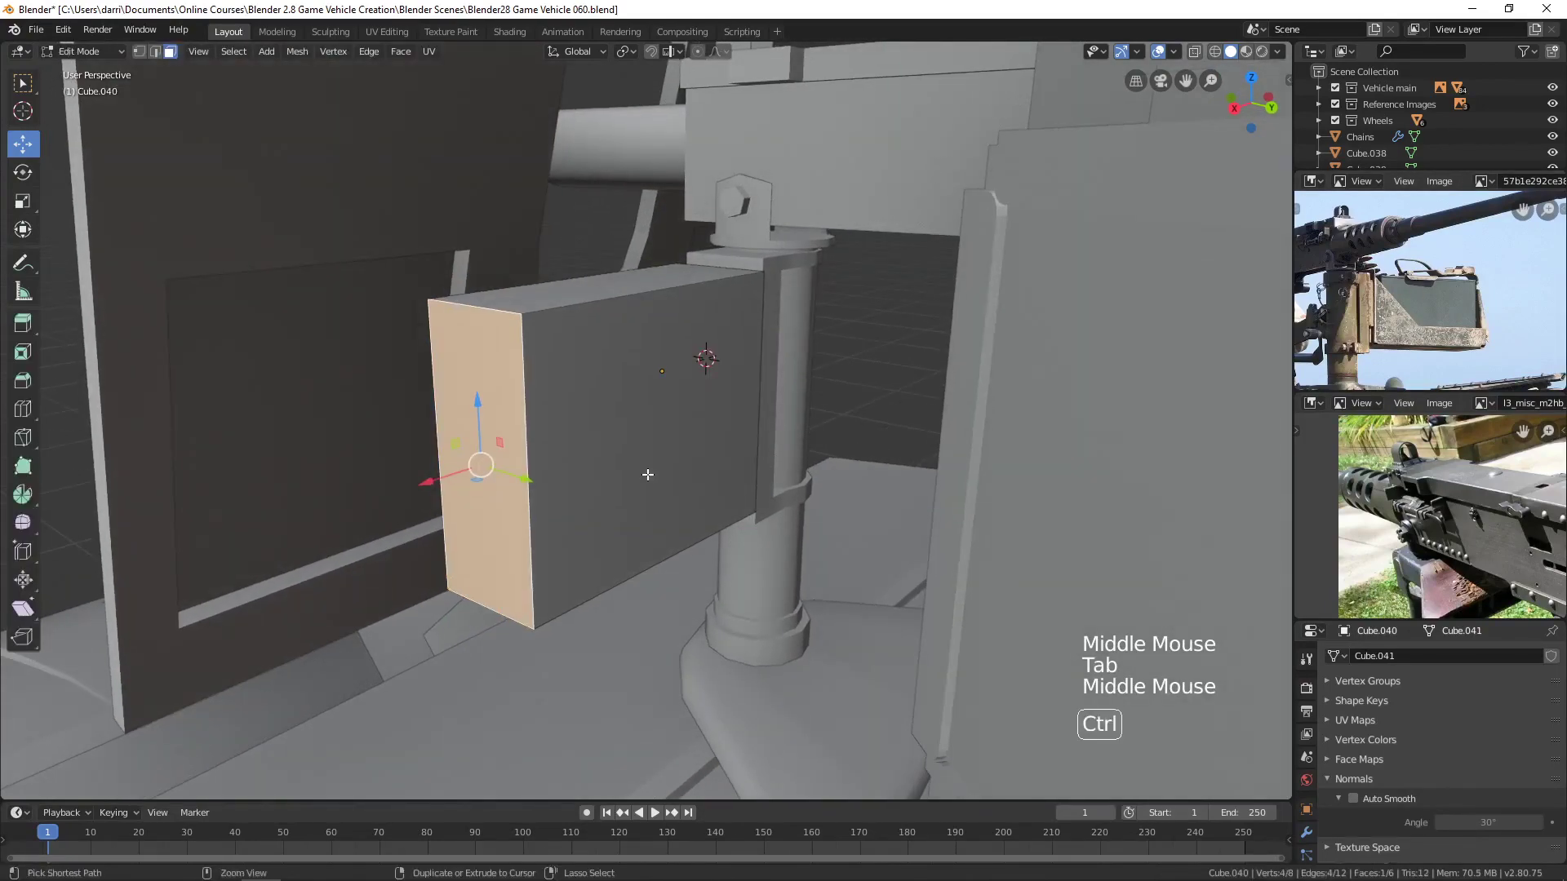
key(ctrl+r)
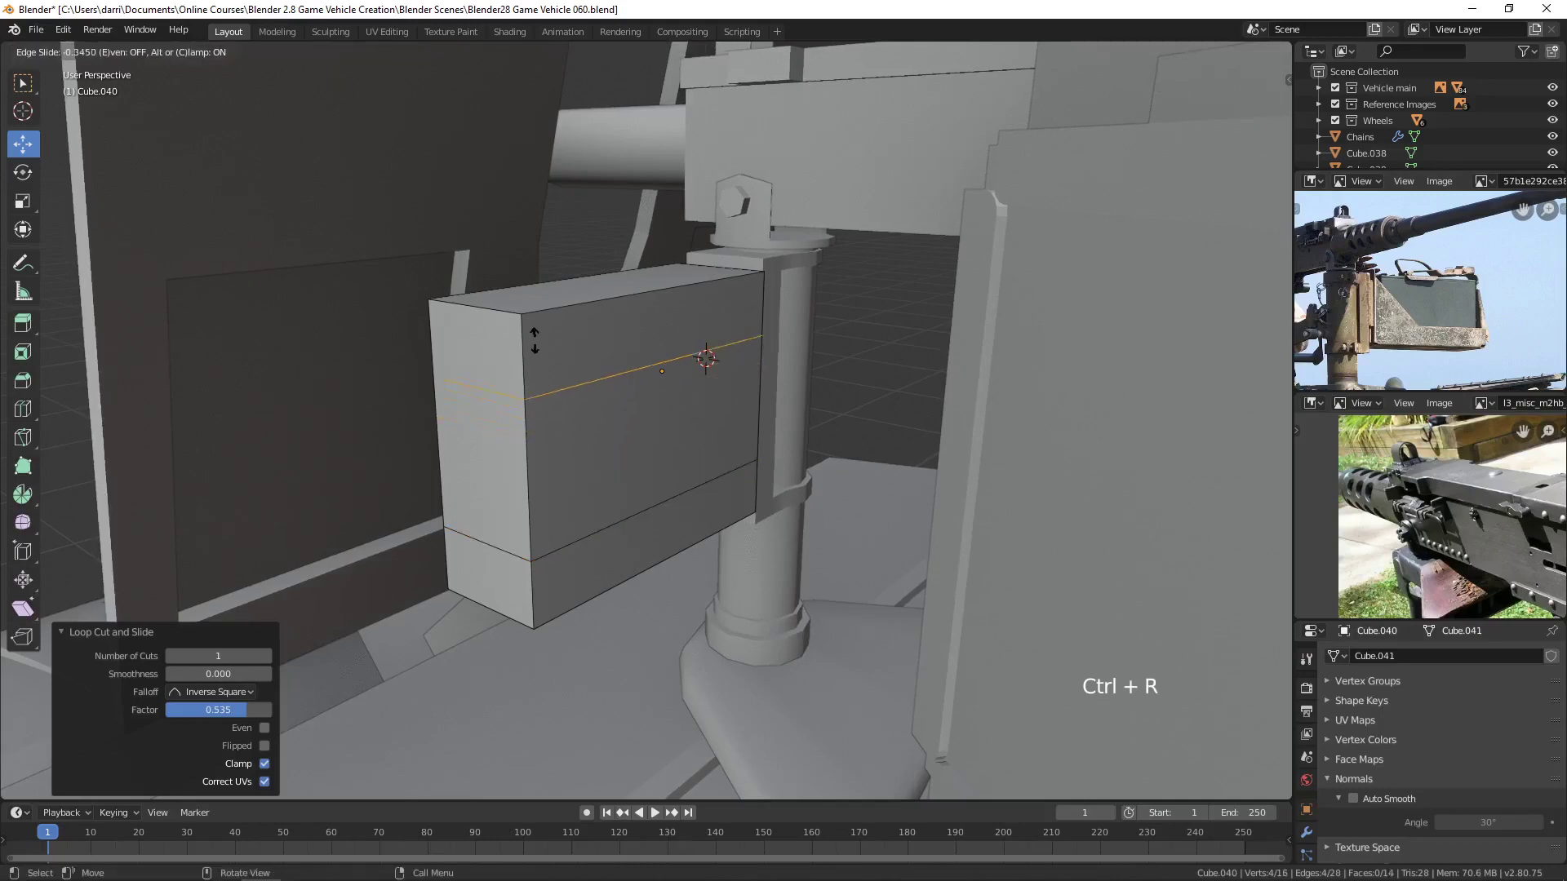
scroll(up, 3)
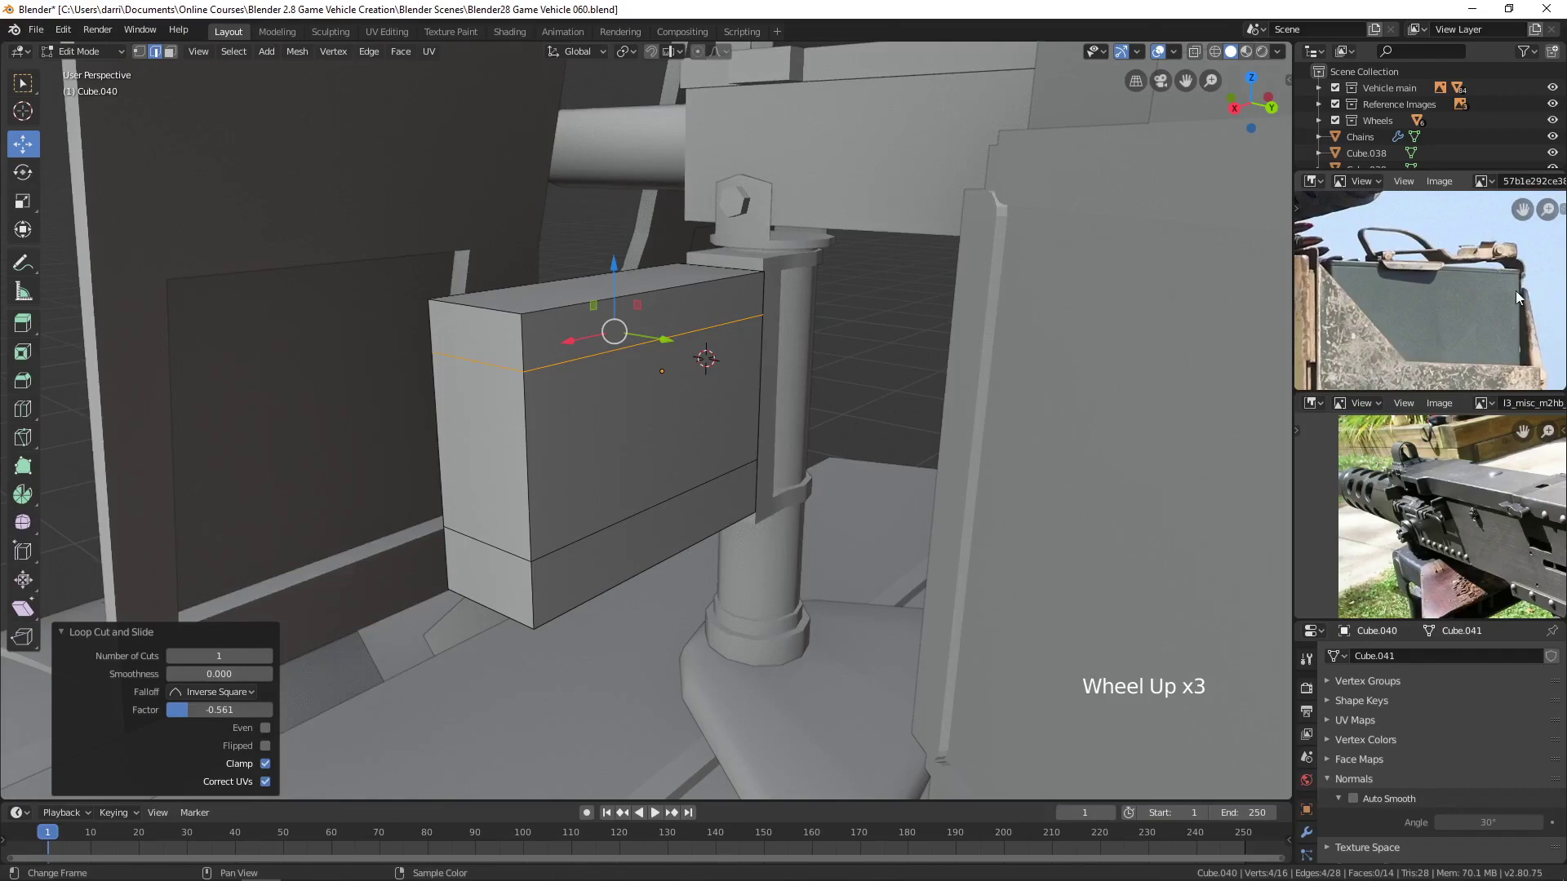
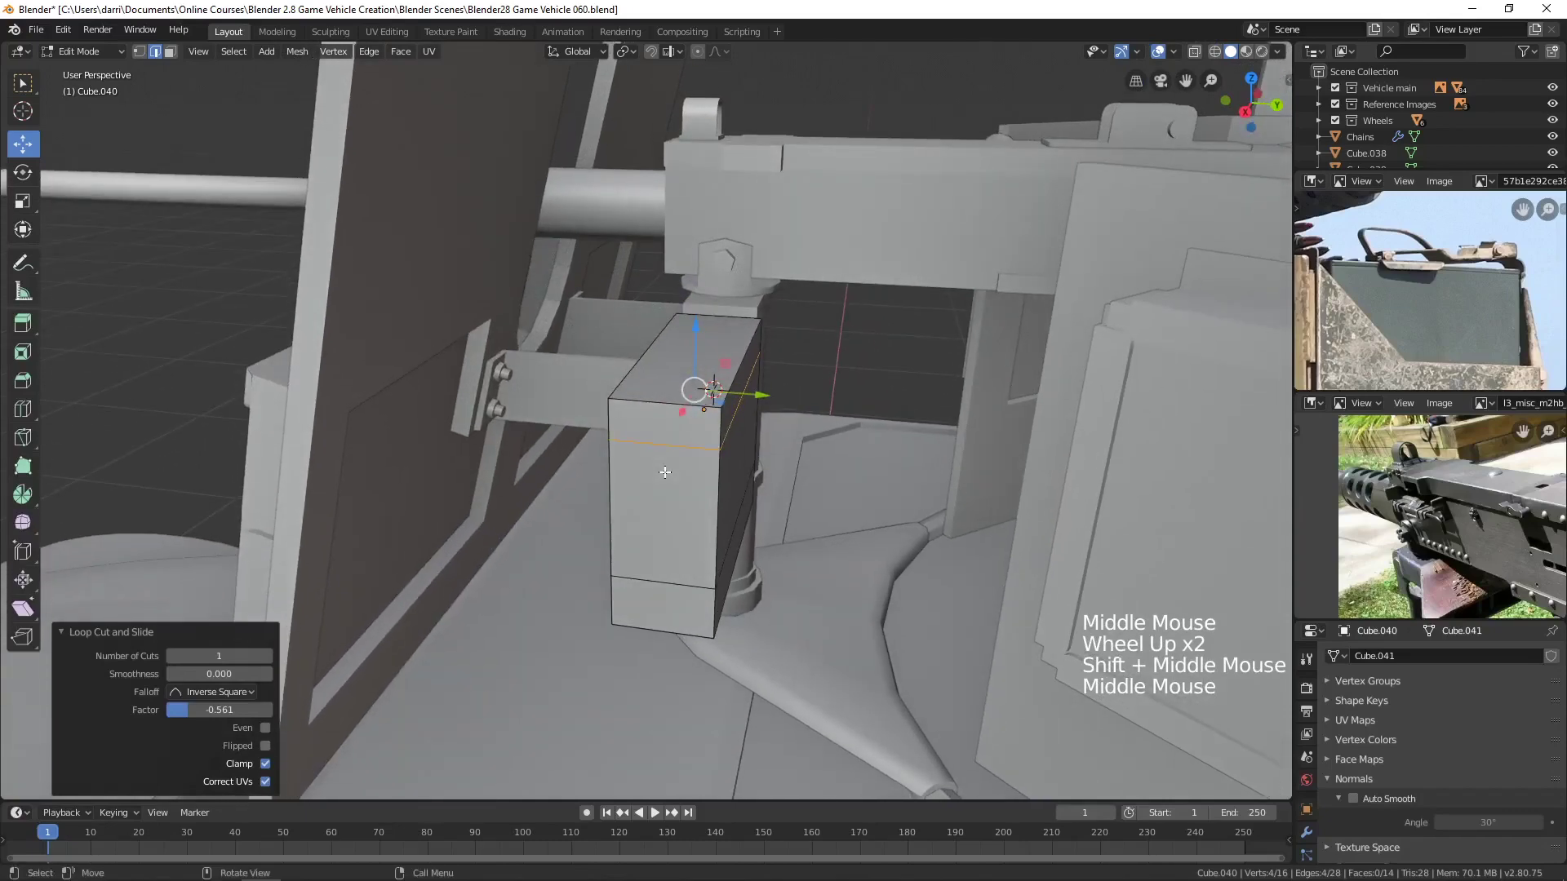
key(ctrl+r)
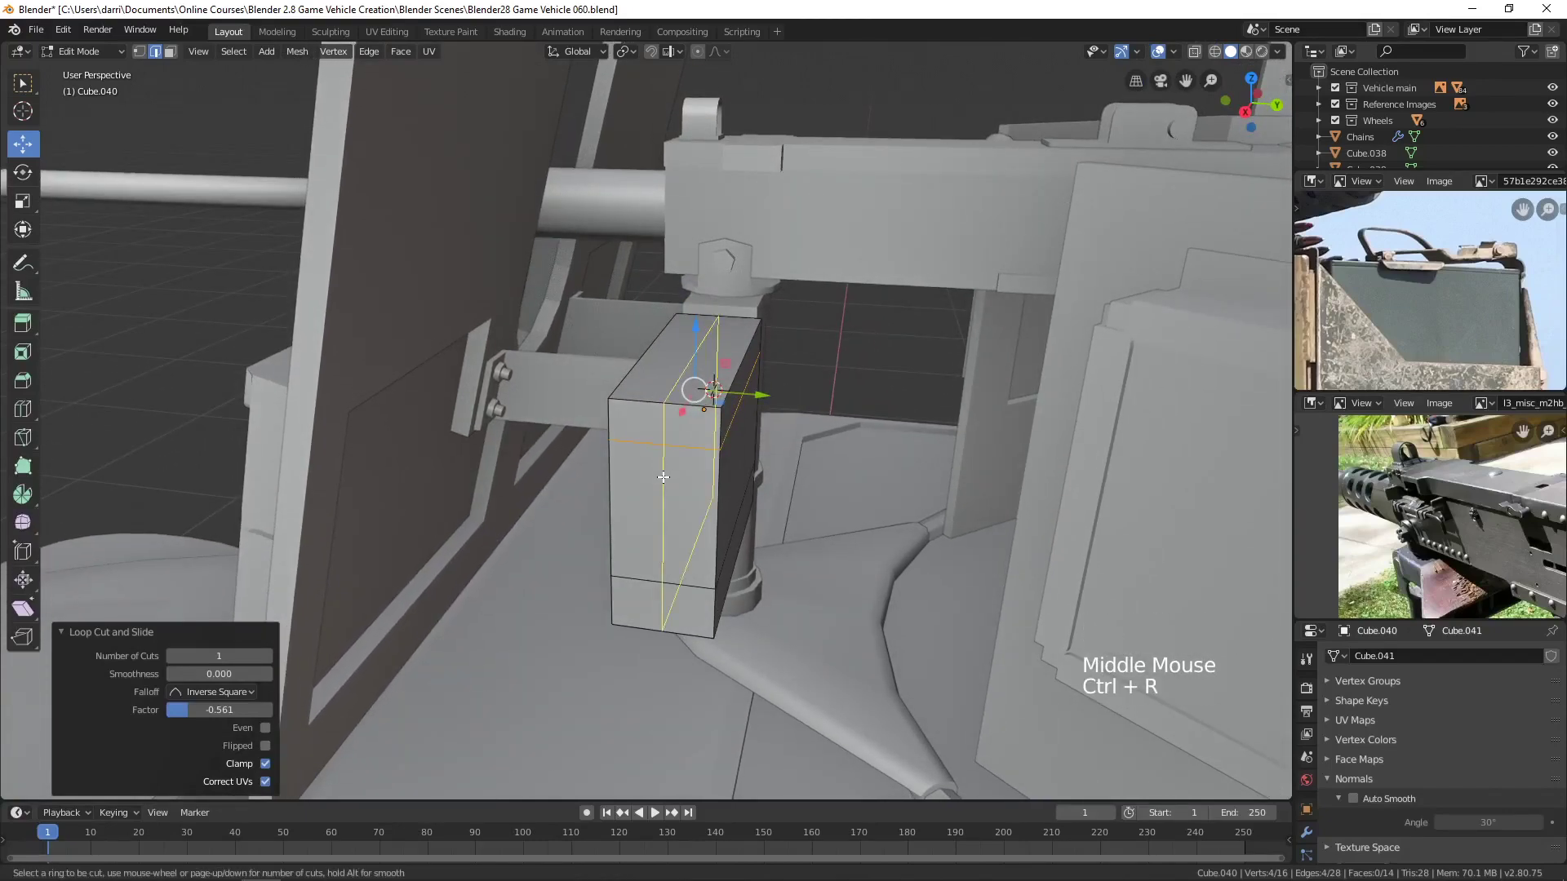
Cut another loop down the can's middle and select the end faces for removal.
key(Tab)
middle_click(677, 487)
key(Tab)
key(3)
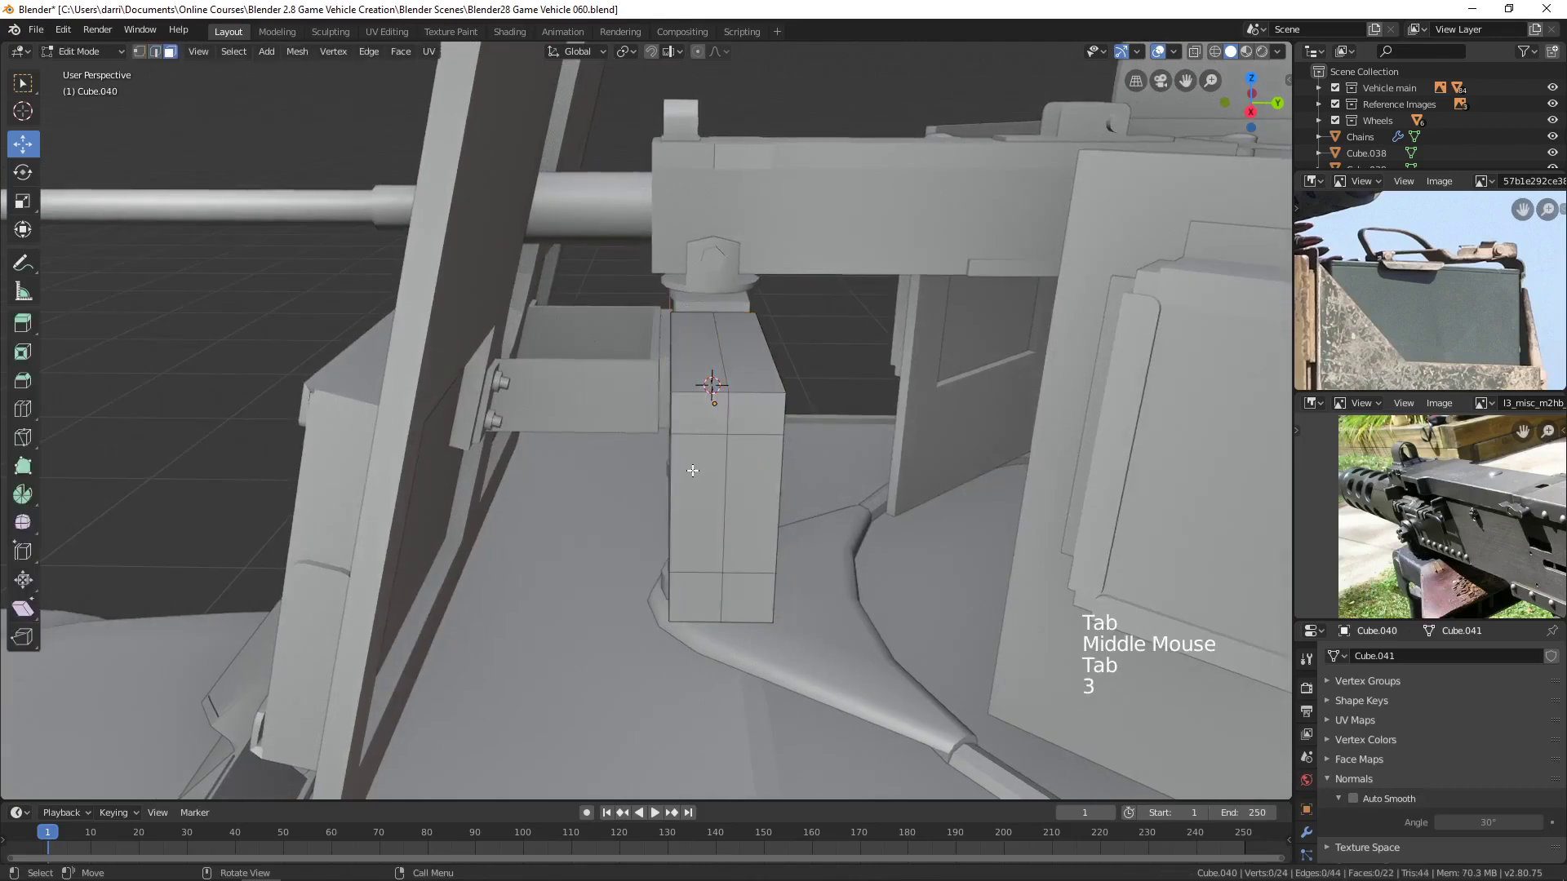
click(697, 428)
middle_click(719, 526)
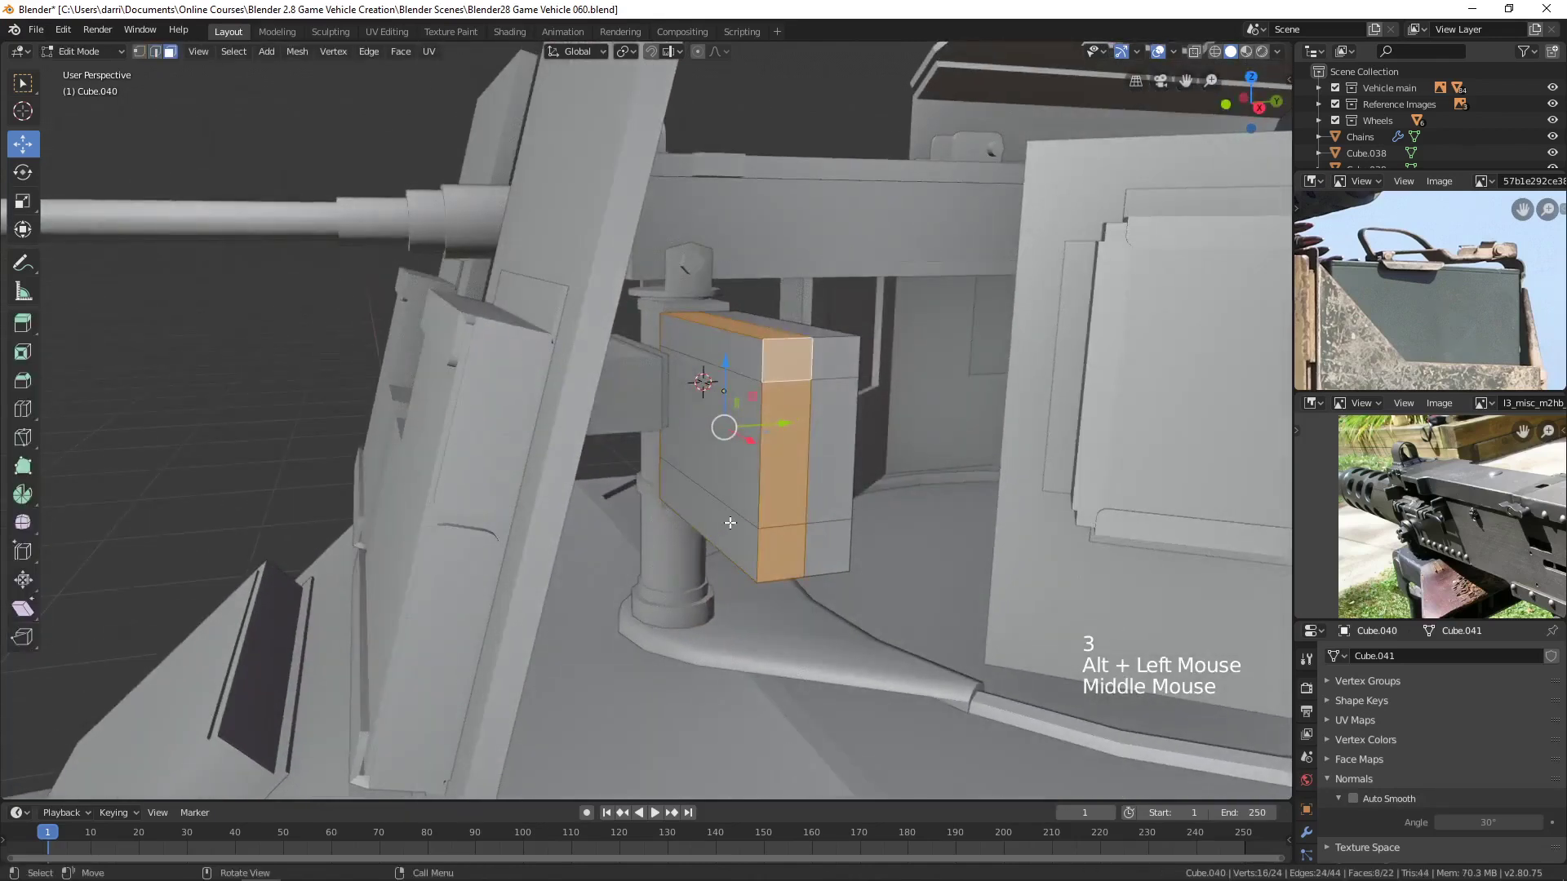
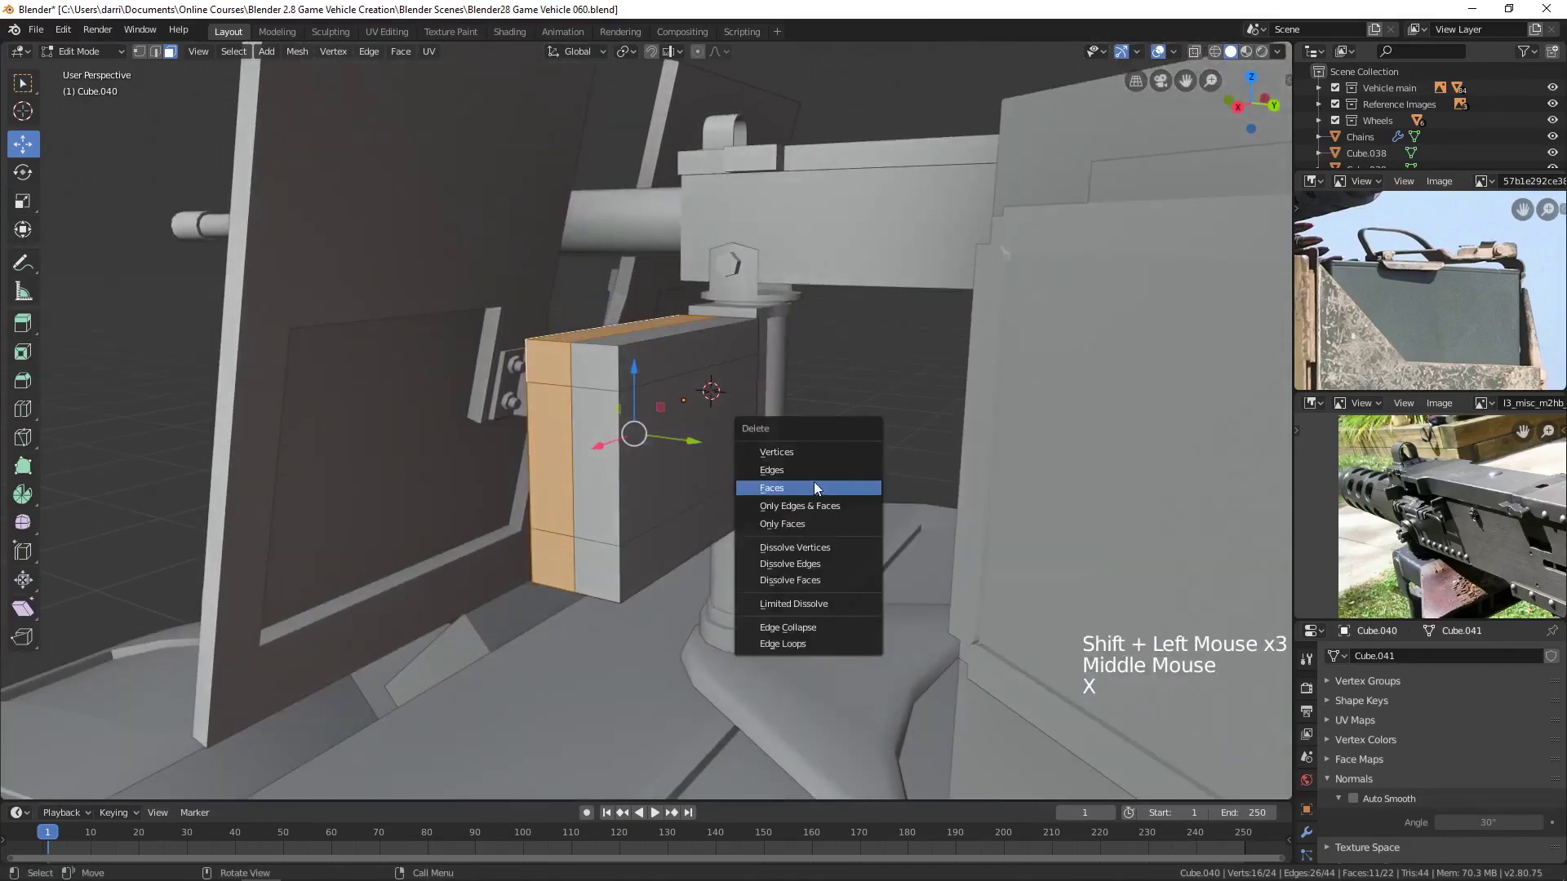
Give the halved ammo can a Mirror modifier across Y with Clipping so it reads as one full box.
key(Tab)
middle_click(731, 496)
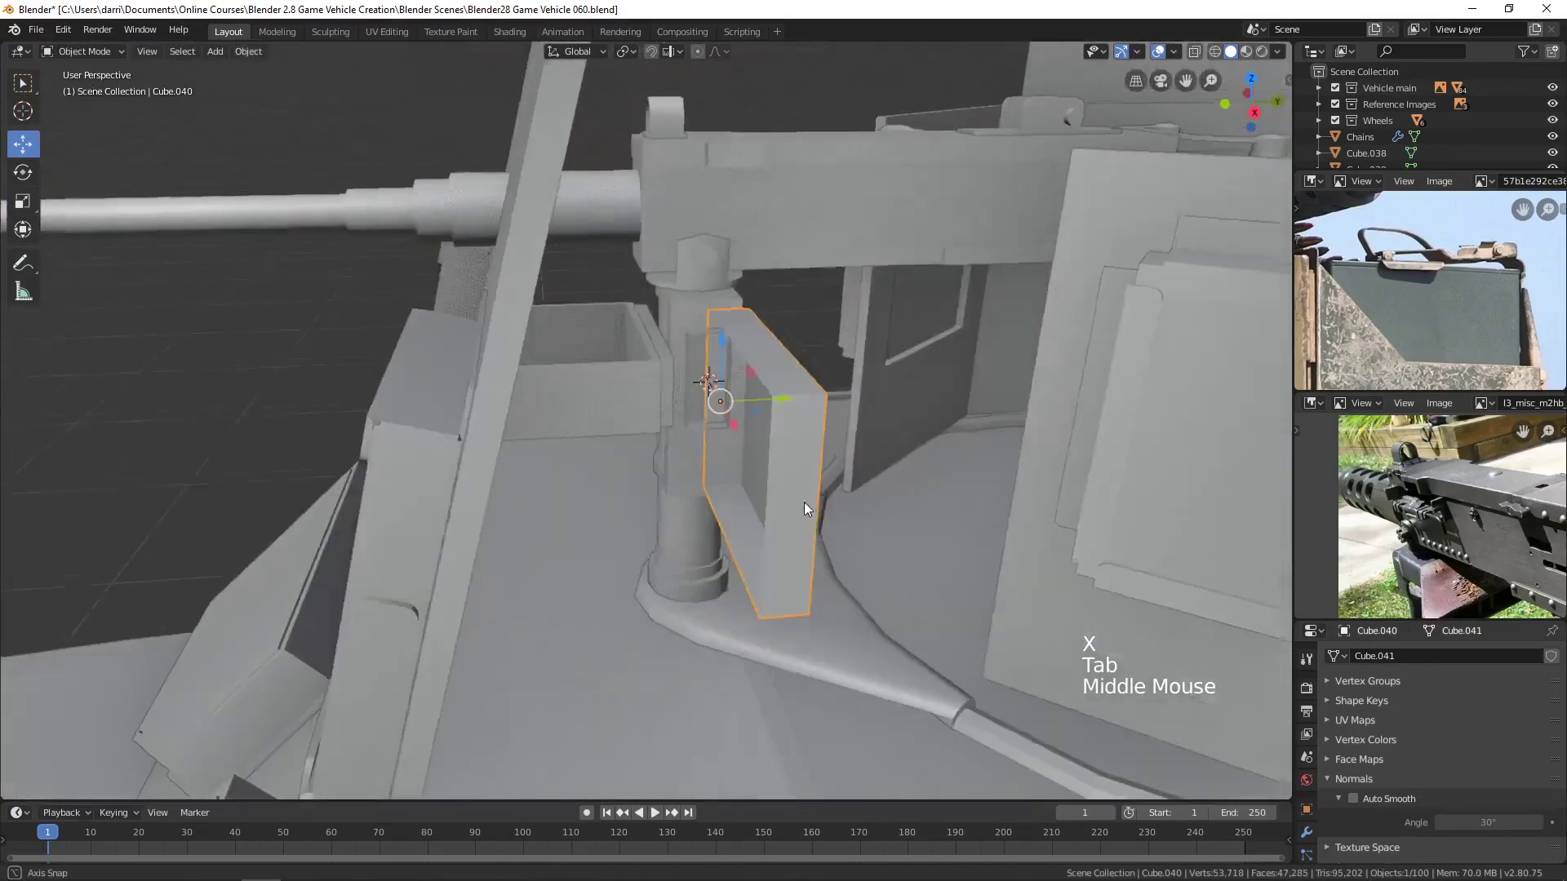
click(1302, 835)
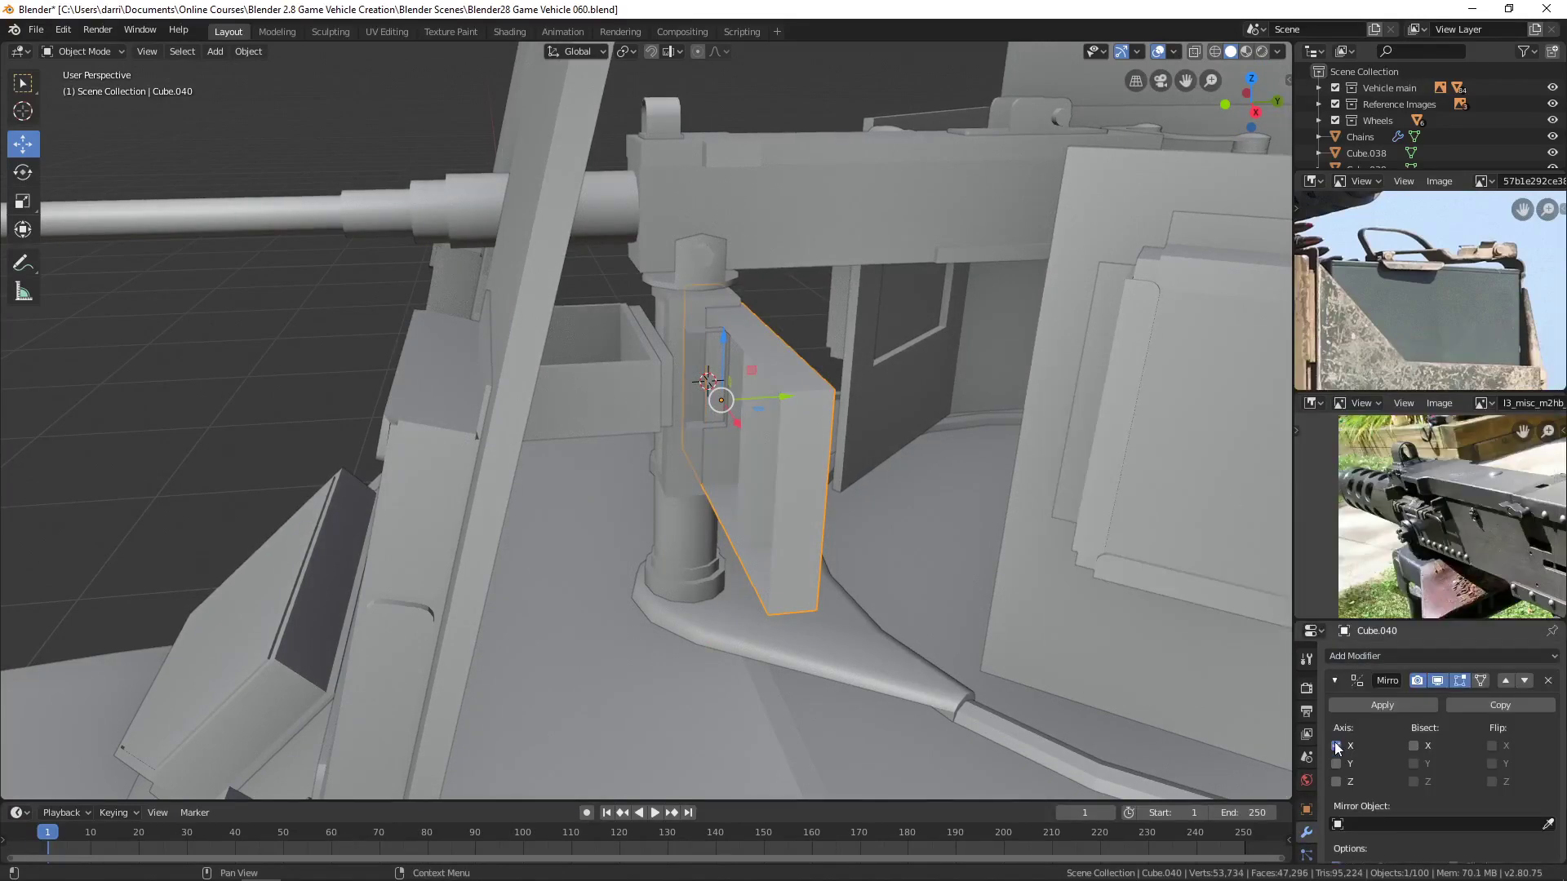
click(1335, 750)
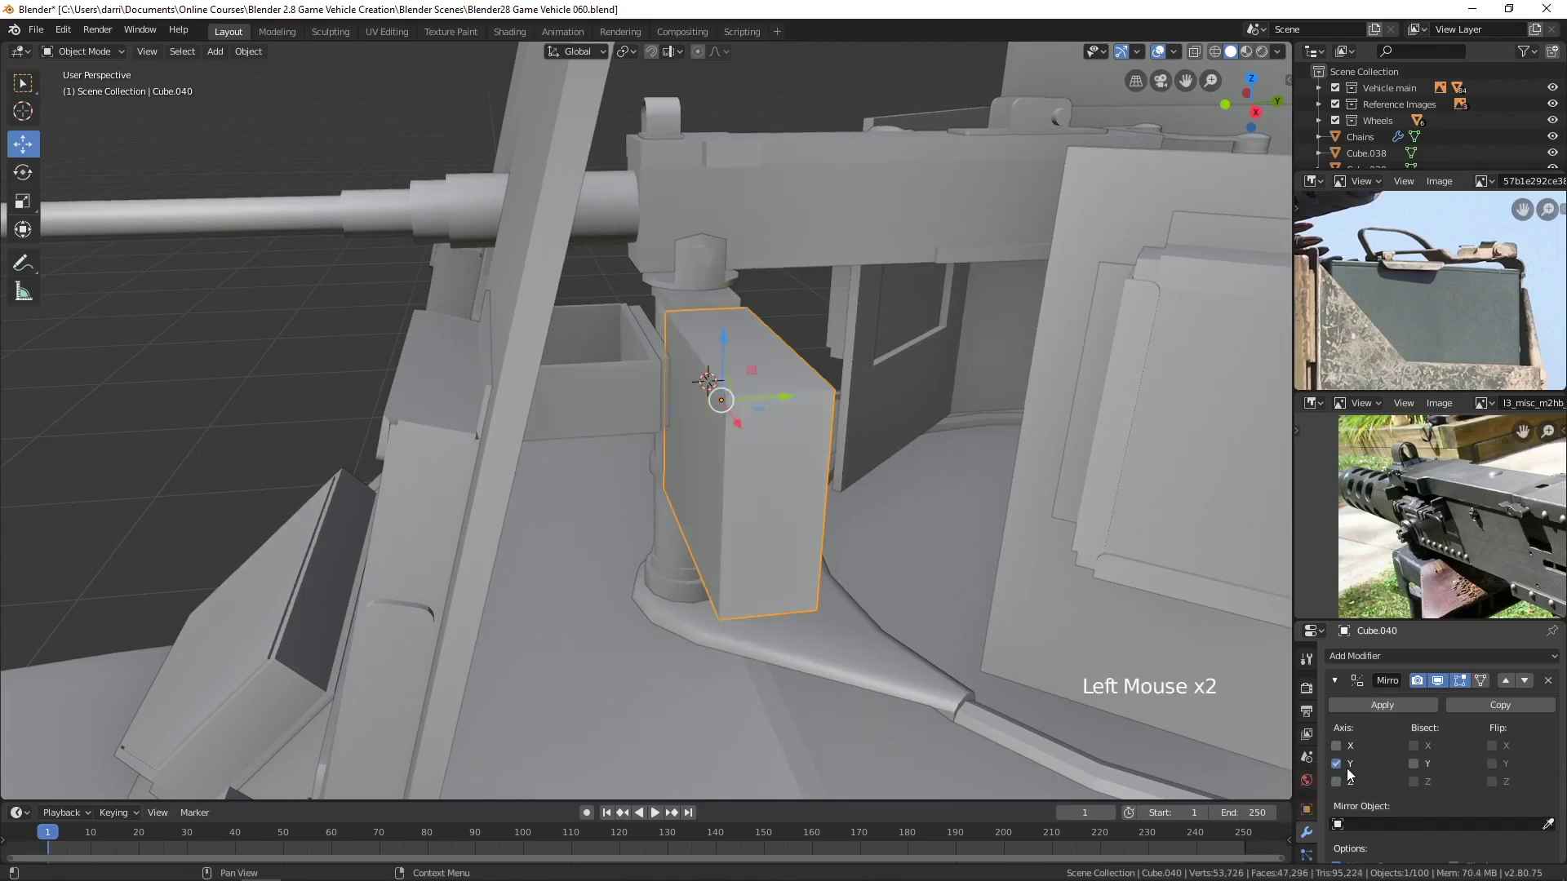
scroll(down, 3)
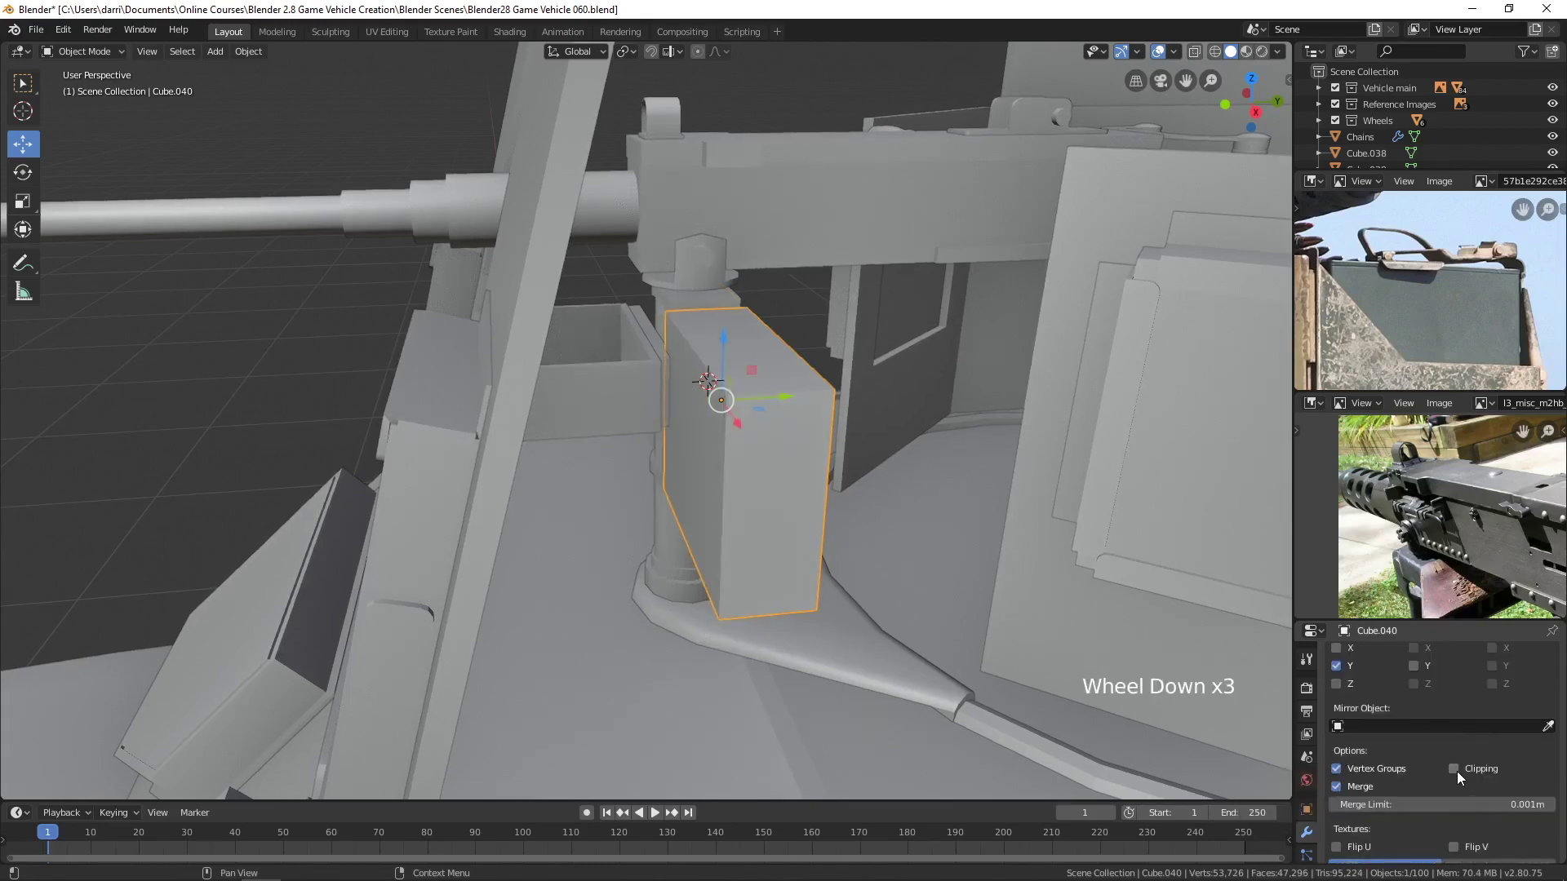
click(1461, 779)
scroll(up, 3)
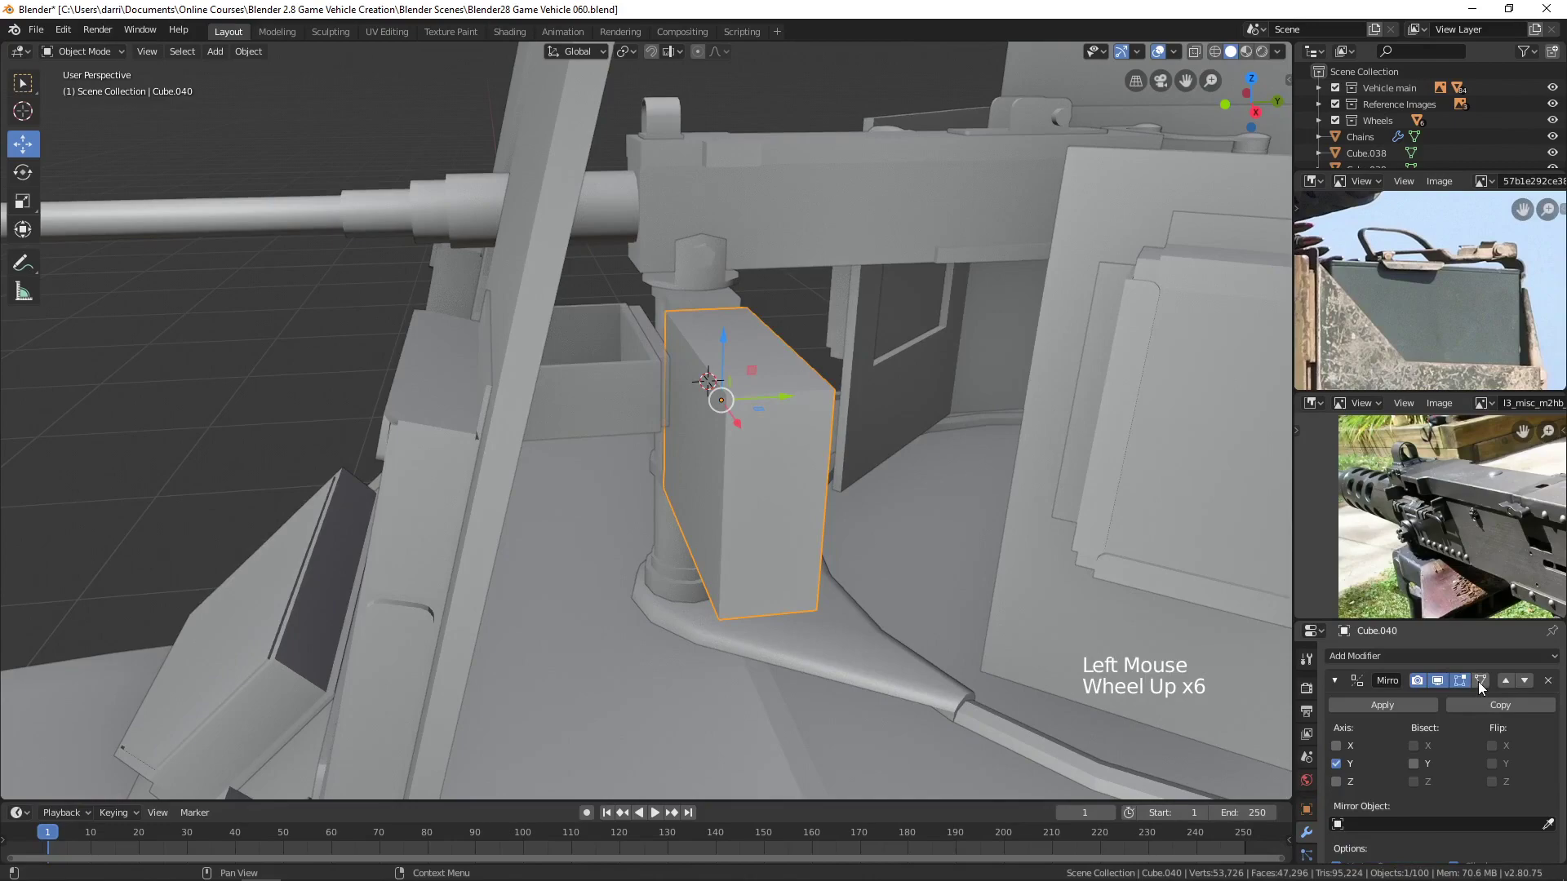
scroll(up, 3)
click(1484, 690)
middle_click(902, 490)
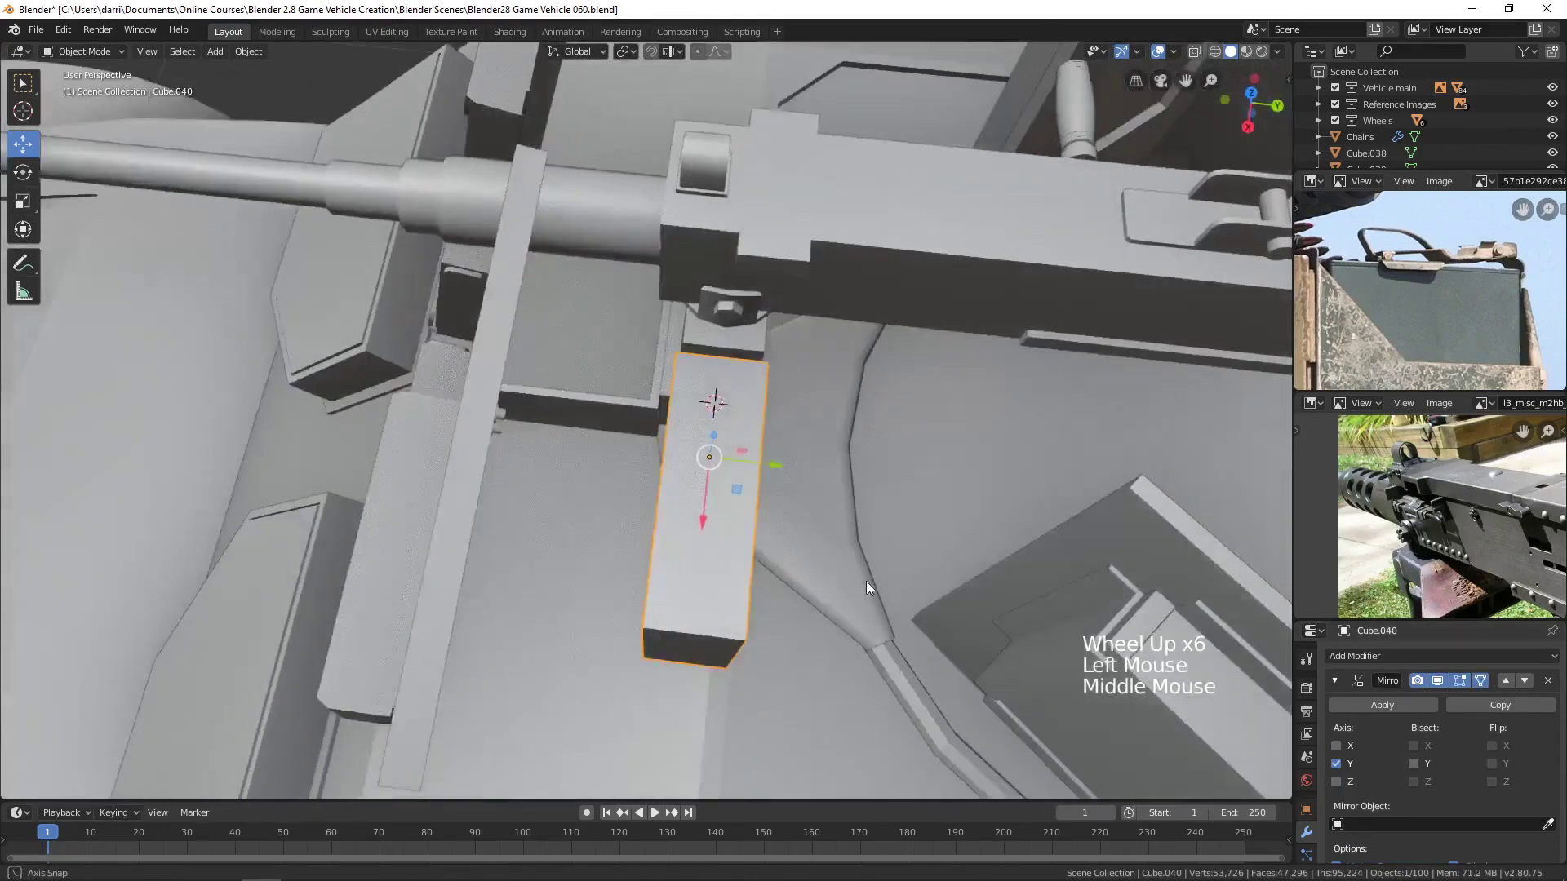
scroll(up, 3)
Nudge the bracket plate Cube.015 slightly along Y in Edit Mode so it sits flush with the can.
middle_click(841, 402)
middle_click(774, 543)
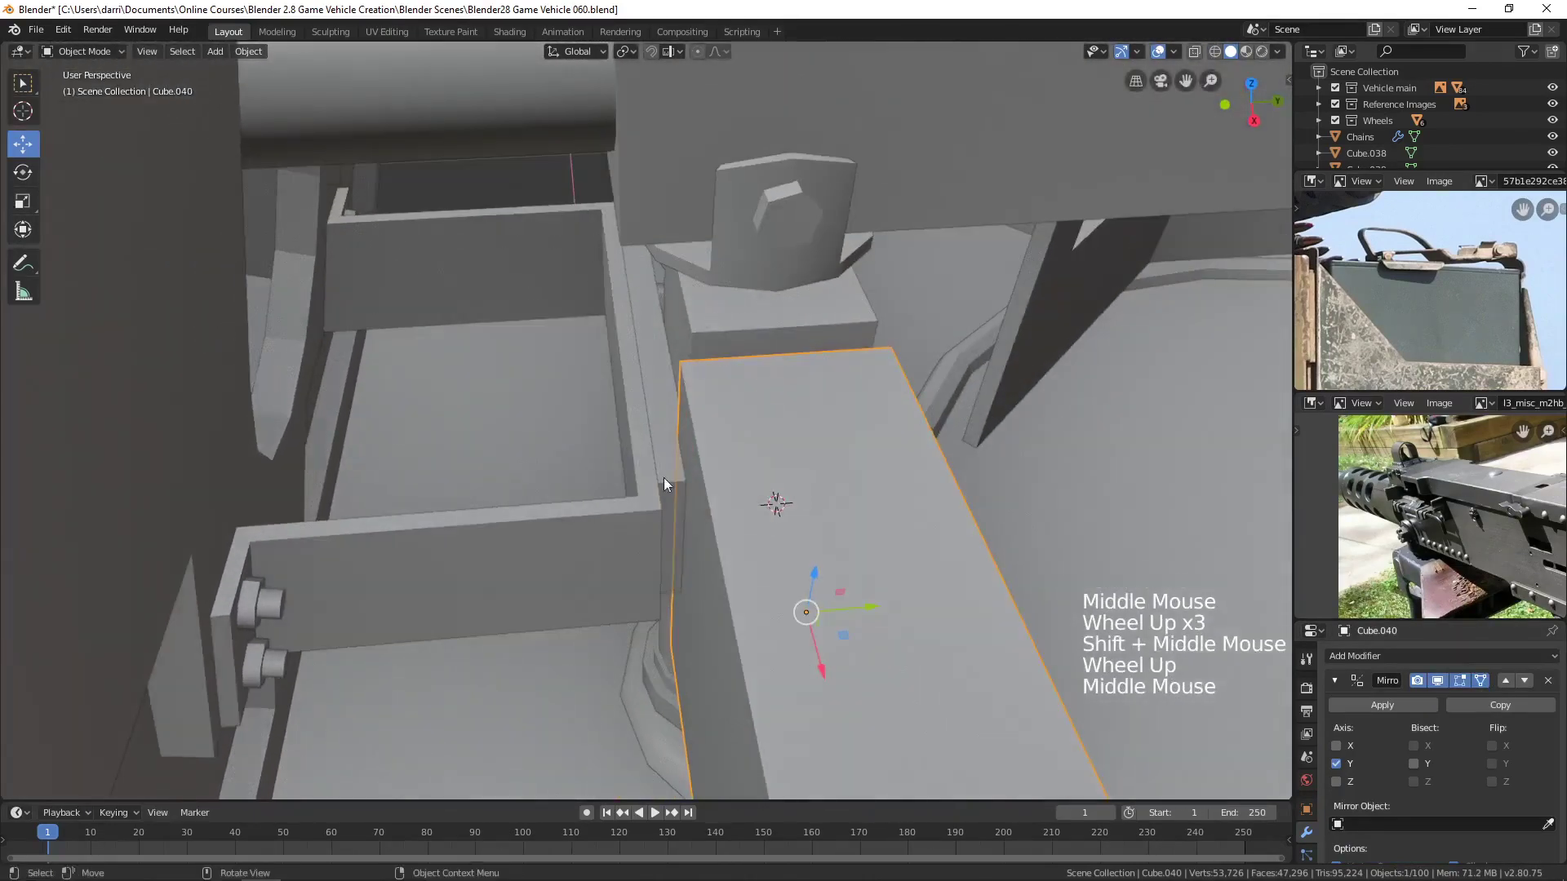
middle_click(707, 526)
middle_click(707, 529)
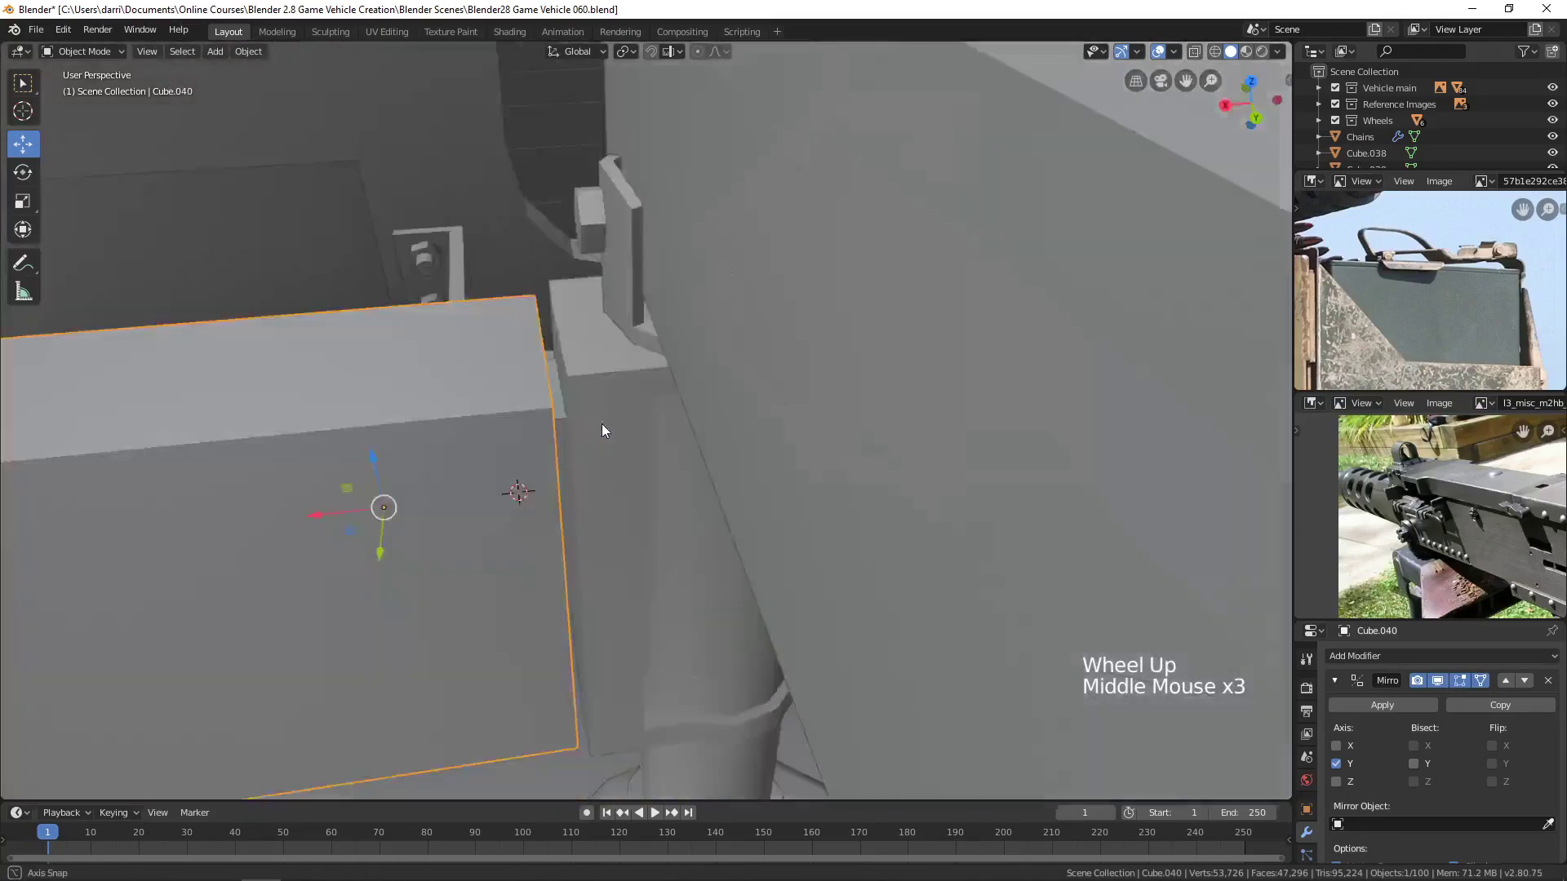
click(756, 471)
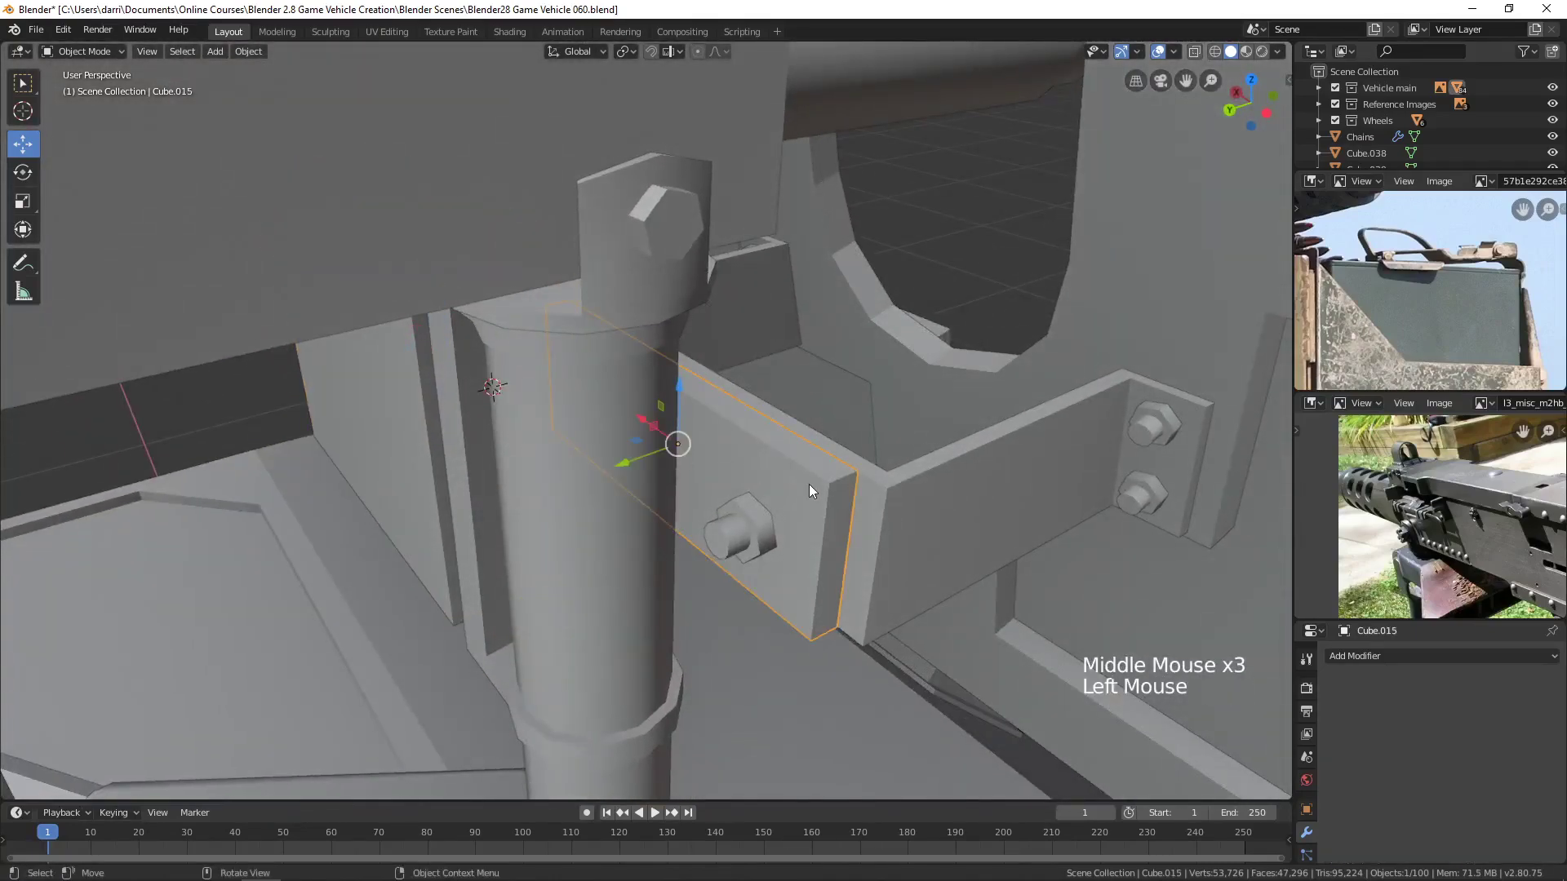
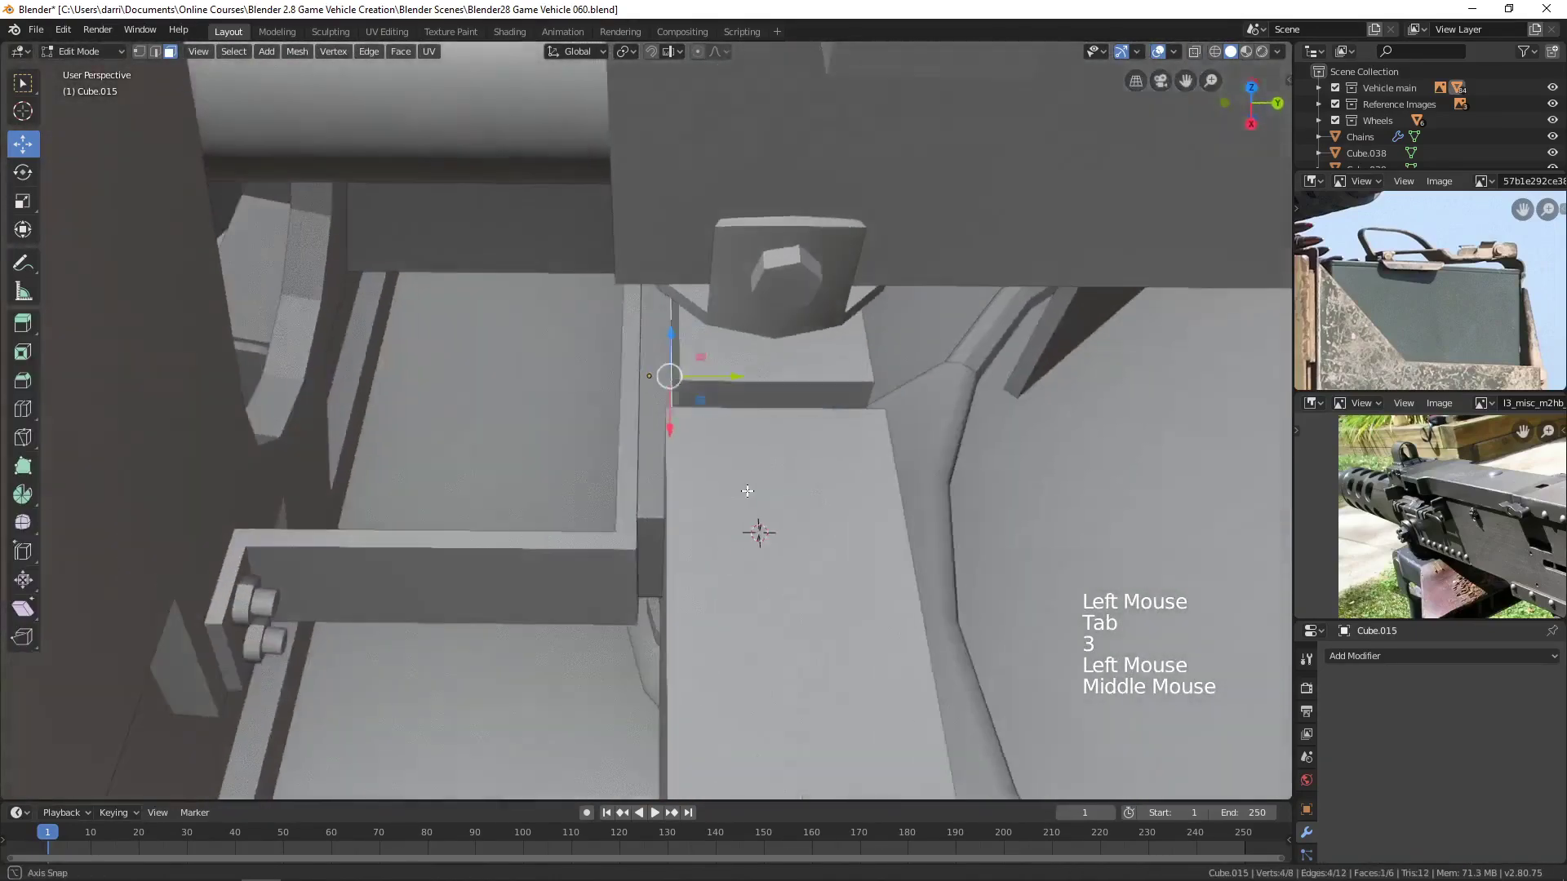
click(738, 373)
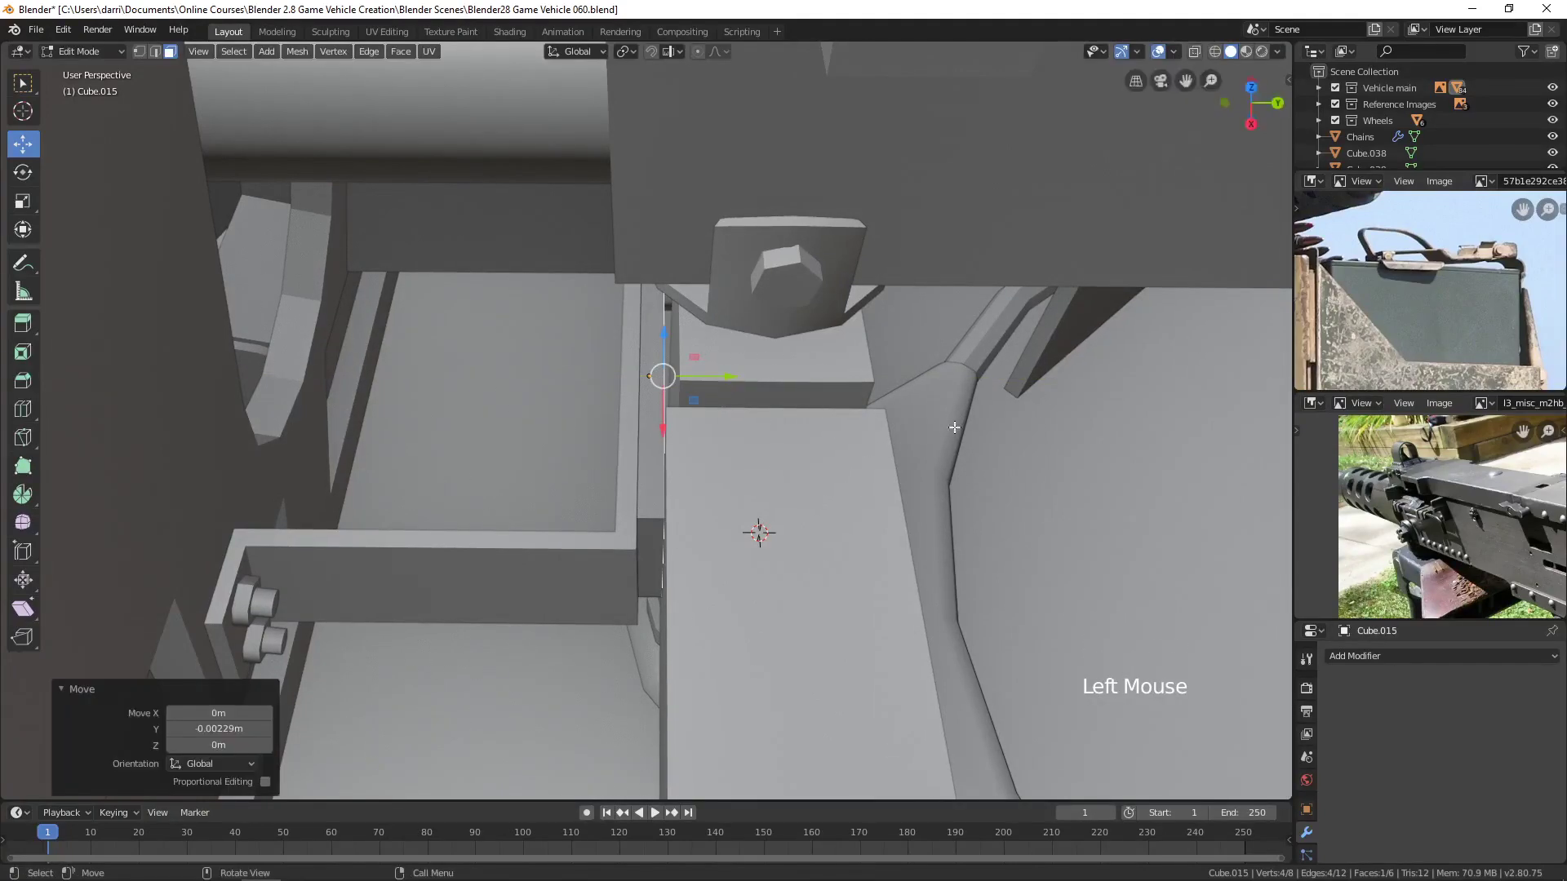
middle_click(1033, 433)
key(Tab)
Nudge the bolt Wheel.008 along its axis to match, then select the ammo can.
click(700, 550)
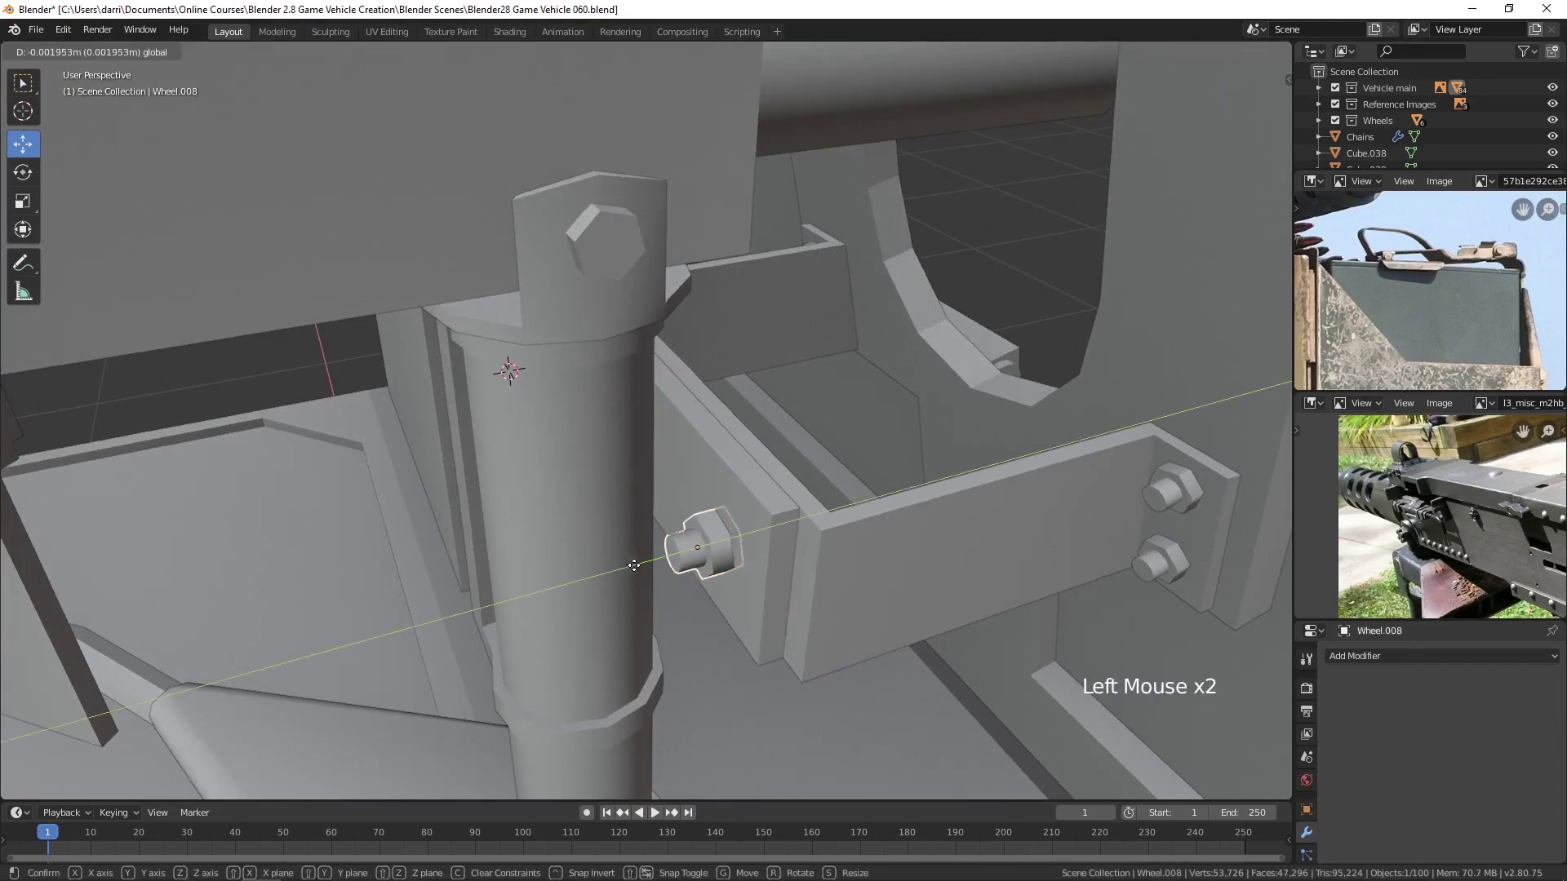
key(alt+a)
middle_click(531, 492)
scroll(down, 3)
middle_click(788, 501)
click(628, 536)
Knife-cut slanted edges on the can's side face and a tapered trapezoid outline on its end.
middle_click(670, 535)
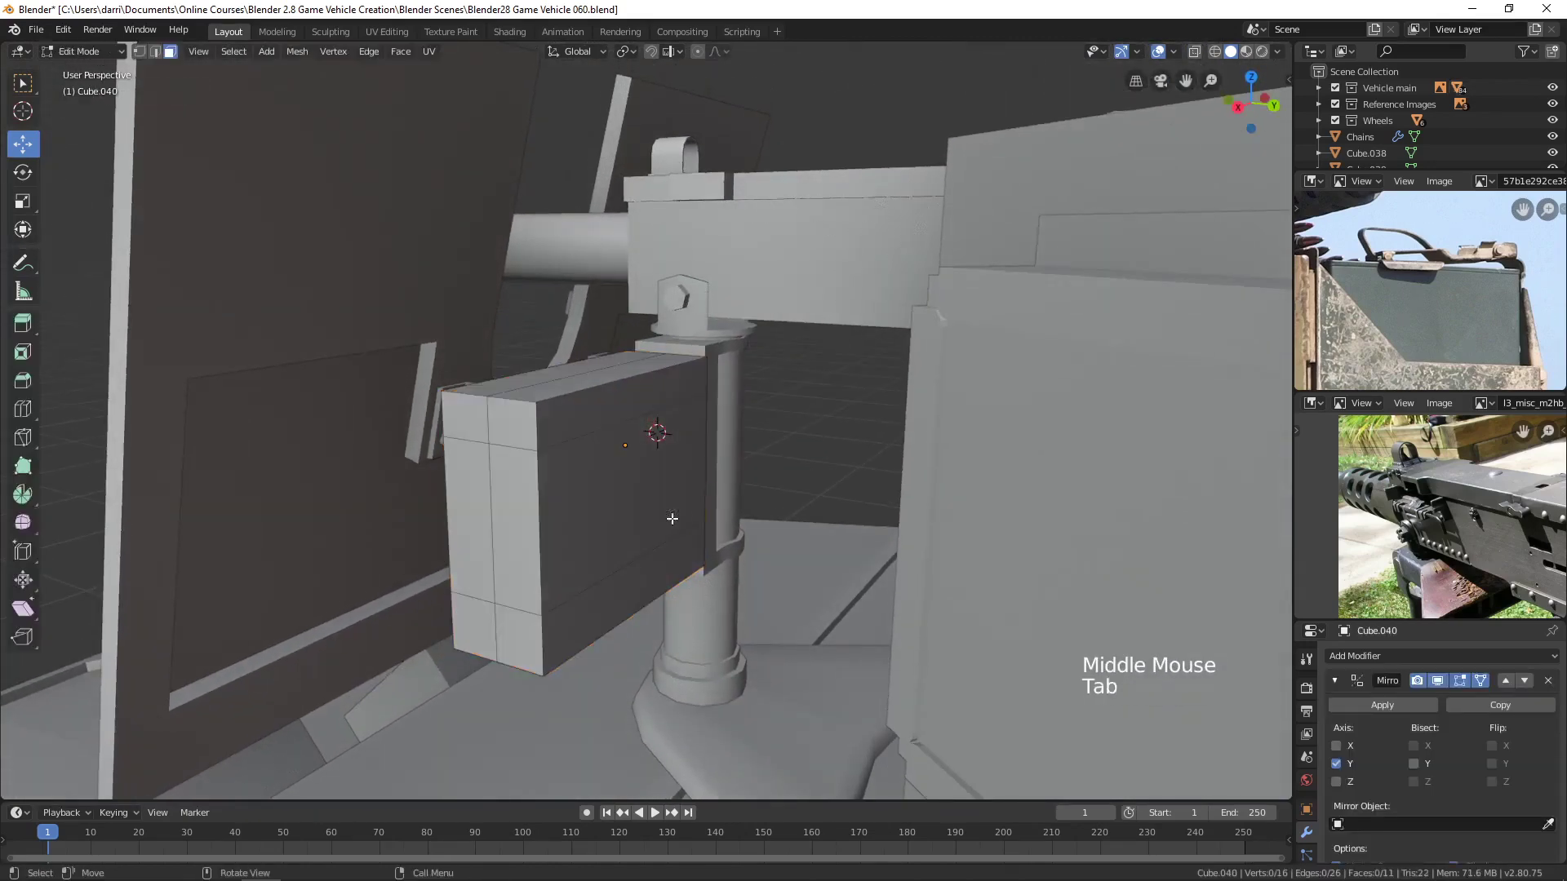
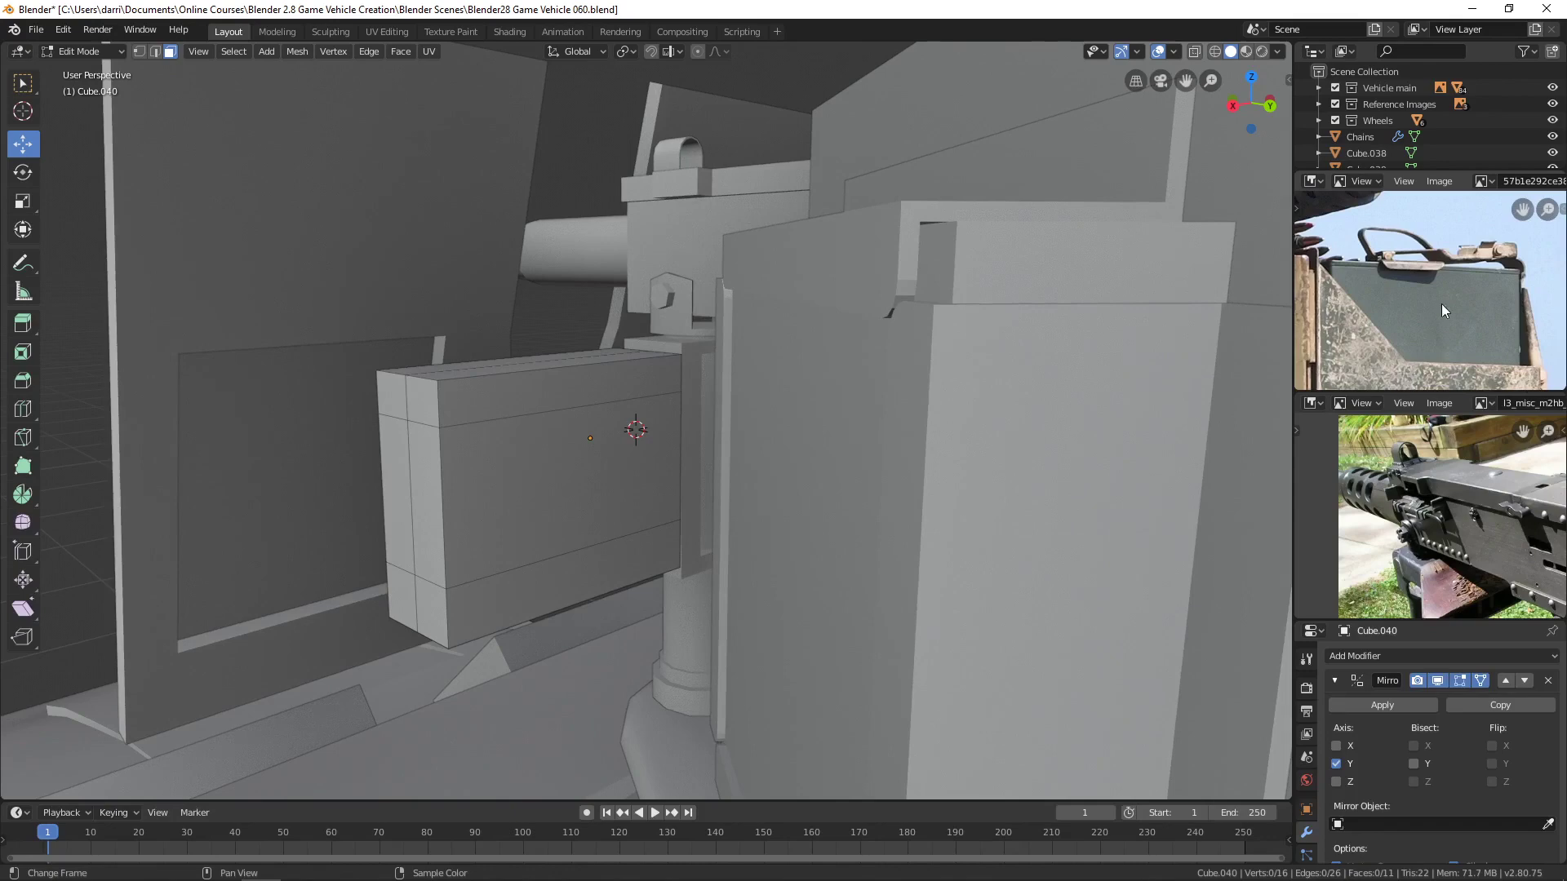
scroll(up, 3)
middle_click(656, 430)
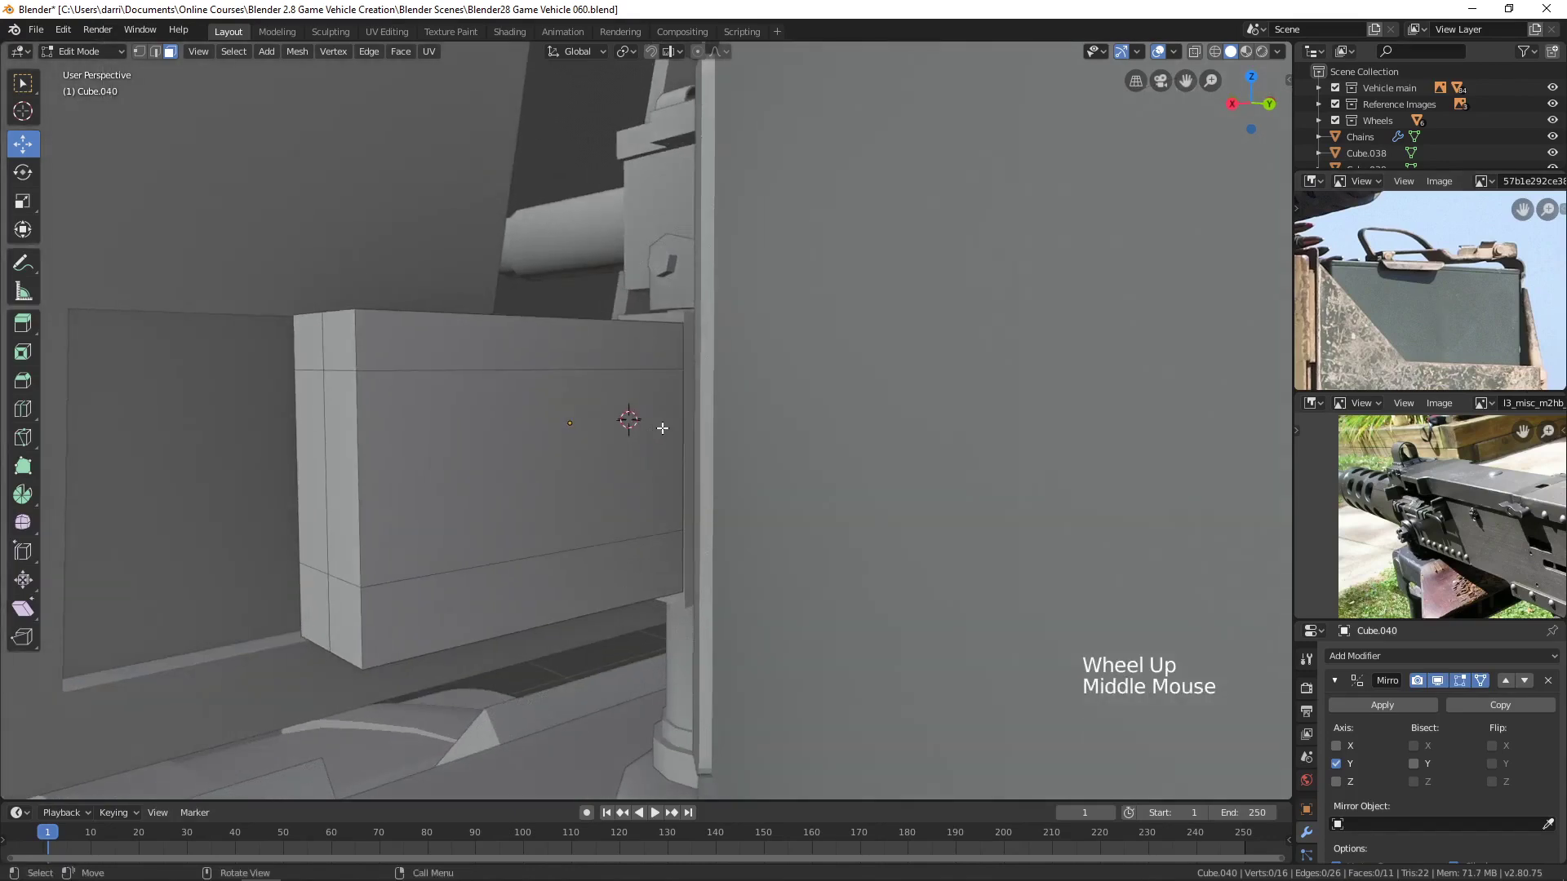
scroll(up, 3)
middle_click(662, 422)
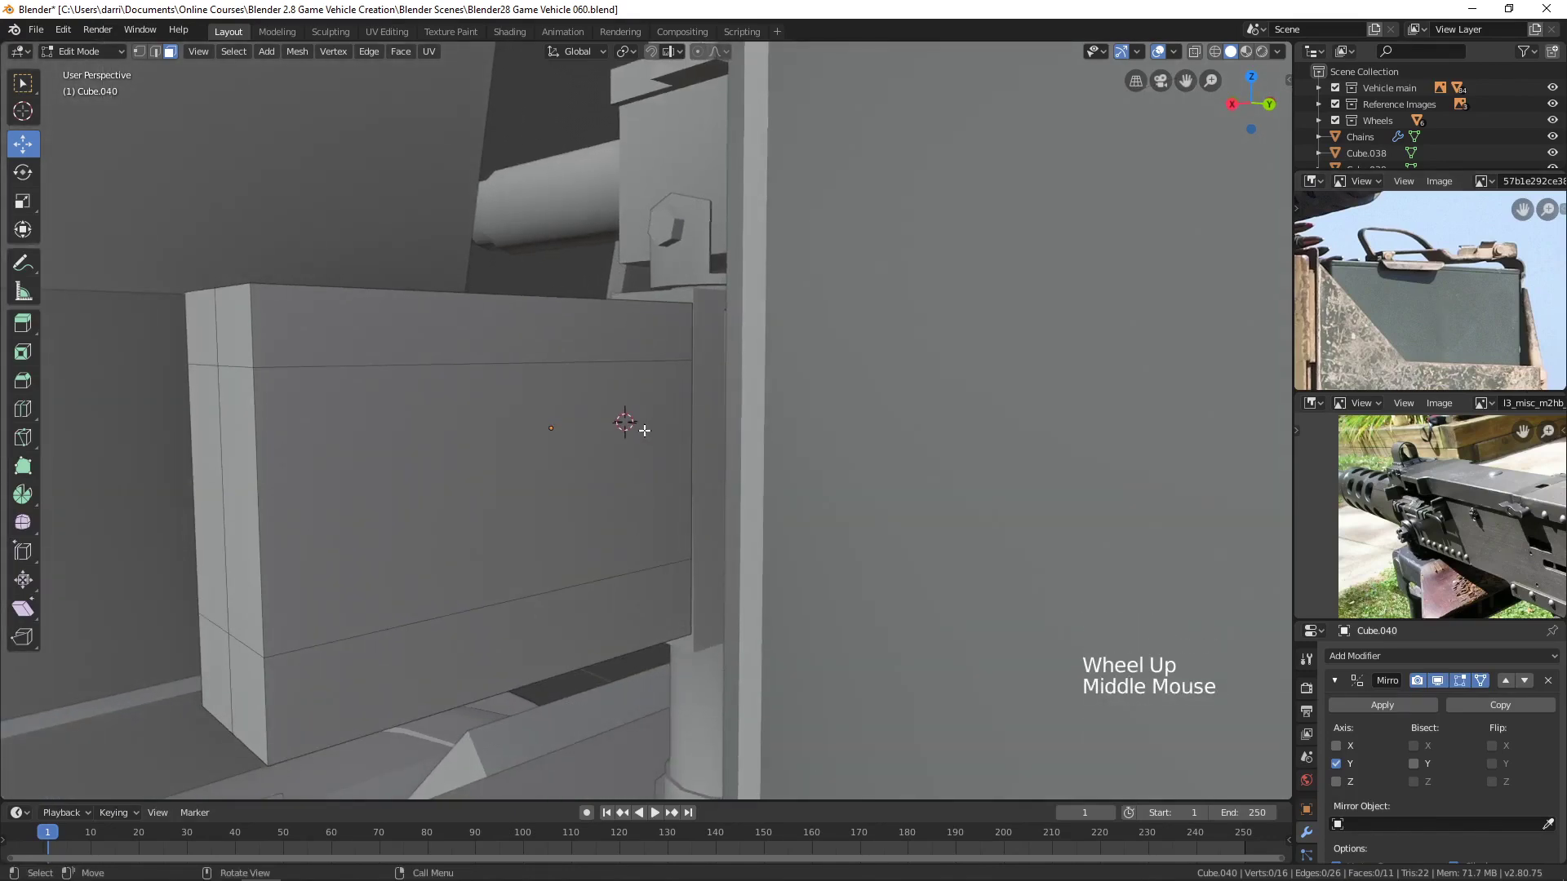
key(k)
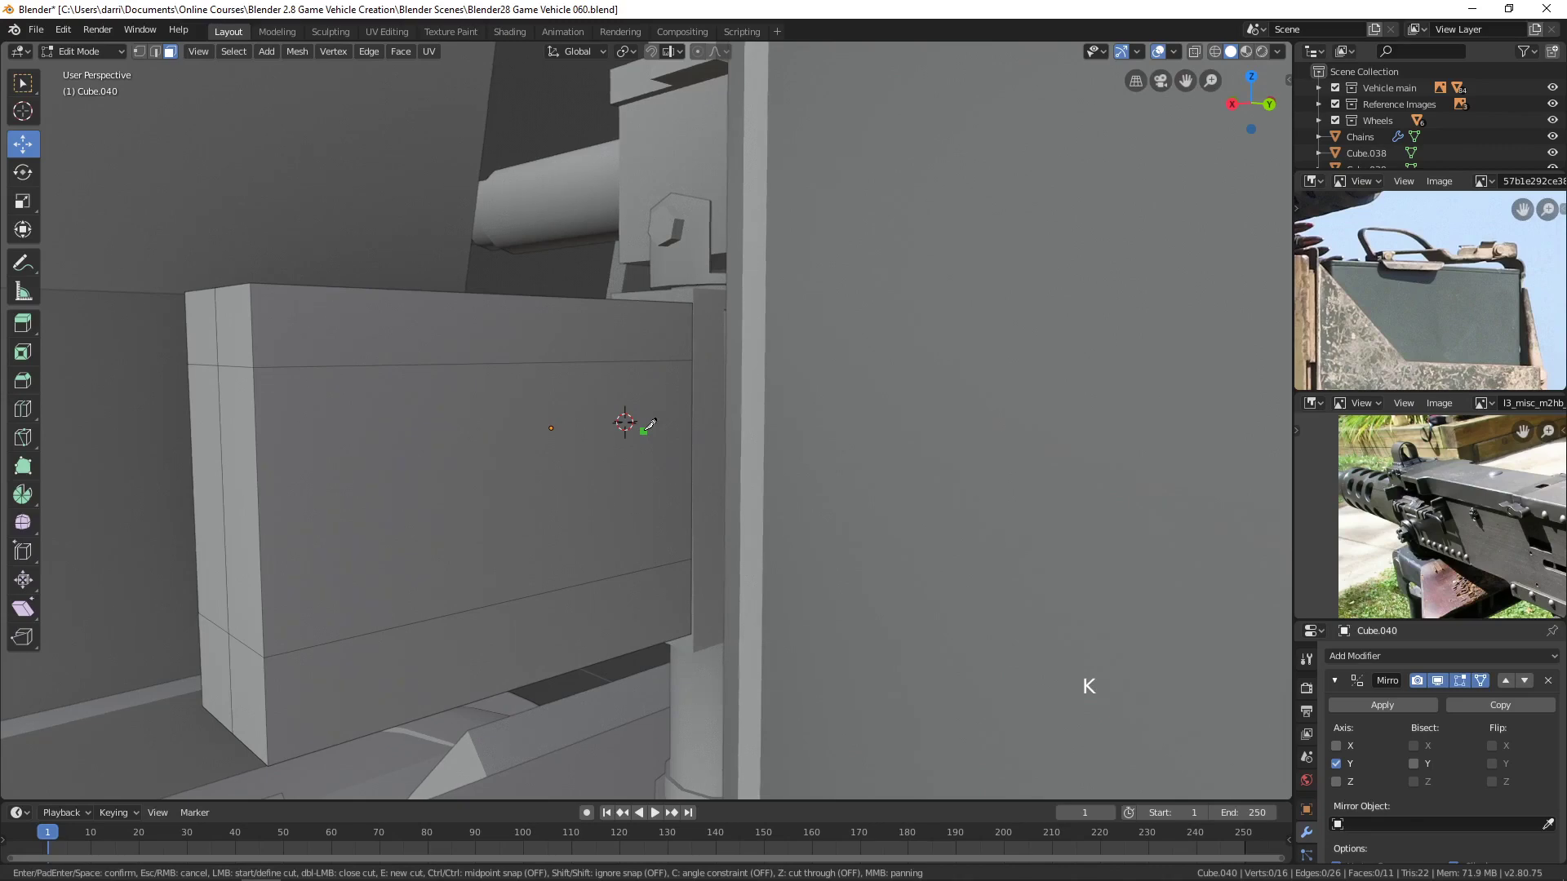
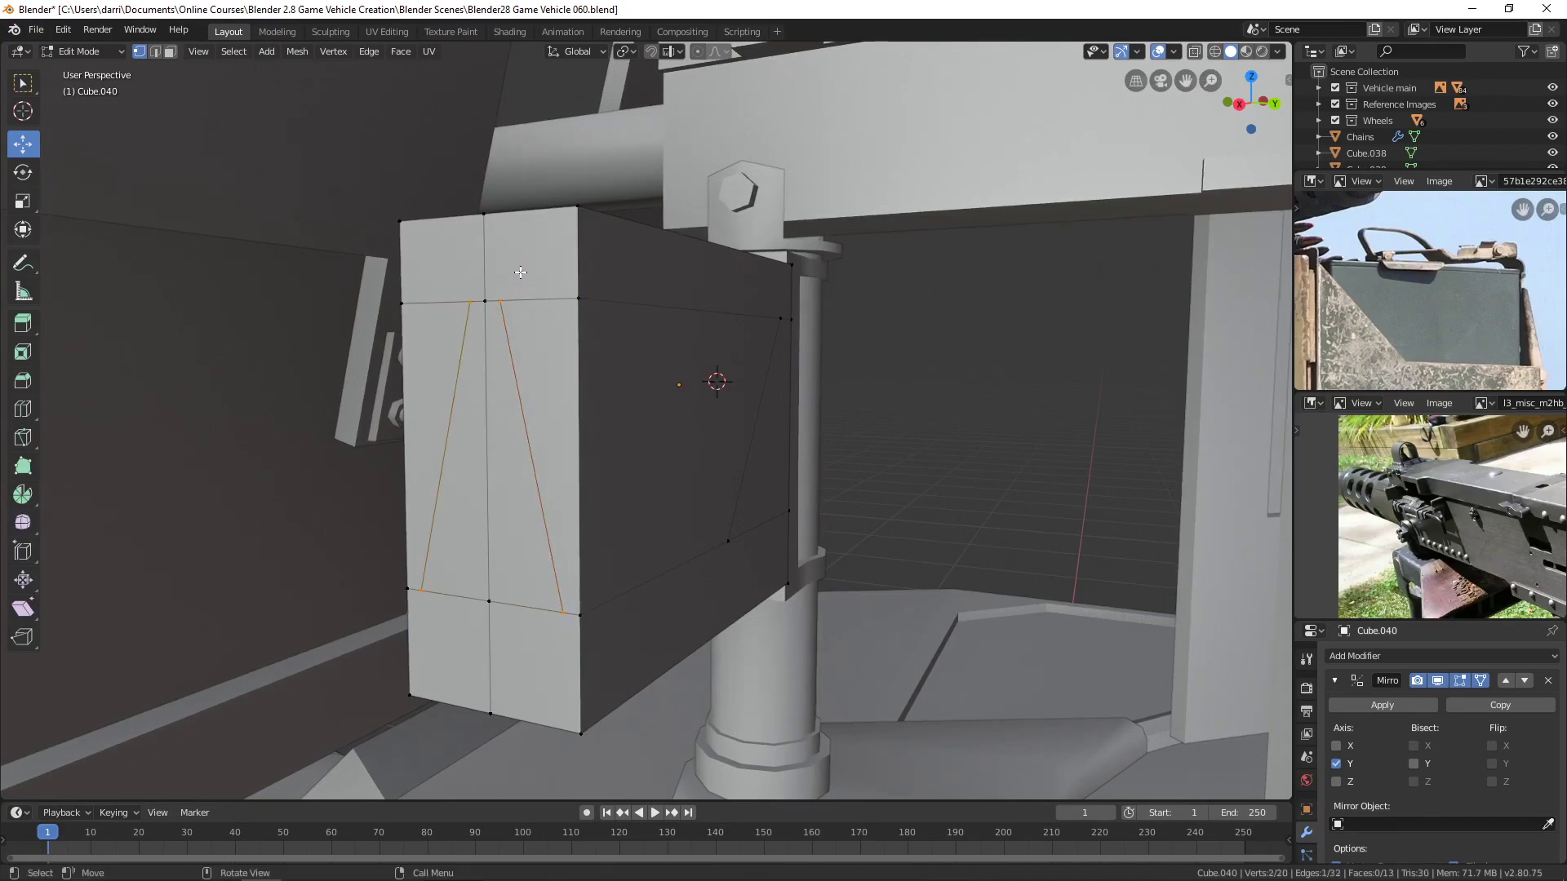
key(alt+a)
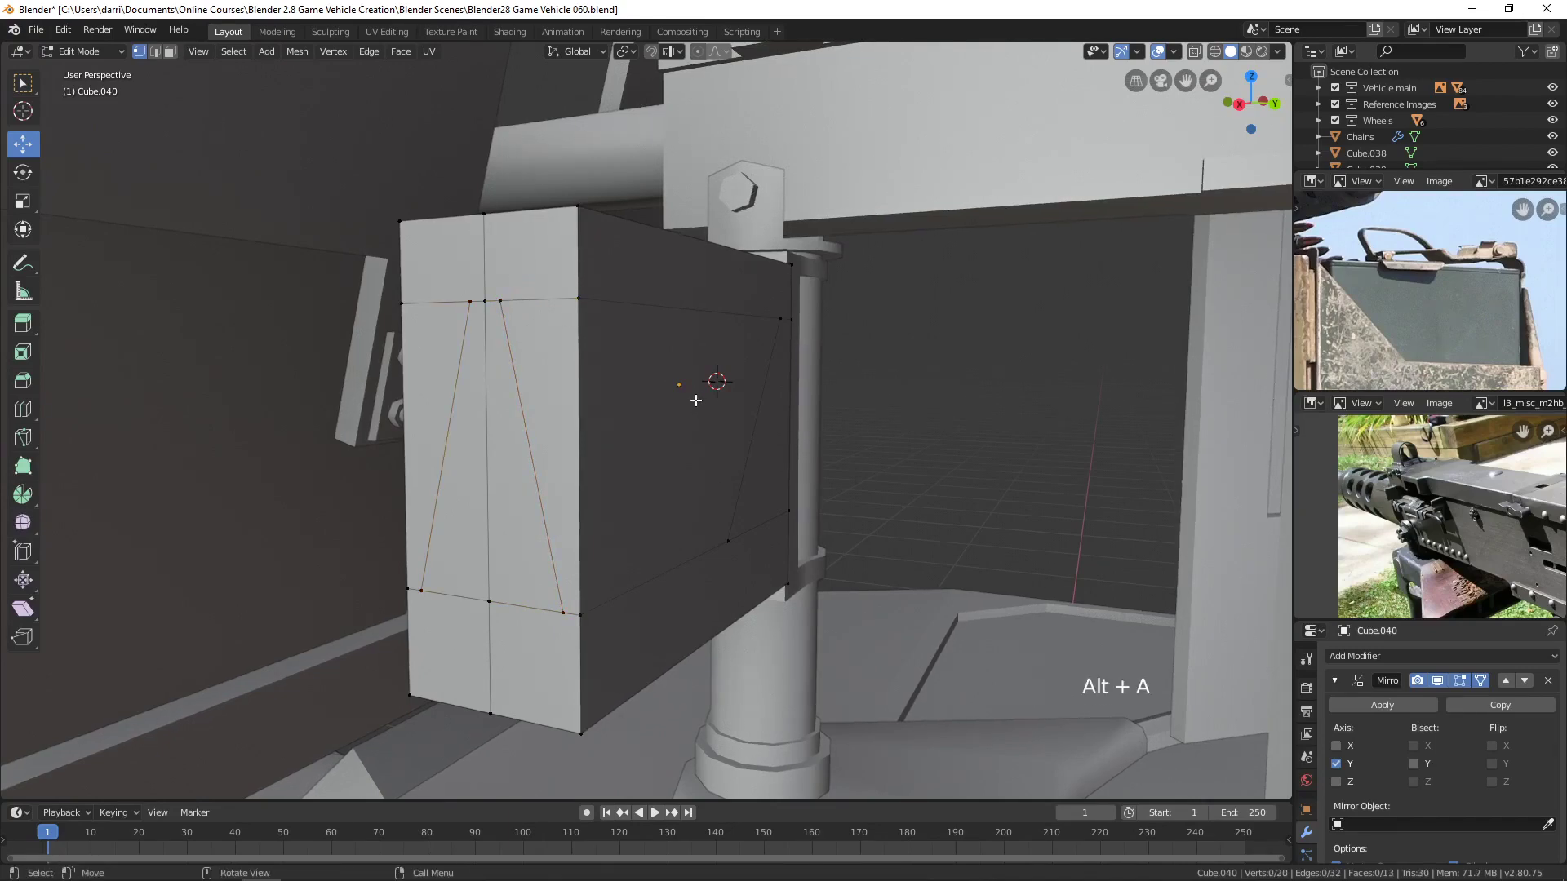
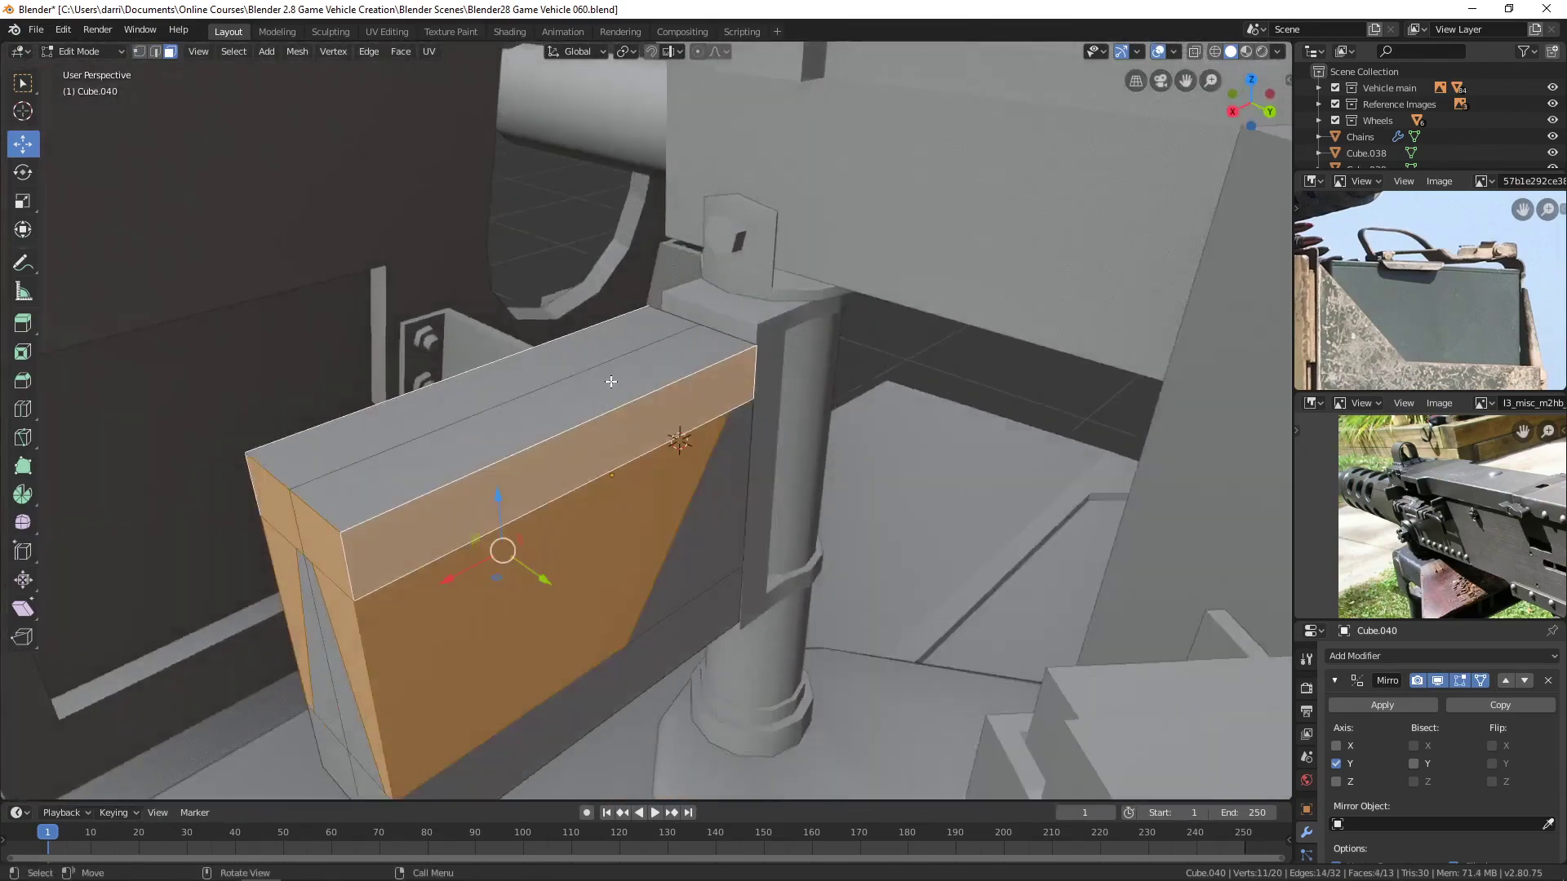
Delete the faces above the slanted cuts, leaving an open tray with angled walls.
click(611, 385)
middle_click(573, 390)
key(x)
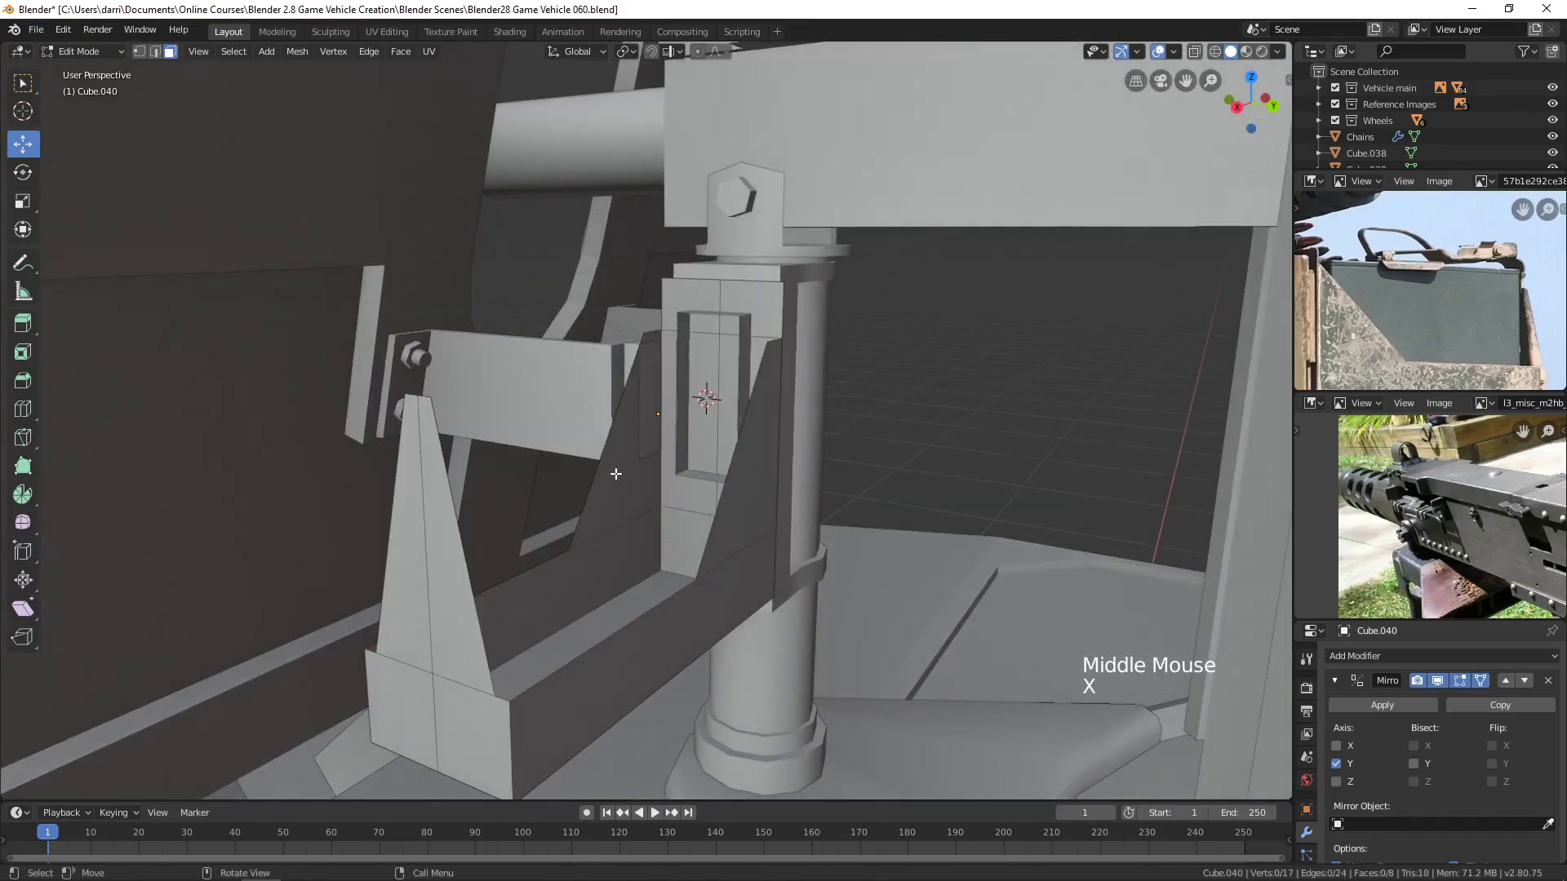
key(Tab)
Orbit around the bracket and tray to inspect the result from all sides.
middle_click(758, 460)
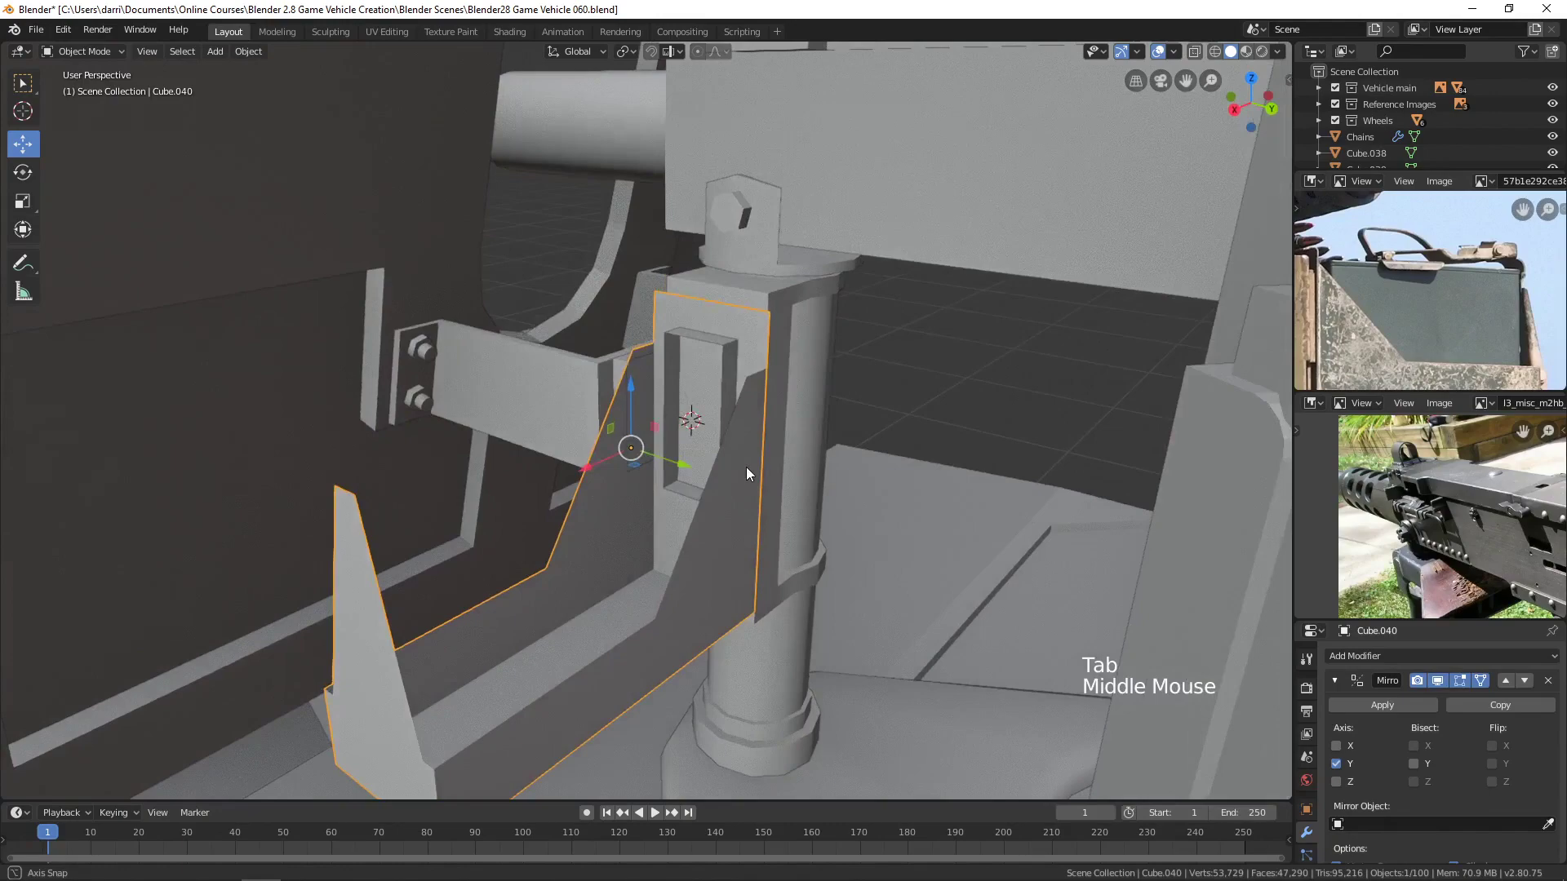
scroll(down, 3)
middle_click(683, 501)
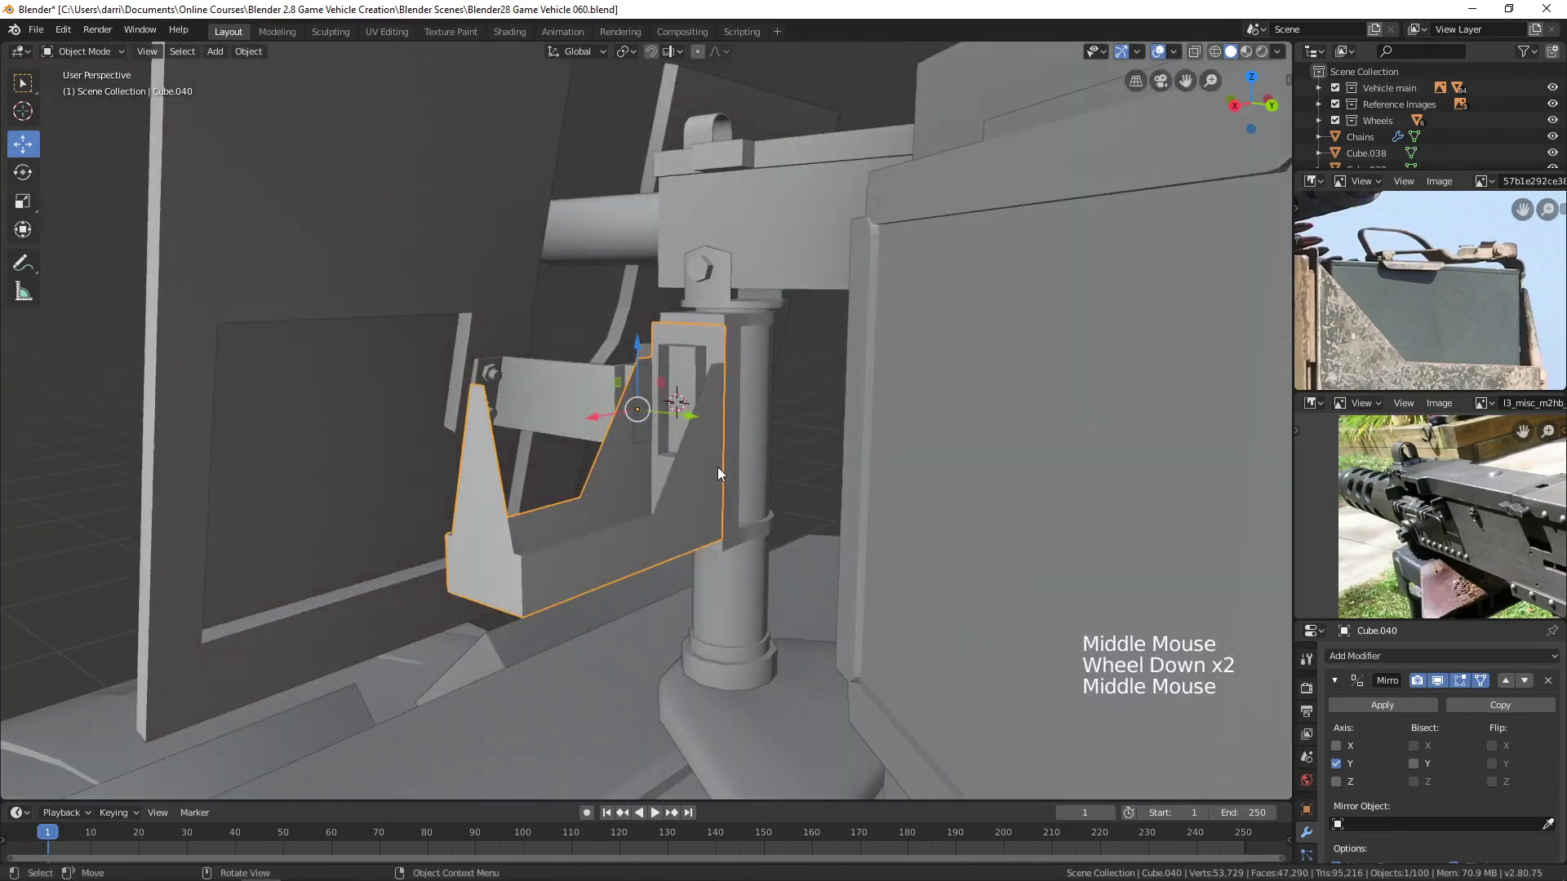
middle_click(707, 476)
middle_click(684, 459)
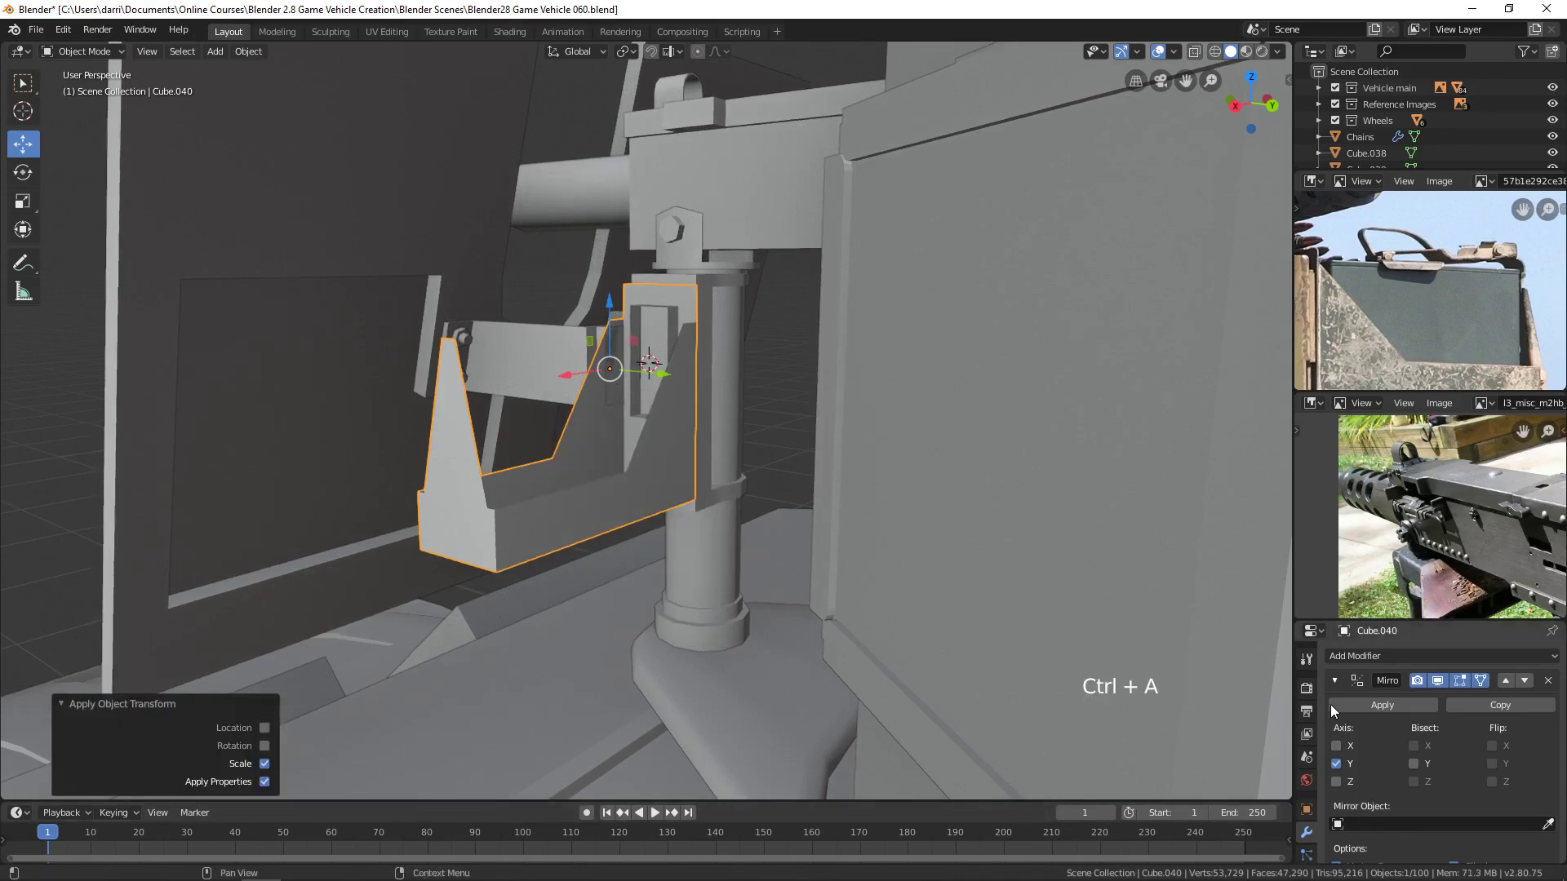
Add a Solidify modifier so the tray's slanted walls and base get solid thickness, checking the inner corners.
click(1339, 690)
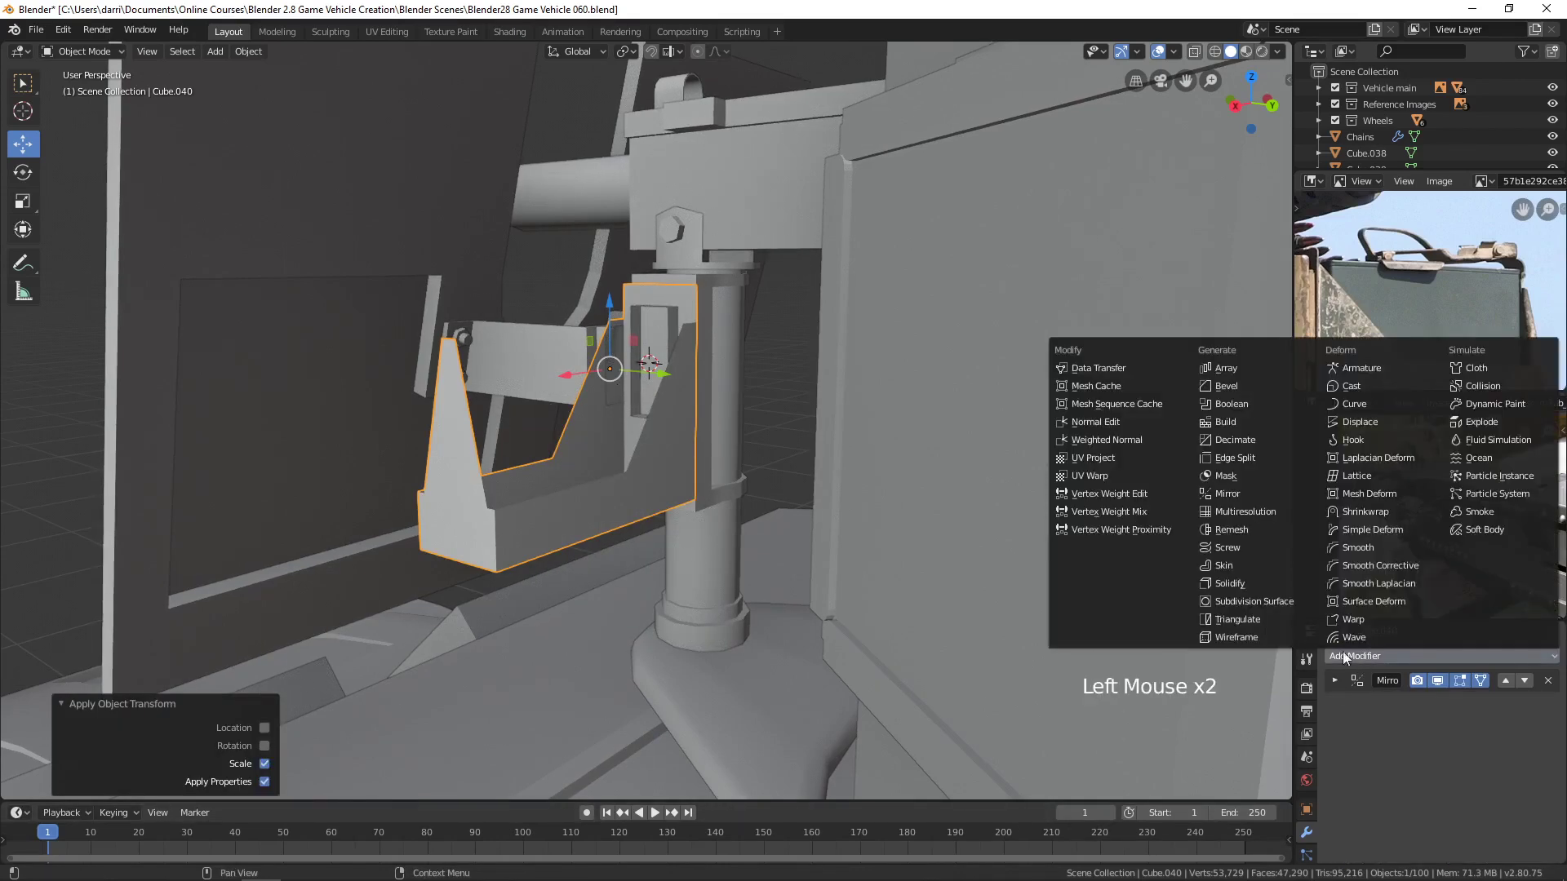
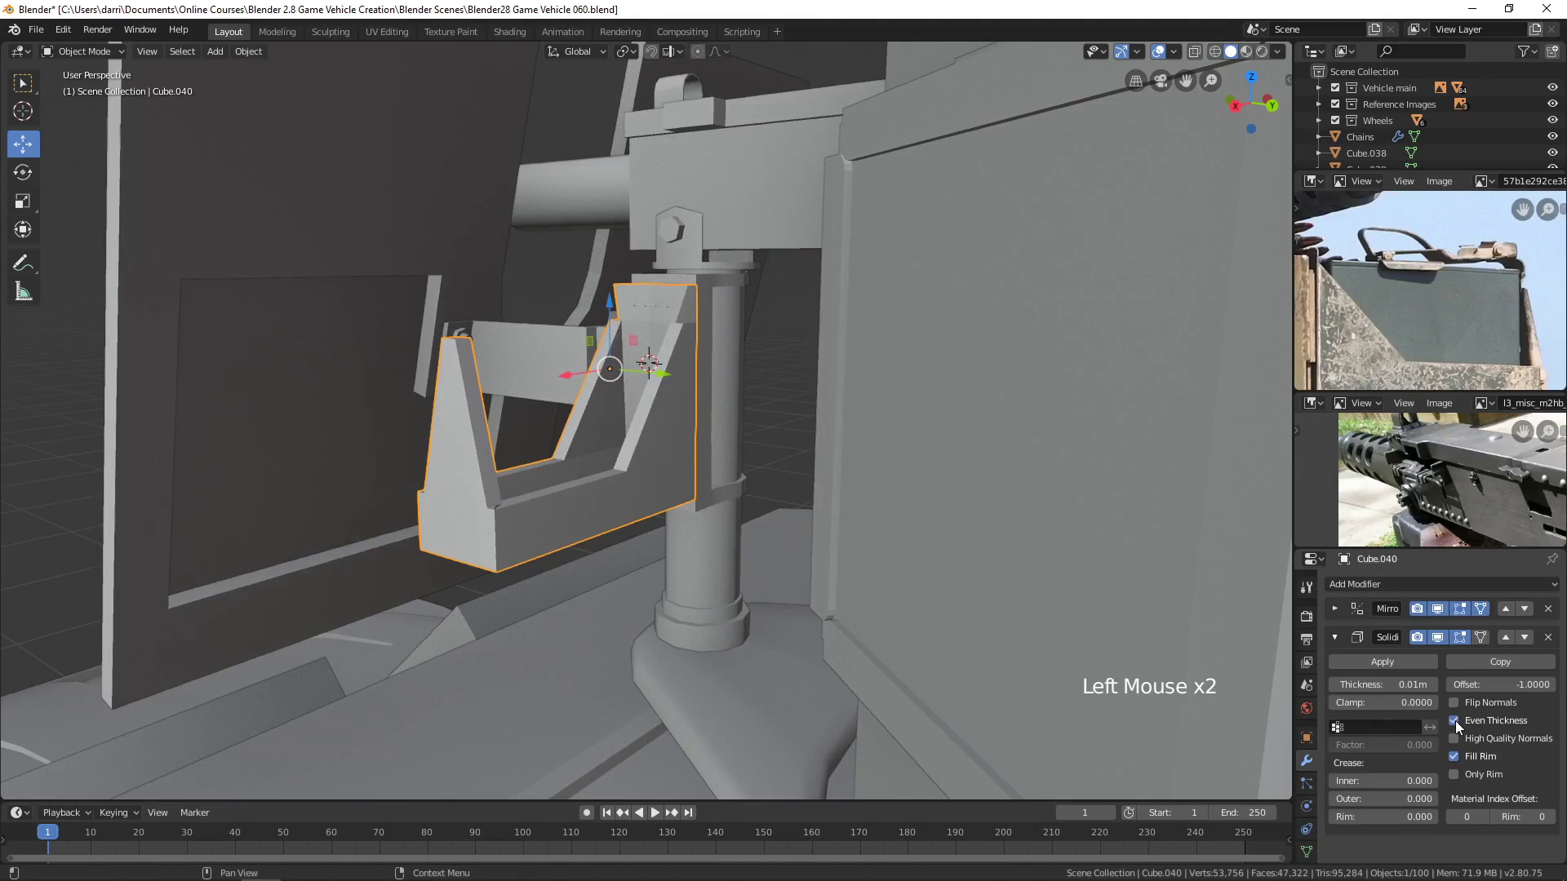
scroll(up, 3)
middle_click(868, 492)
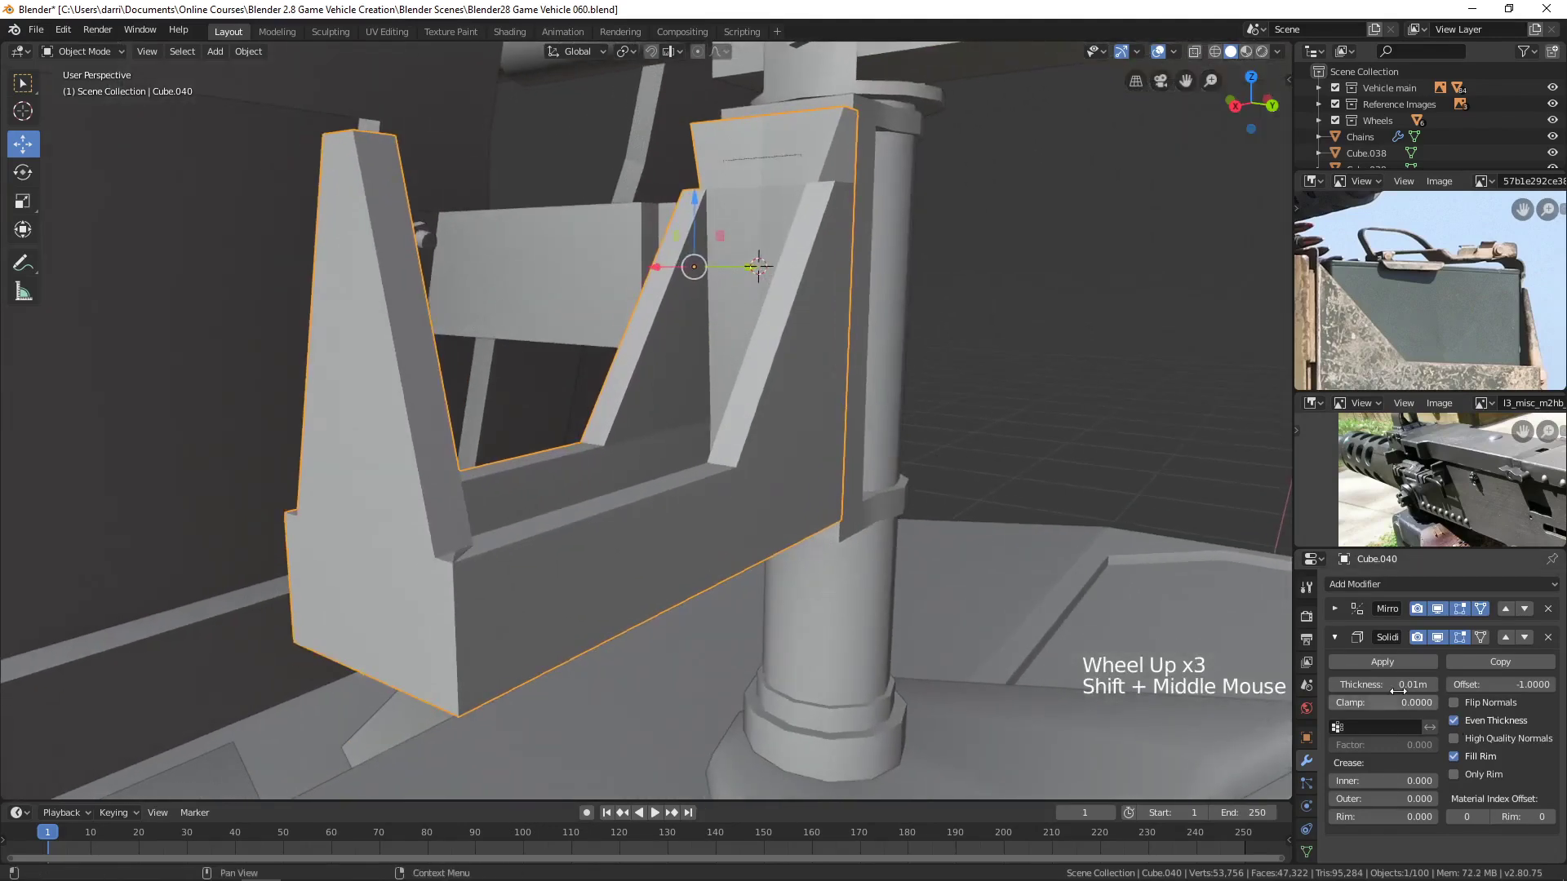
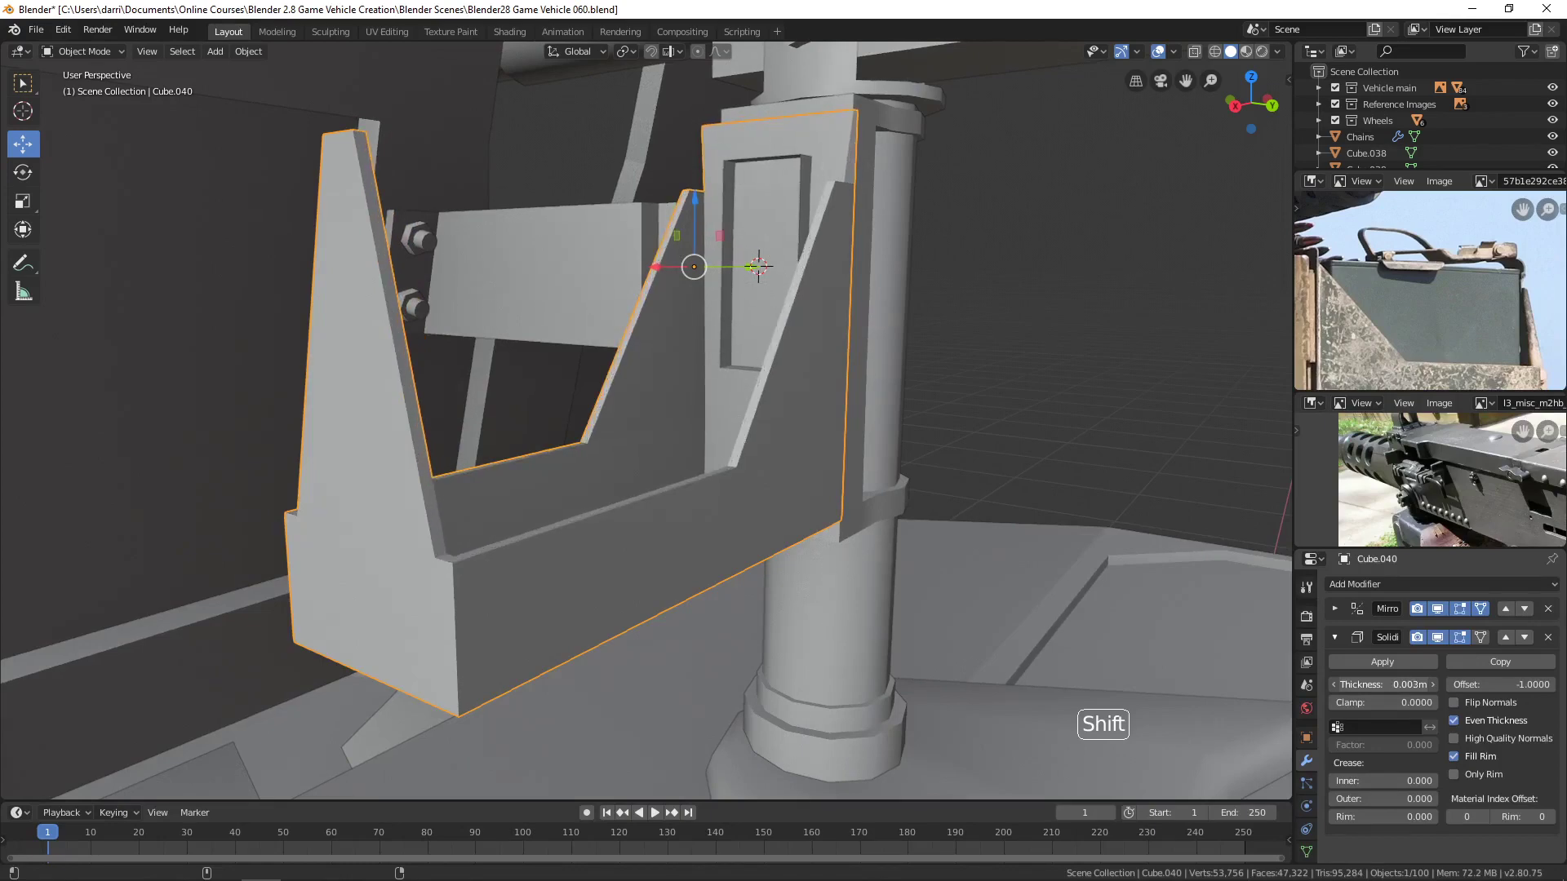
middle_click(1065, 532)
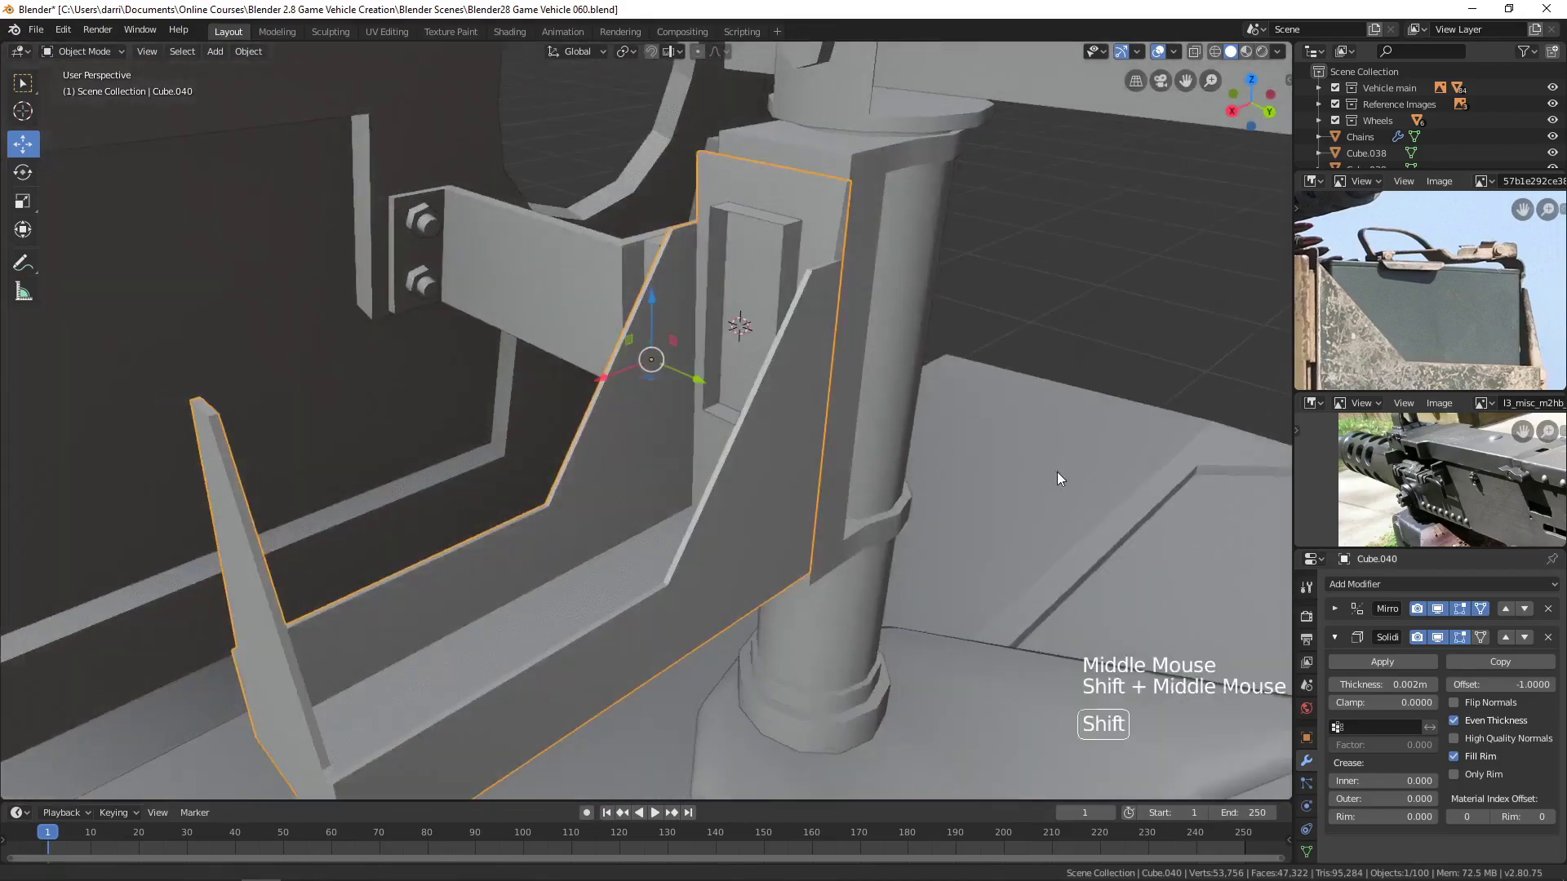
scroll(up, 3)
middle_click(1034, 514)
middle_click(988, 481)
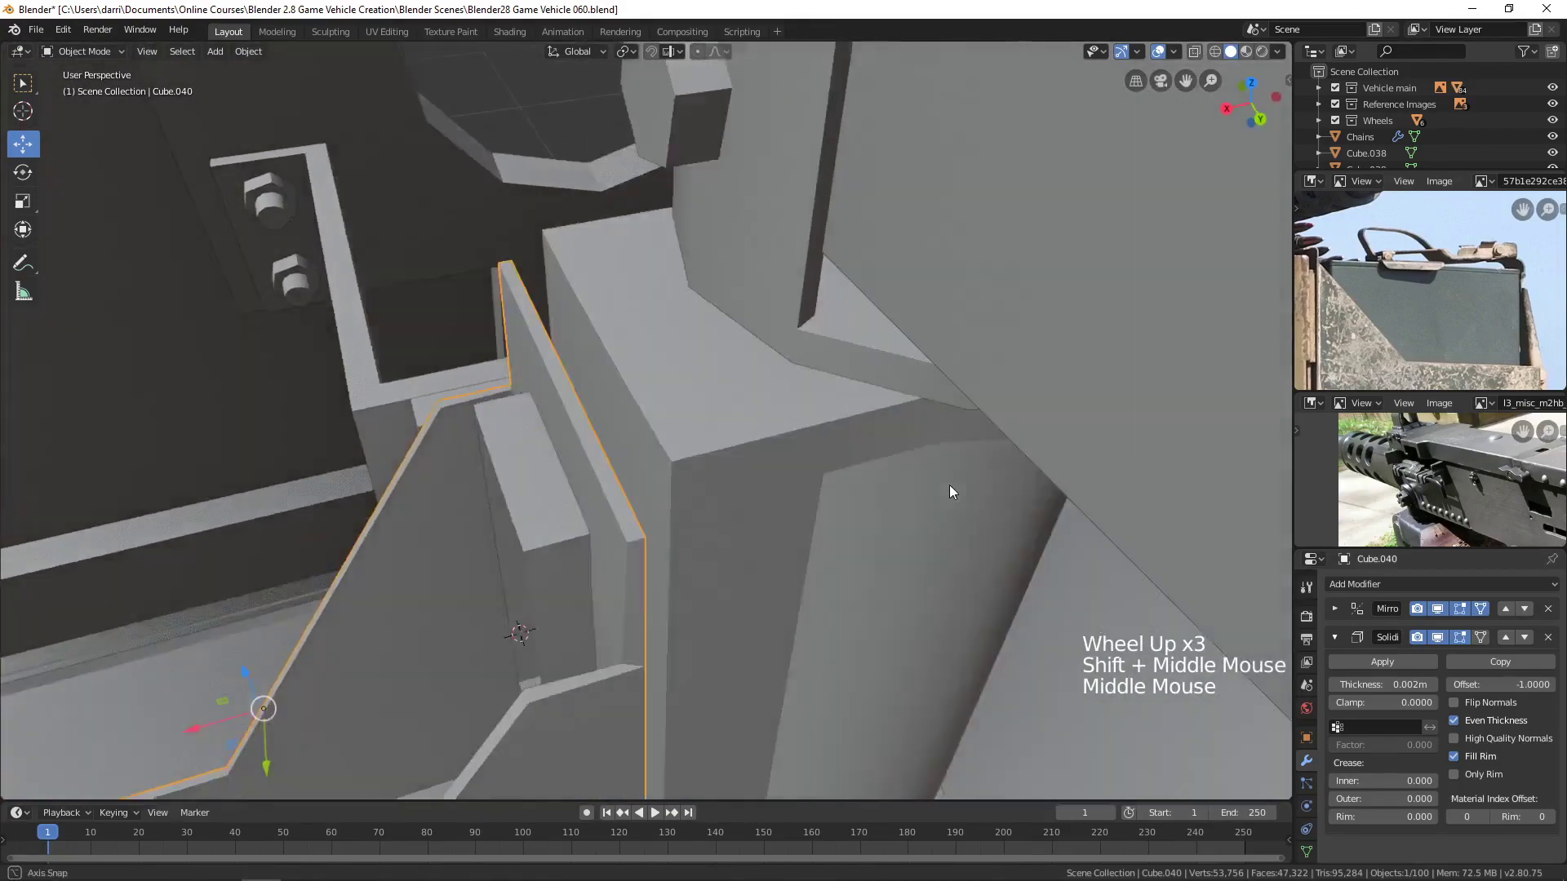
Edit the mount post's mesh, nudging the sleeve's small raised plate slightly inward.
click(645, 485)
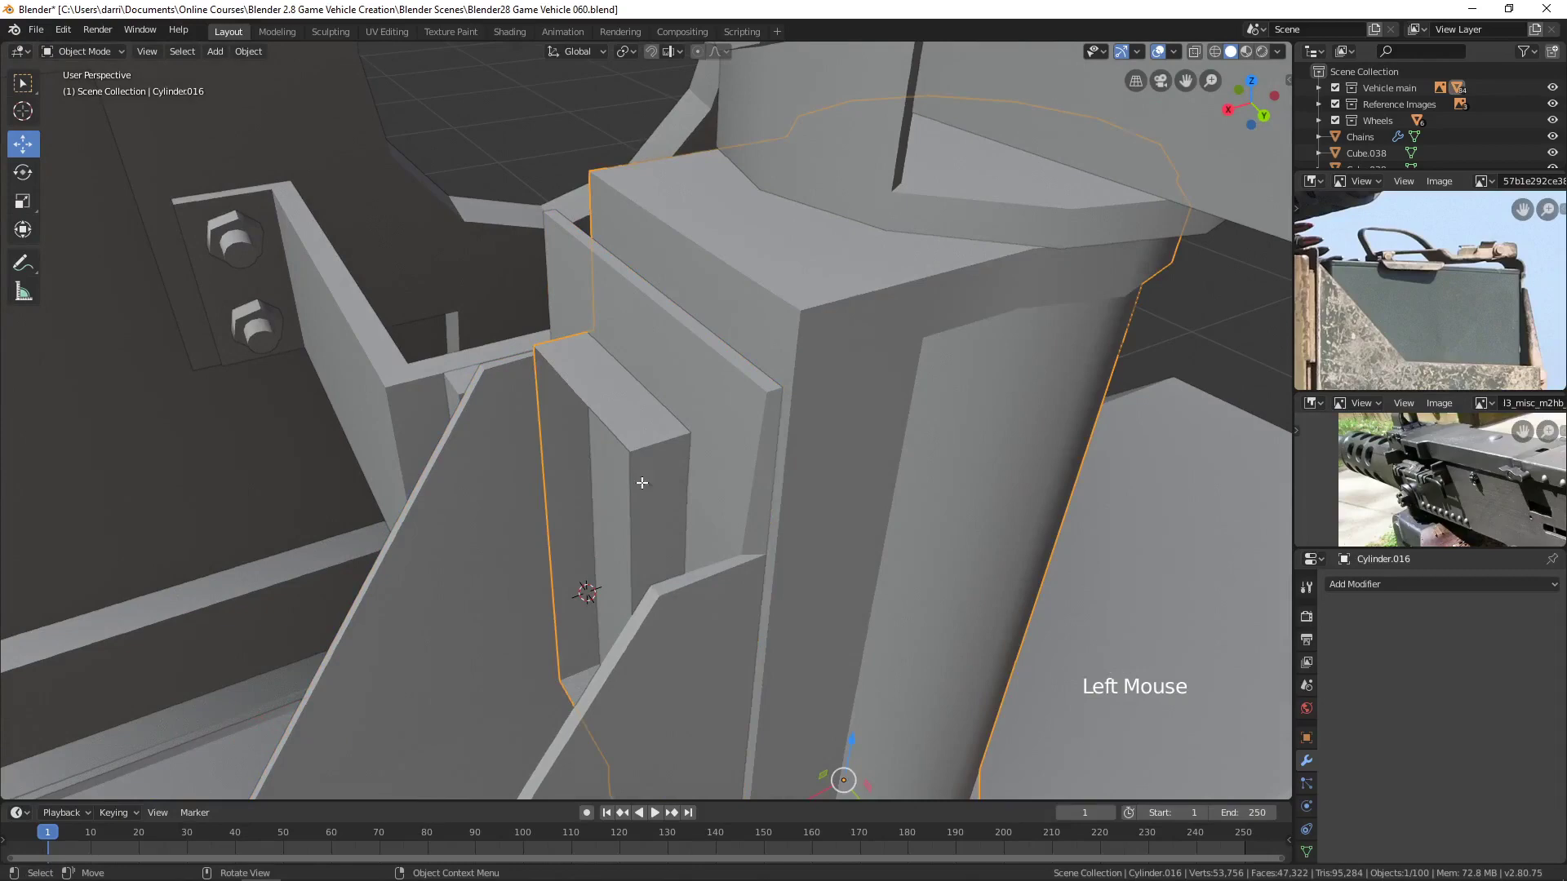
key(Tab)
key(2)
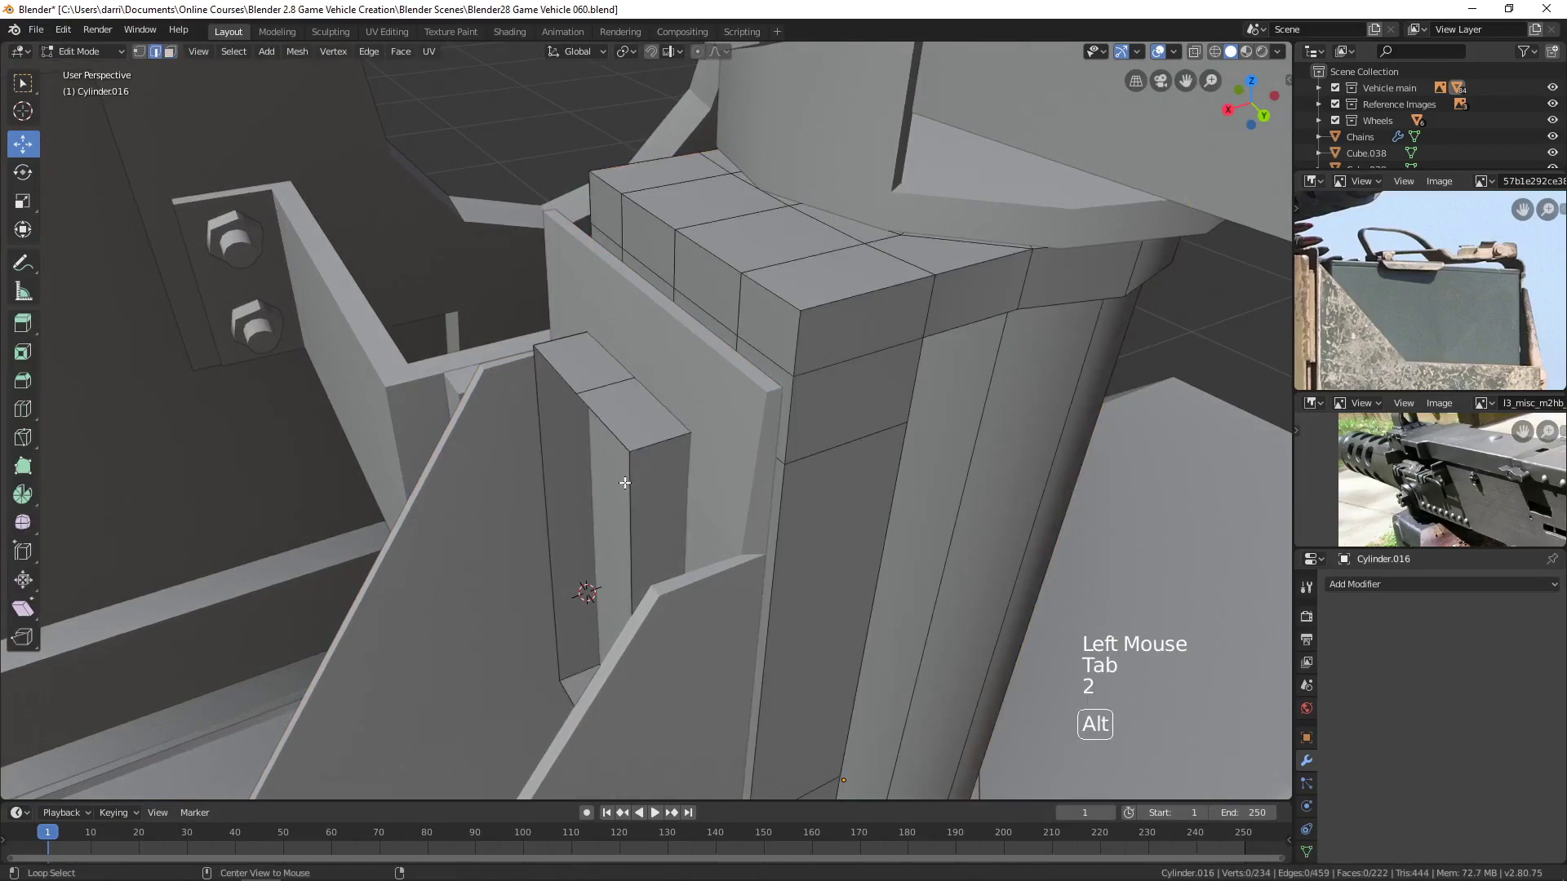
click(633, 479)
click(528, 610)
key(alt+a)
key(Tab)
scroll(down, 3)
key(alt+a)
Orbit back out to view the gun, post and tray from the side.
middle_click(668, 587)
scroll(down, 3)
middle_click(697, 545)
middle_click(665, 547)
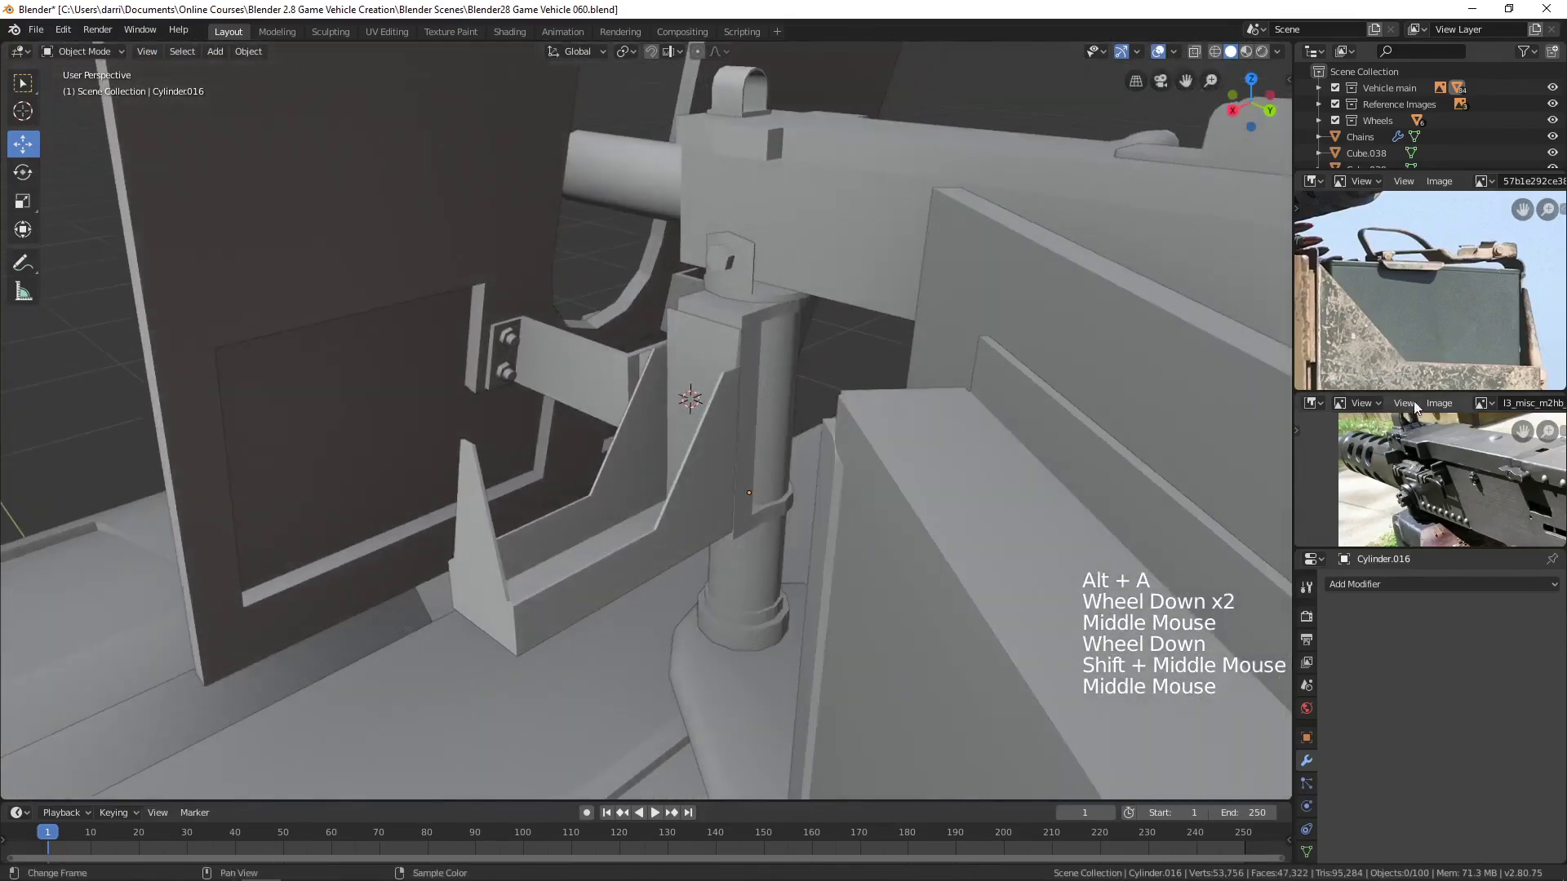
middle_click(722, 459)
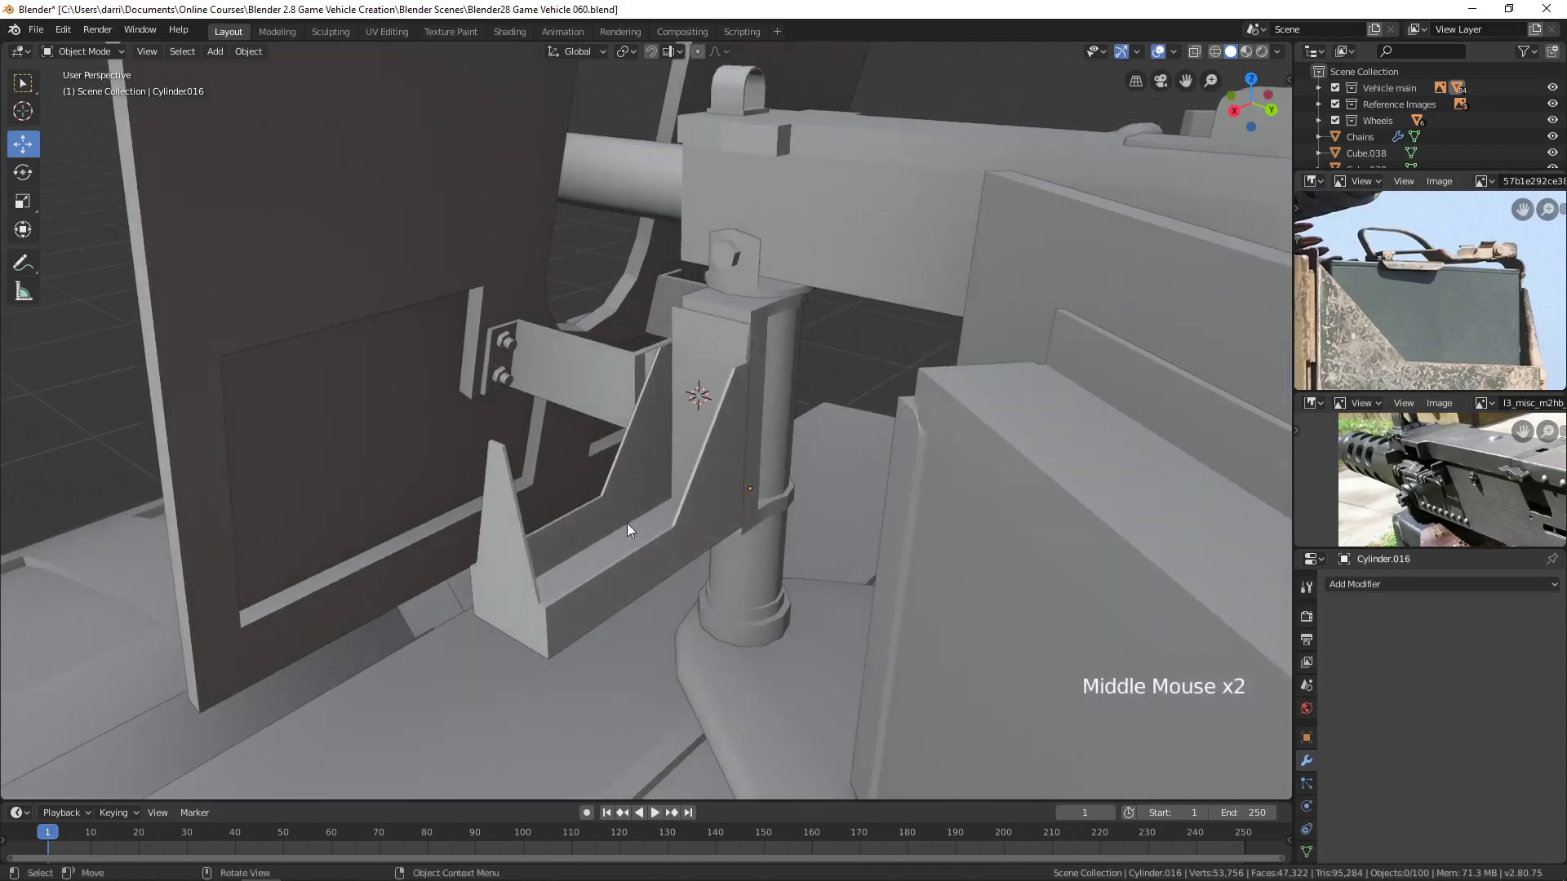
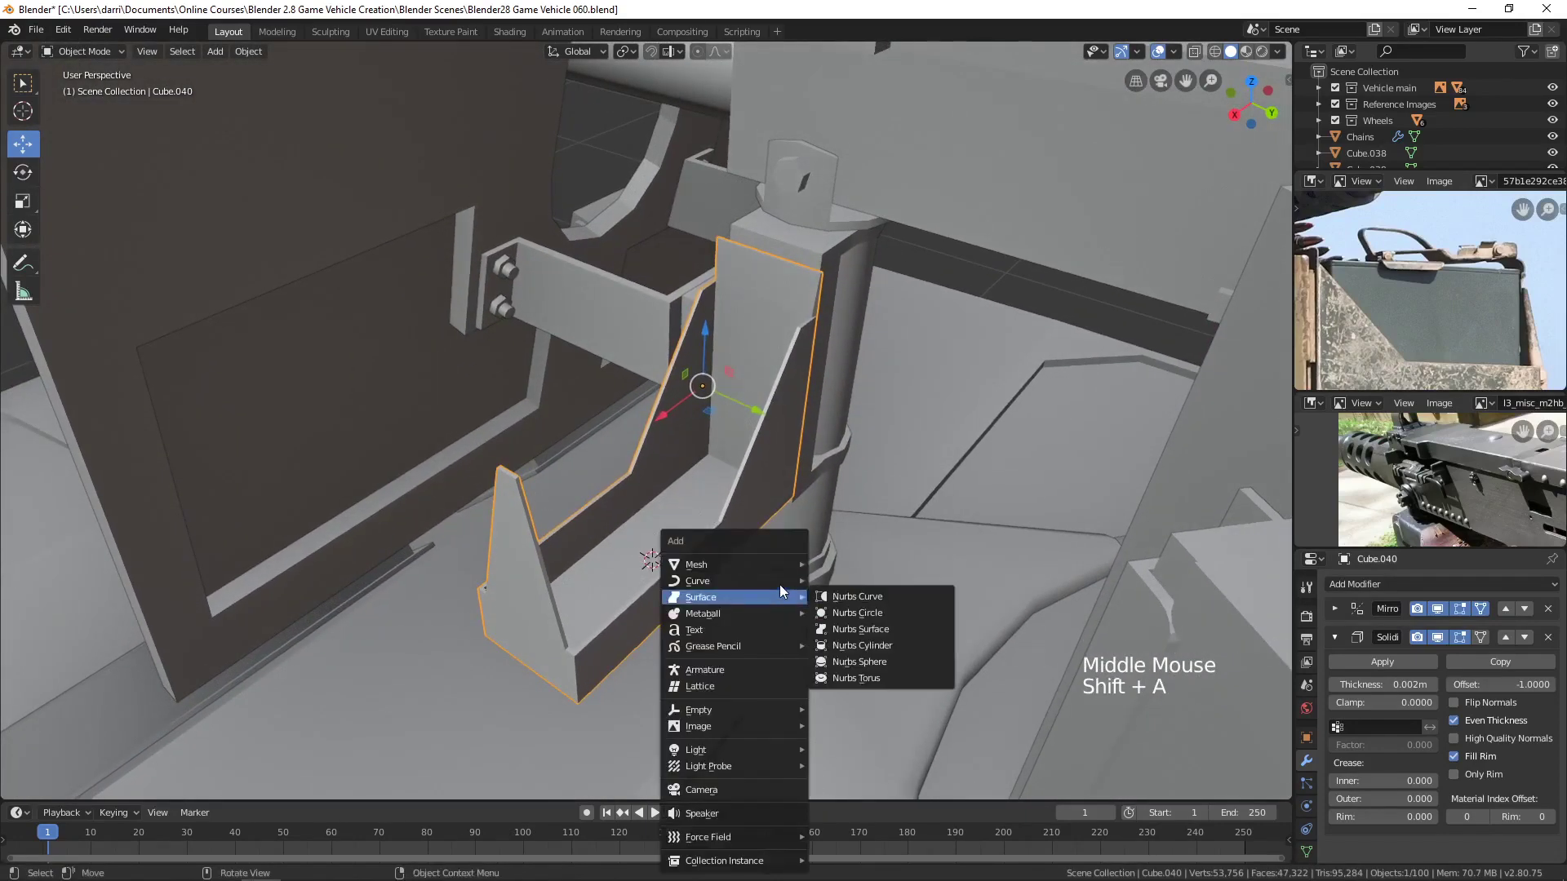
Add a cube and scale it along depth and length to fit inside the tray.
middle_click(761, 618)
click(650, 497)
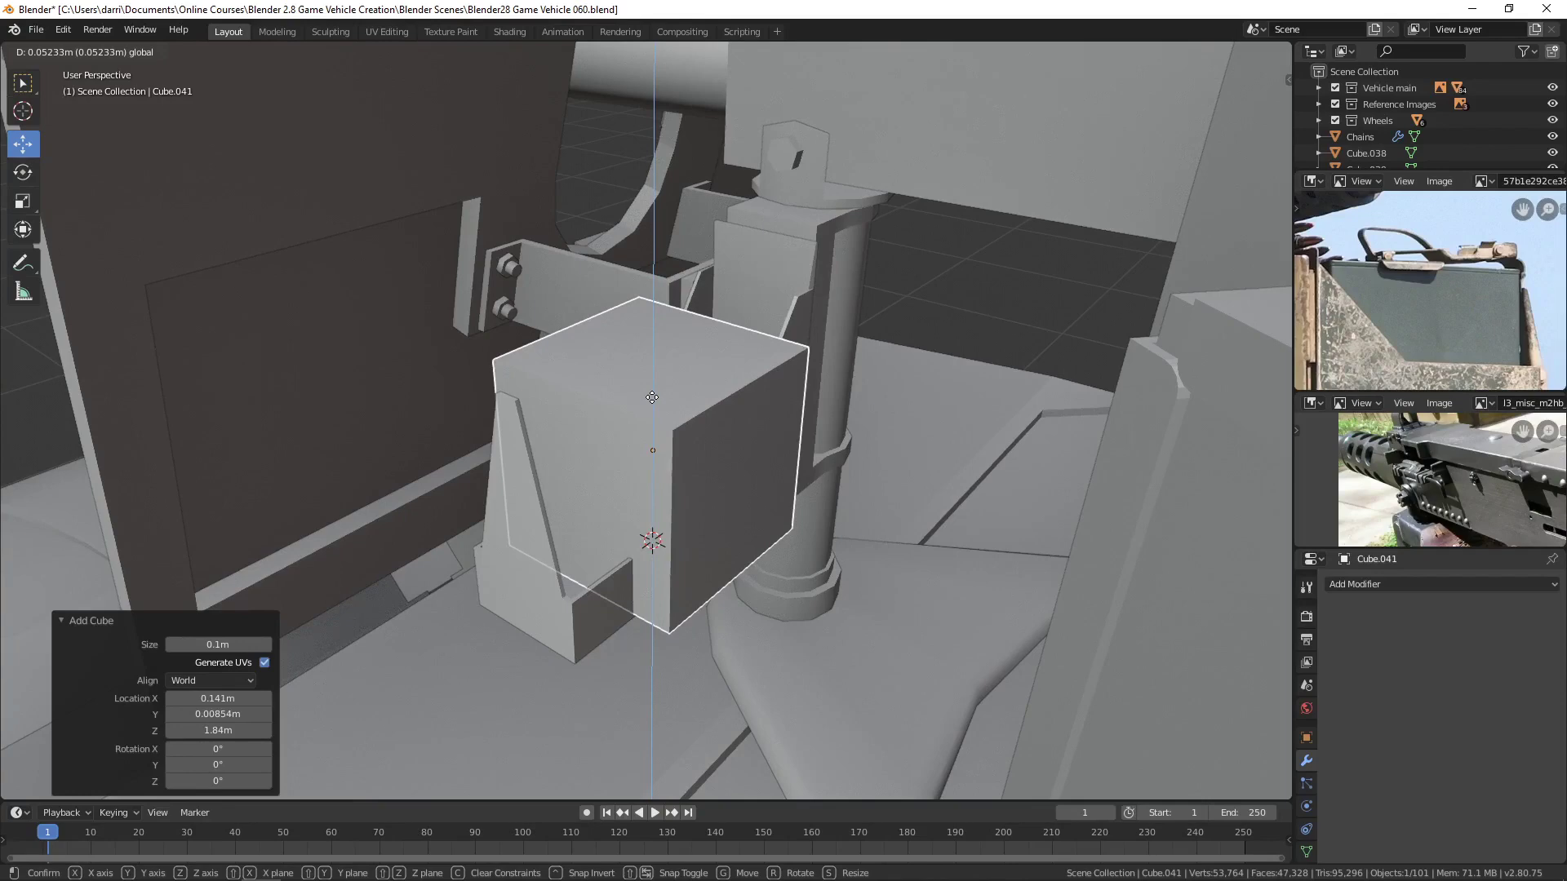
middle_click(661, 433)
key(s)
middle_click(747, 608)
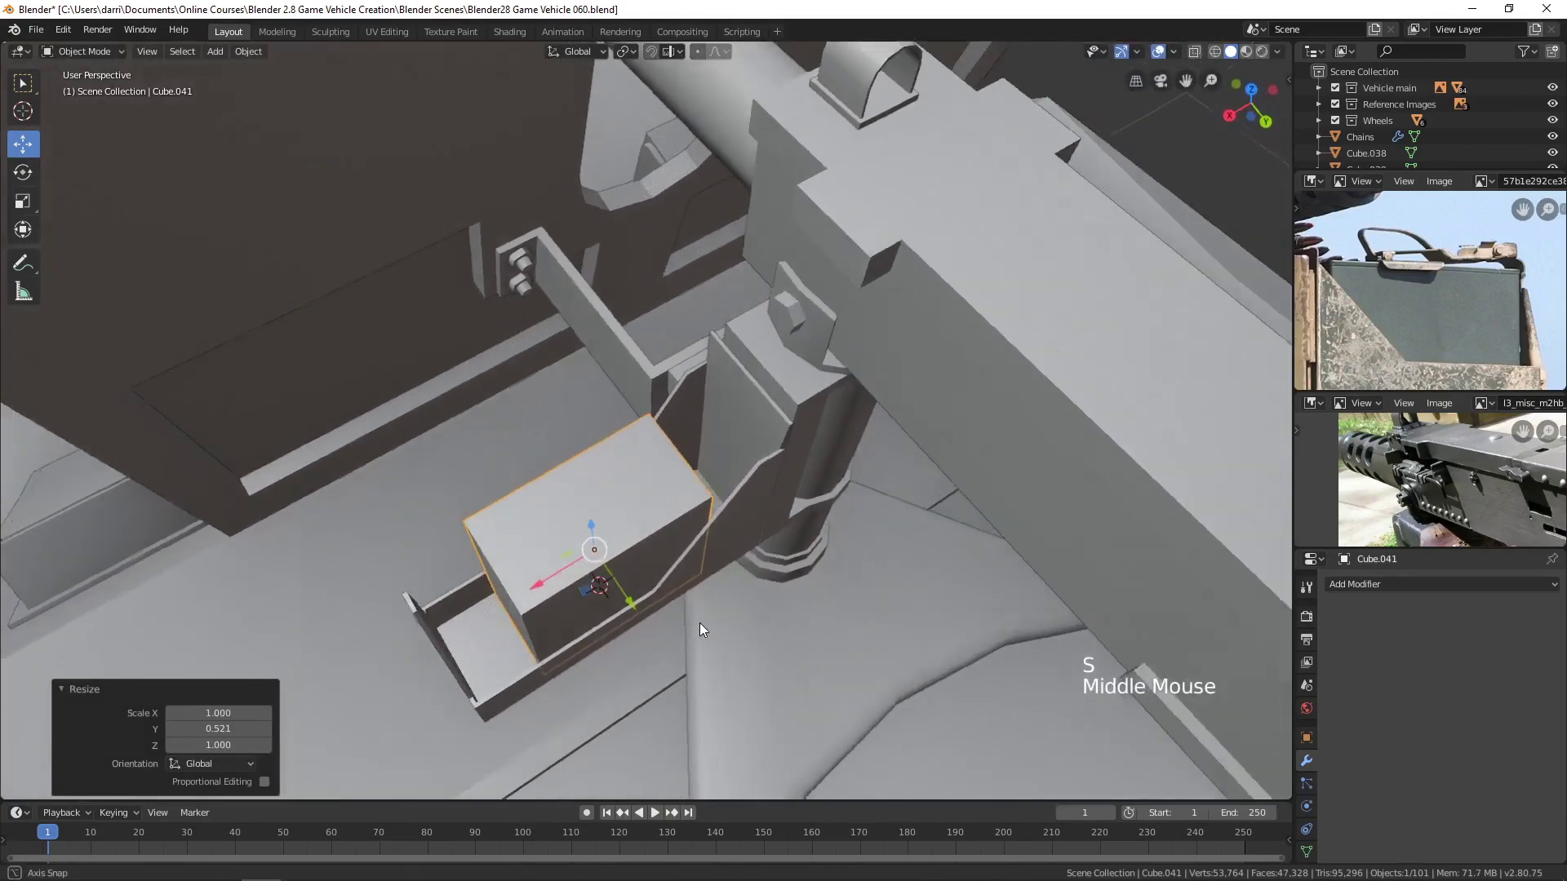
key(s)
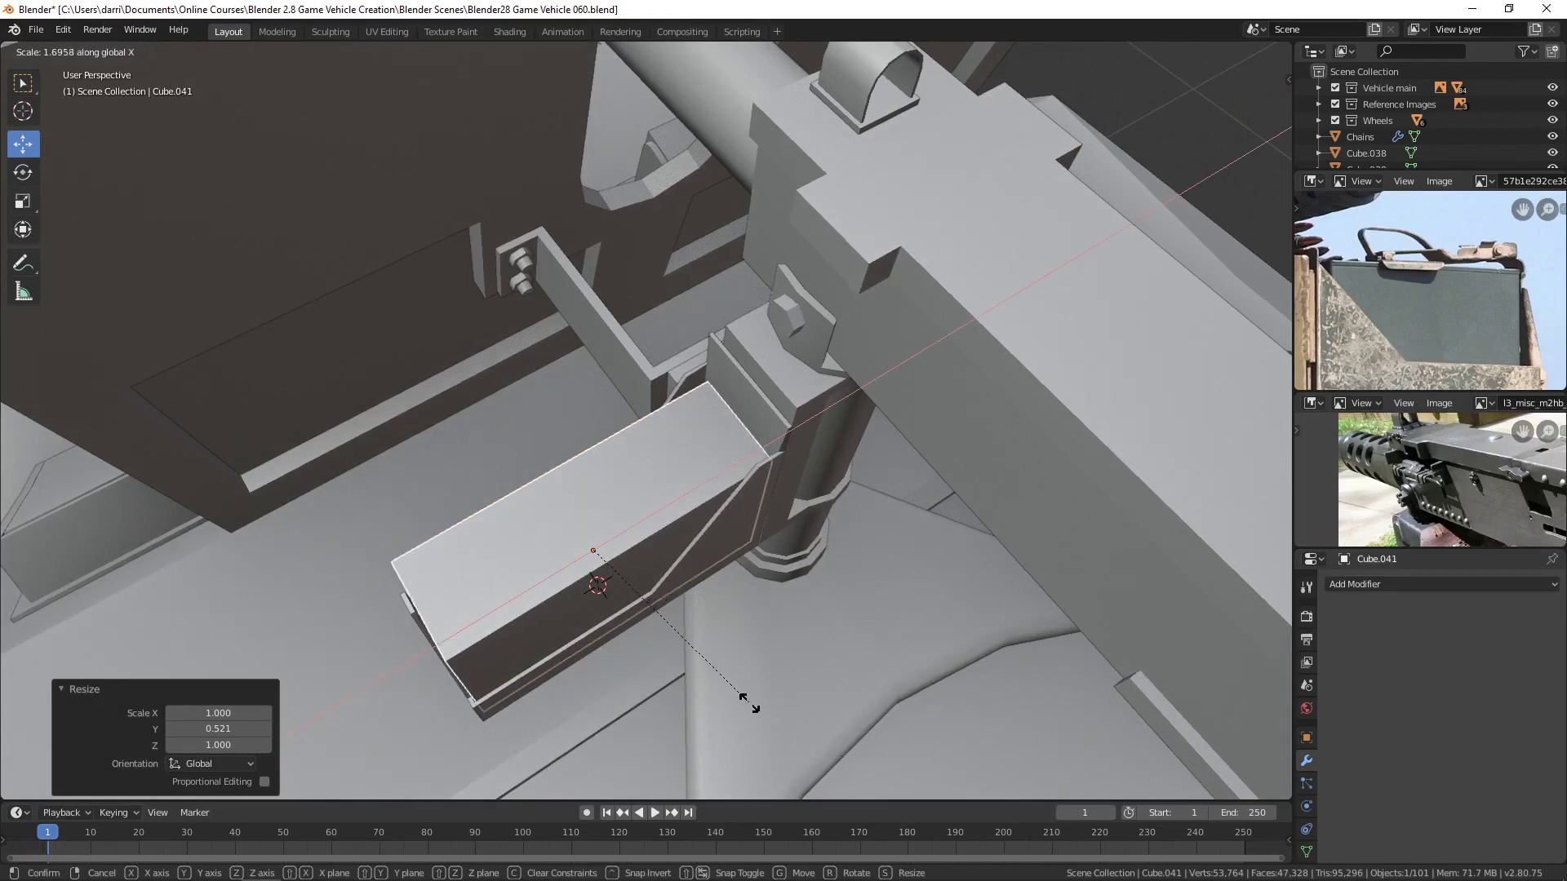
middle_click(657, 641)
middle_click(704, 515)
middle_click(700, 553)
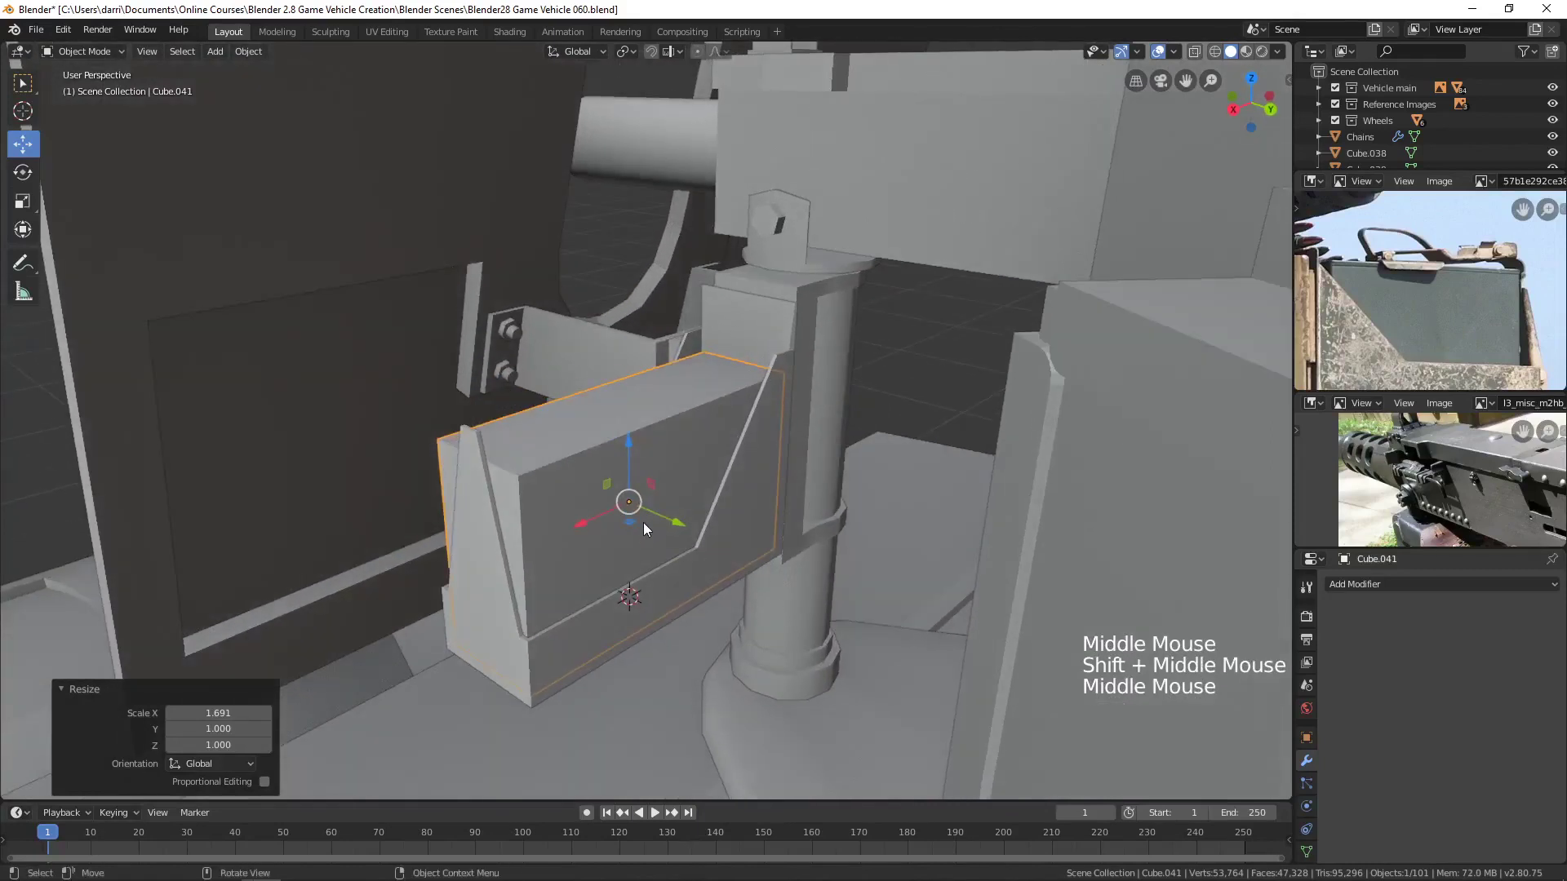
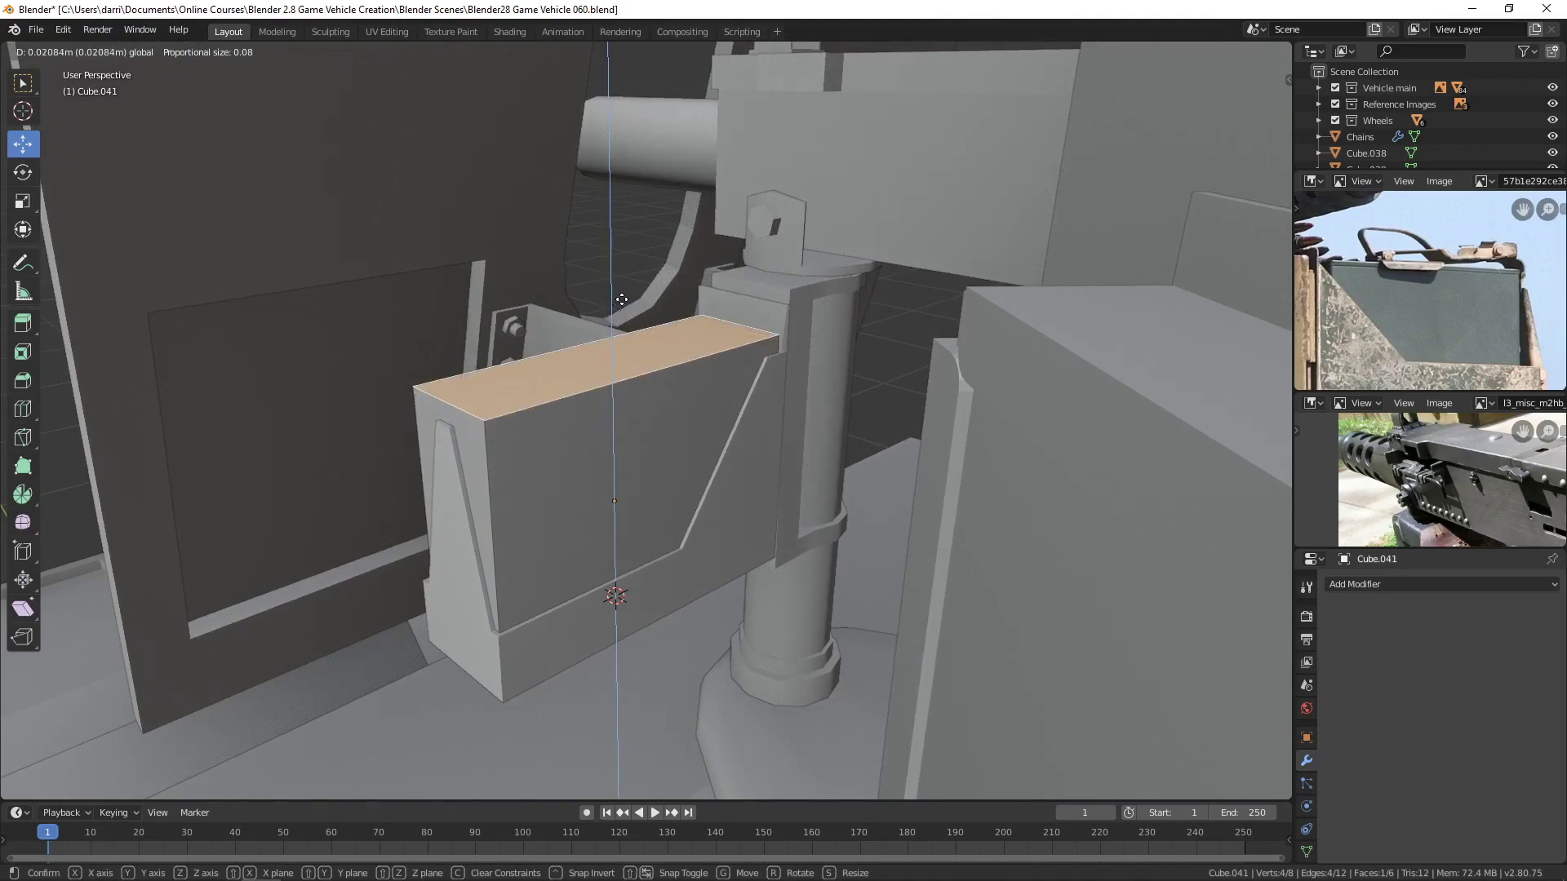
Widen the box slightly to fill the tray and slide an edge loop near its top.
middle_click(684, 371)
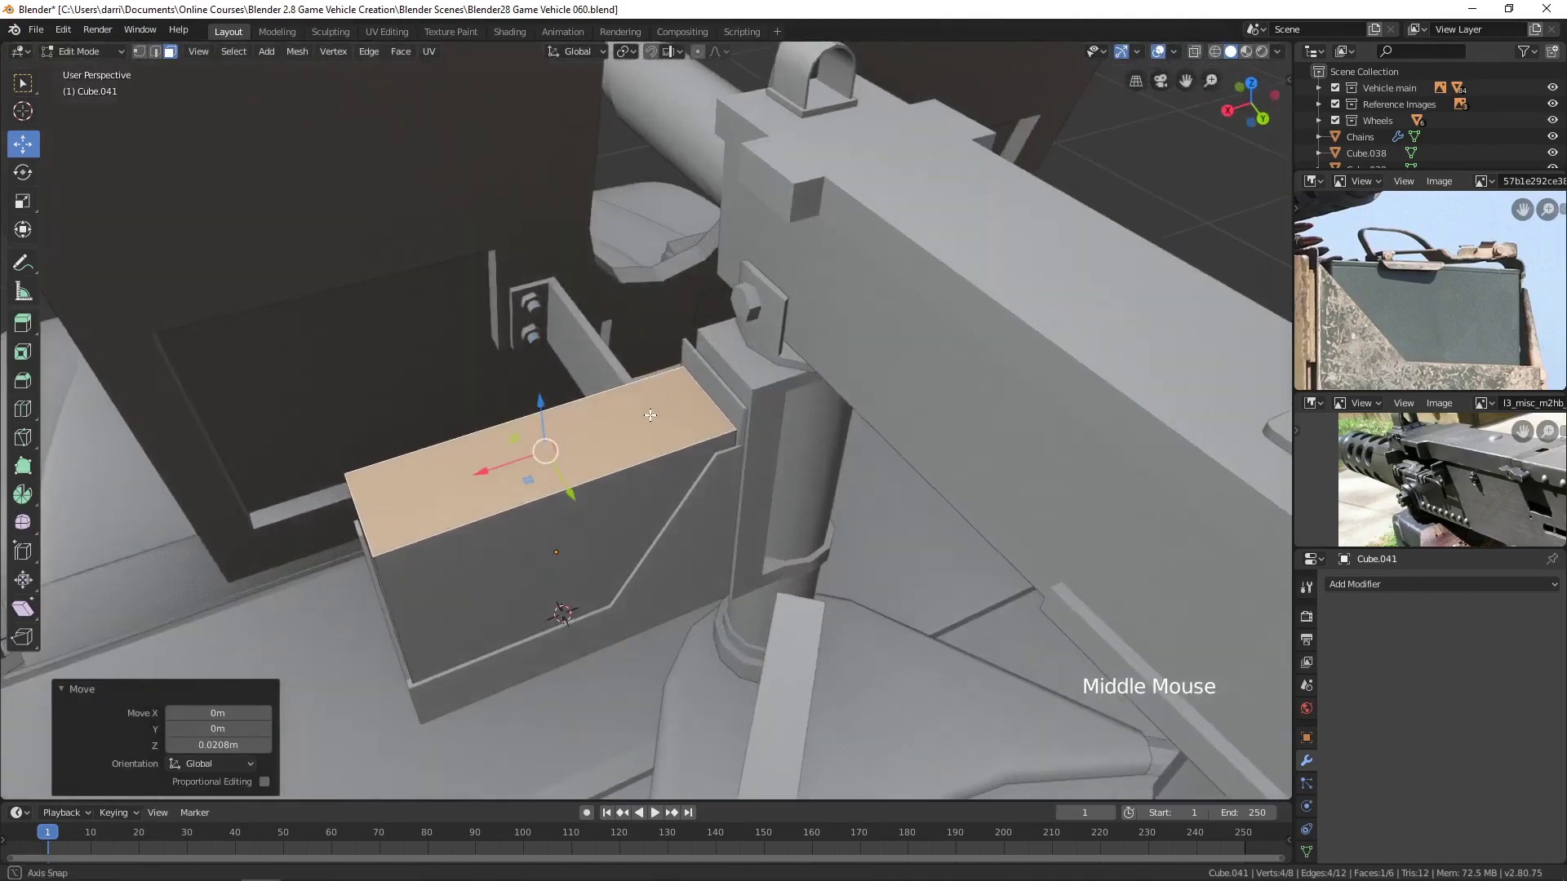
middle_click(839, 385)
scroll(up, 3)
middle_click(802, 426)
key(Tab)
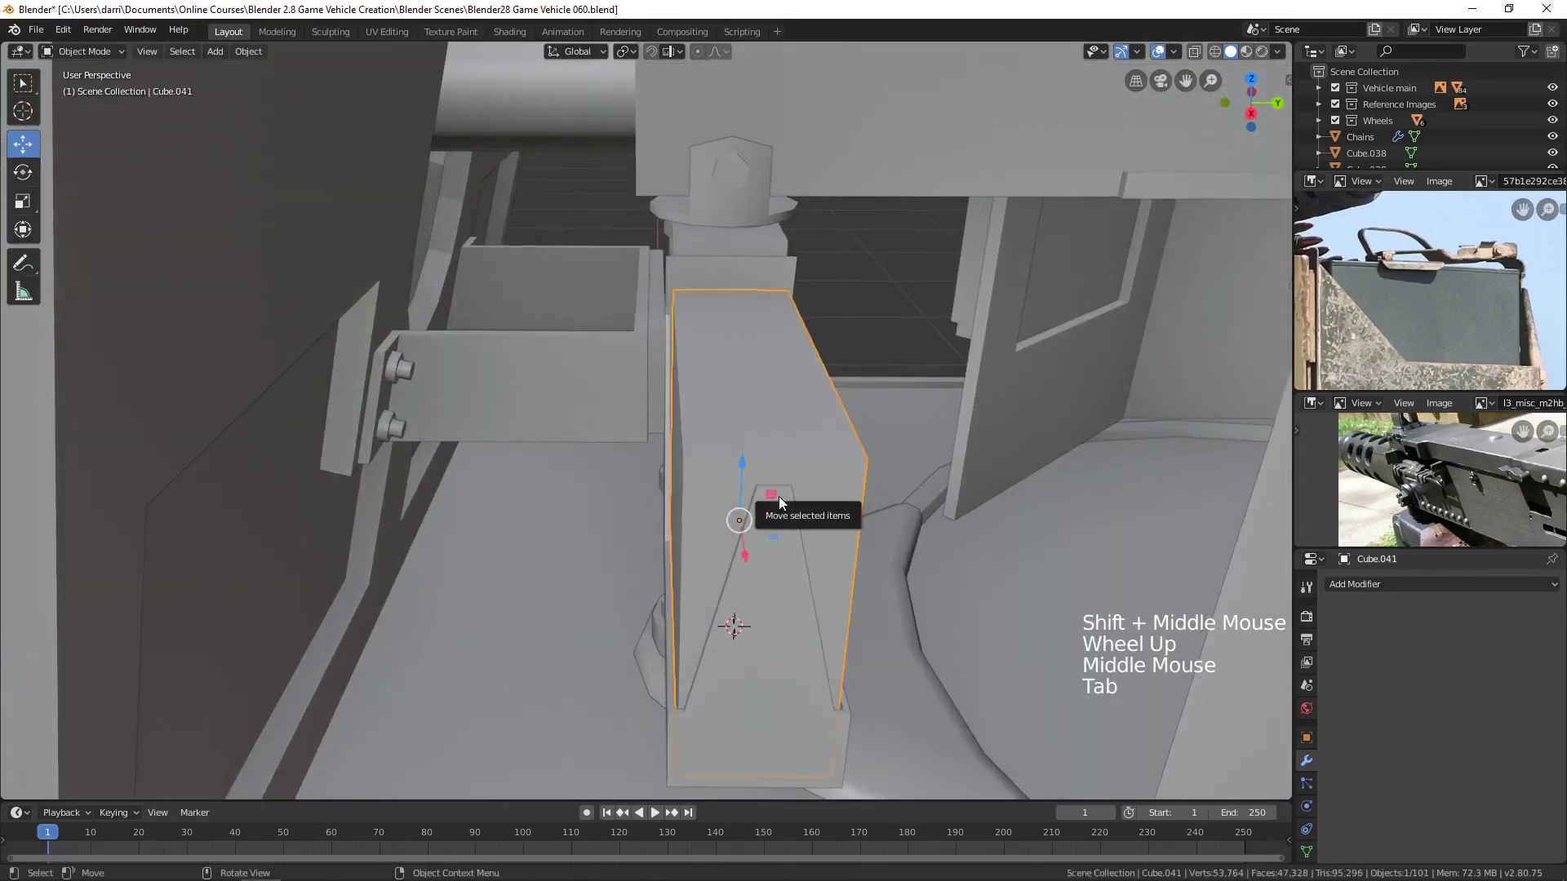
key(s)
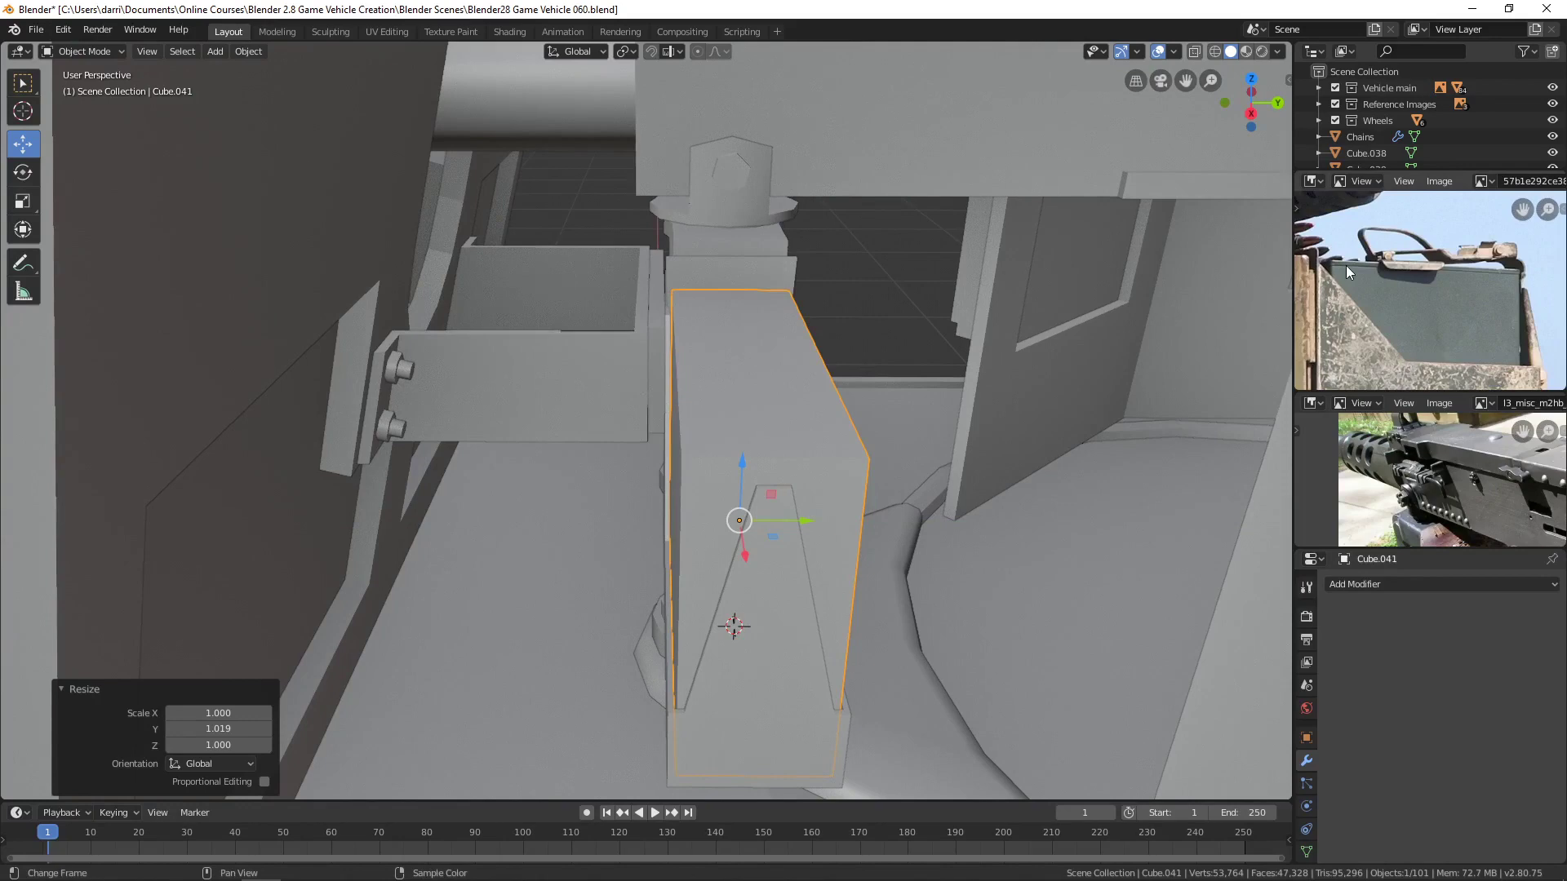
middle_click(810, 409)
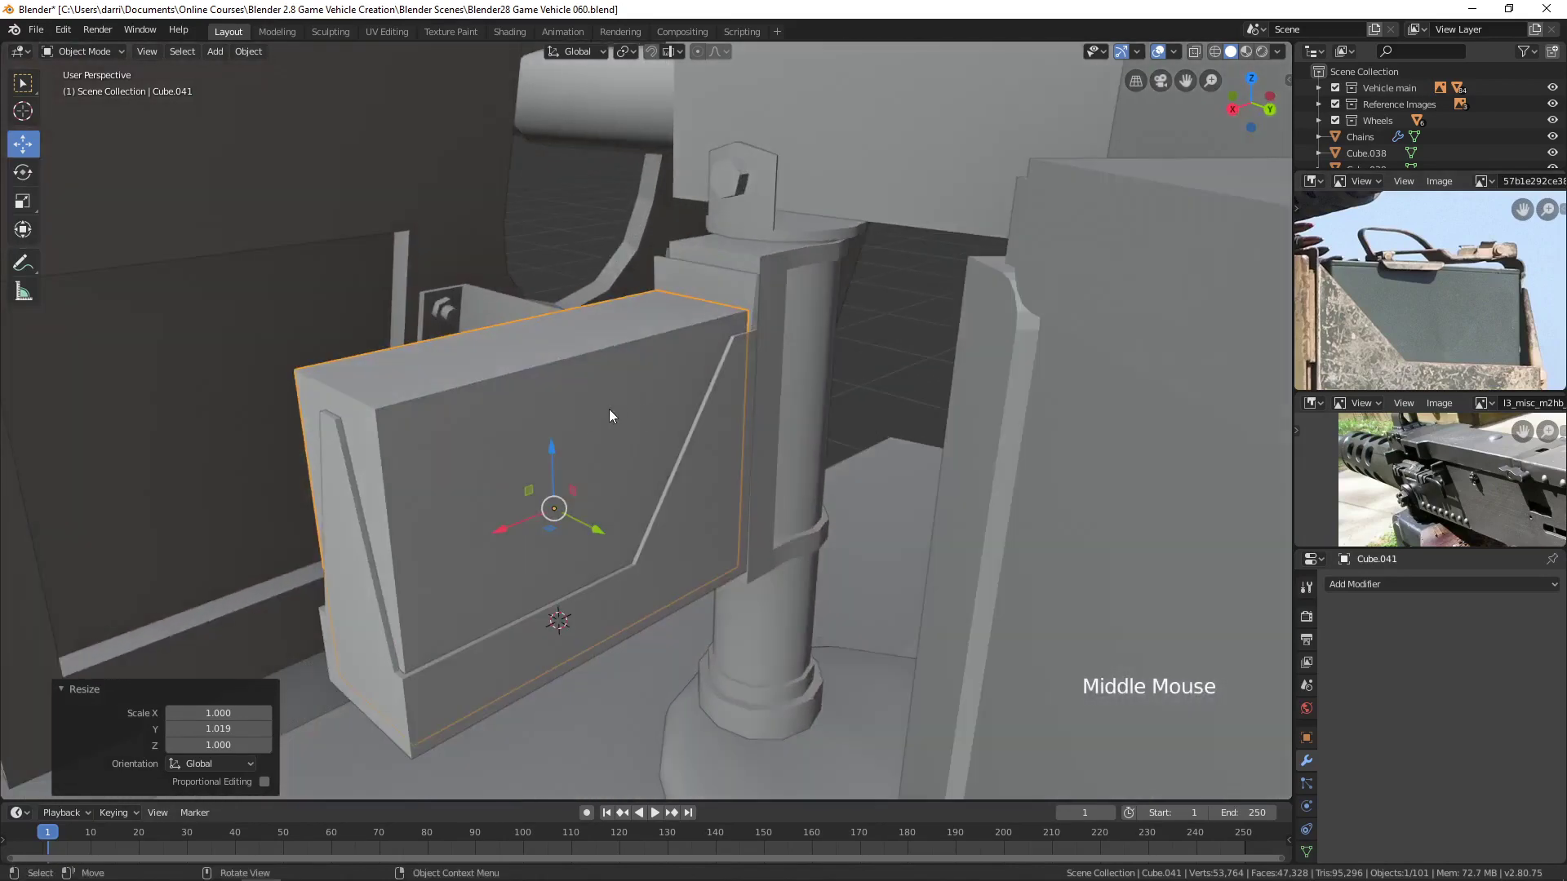
key(Tab)
Loop-cut and bevel a thin strip near the top edge of the ammo box.
middle_click(530, 409)
key(ctrl+r)
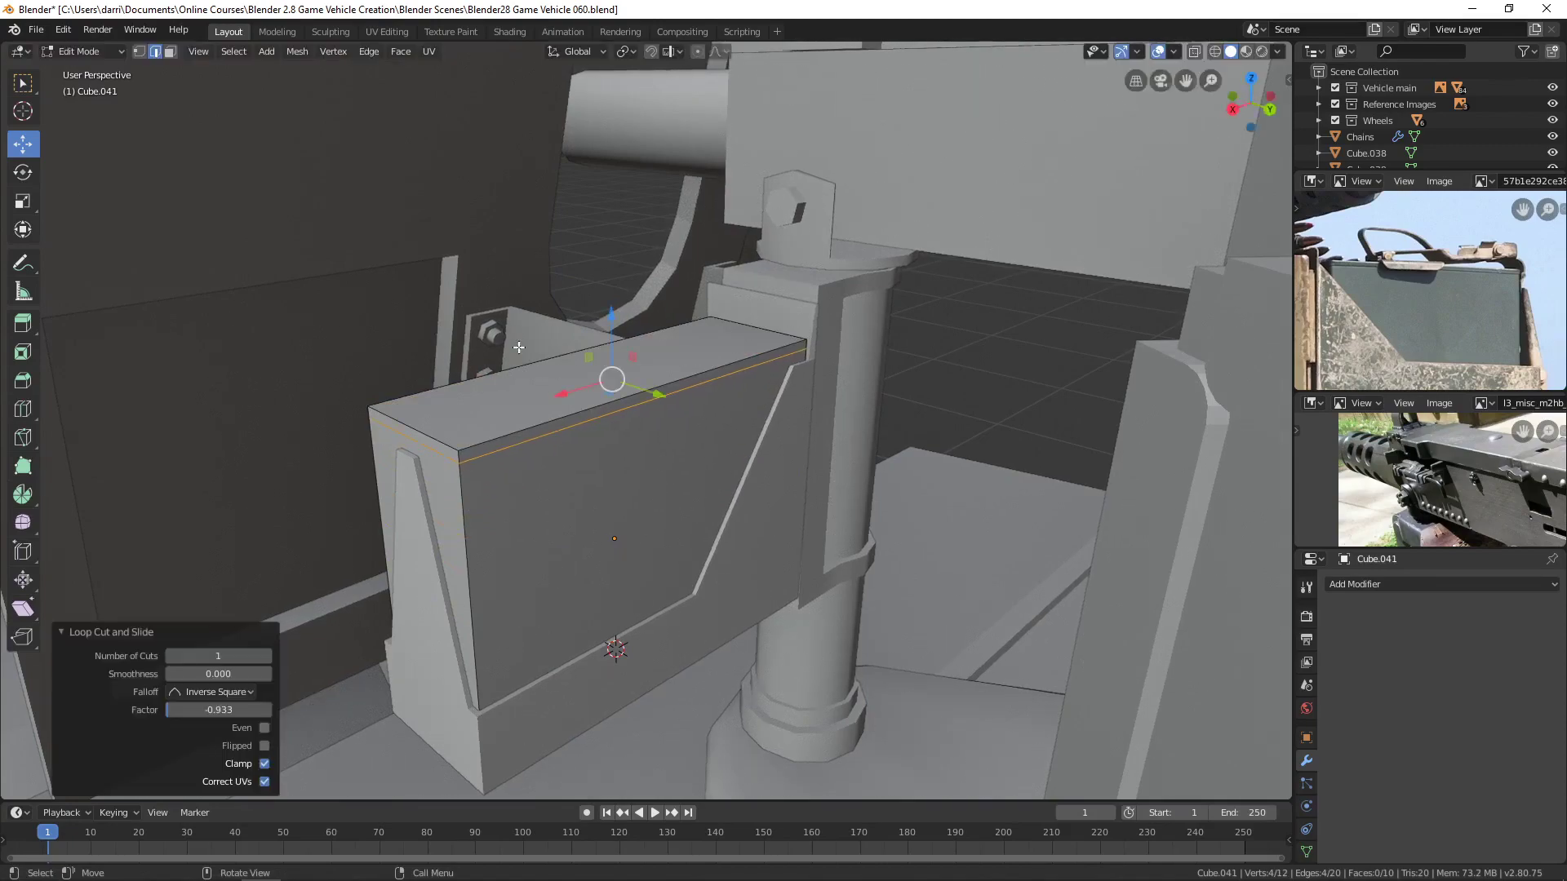
scroll(up, 3)
middle_click(514, 459)
middle_click(614, 455)
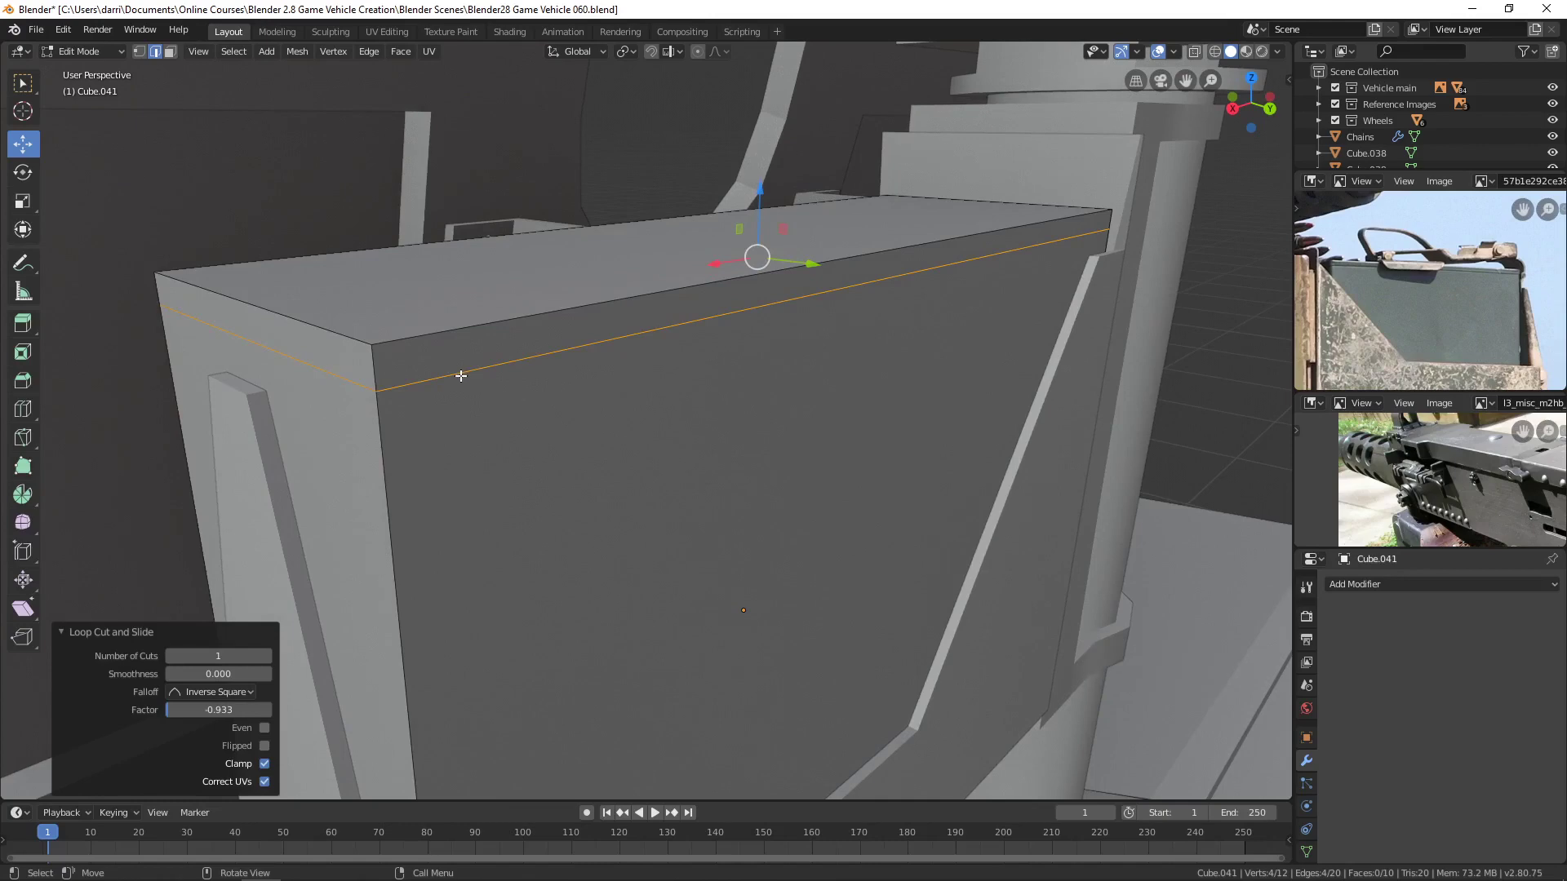
key(ctrl+b)
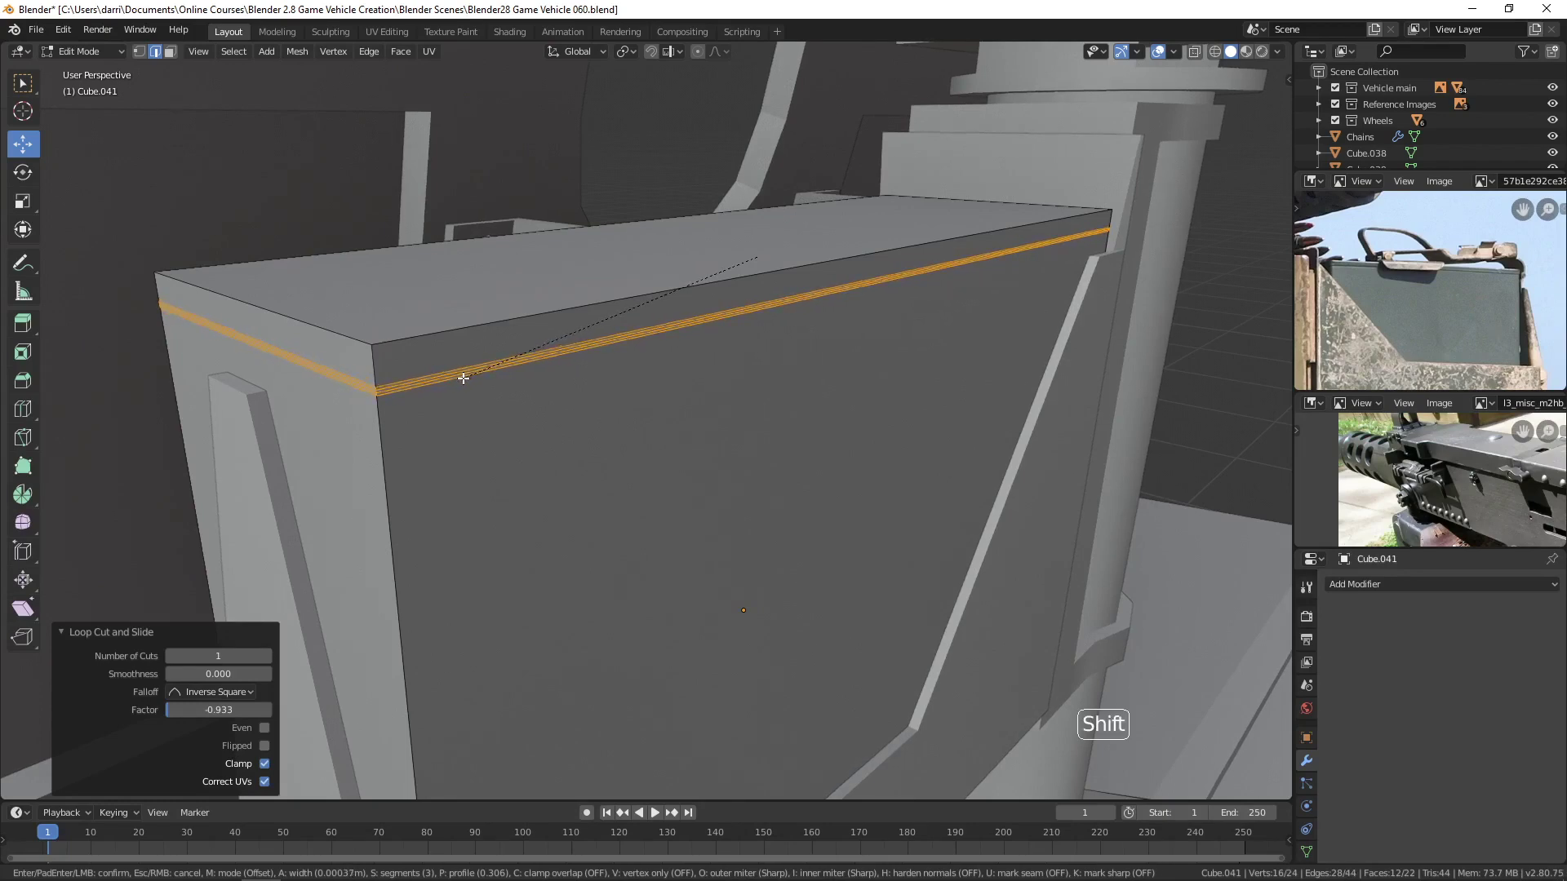
click(171, 568)
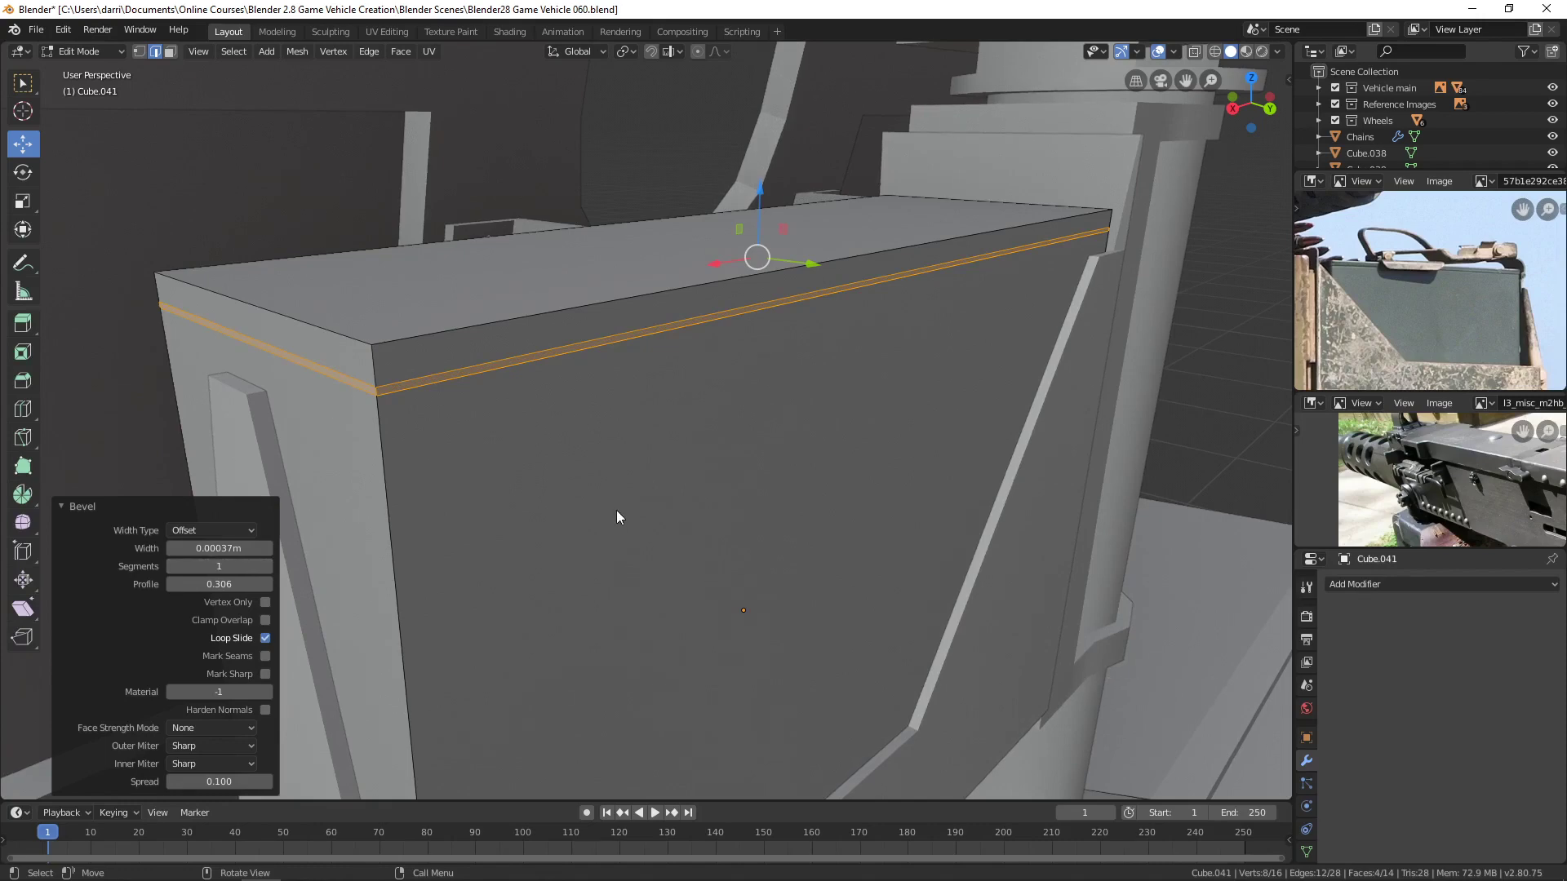
Extrude the strip and shrink it inward horizontally to form the recessed lid seam.
key(e)
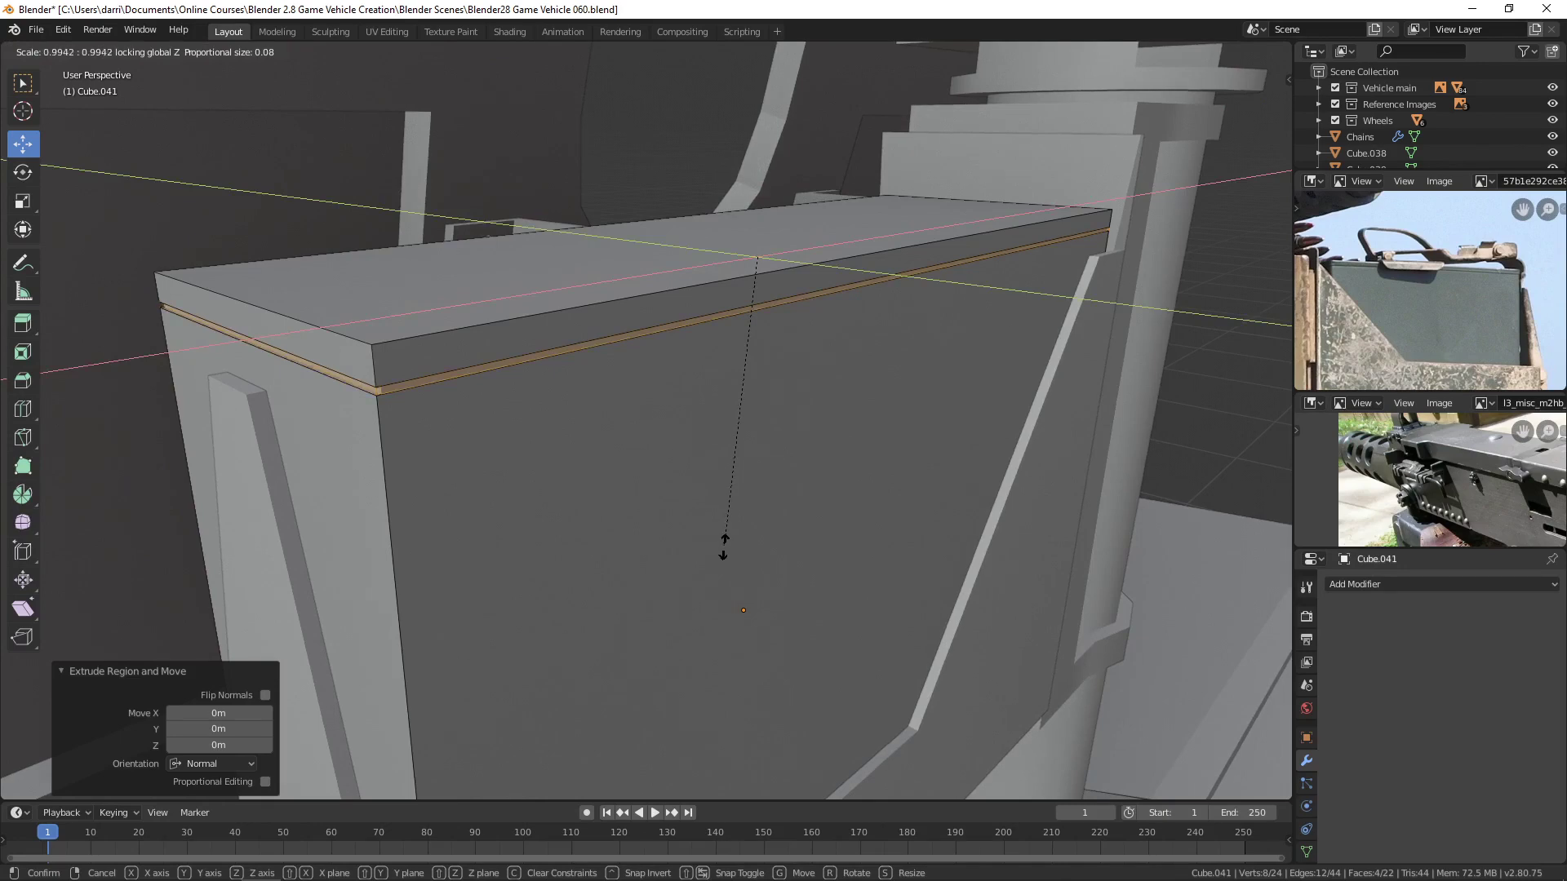
middle_click(636, 510)
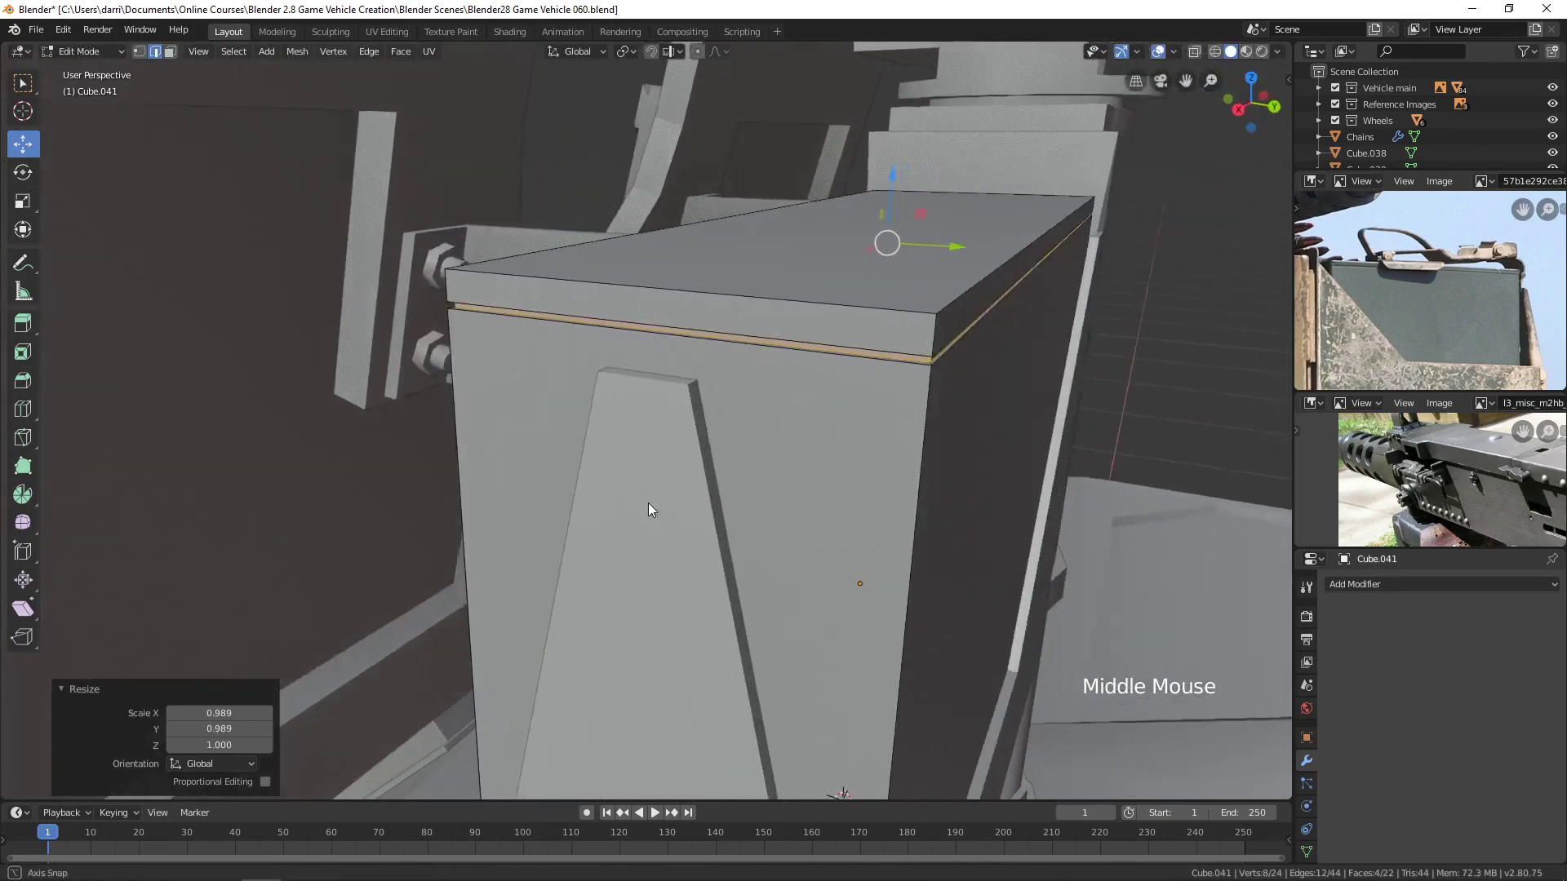
key(s)
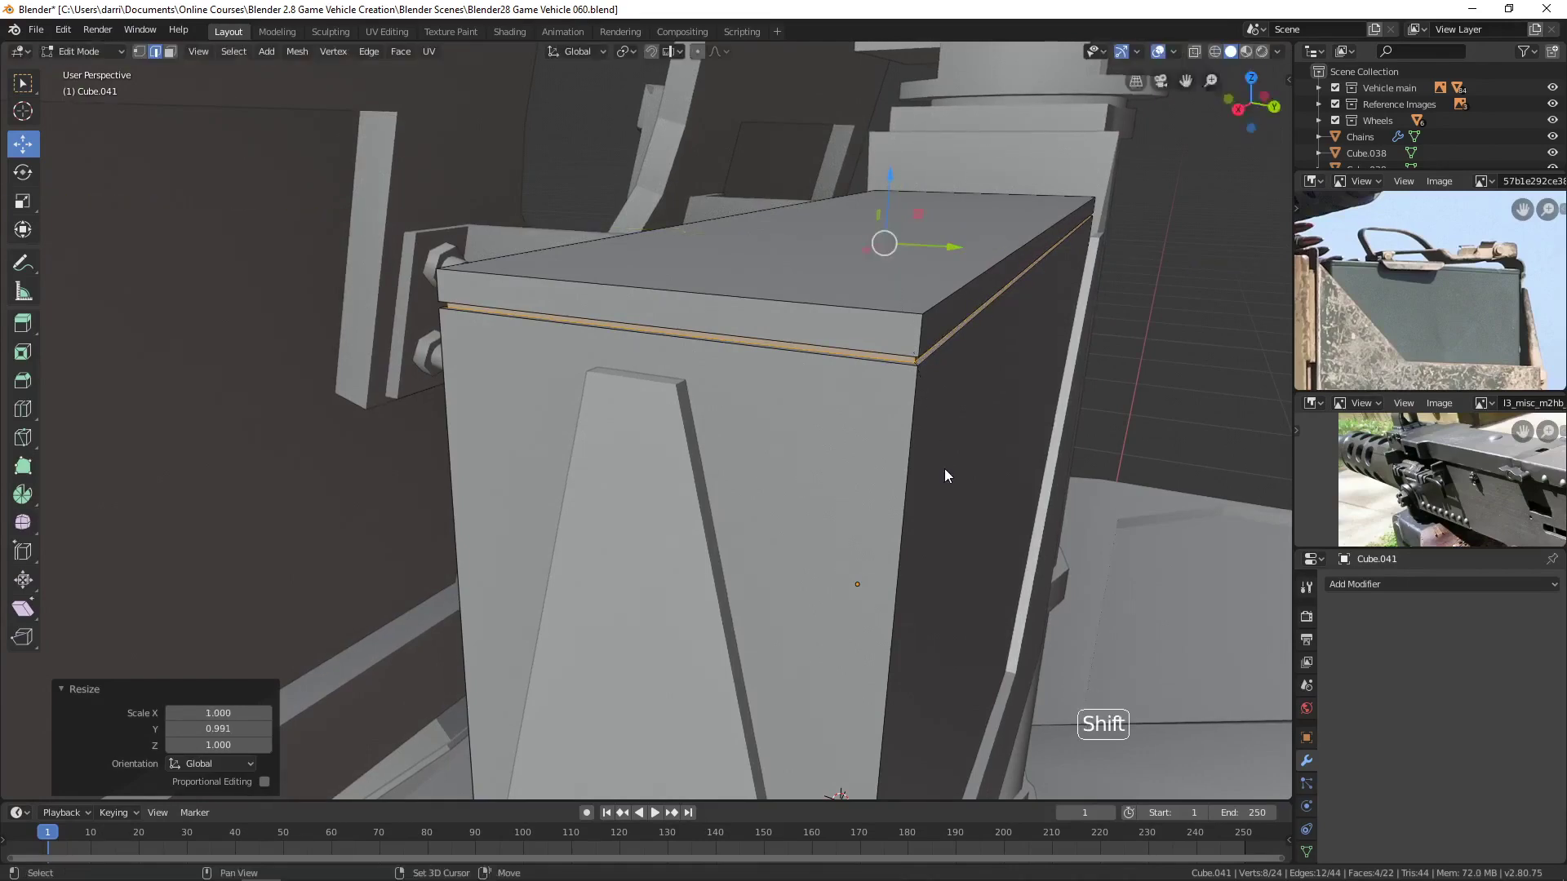
key(alt+a)
key(Tab)
Zoom out and look around the whole ammo can.
scroll(down, 3)
middle_click(992, 444)
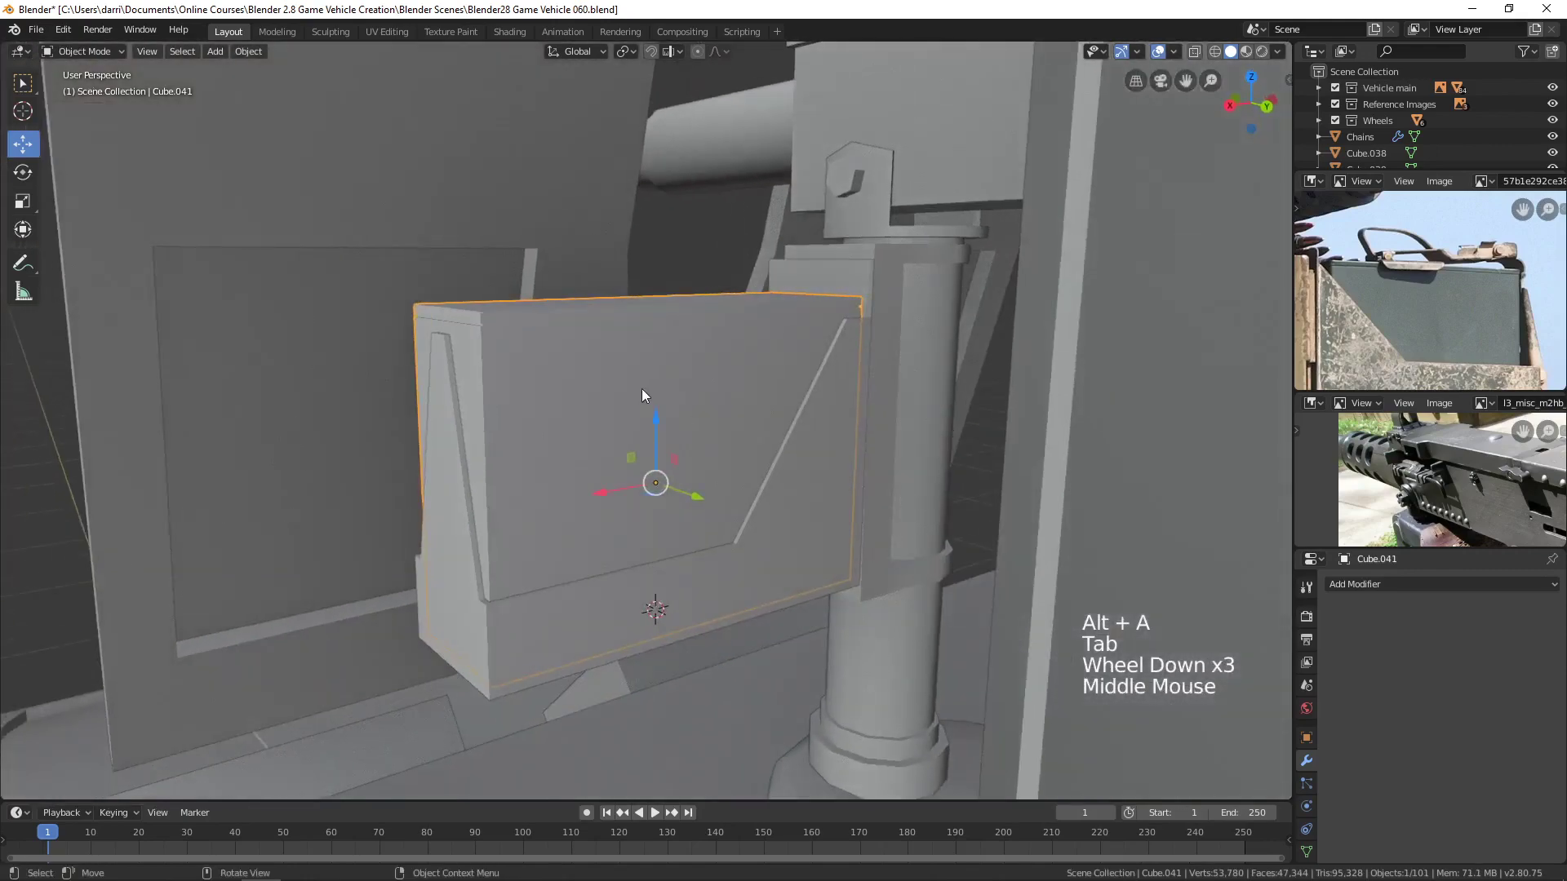
scroll(down, 3)
middle_click(650, 420)
scroll(down, 3)
middle_click(647, 445)
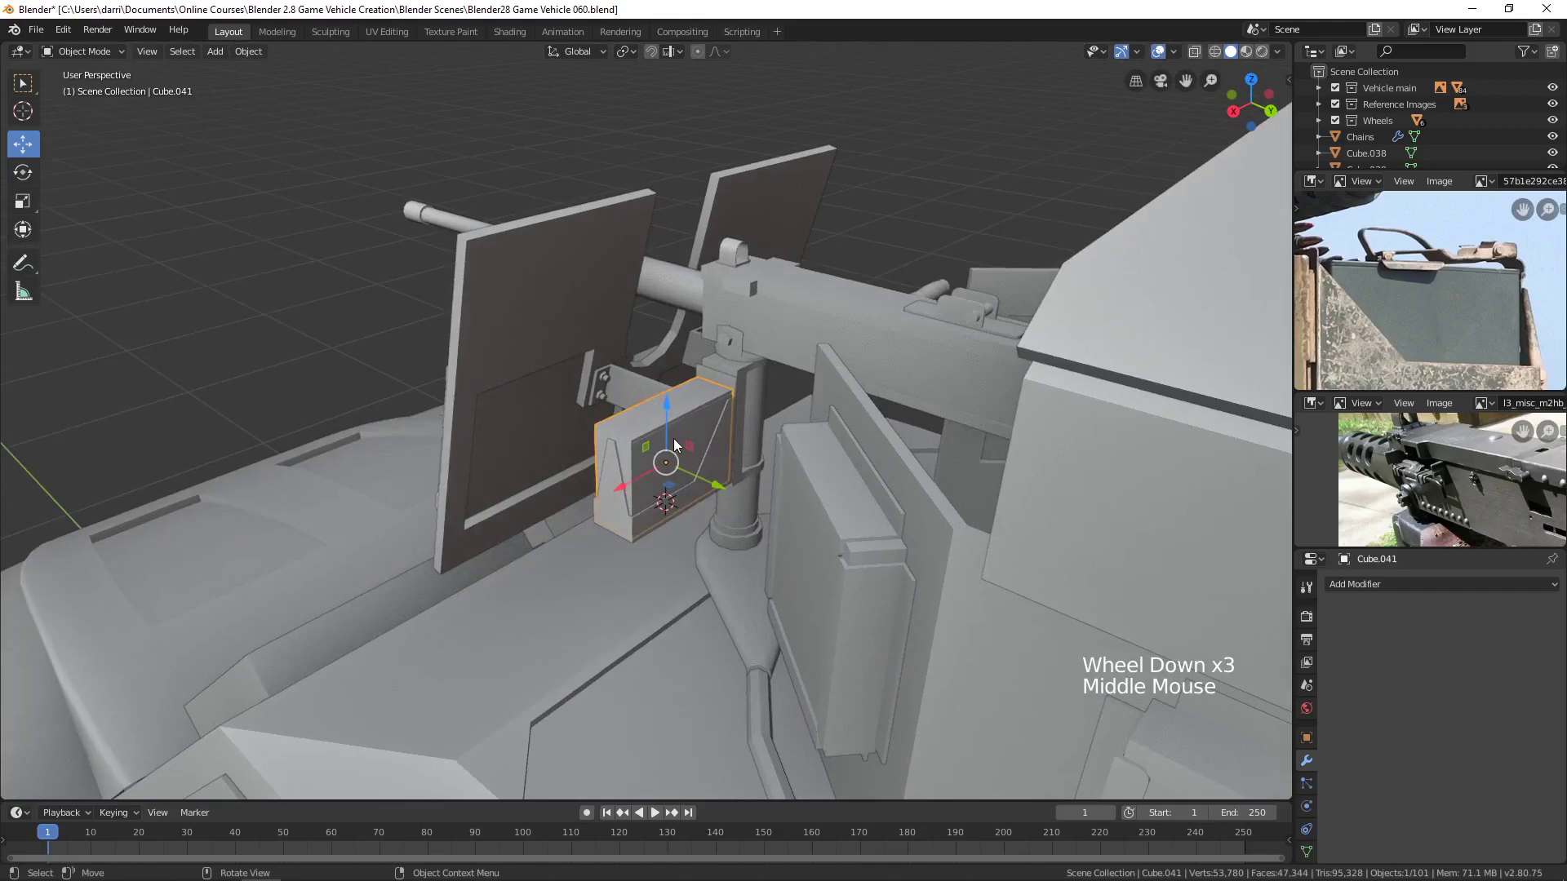
scroll(up, 3)
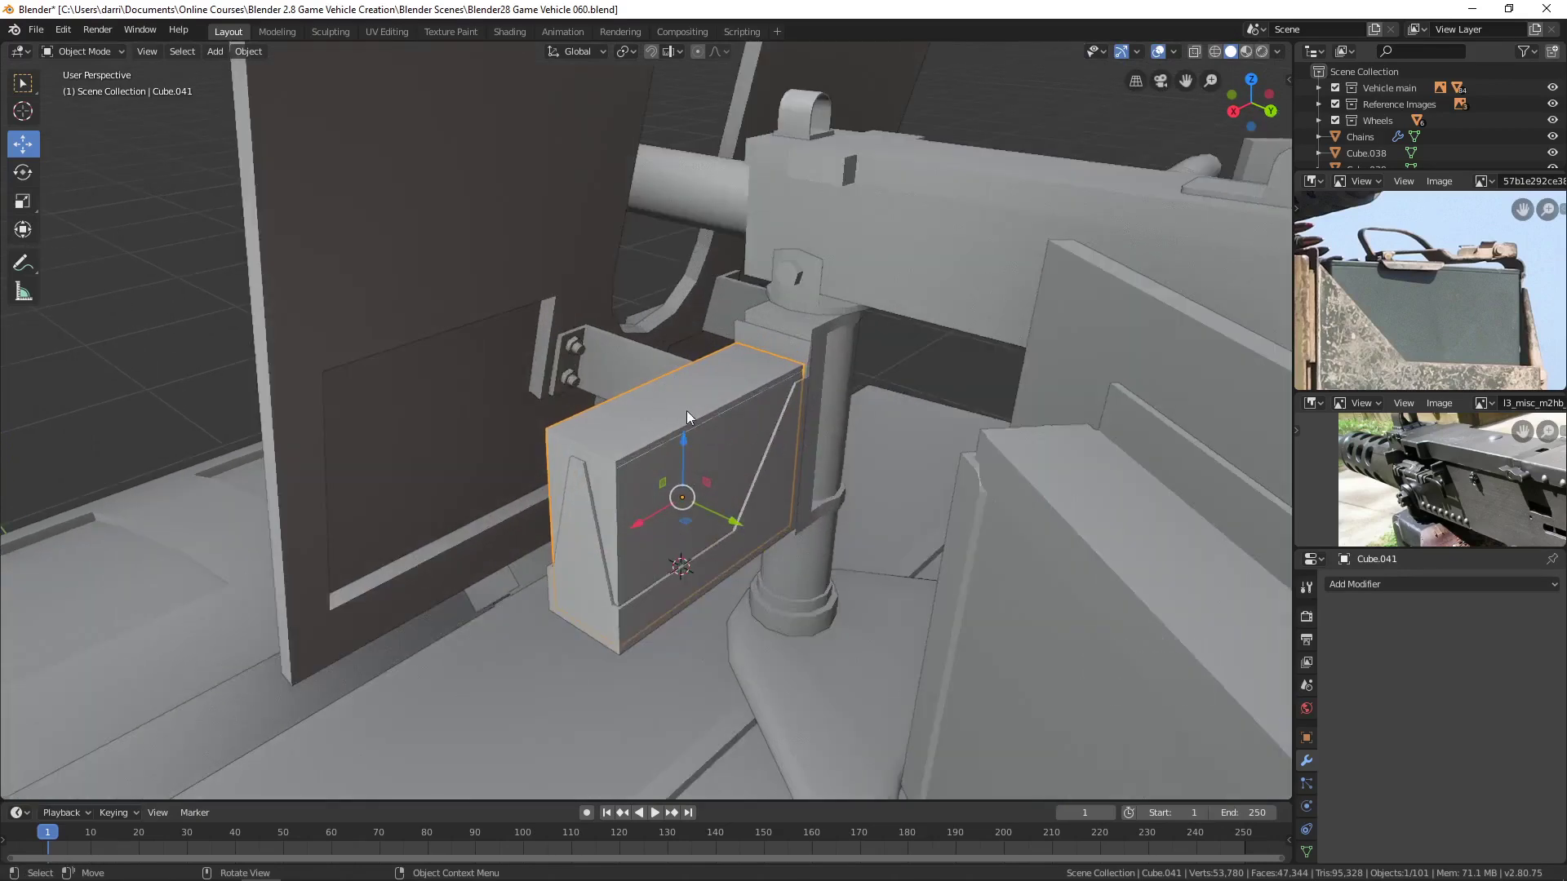
Snap the 3D cursor to the centre of the can's top face and bring up the Add menu.
click(685, 410)
key(Tab)
key(3)
click(680, 398)
key(shift+s)
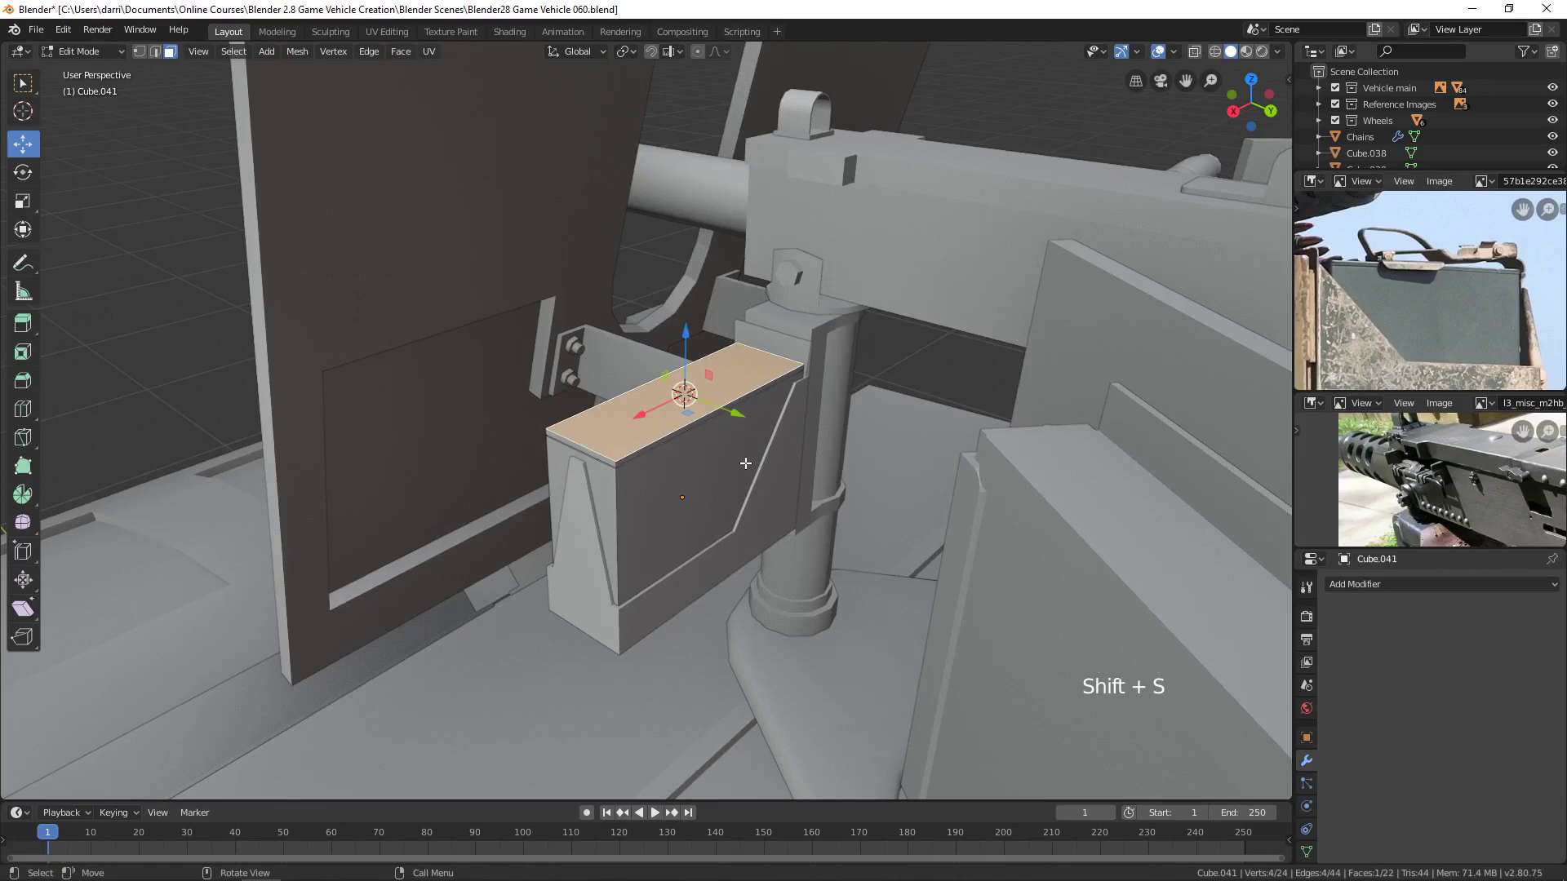
key(alt+a)
key(Tab)
key(shift+a)
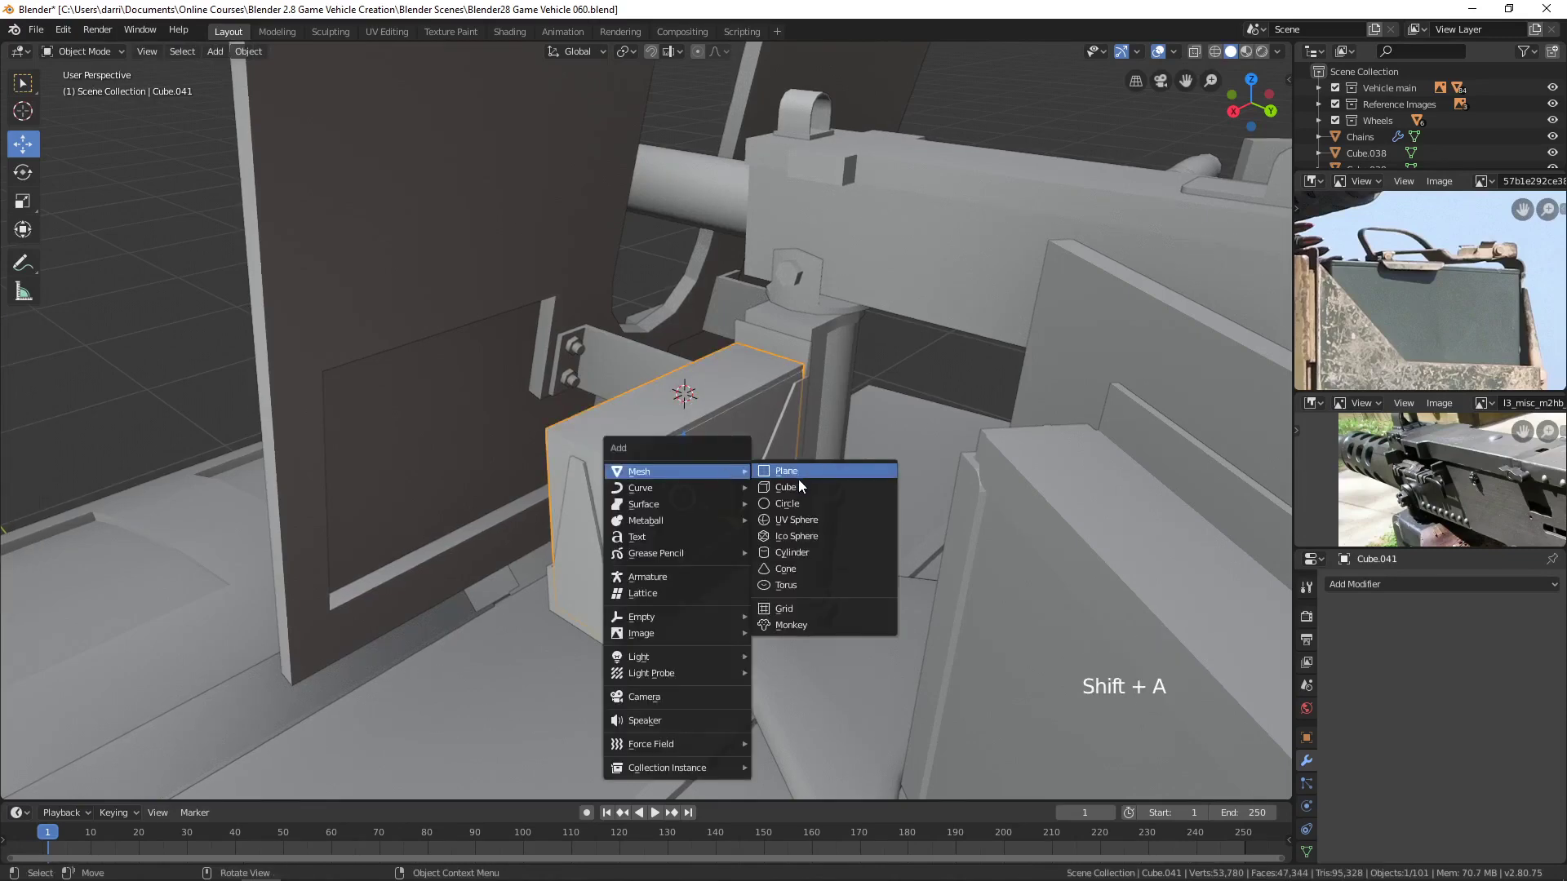
Add a cube at the lid, delete its side faces and shrink it as the start of the carry handle.
click(688, 323)
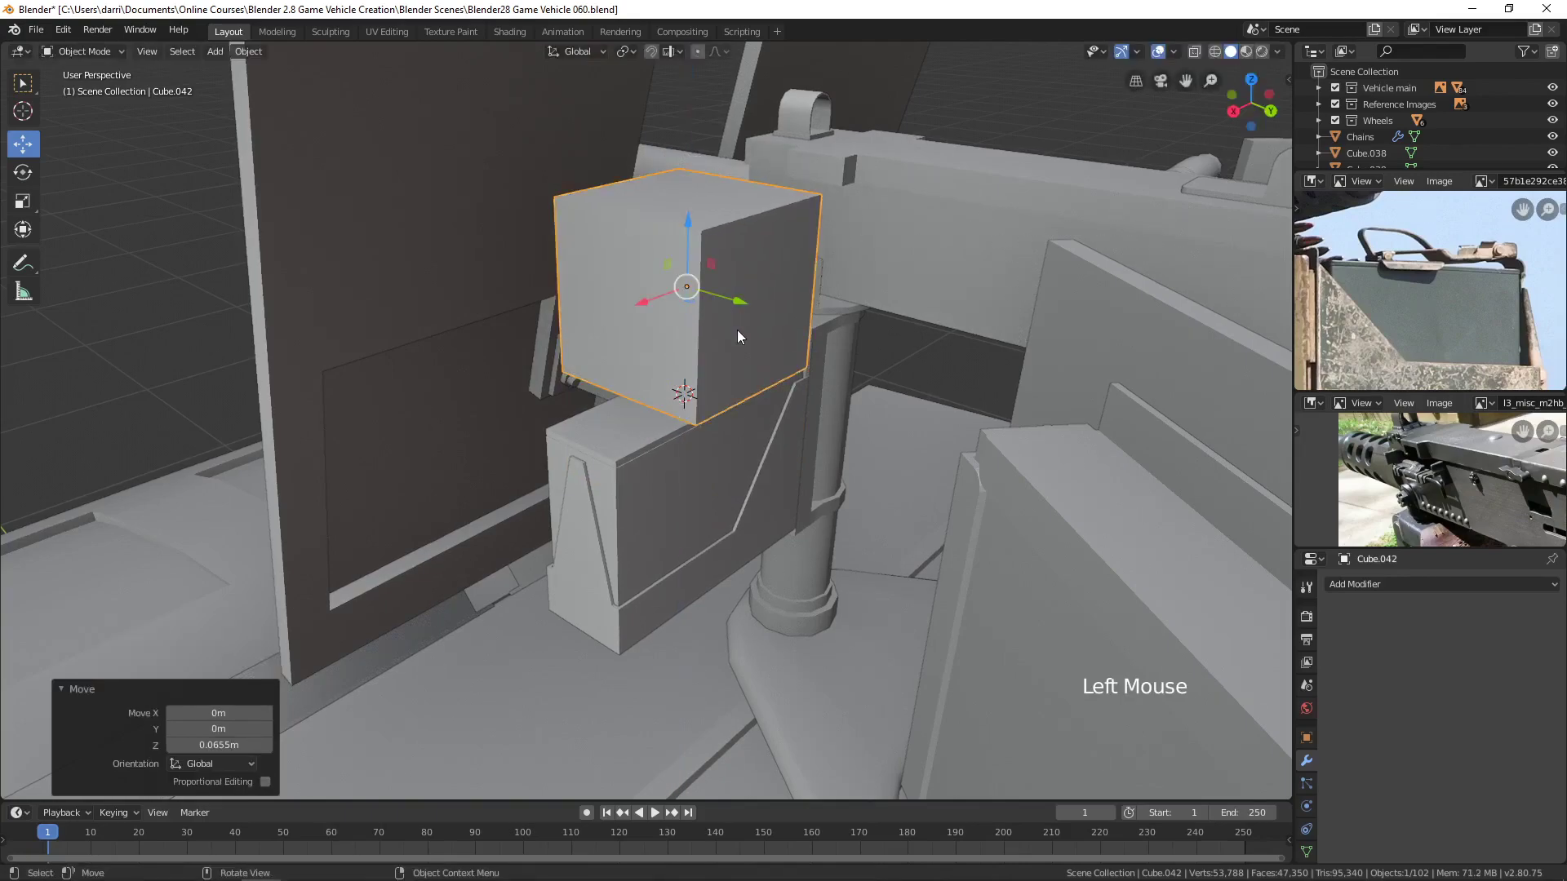
key(Tab)
key(3)
click(736, 345)
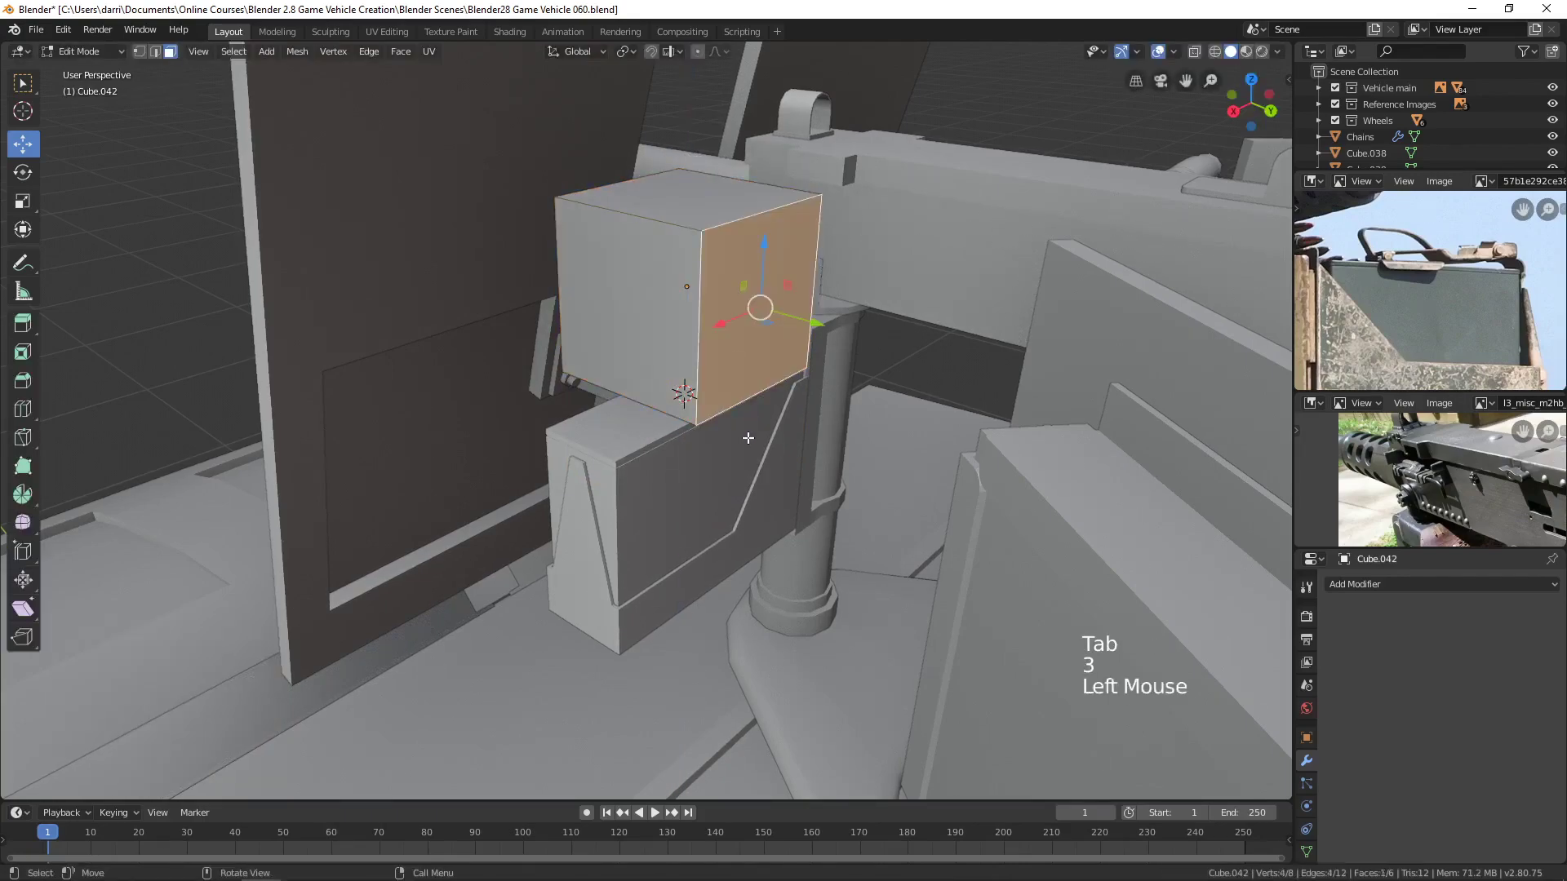
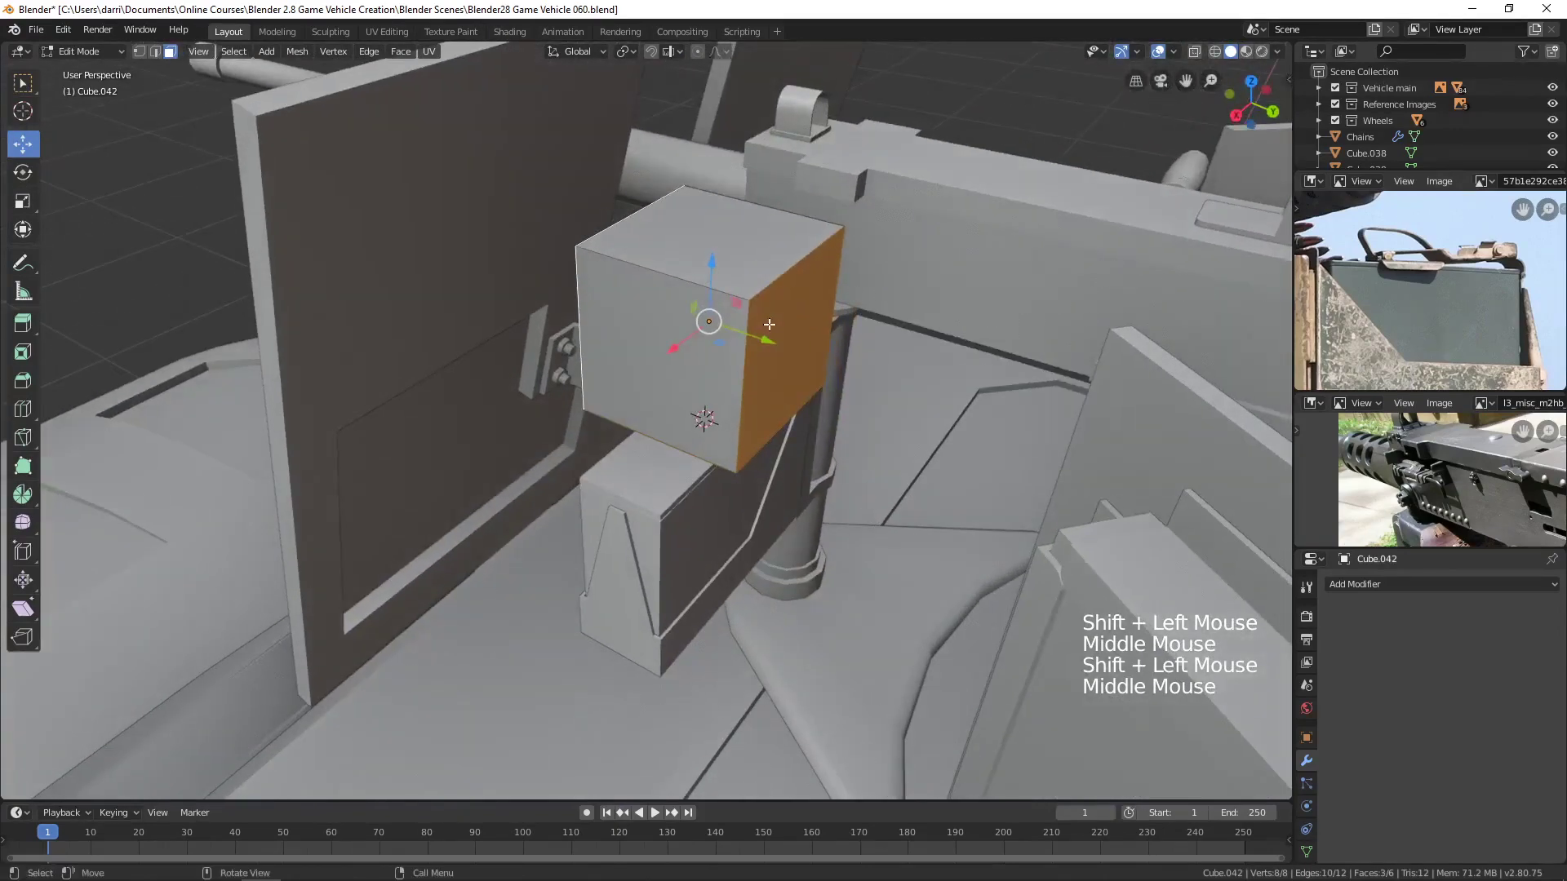
key(x)
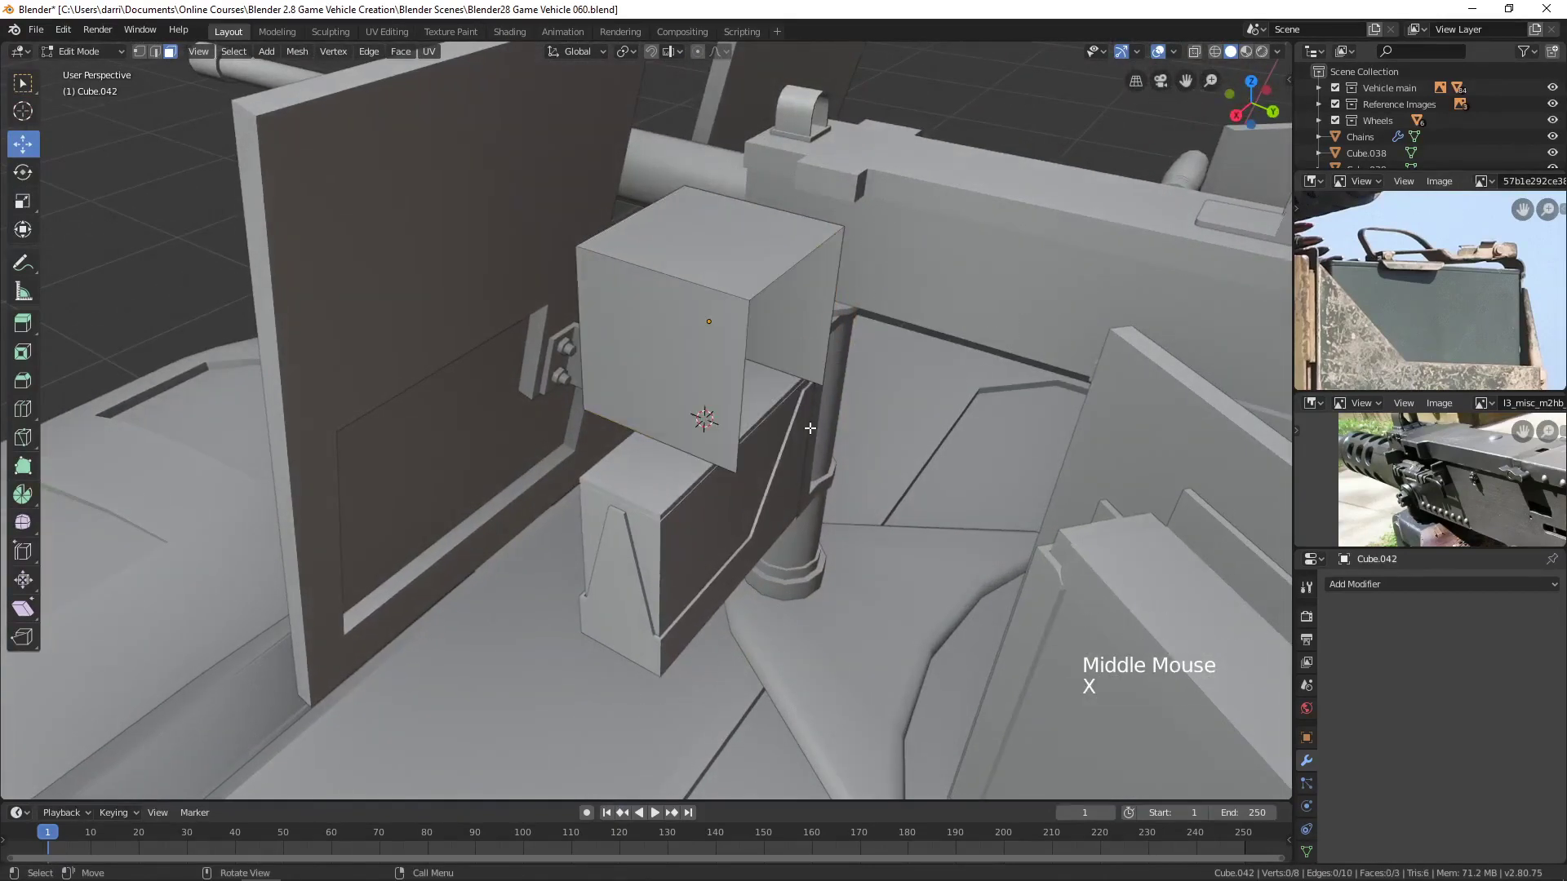
key(Tab)
key(s)
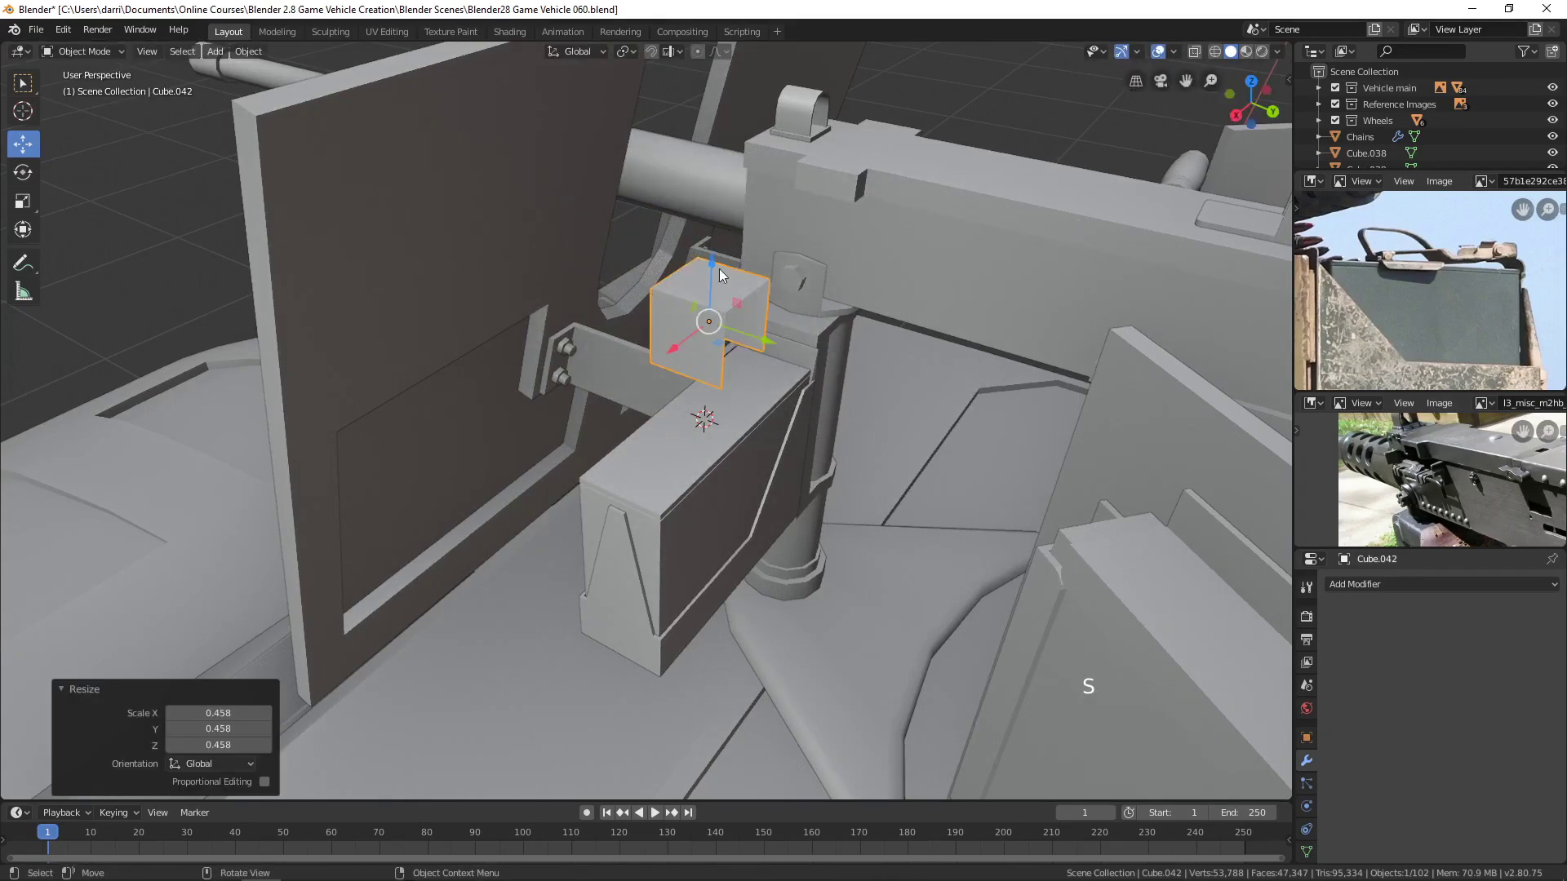
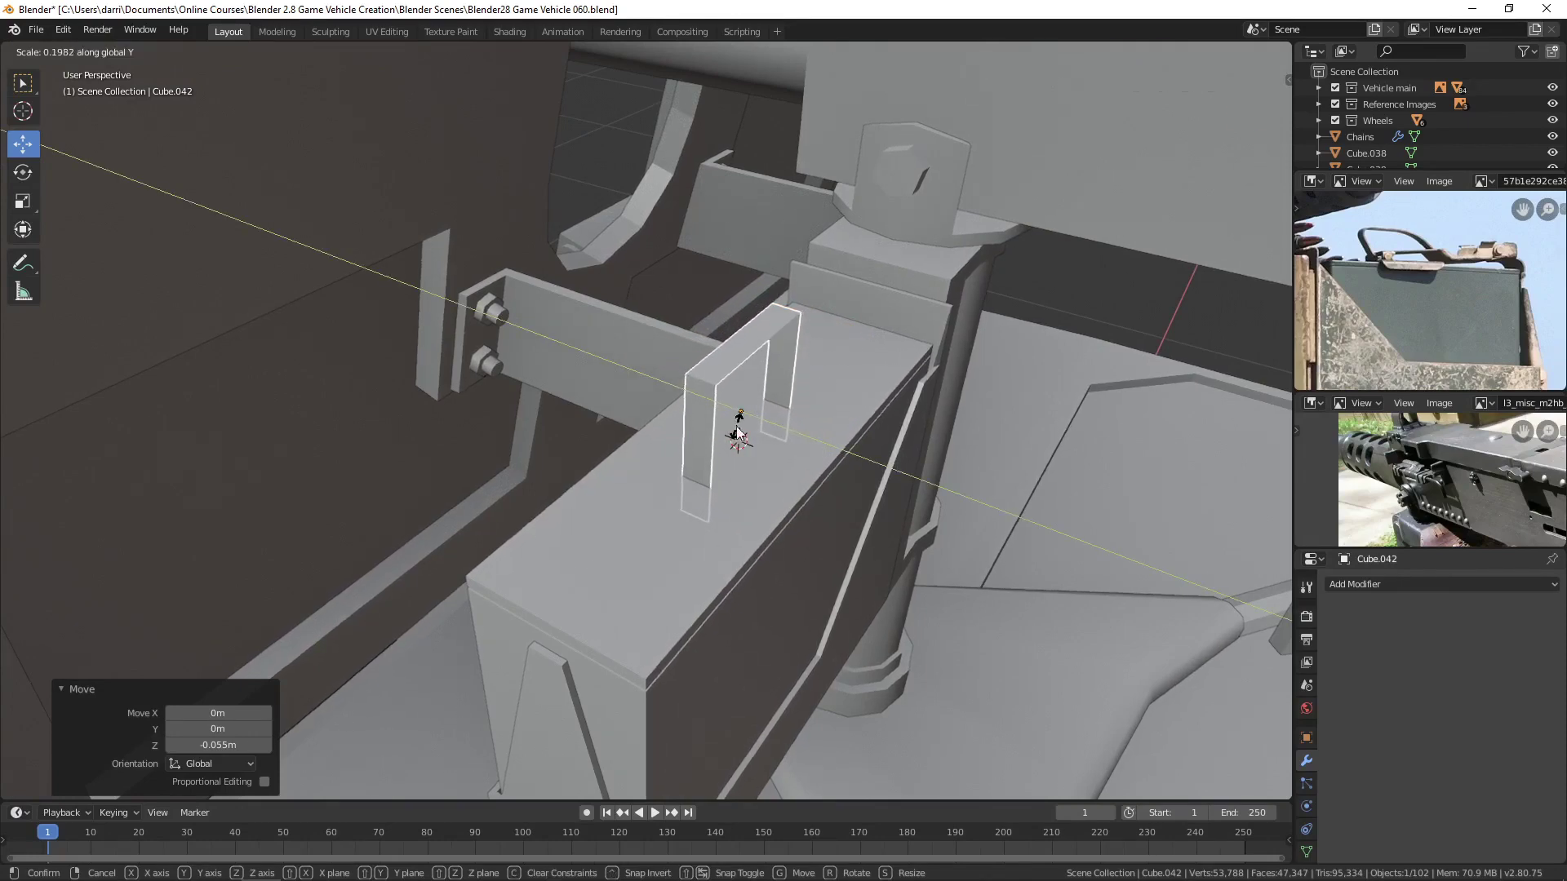
Flatten the handle along its depth and widen it into a thin arch on the lid.
middle_click(771, 429)
key(s)
middle_click(752, 410)
key(s)
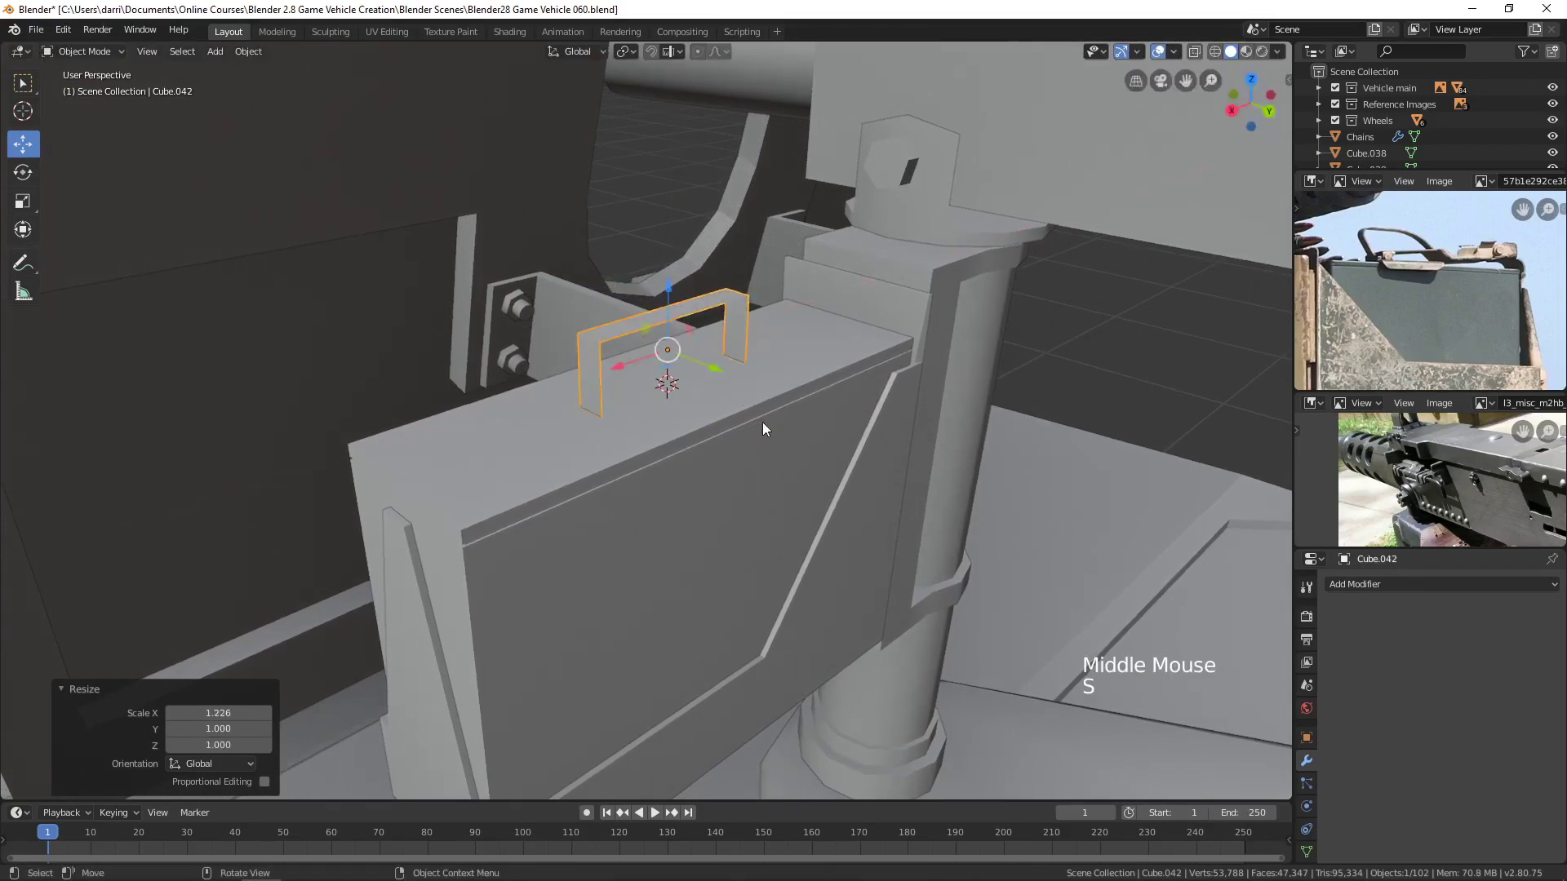
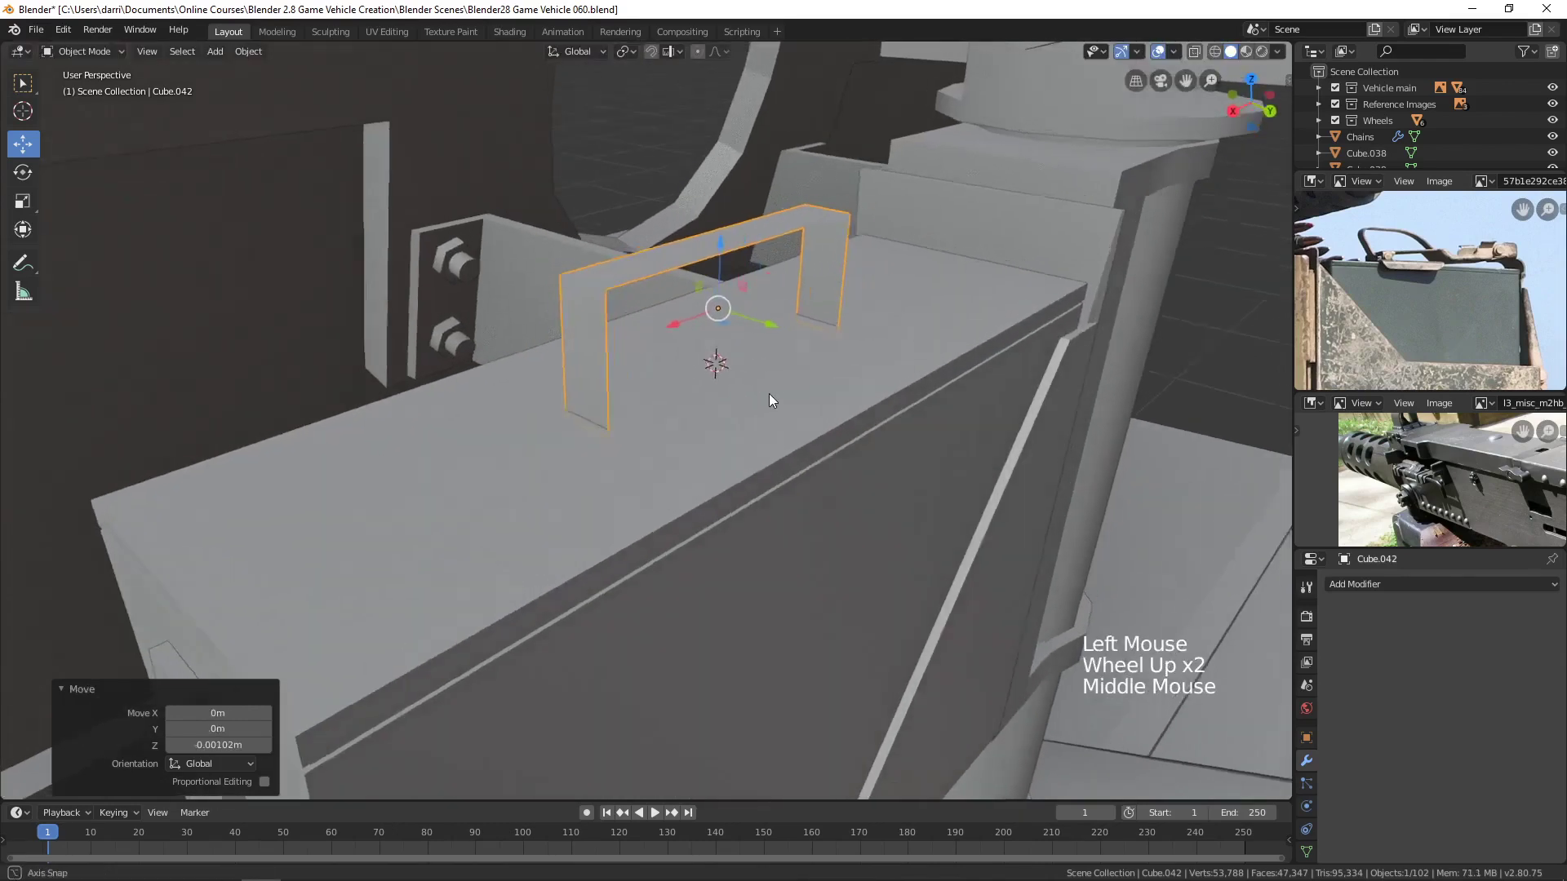
key(ctrl+a)
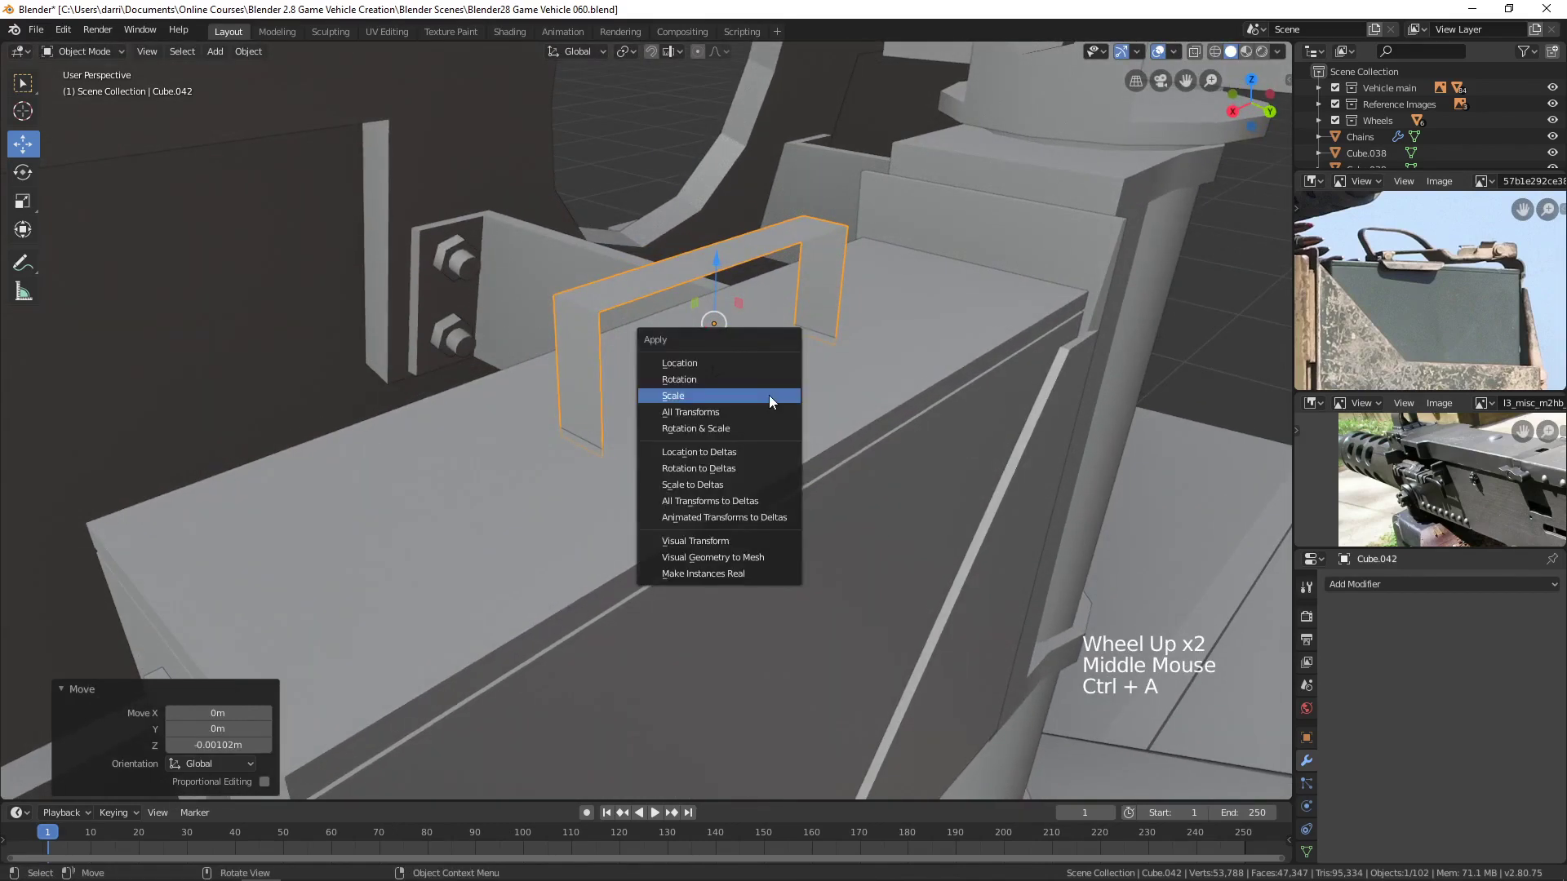
Apply the handle's scale and bevel its two upper corner edges into rounded bends with 3 segments.
key(Tab)
key(2)
click(587, 307)
click(821, 214)
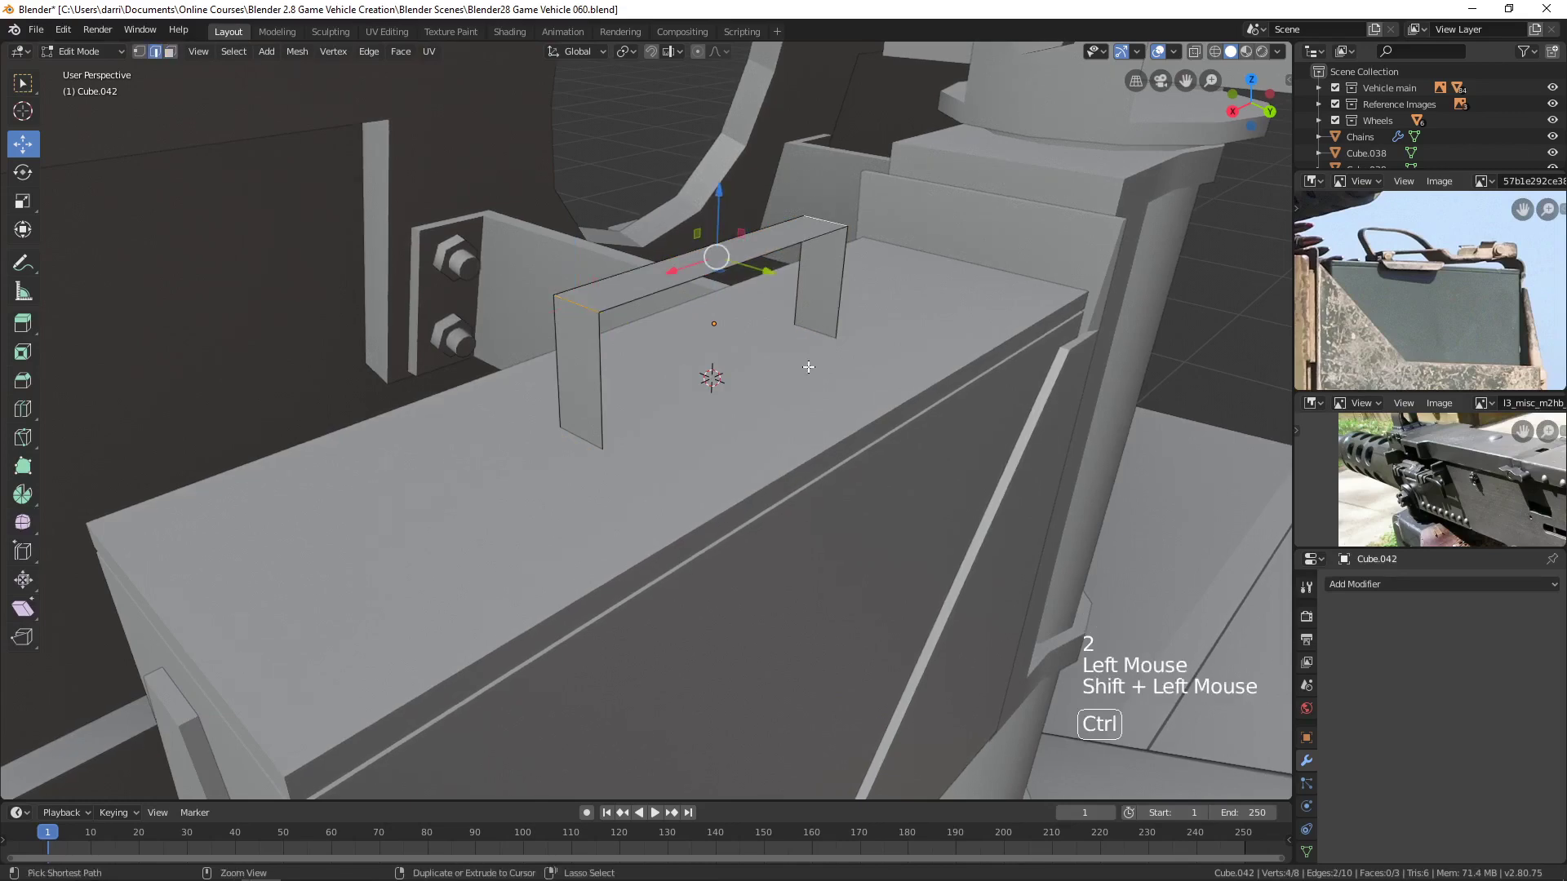
key(ctrl+b)
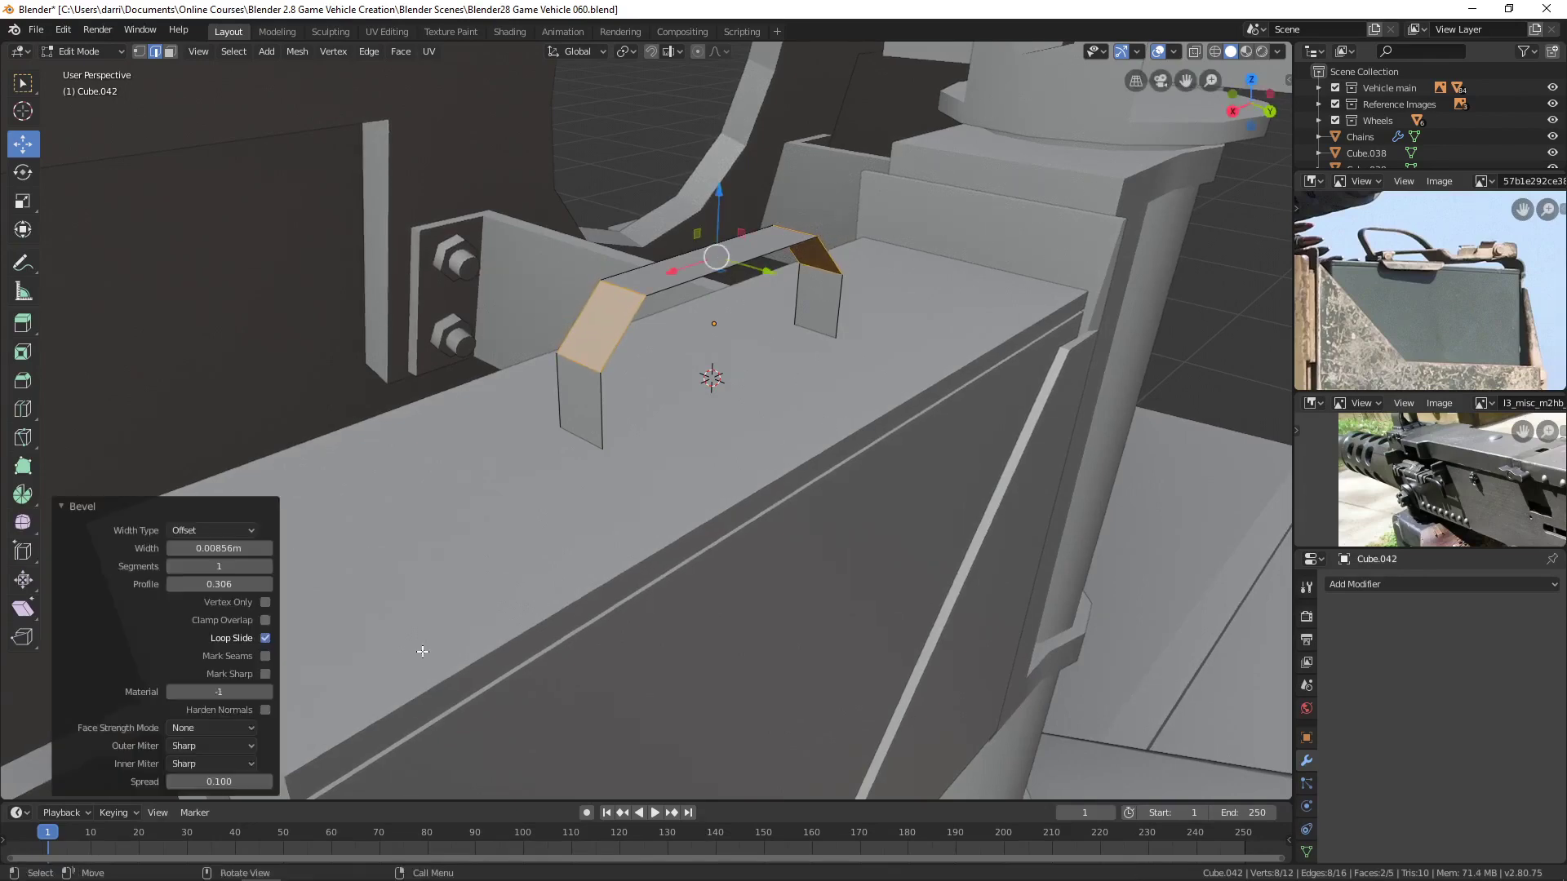
click(269, 575)
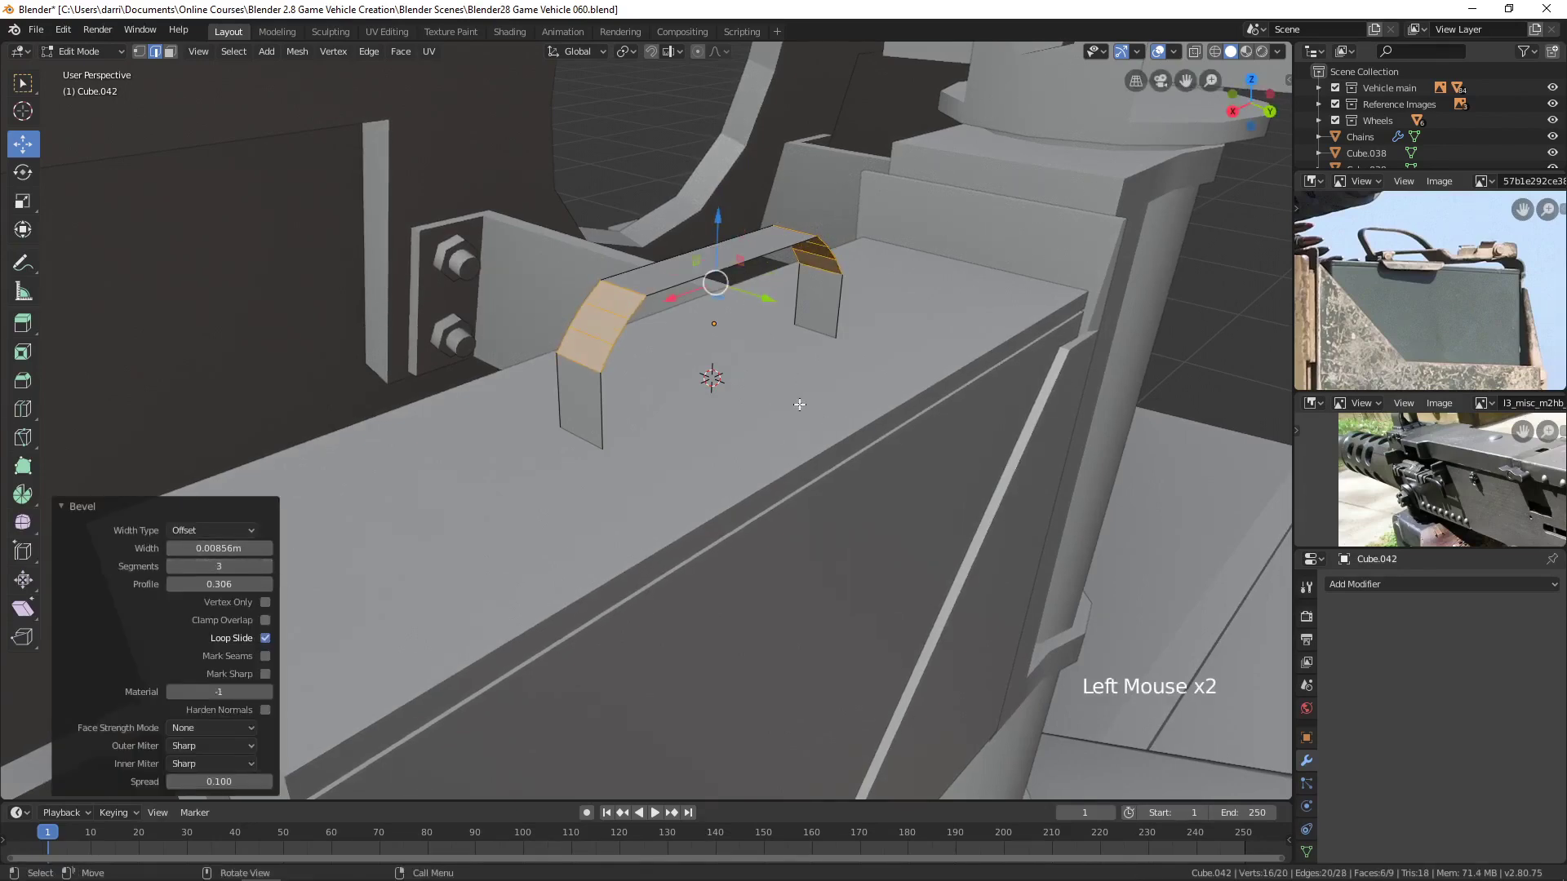
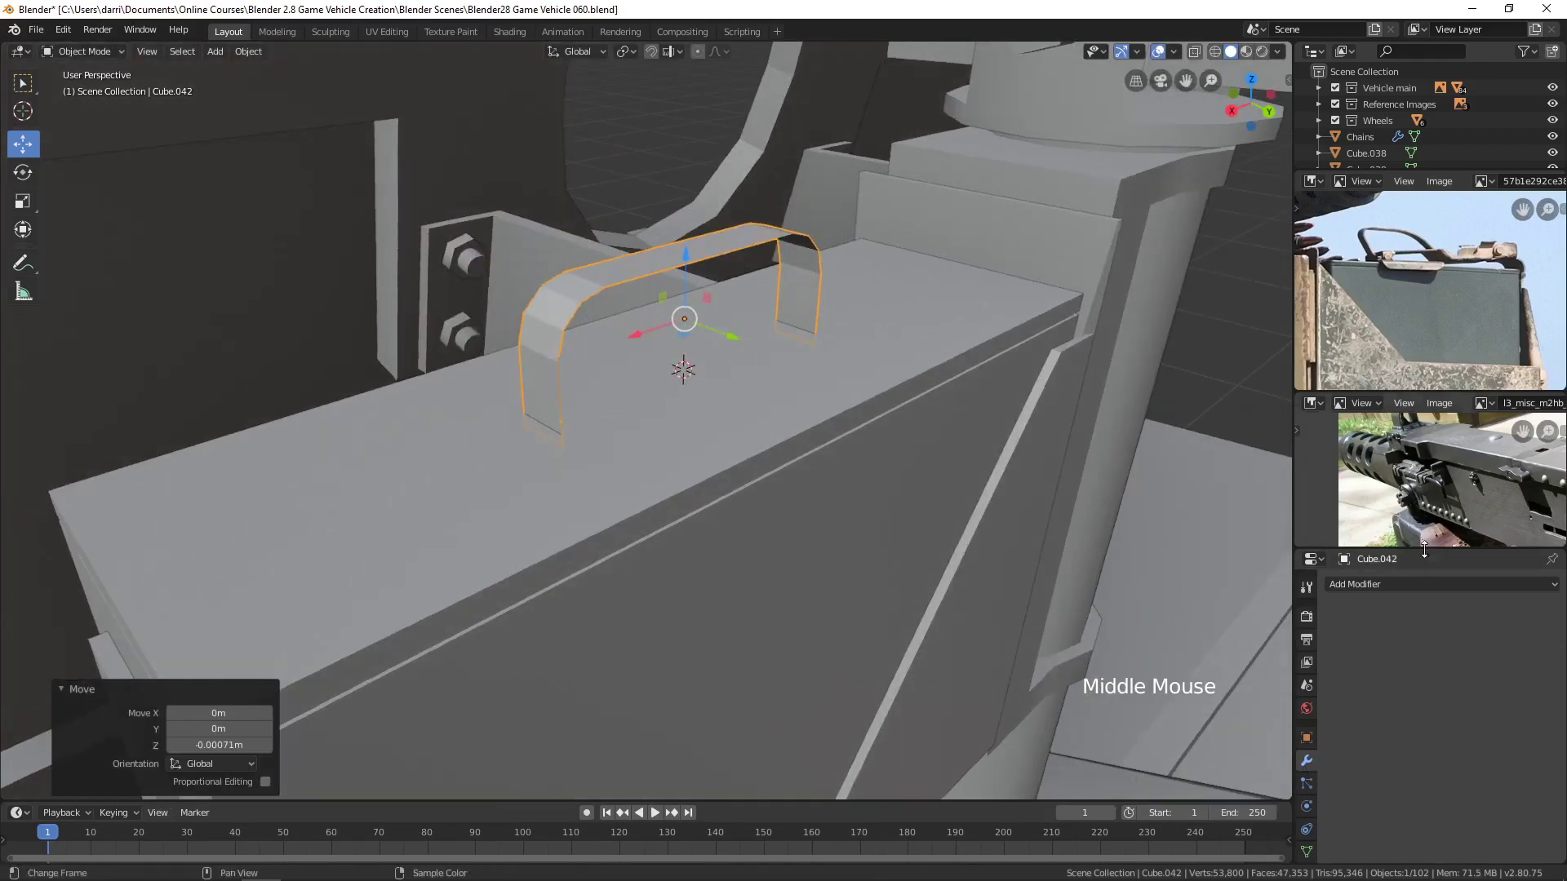
Add a Solidify modifier so the handle becomes a solid strap on the lid.
click(1399, 585)
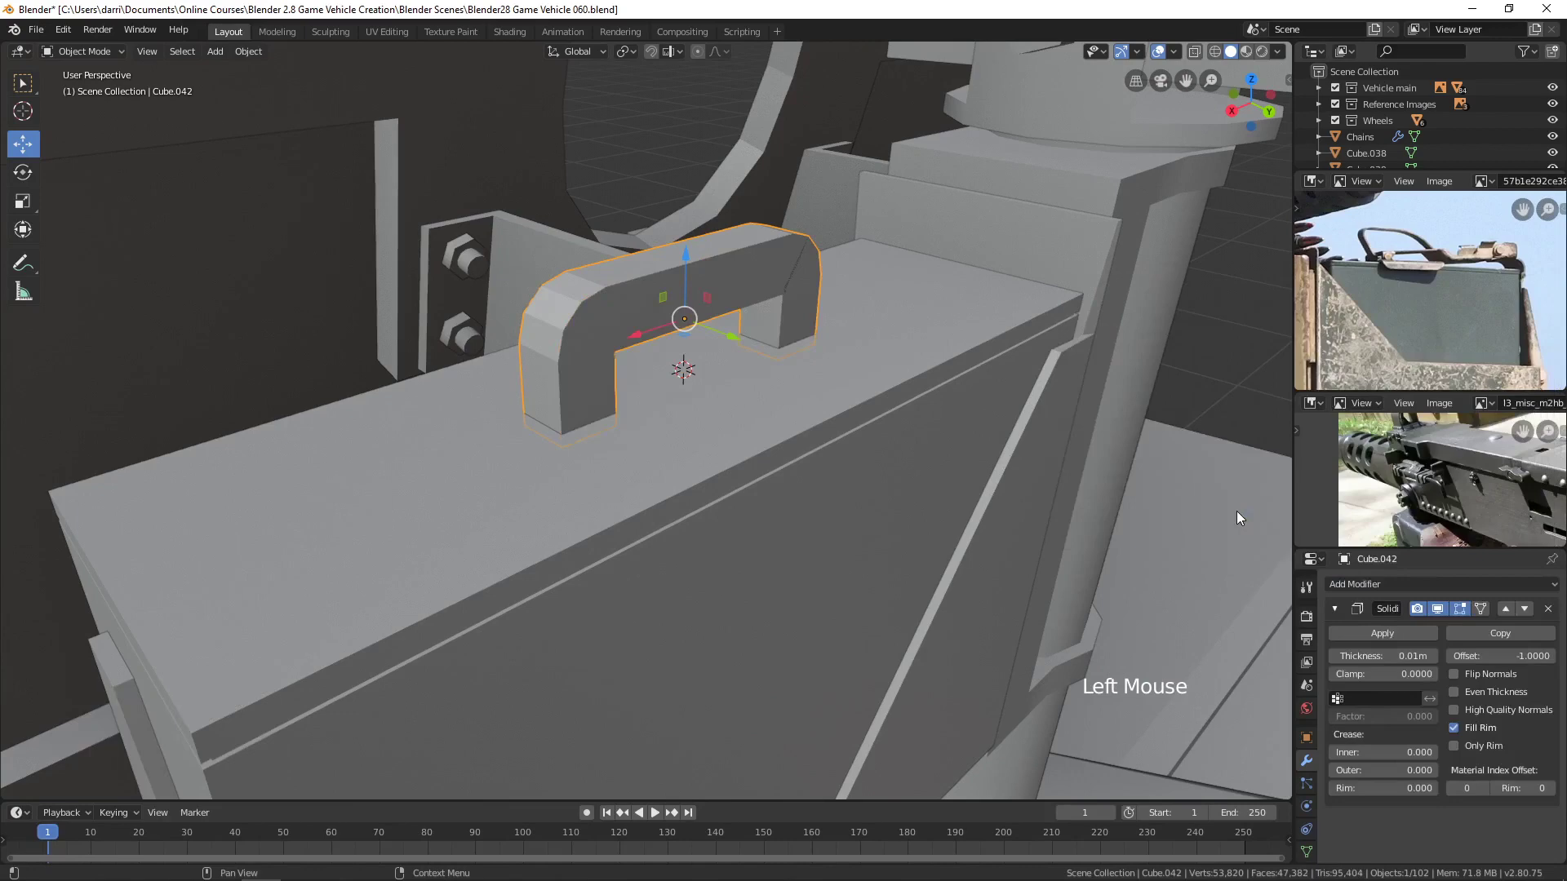
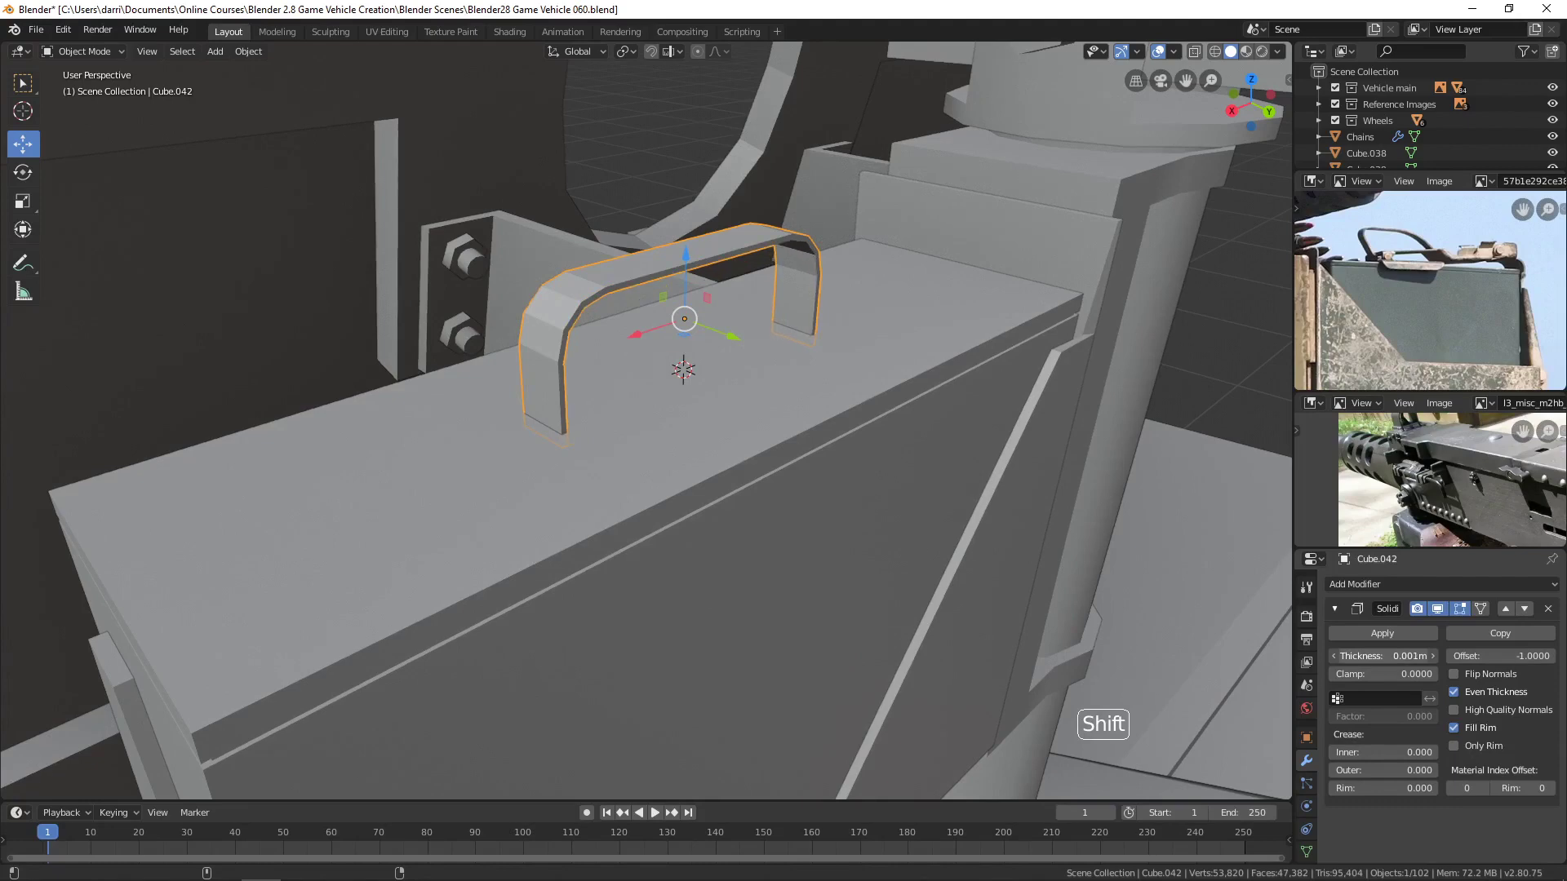
key(alt+a)
scroll(down, 3)
key(Tab)
middle_click(816, 564)
key(Tab)
key(alt+a)
Zoom around the turret gun and add the ammo can to the selection.
scroll(down, 3)
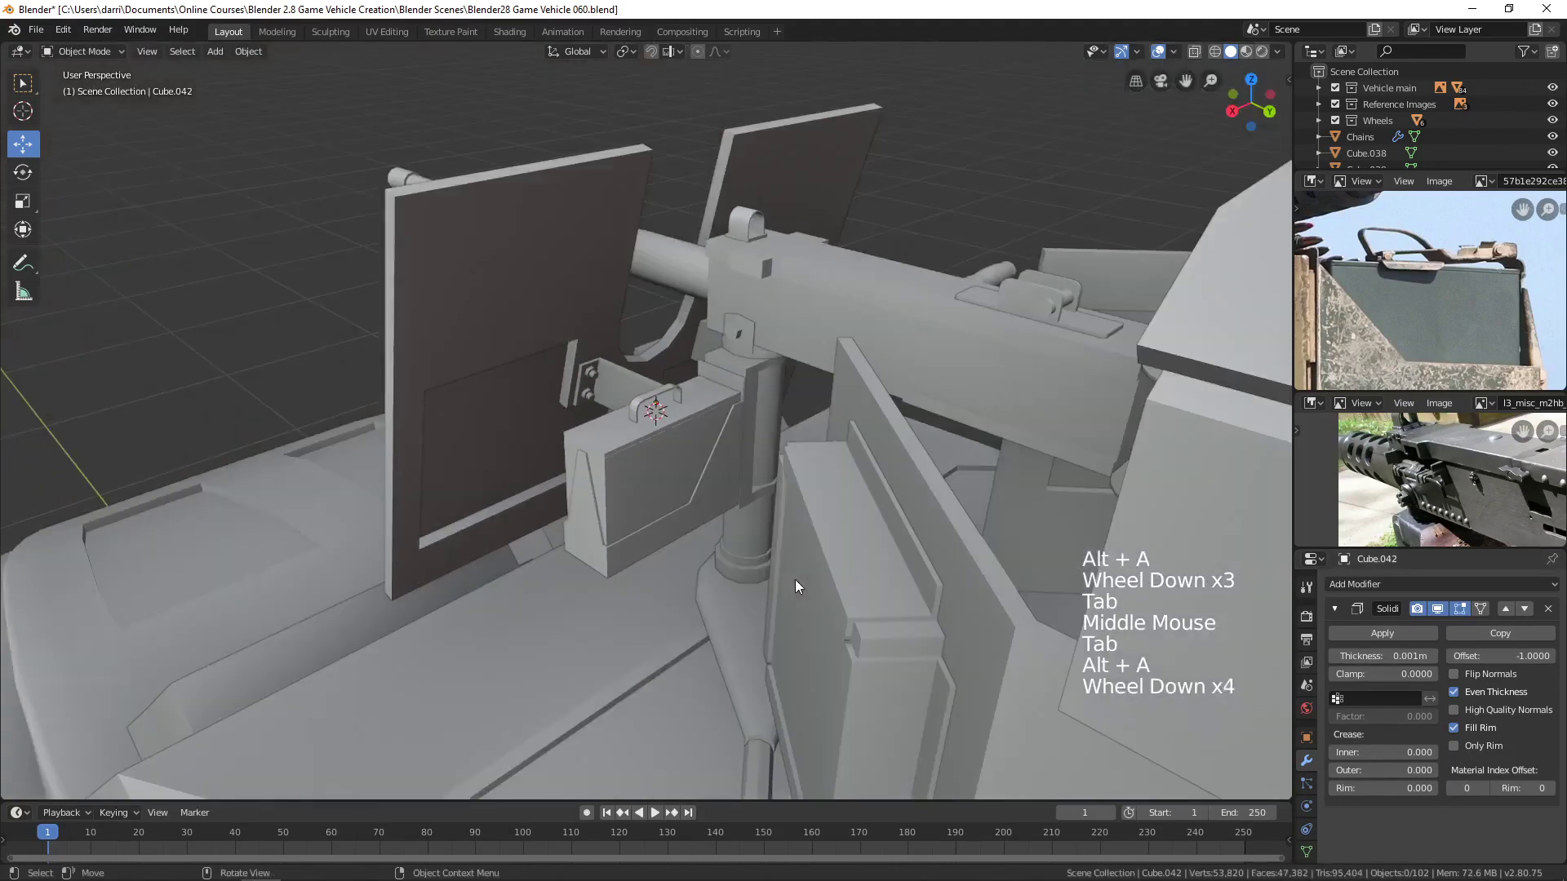
scroll(up, 3)
scroll(up, 3)
click(627, 404)
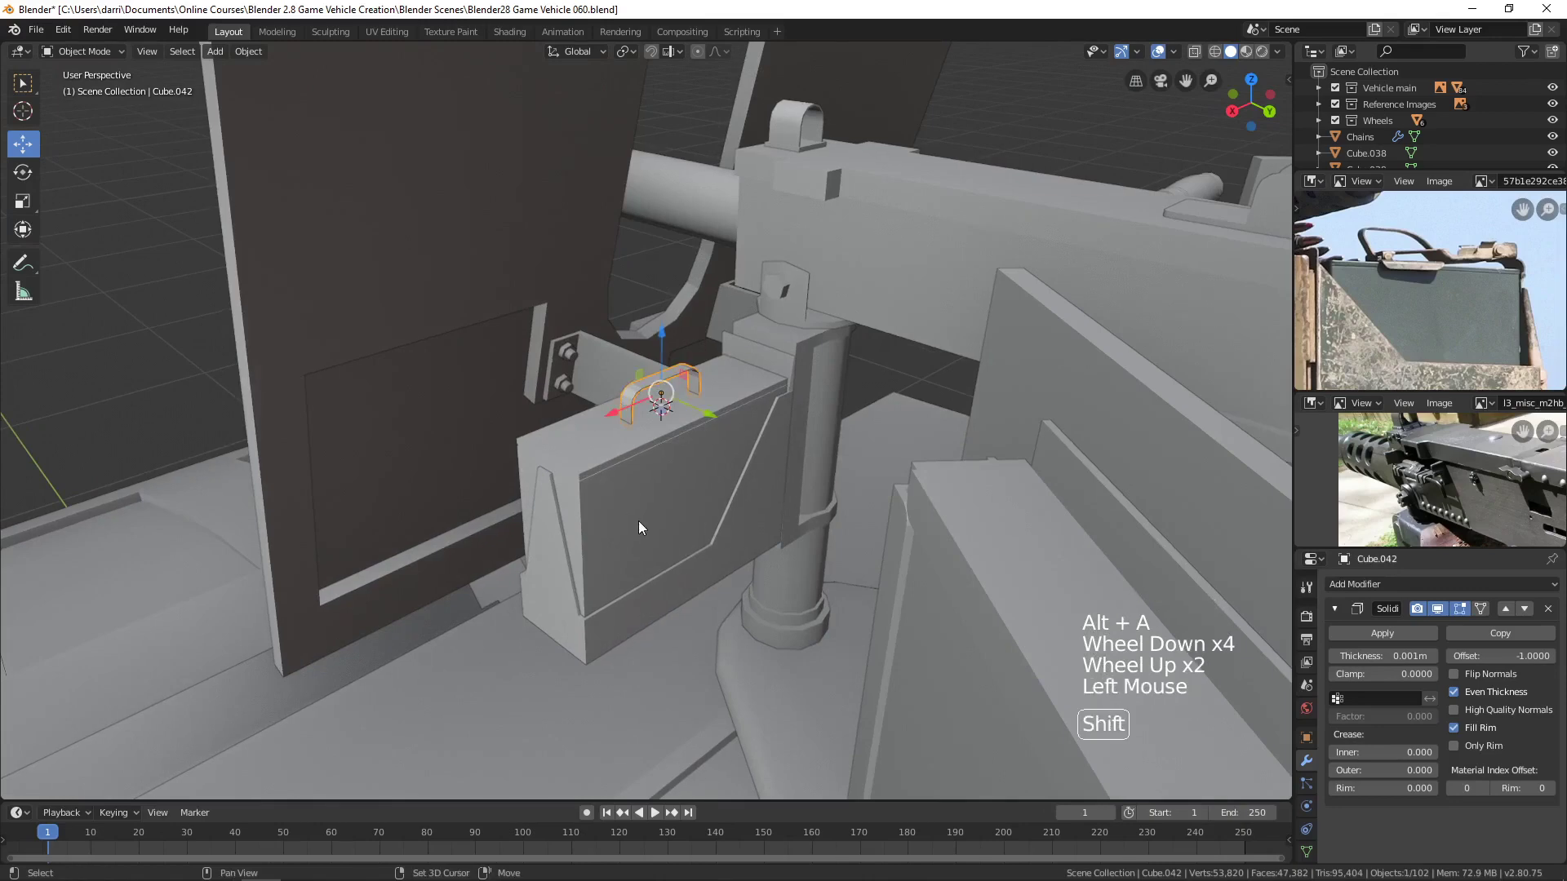
Join the carry handle into the ammo can and inspect the arch on the can top in Edit Mode.
click(643, 529)
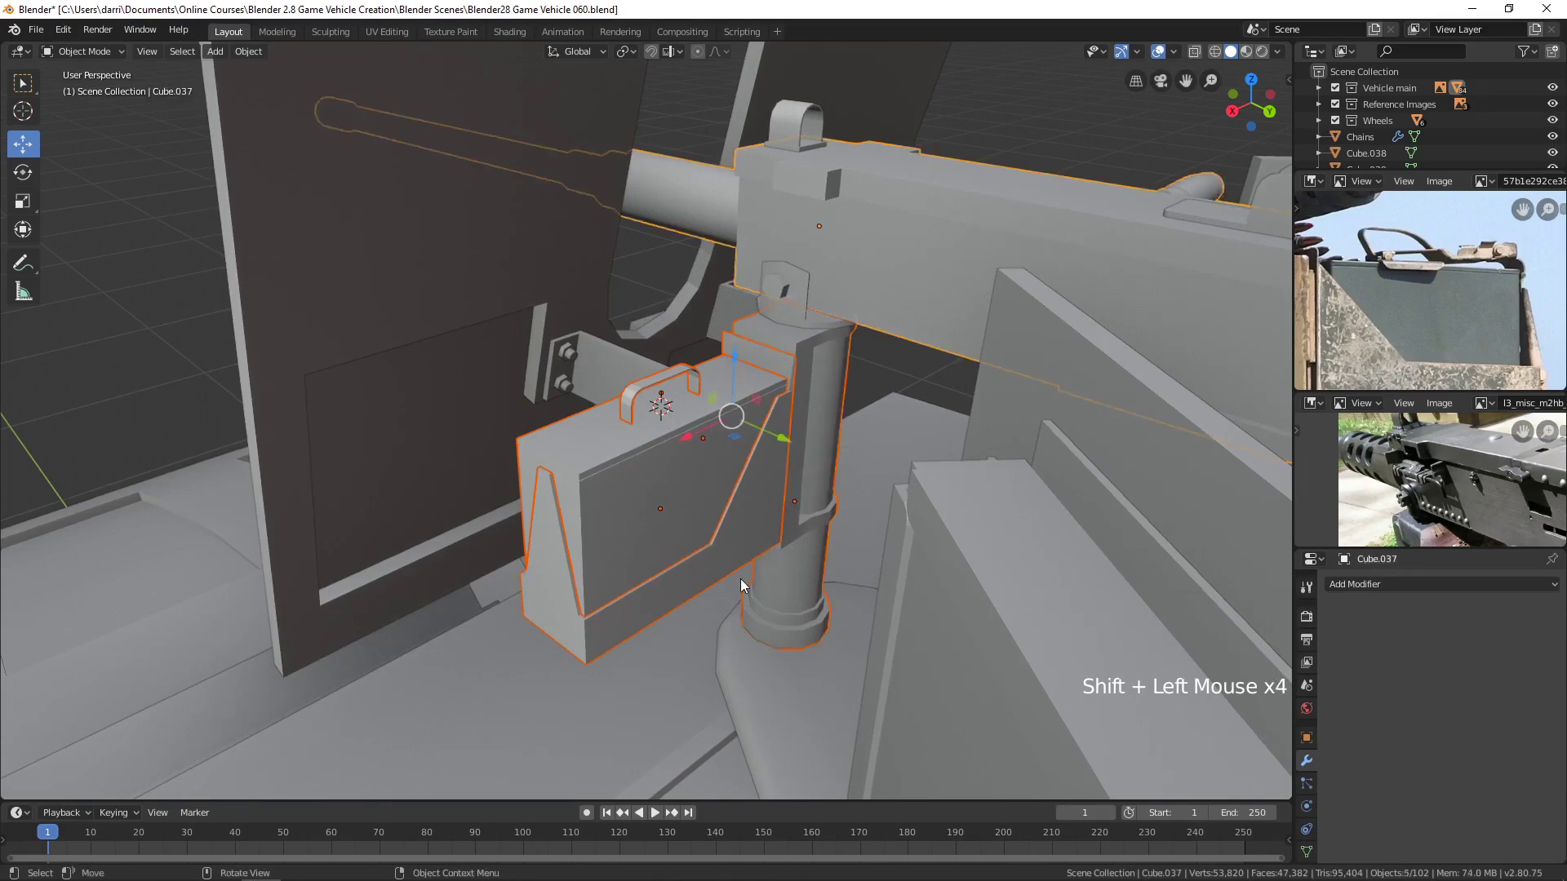
key(ctrl+j)
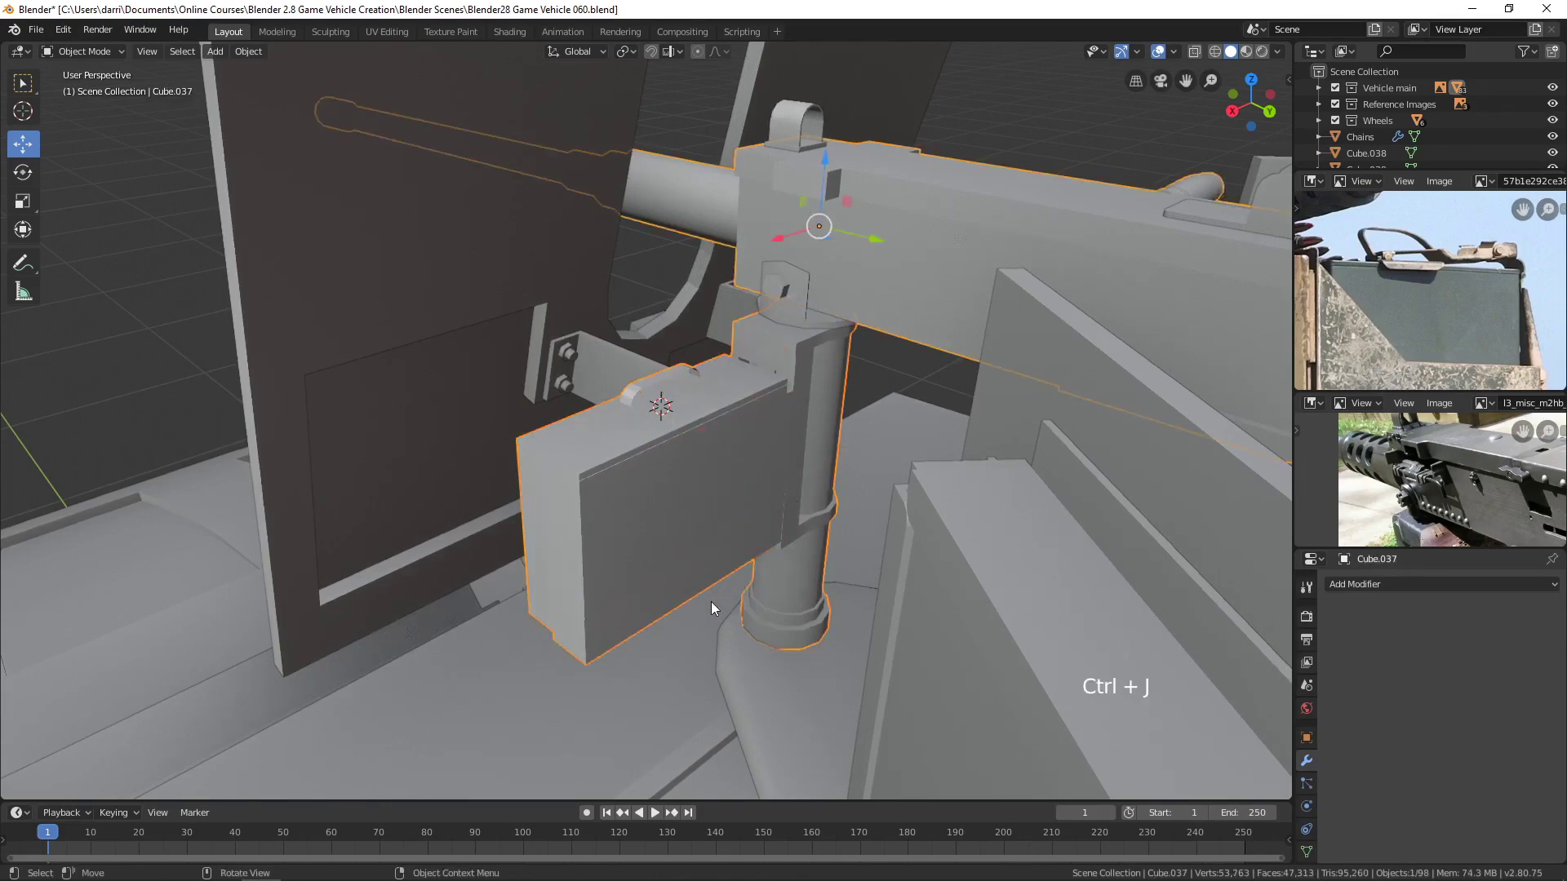
middle_click(716, 583)
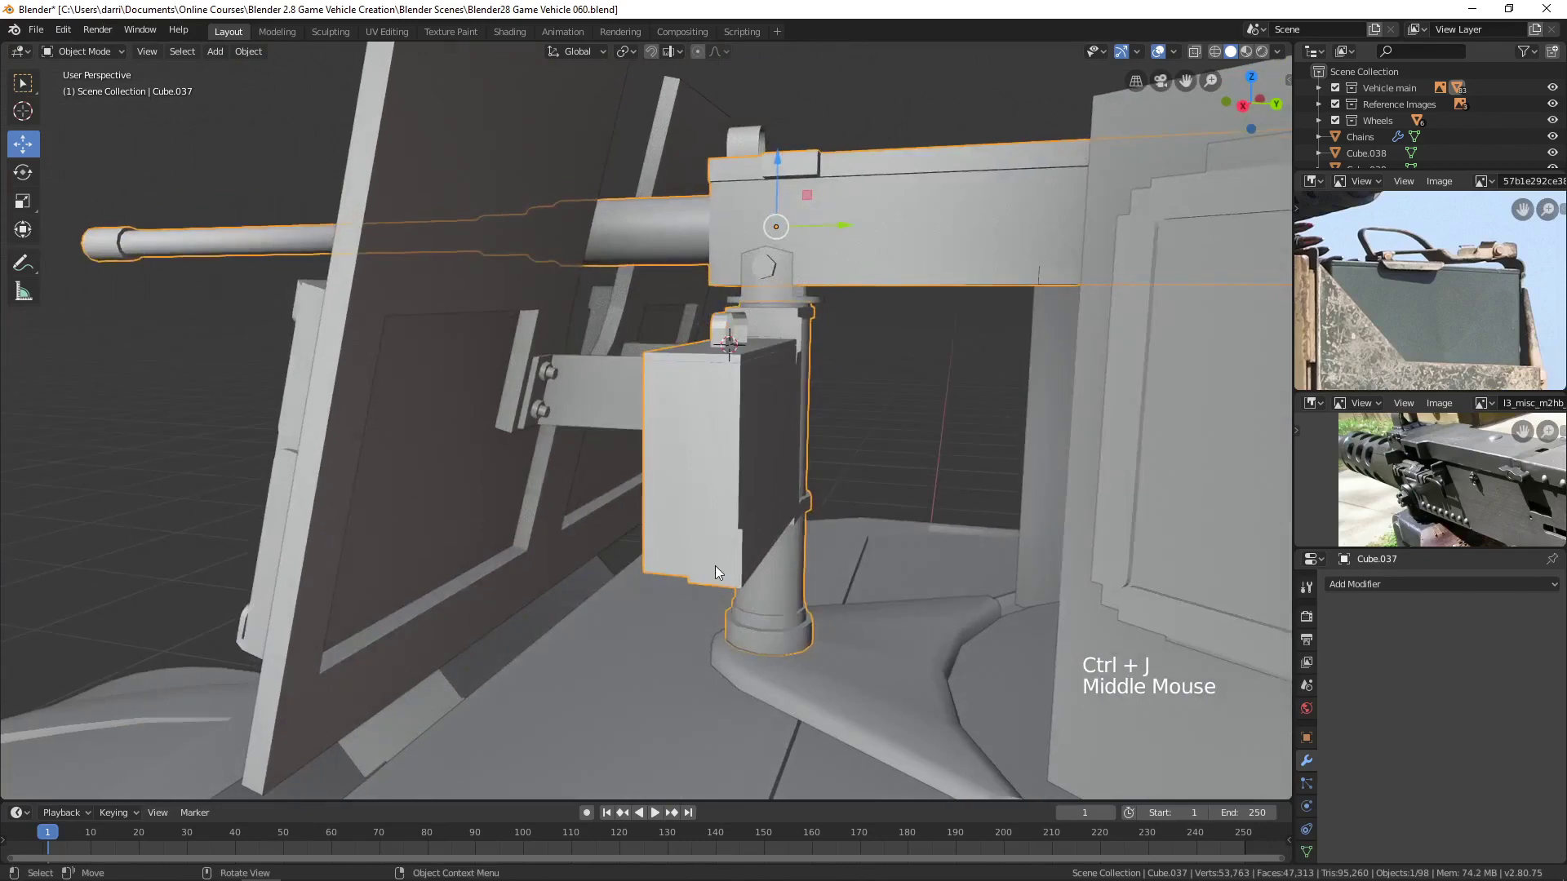
key(Tab)
middle_click(838, 610)
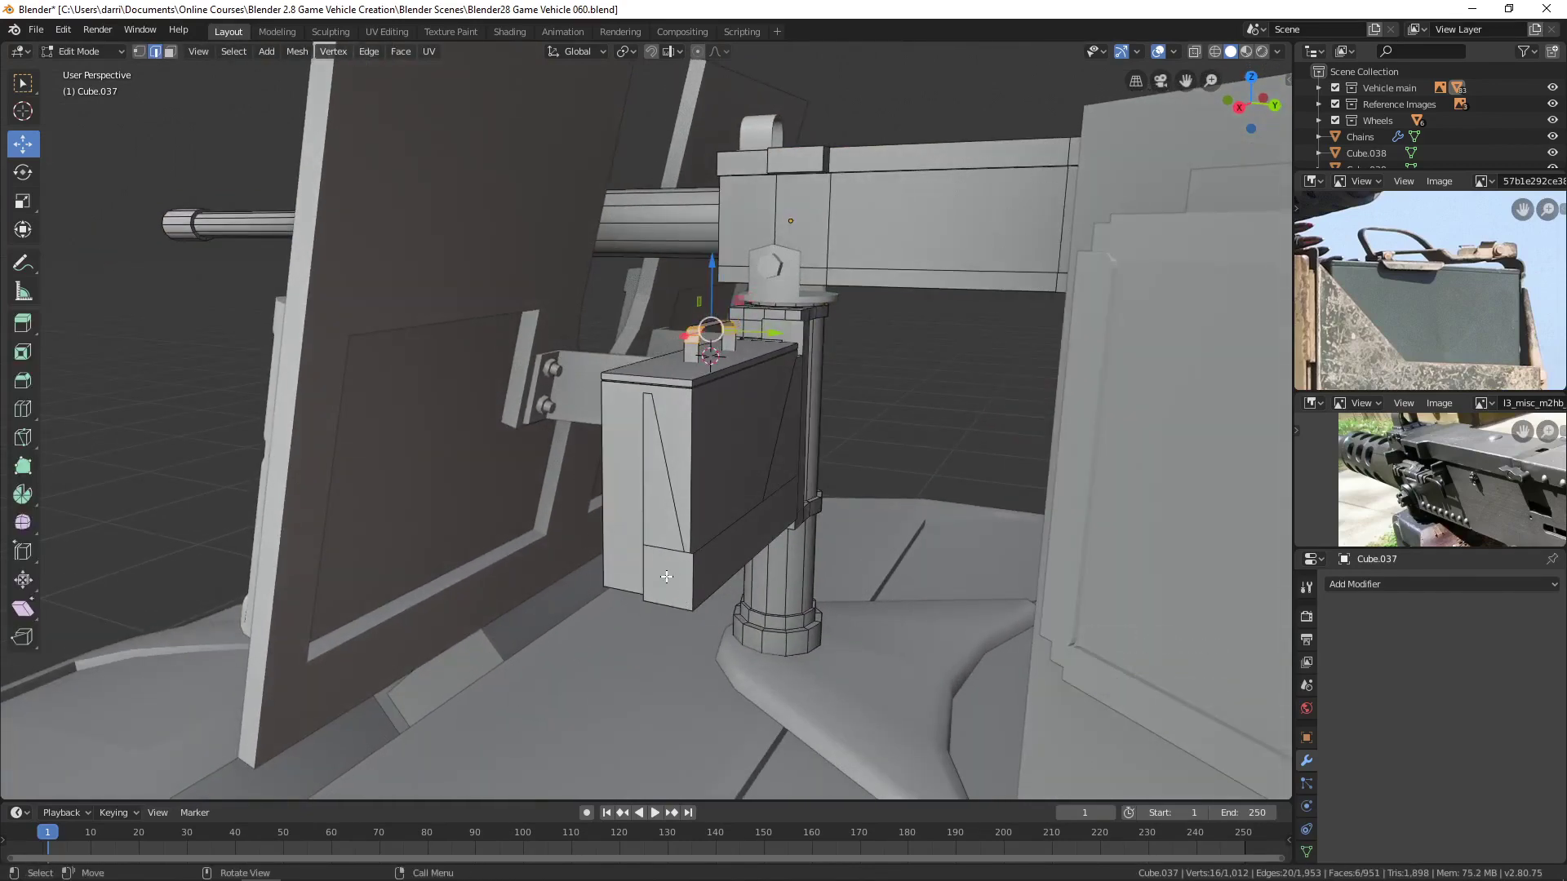
middle_click(683, 584)
scroll(up, 3)
middle_click(760, 601)
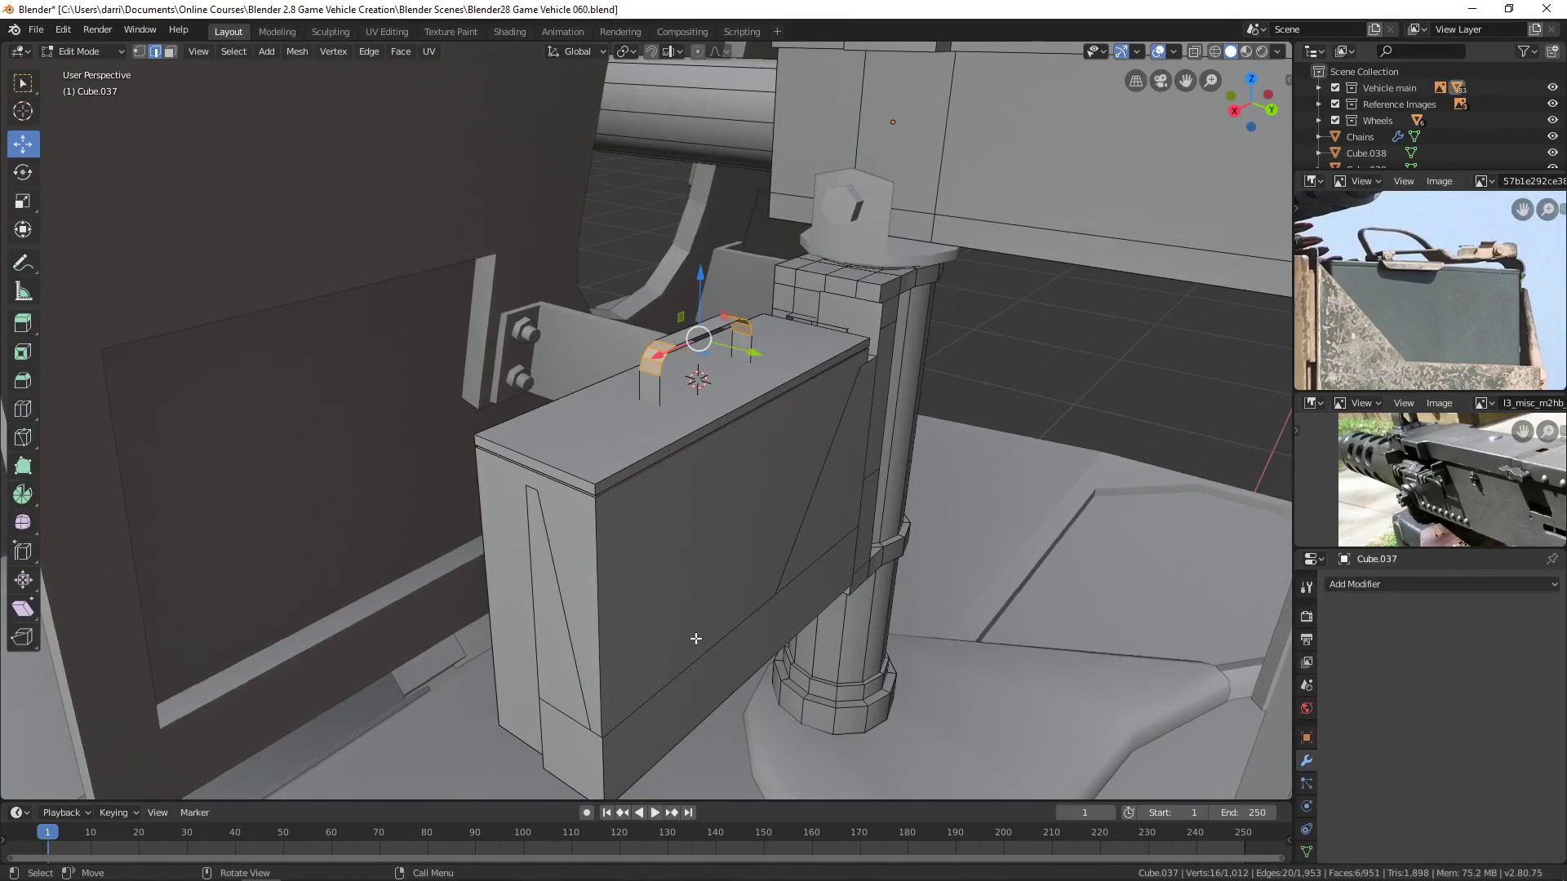
Undo the last edit, separate the ammo can as its own object and reorder its modifiers.
key(ctrl+z)
scroll(up, 3)
key(alt+a)
scroll(down, 3)
key(Tab)
click(698, 591)
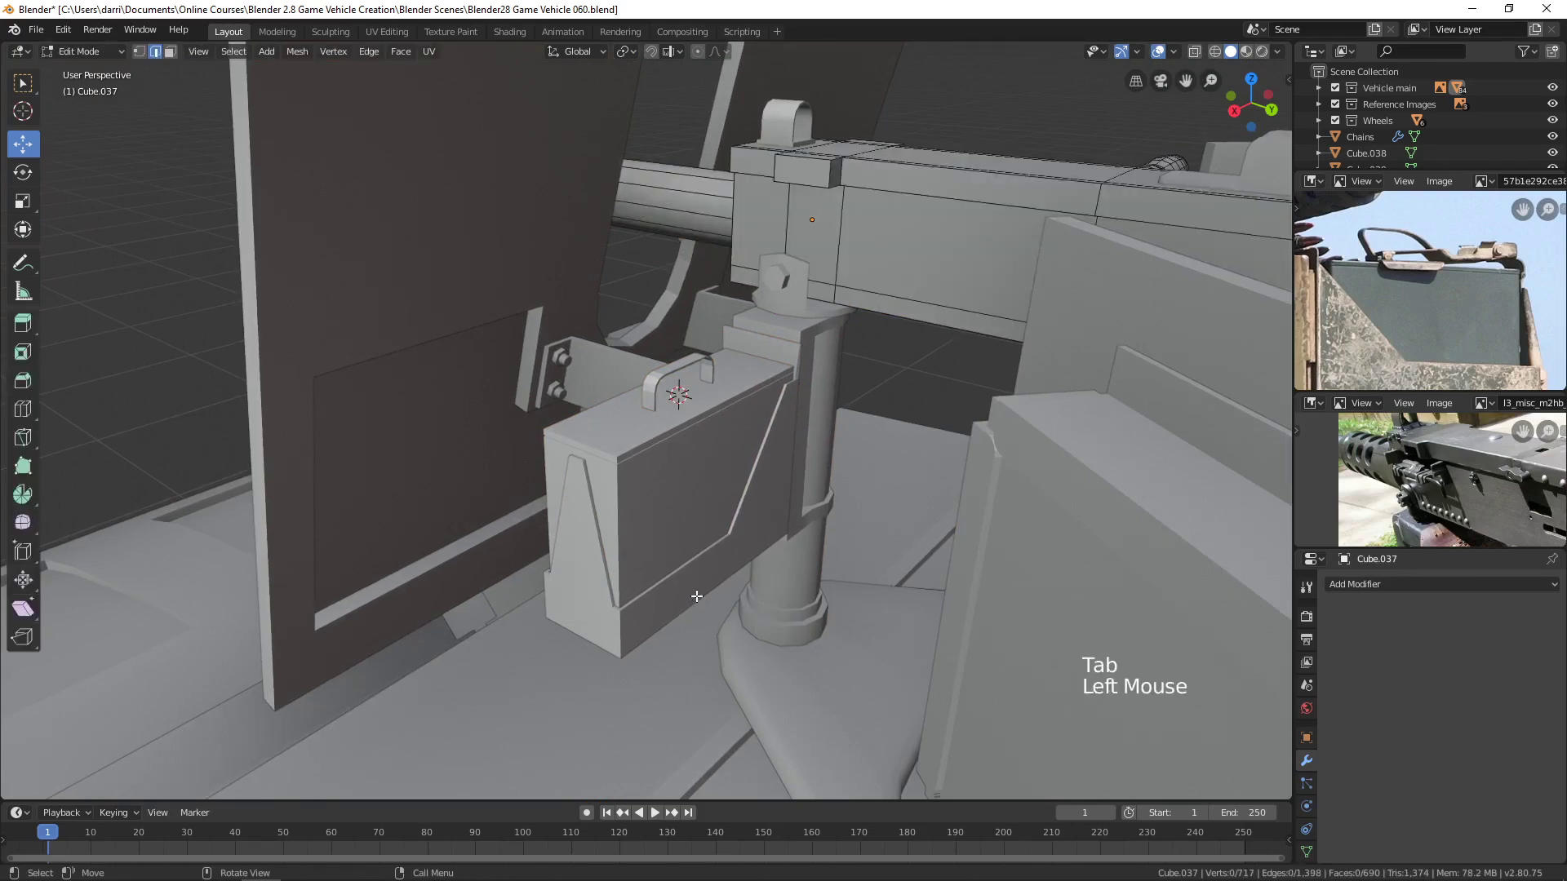
key(Tab)
click(701, 600)
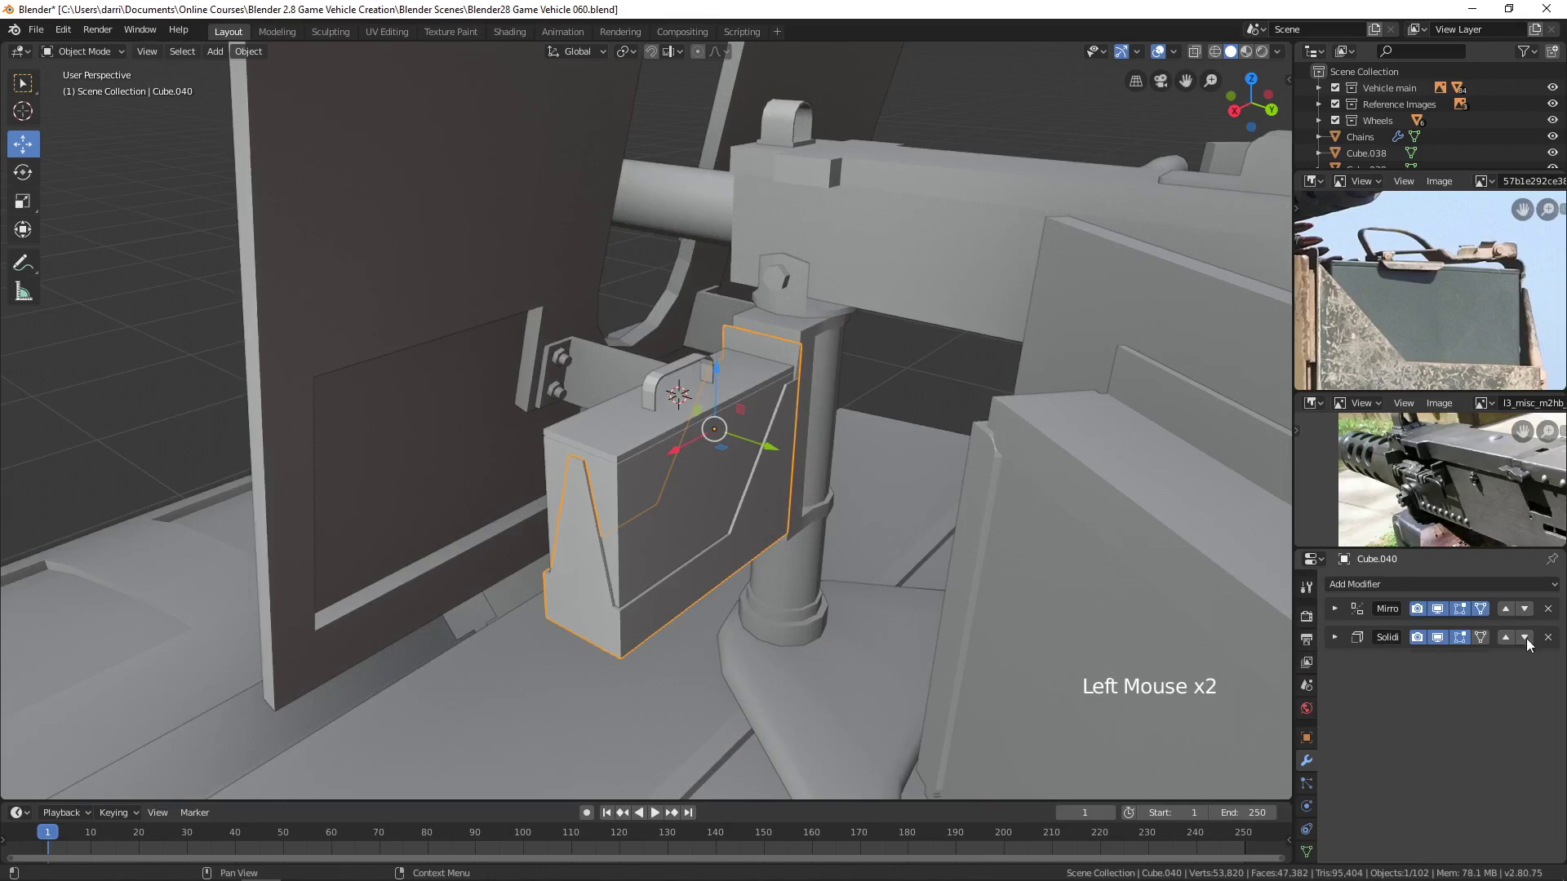
Select the carry handle, ammo can and machine gun together for joining.
click(1509, 644)
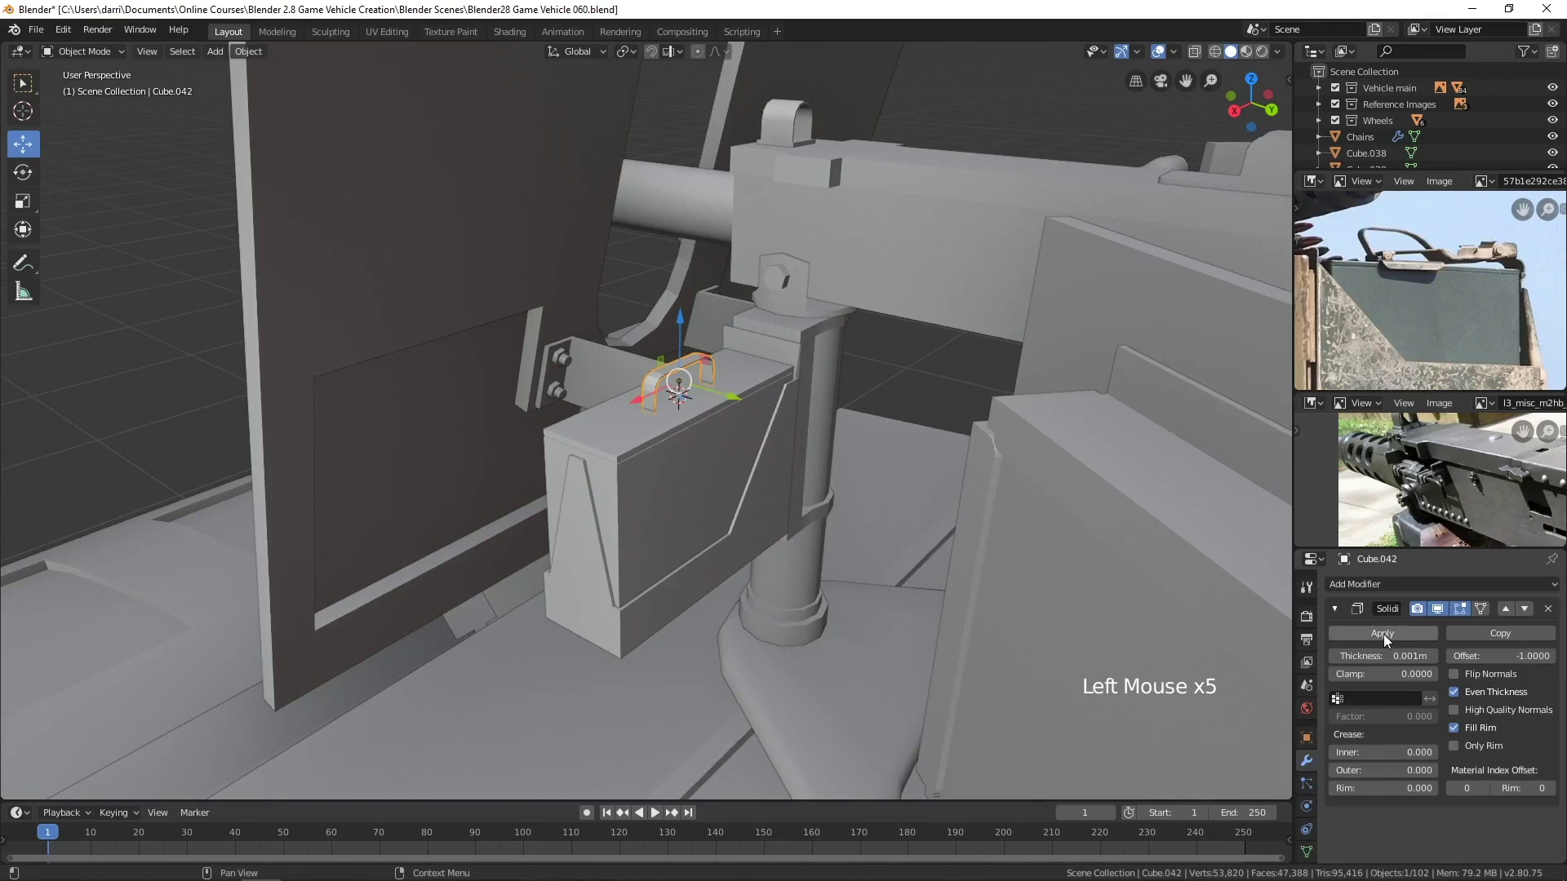
scroll(up, 3)
middle_click(734, 515)
scroll(down, 3)
click(684, 442)
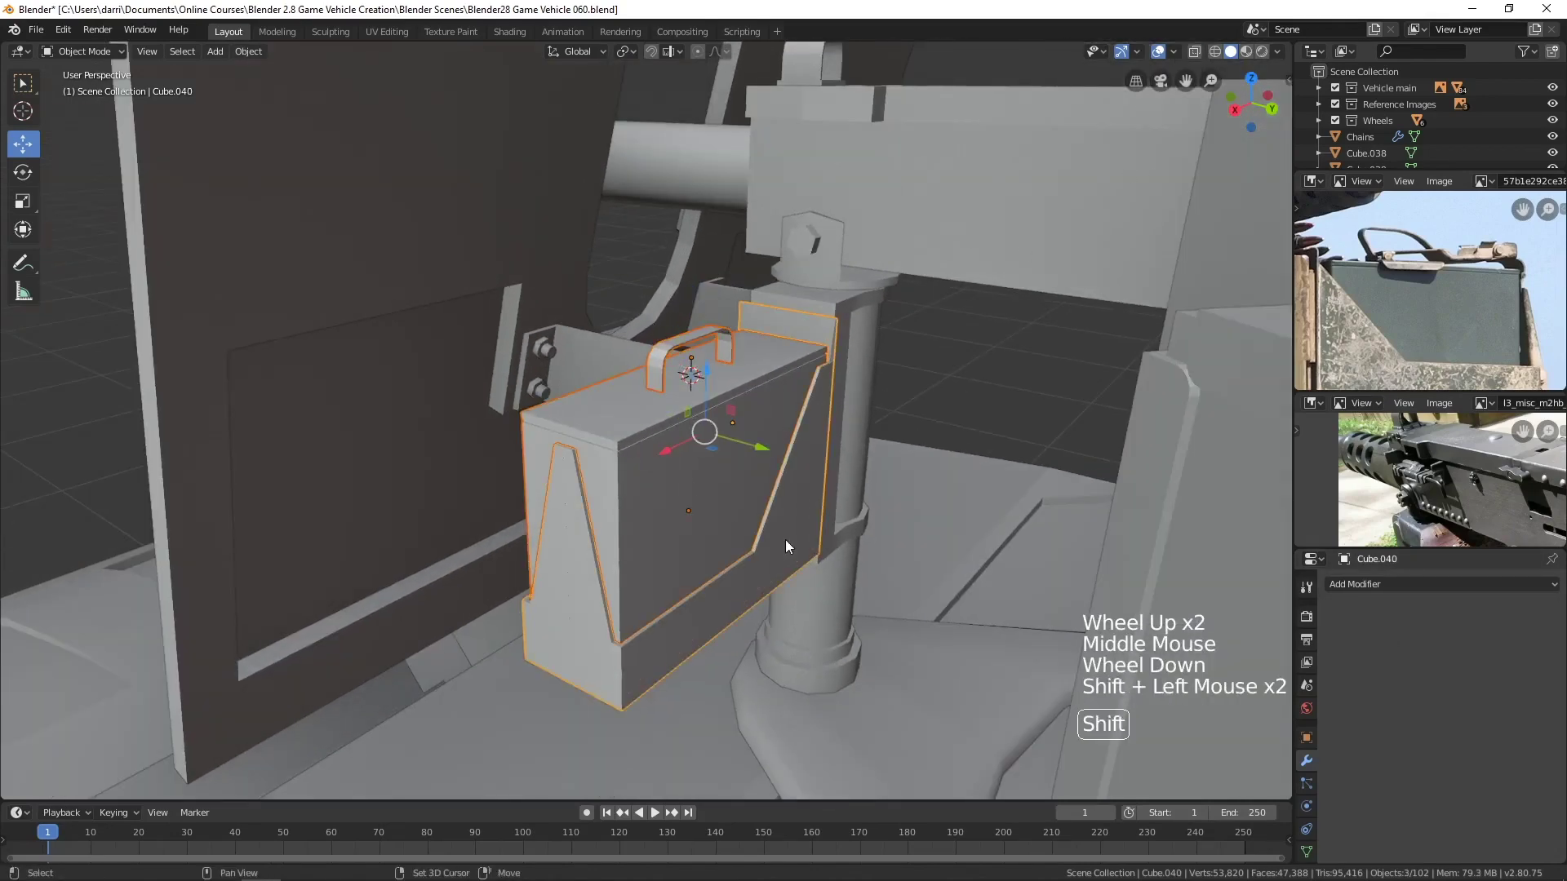
click(837, 302)
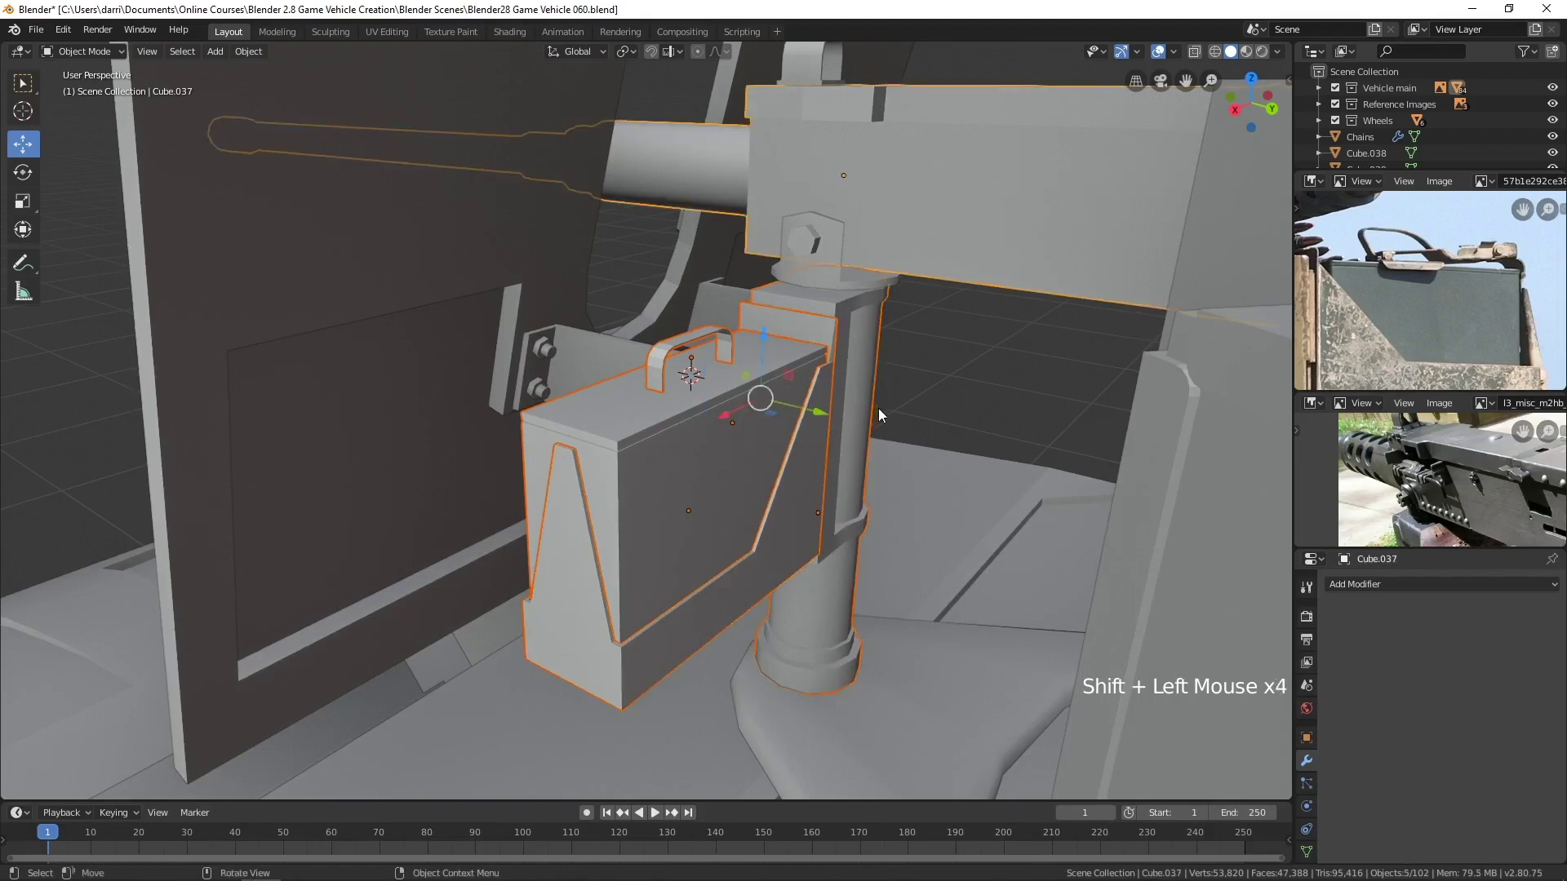
middle_click(883, 410)
Join handle and can into the gun object and zoom out to the whole armored vehicle.
scroll(down, 3)
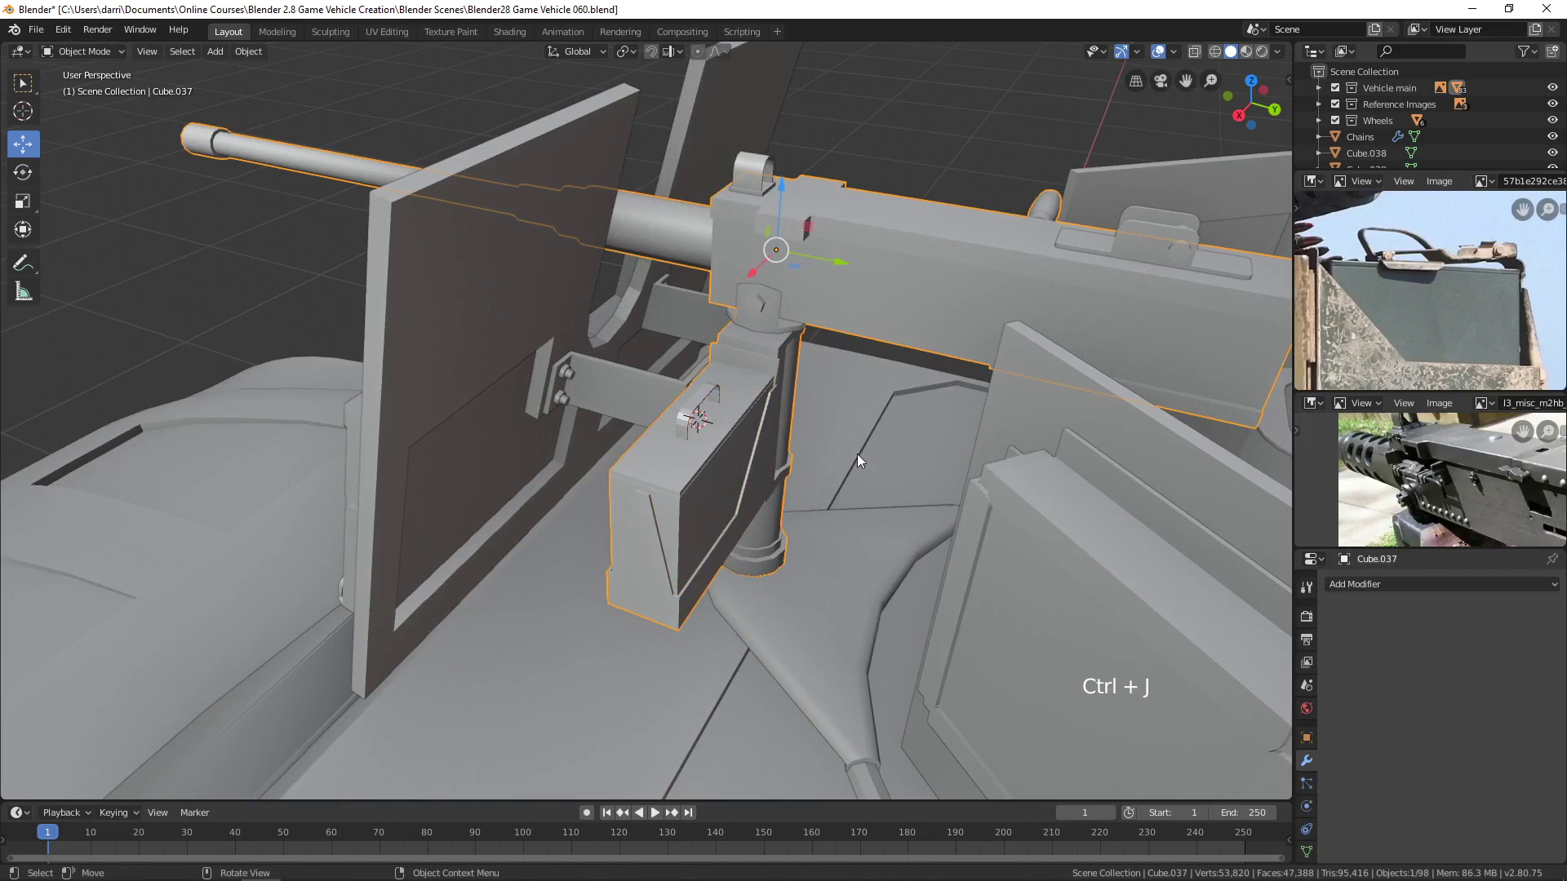
scroll(up, 3)
click(245, 61)
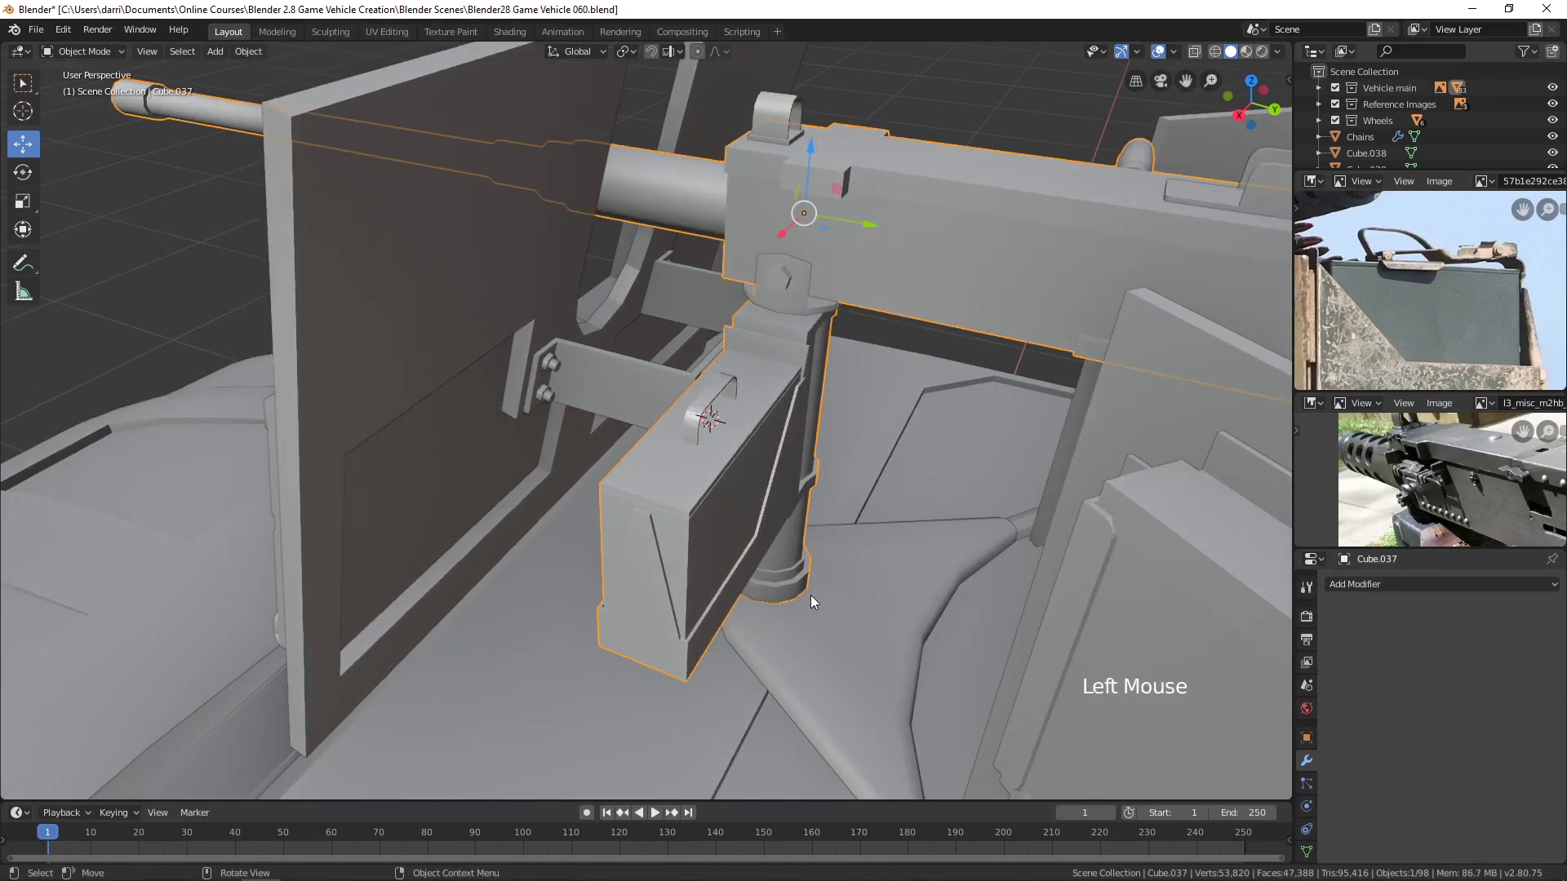
middle_click(826, 583)
key(alt+a)
scroll(down, 3)
middle_click(653, 521)
key(shift+s)
Snap the 3D cursor to the selection and orbit to view the turret and mounted gun from above.
click(686, 716)
key(alt+a)
scroll(down, 3)
middle_click(872, 630)
middle_click(844, 578)
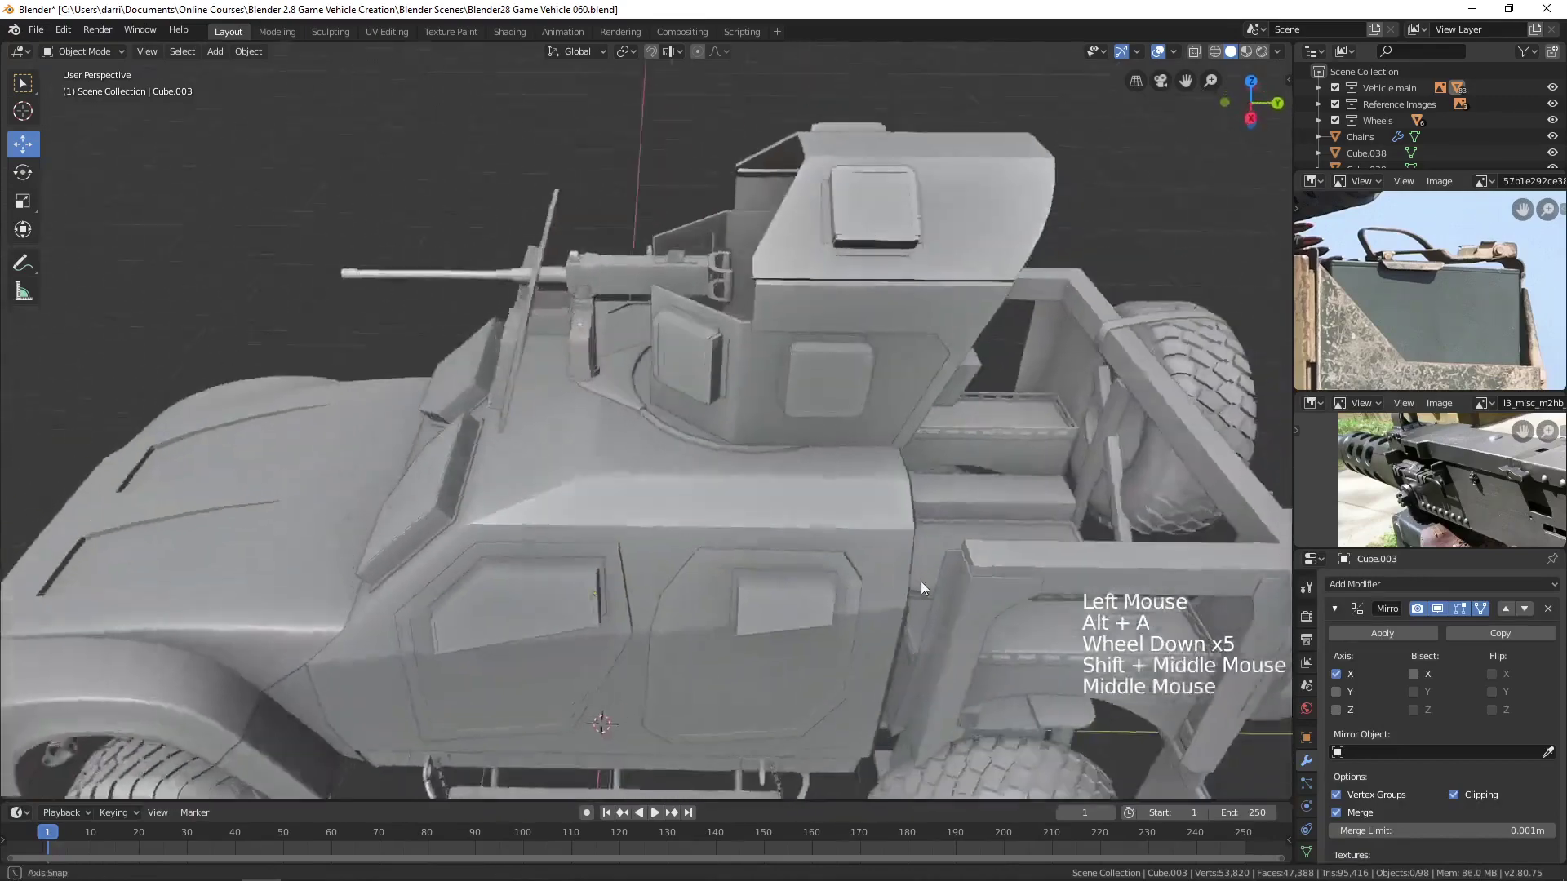
scroll(up, 3)
middle_click(771, 337)
middle_click(780, 397)
scroll(up, 3)
middle_click(782, 399)
middle_click(768, 436)
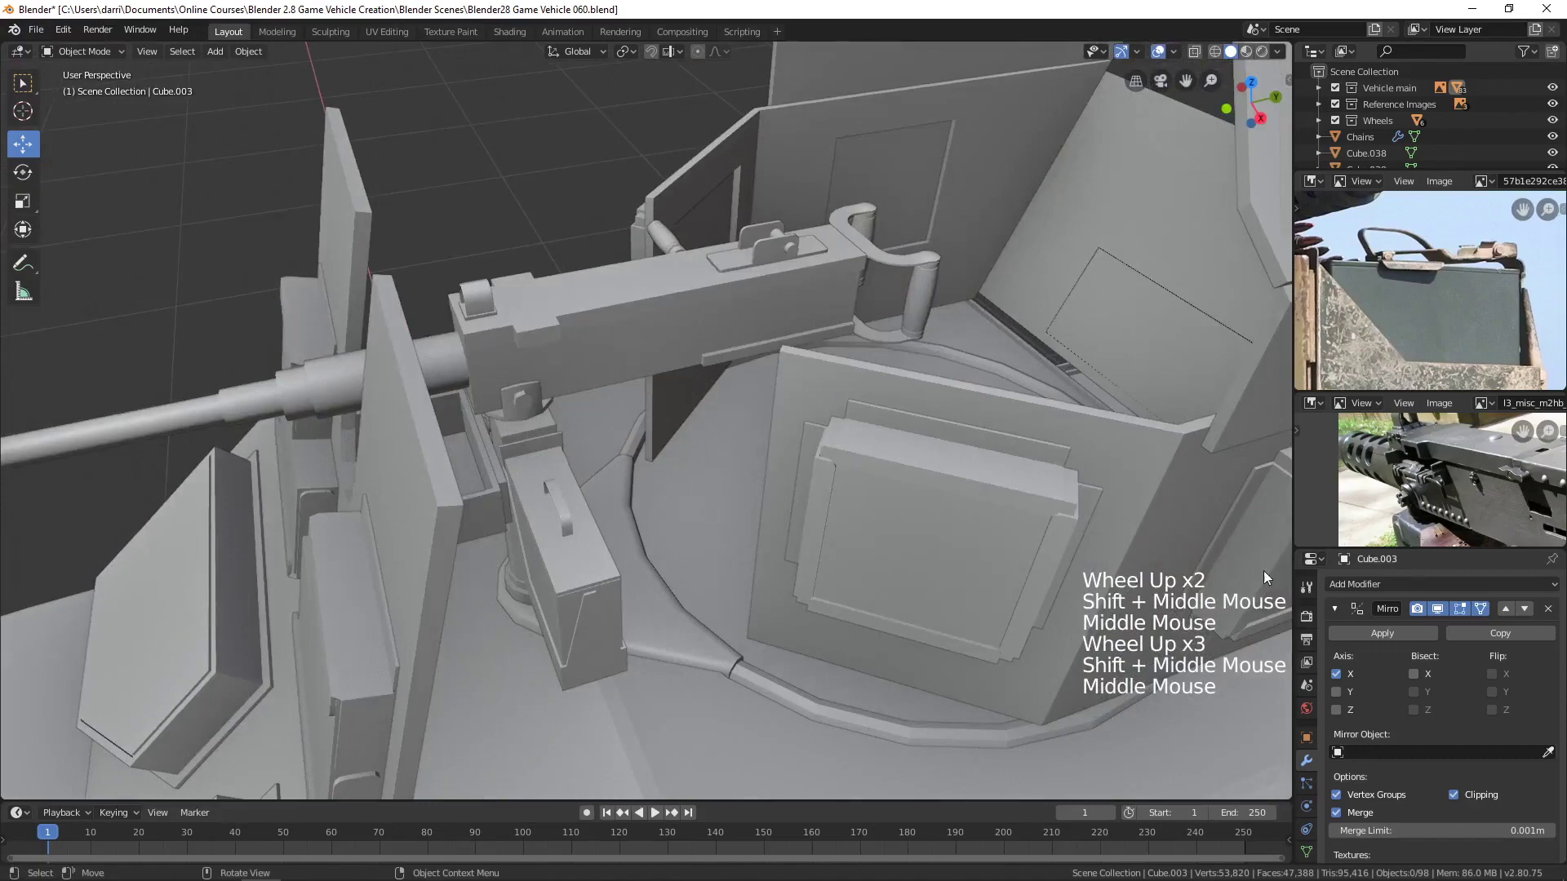
Close in on the gun receiver, select the machine gun and enter Edit Mode on its mesh.
scroll(down, 3)
middle_click(1482, 489)
scroll(up, 3)
middle_click(1434, 471)
scroll(down, 3)
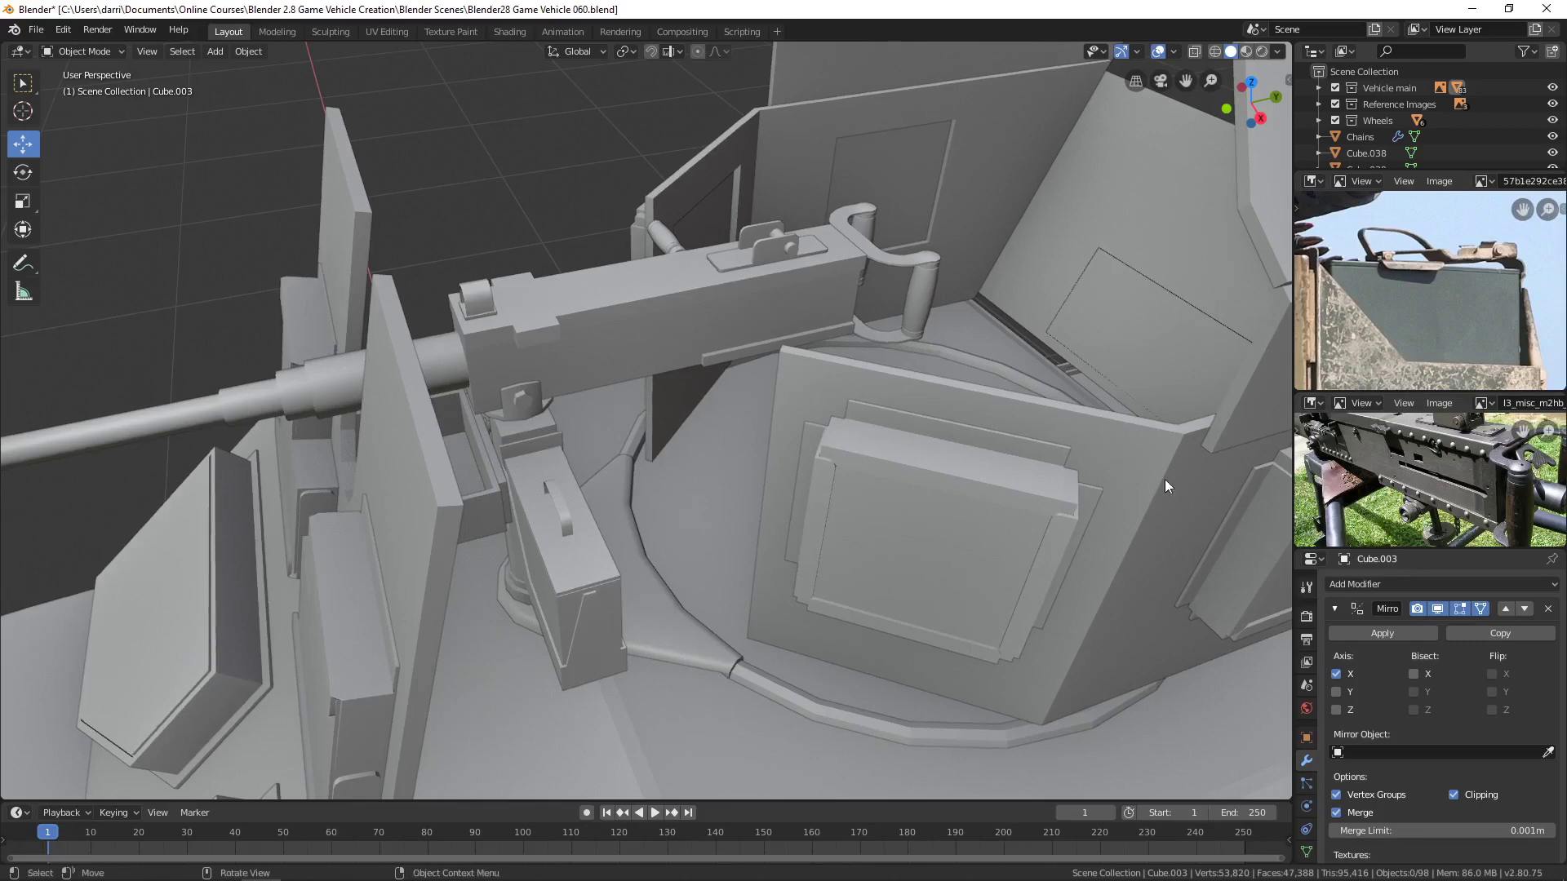
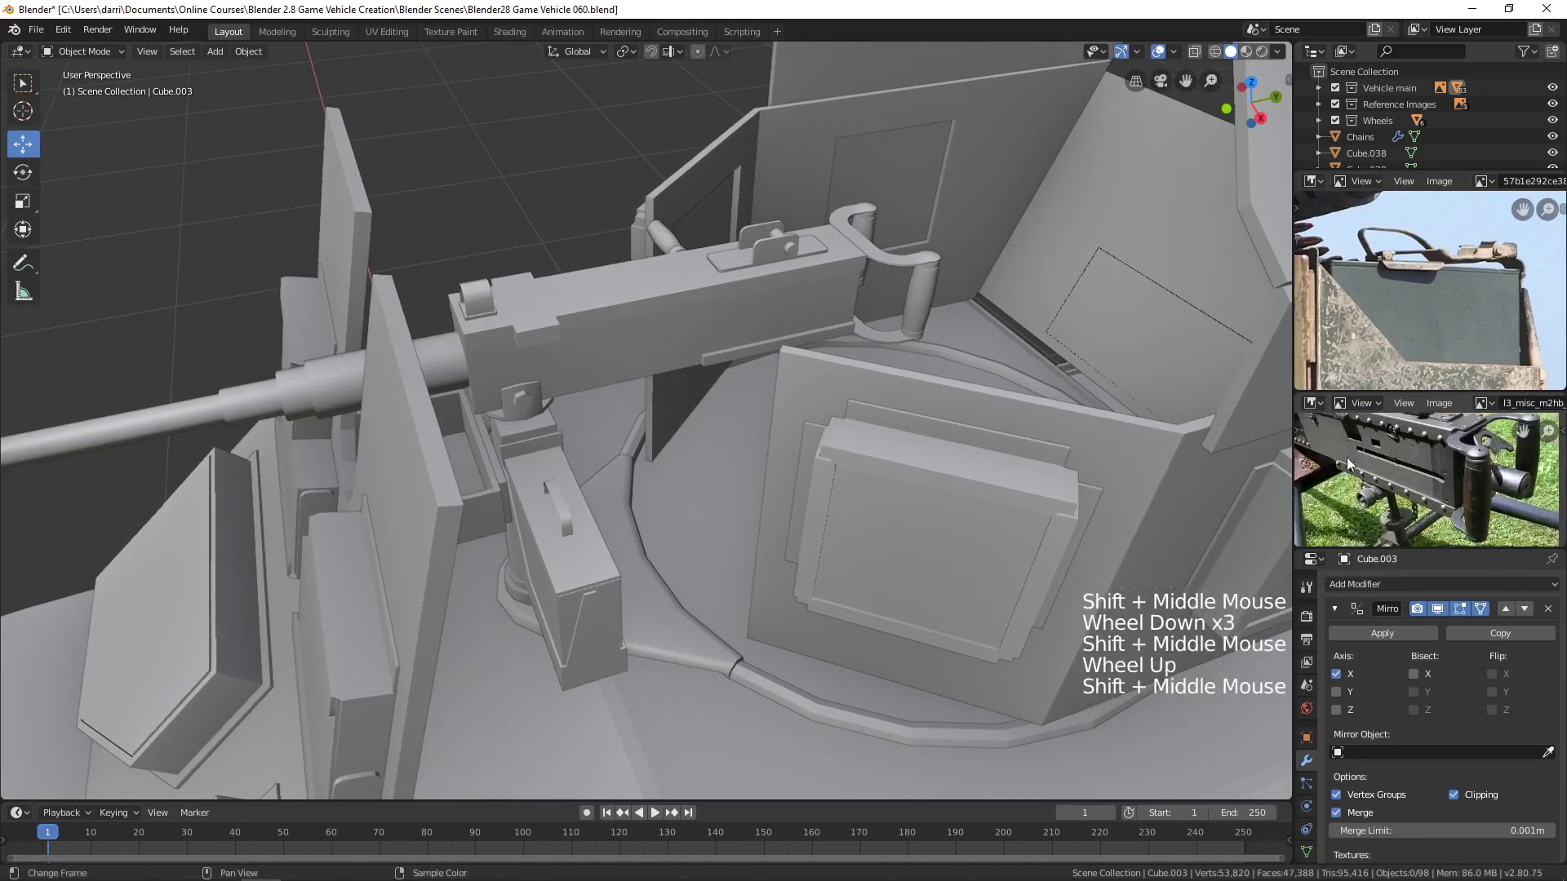
middle_click(874, 434)
middle_click(814, 341)
click(804, 354)
key(Tab)
scroll(up, 3)
Add two parallel loop cuts along the receiver side and scale them together along Z.
middle_click(828, 391)
middle_click(785, 419)
middle_click(515, 404)
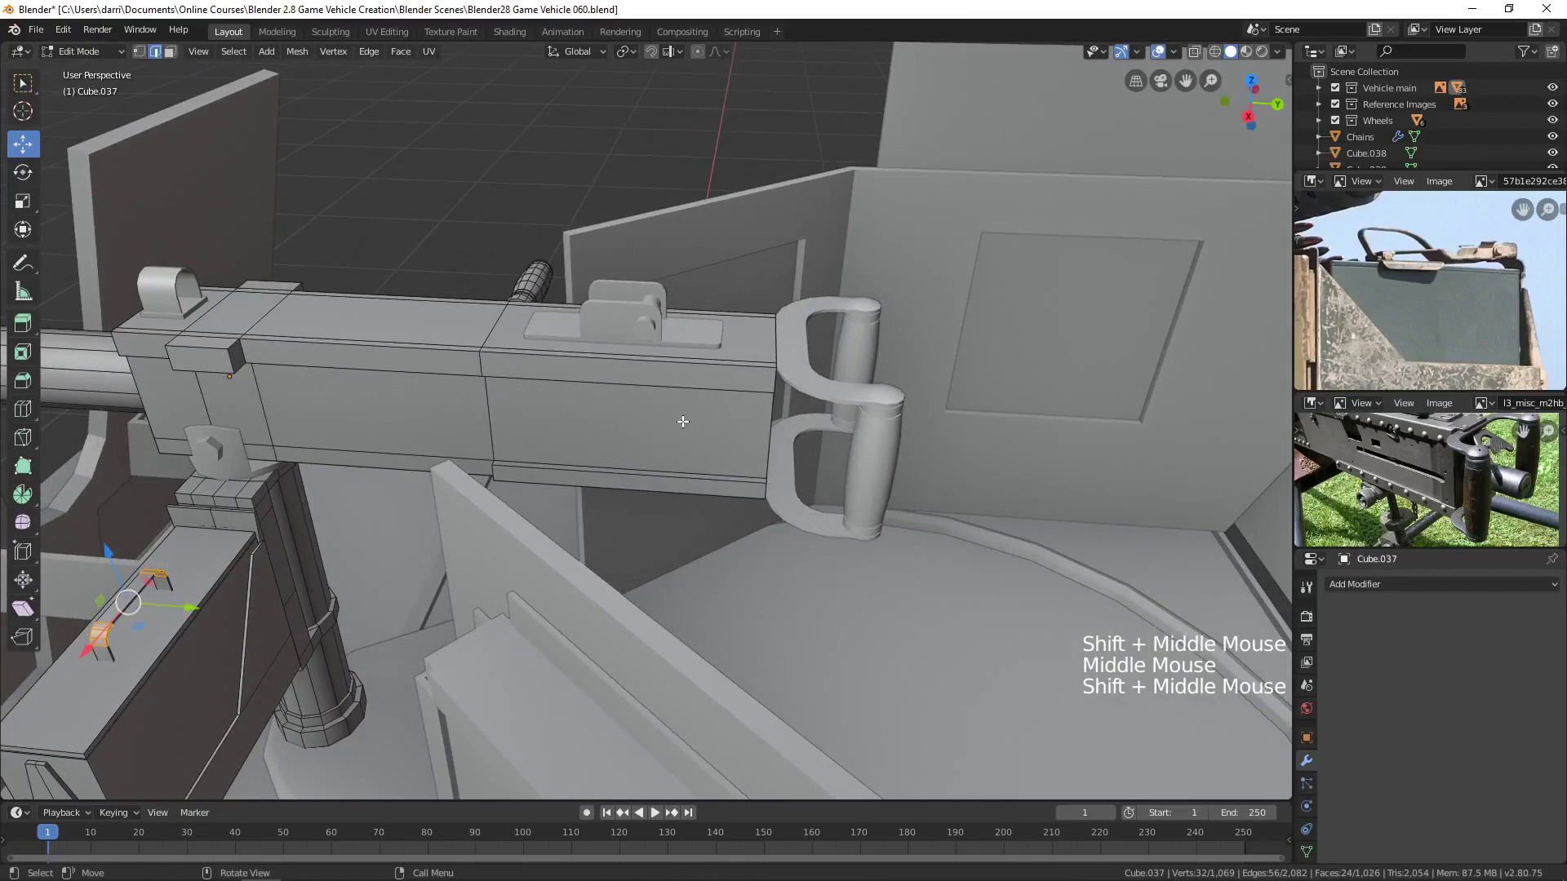
key(ctrl+r)
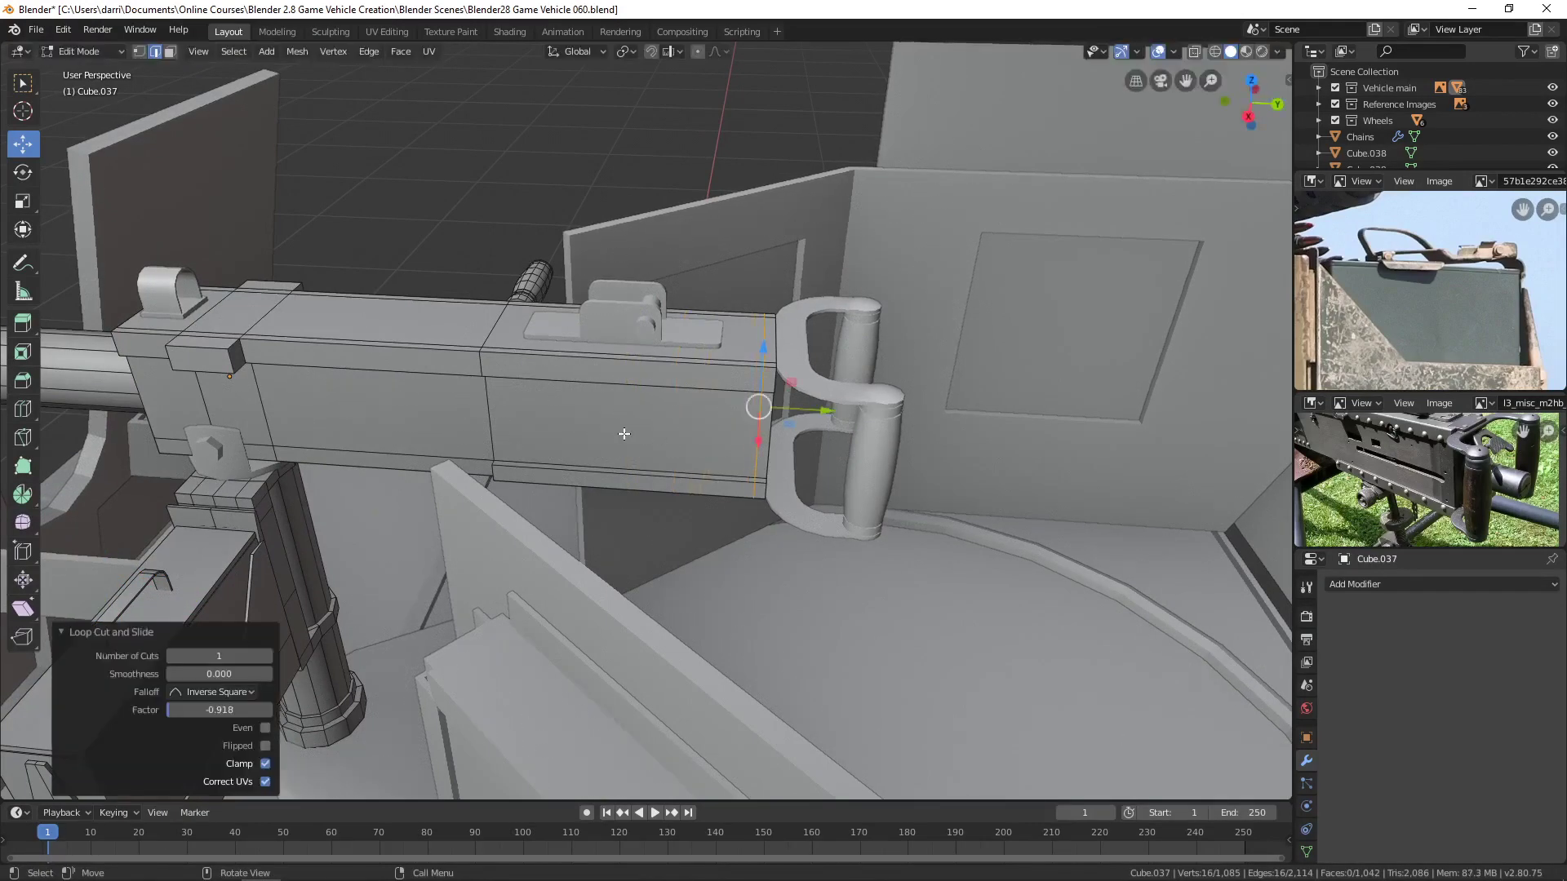
key(ctrl+r)
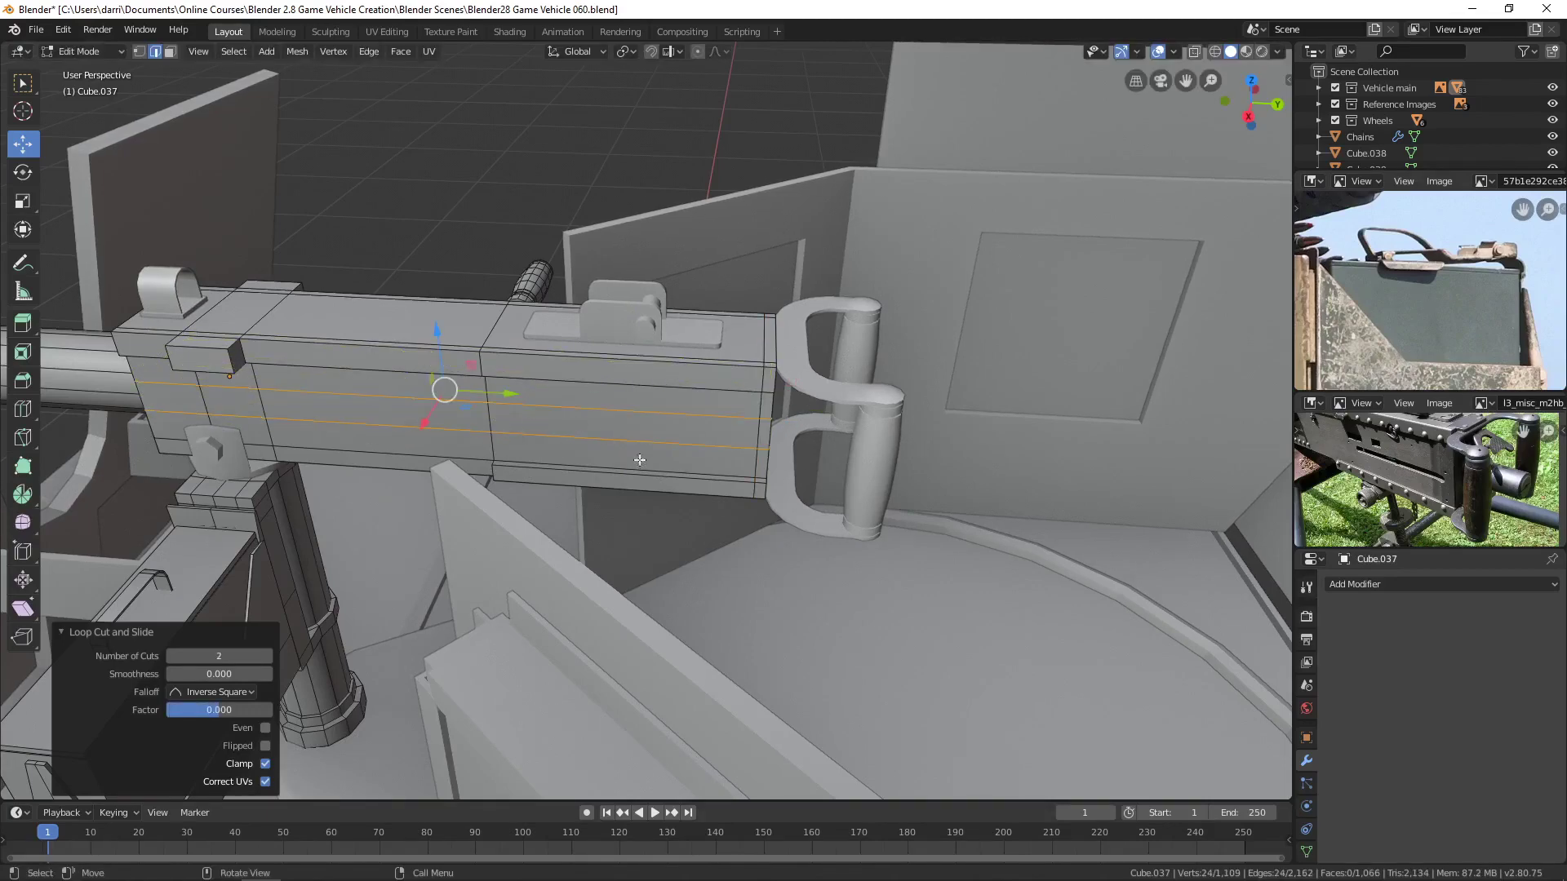
key(s)
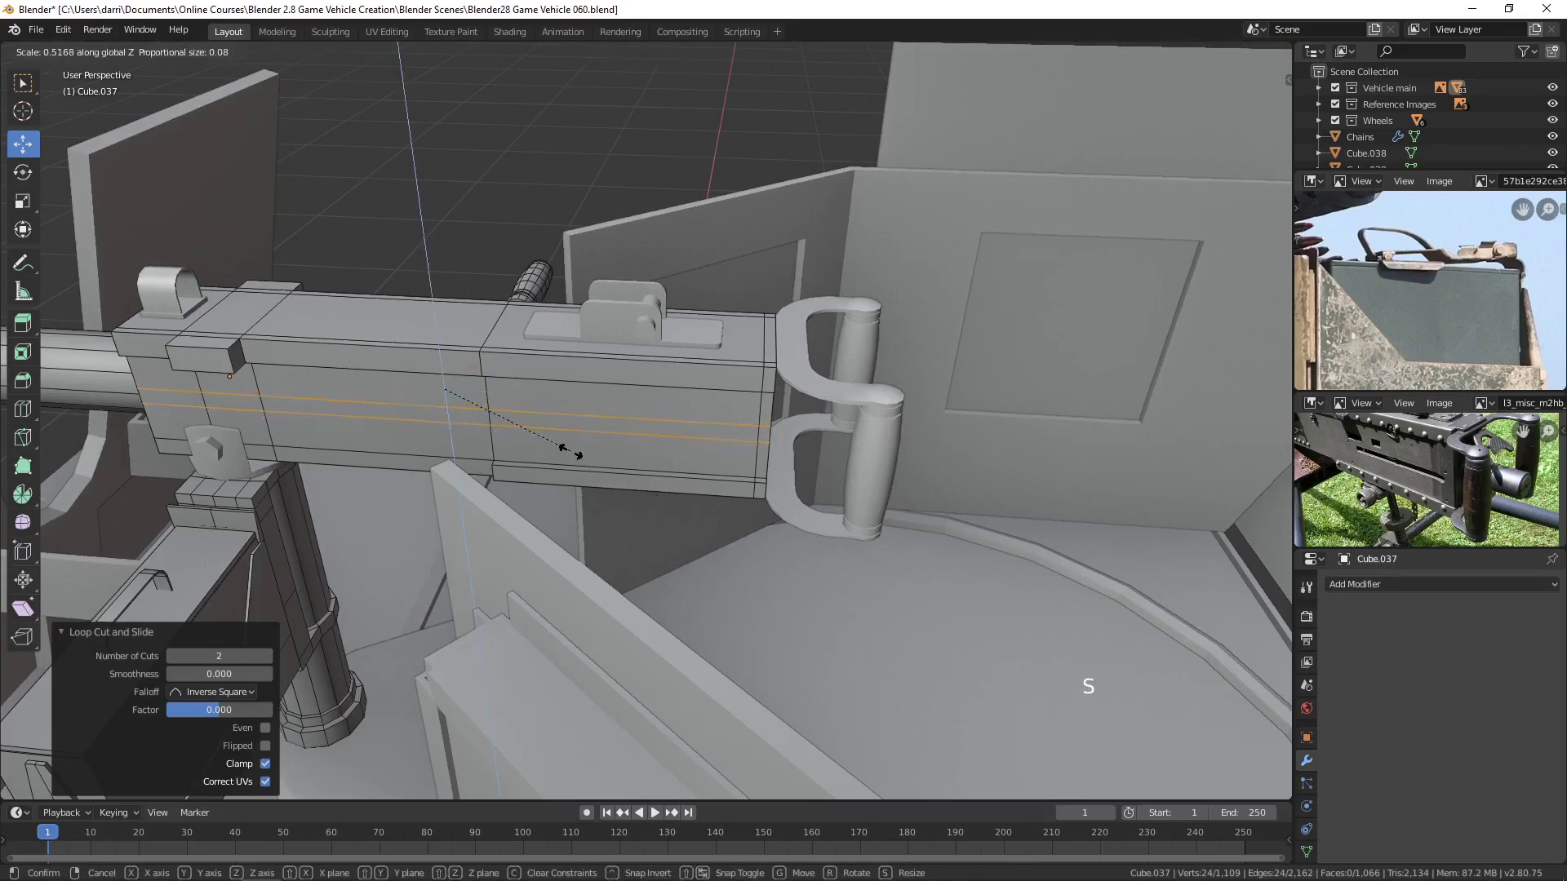
key(3)
click(639, 425)
Extrude the strip between the loops inward to form a recessed groove and check it.
middle_click(822, 452)
middle_click(635, 457)
key(e)
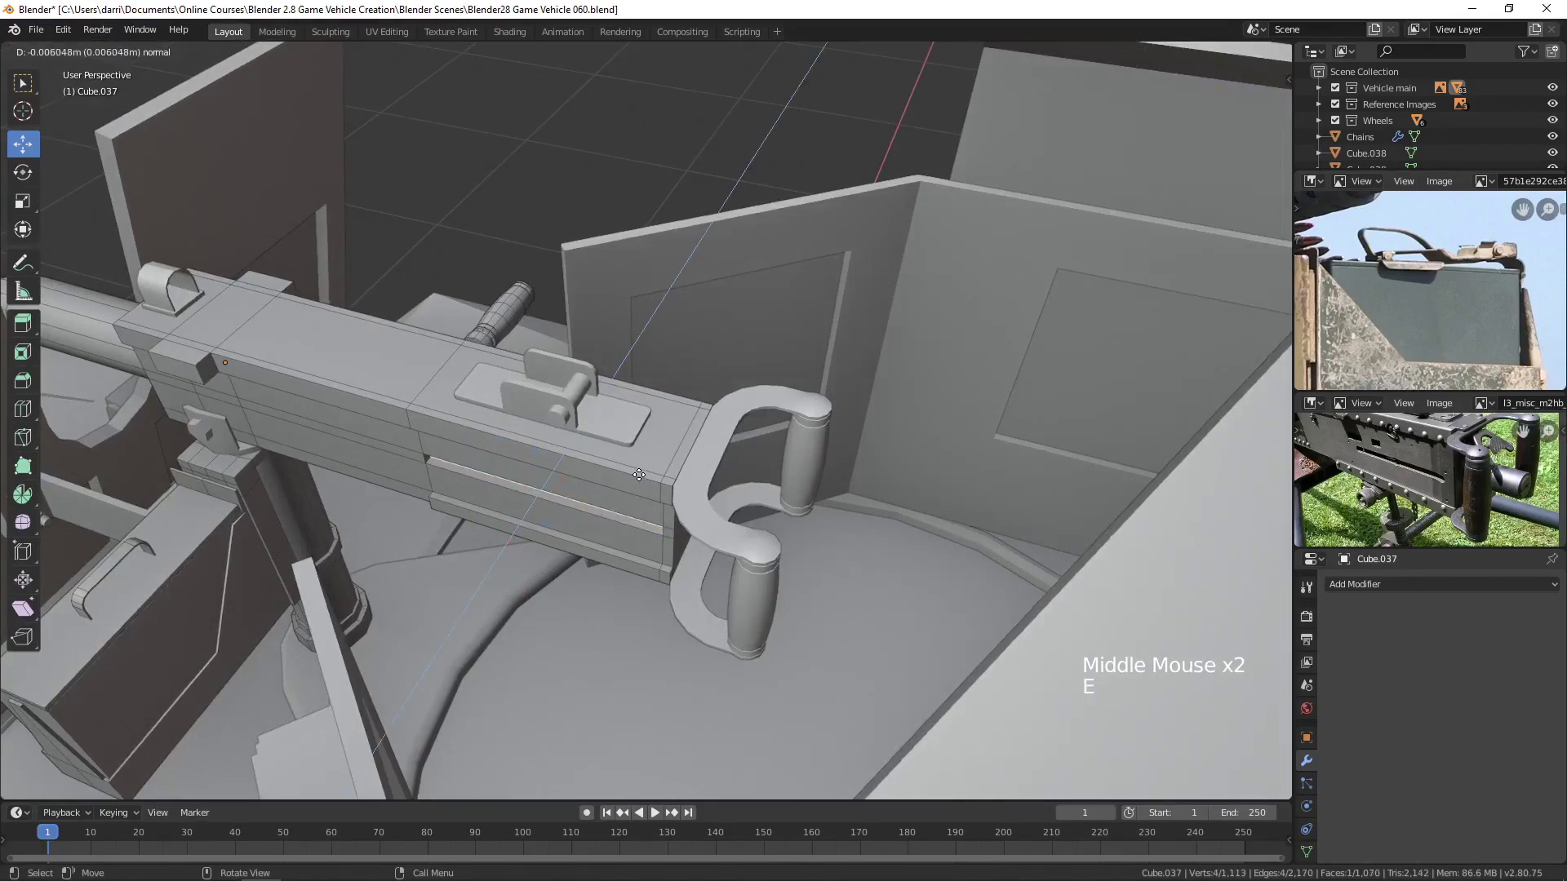
key(alt+a)
key(Tab)
scroll(down, 3)
middle_click(605, 495)
Return to Object Mode with the full armored vehicle back in view.
scroll(down, 3)
key(alt+a)
scroll(down, 3)
middle_click(611, 534)
middle_click(629, 339)
click(709, 519)
key(alt+a)
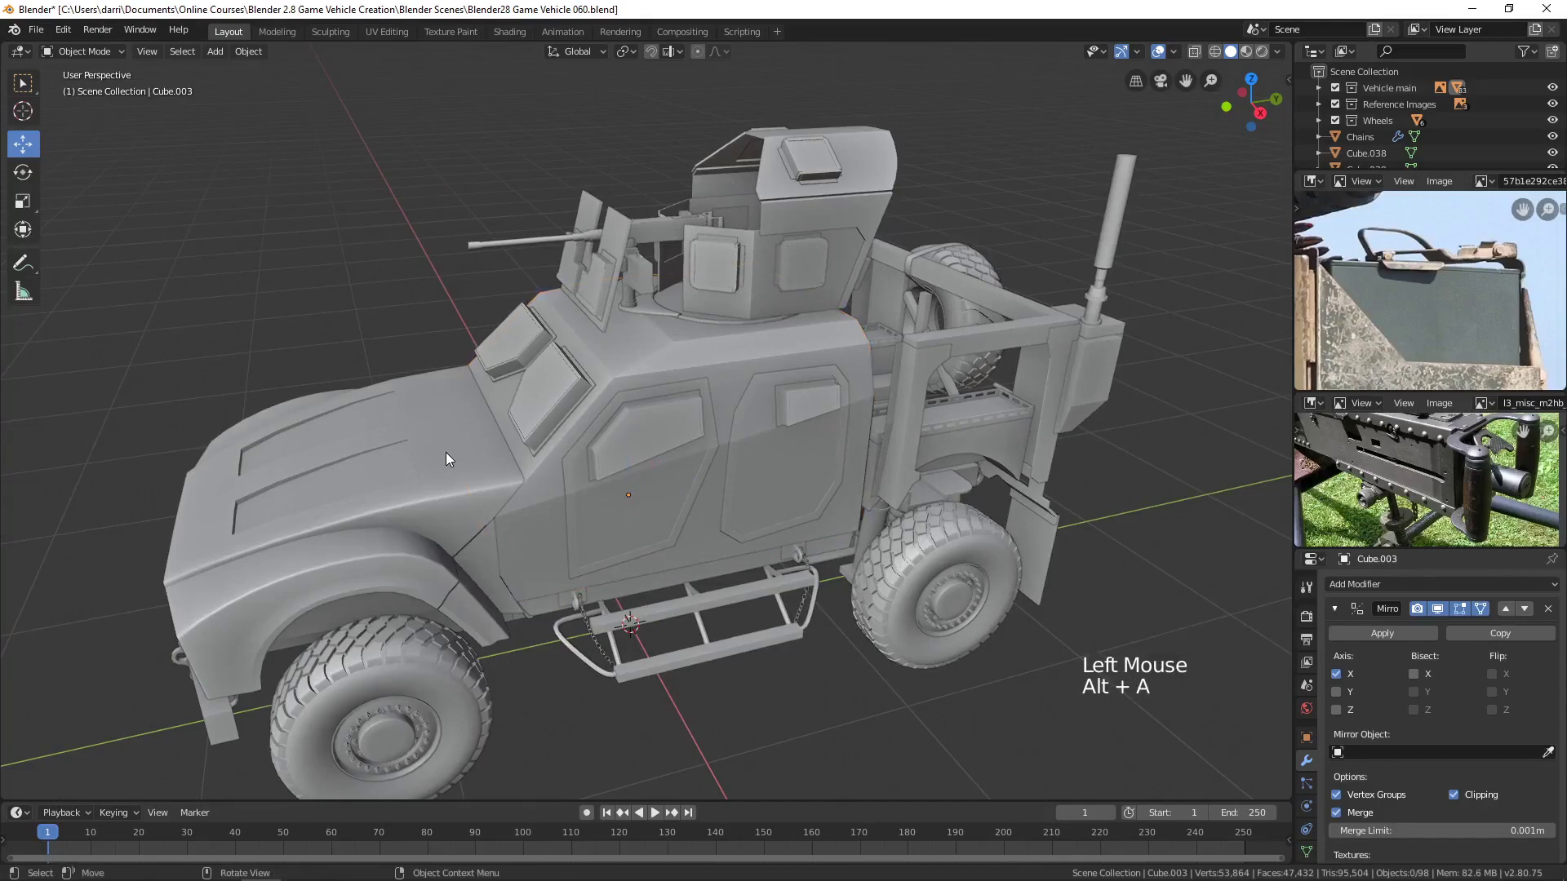
Orbit around the vehicle and turret to review the mounted gun, ending on a three-quarter view.
middle_click(452, 462)
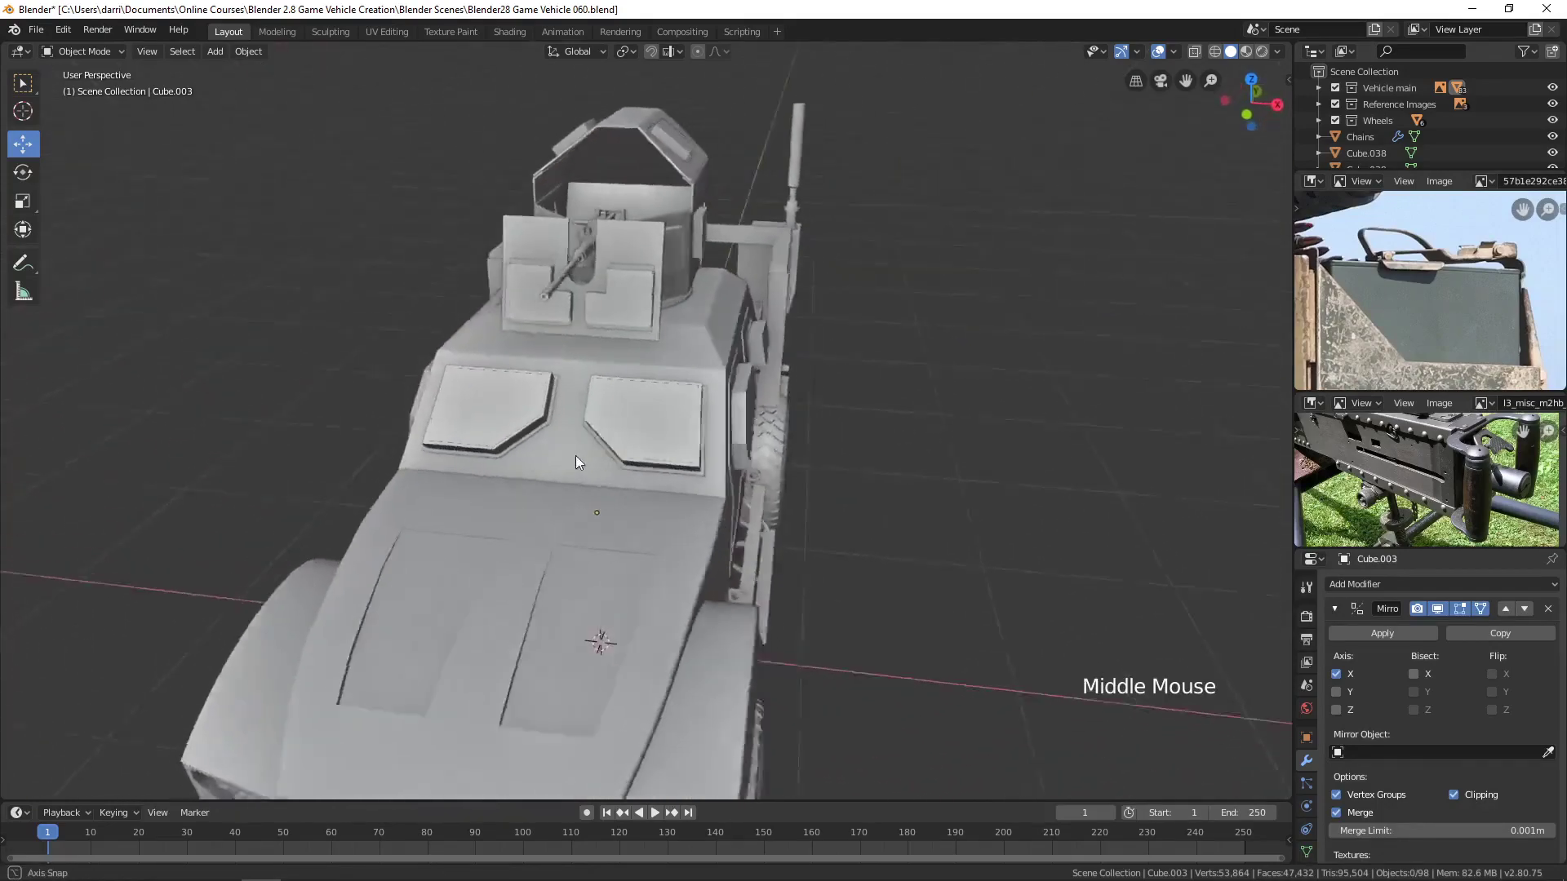
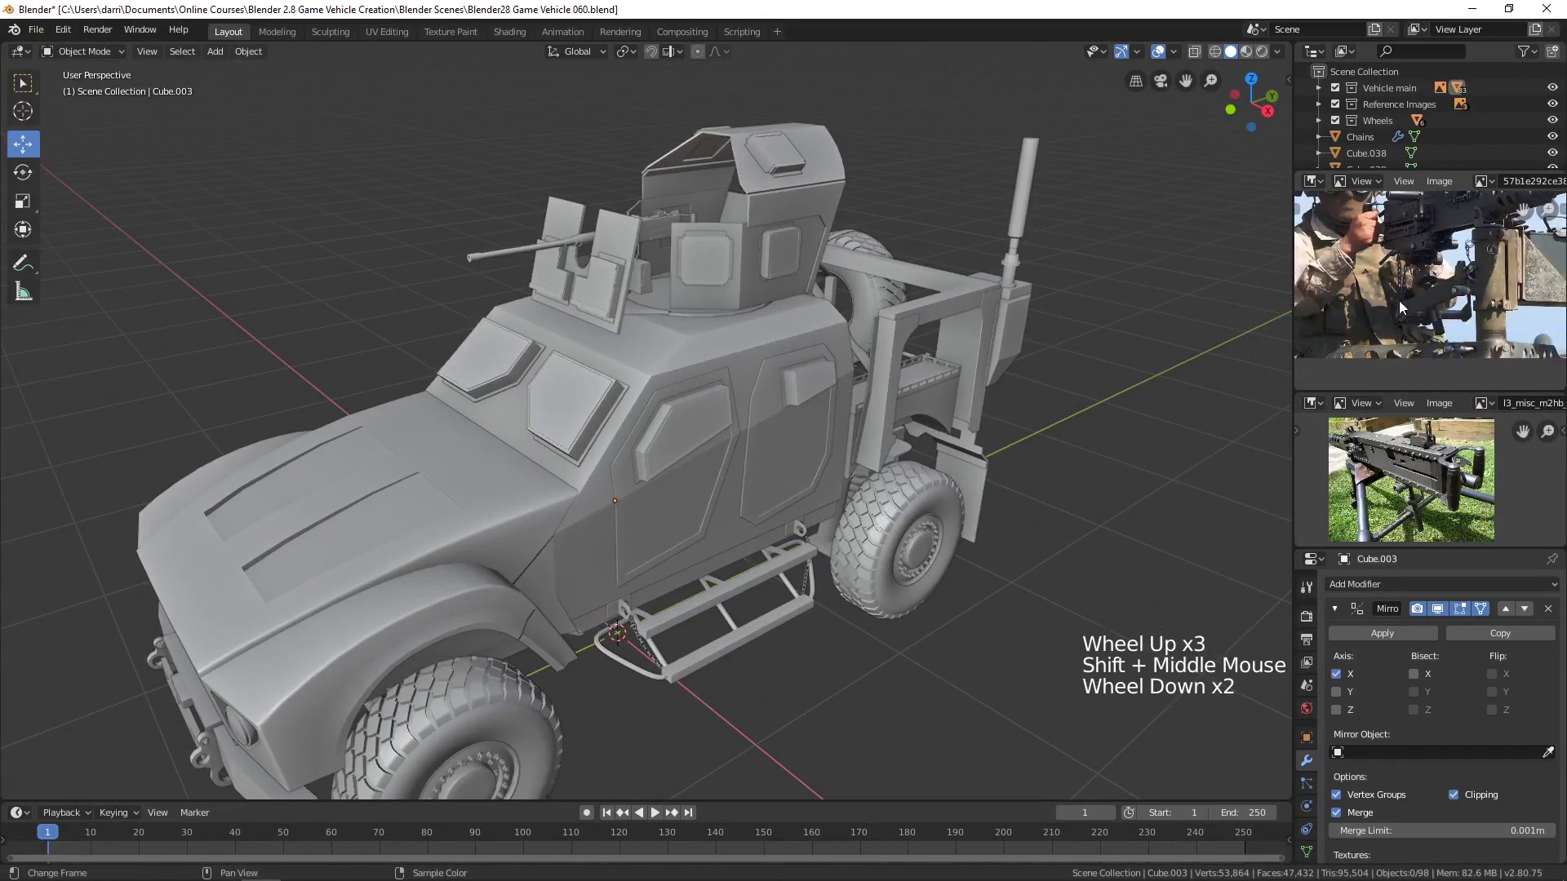
middle_click(740, 326)
scroll(up, 3)
middle_click(694, 377)
middle_click(688, 460)
middle_click(616, 383)
middle_click(593, 393)
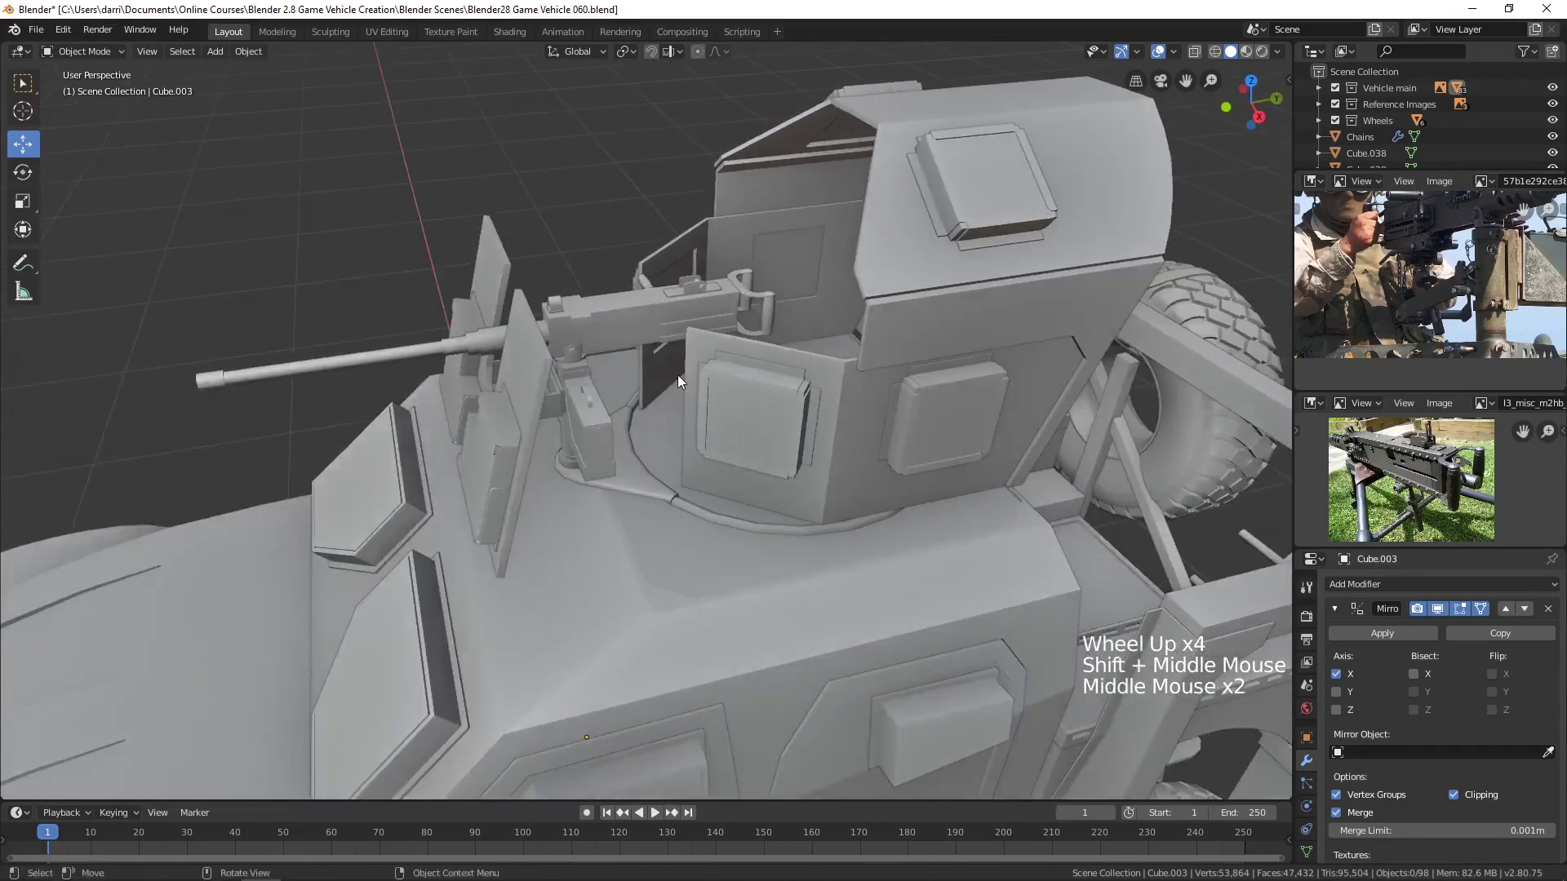
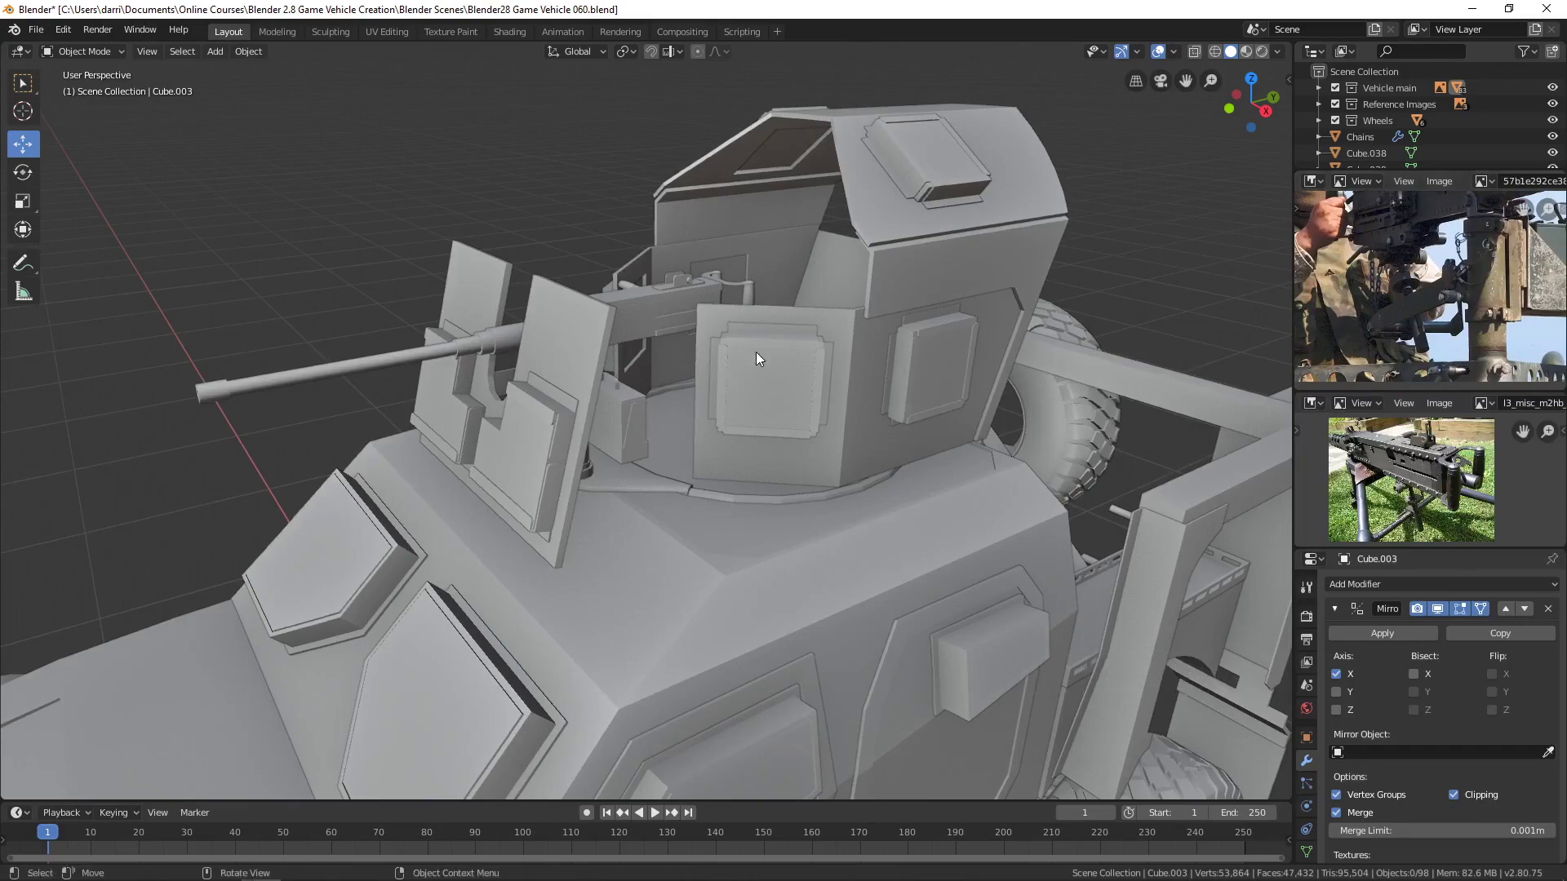
middle_click(752, 363)
scroll(down, 3)
middle_click(728, 392)
middle_click(710, 390)
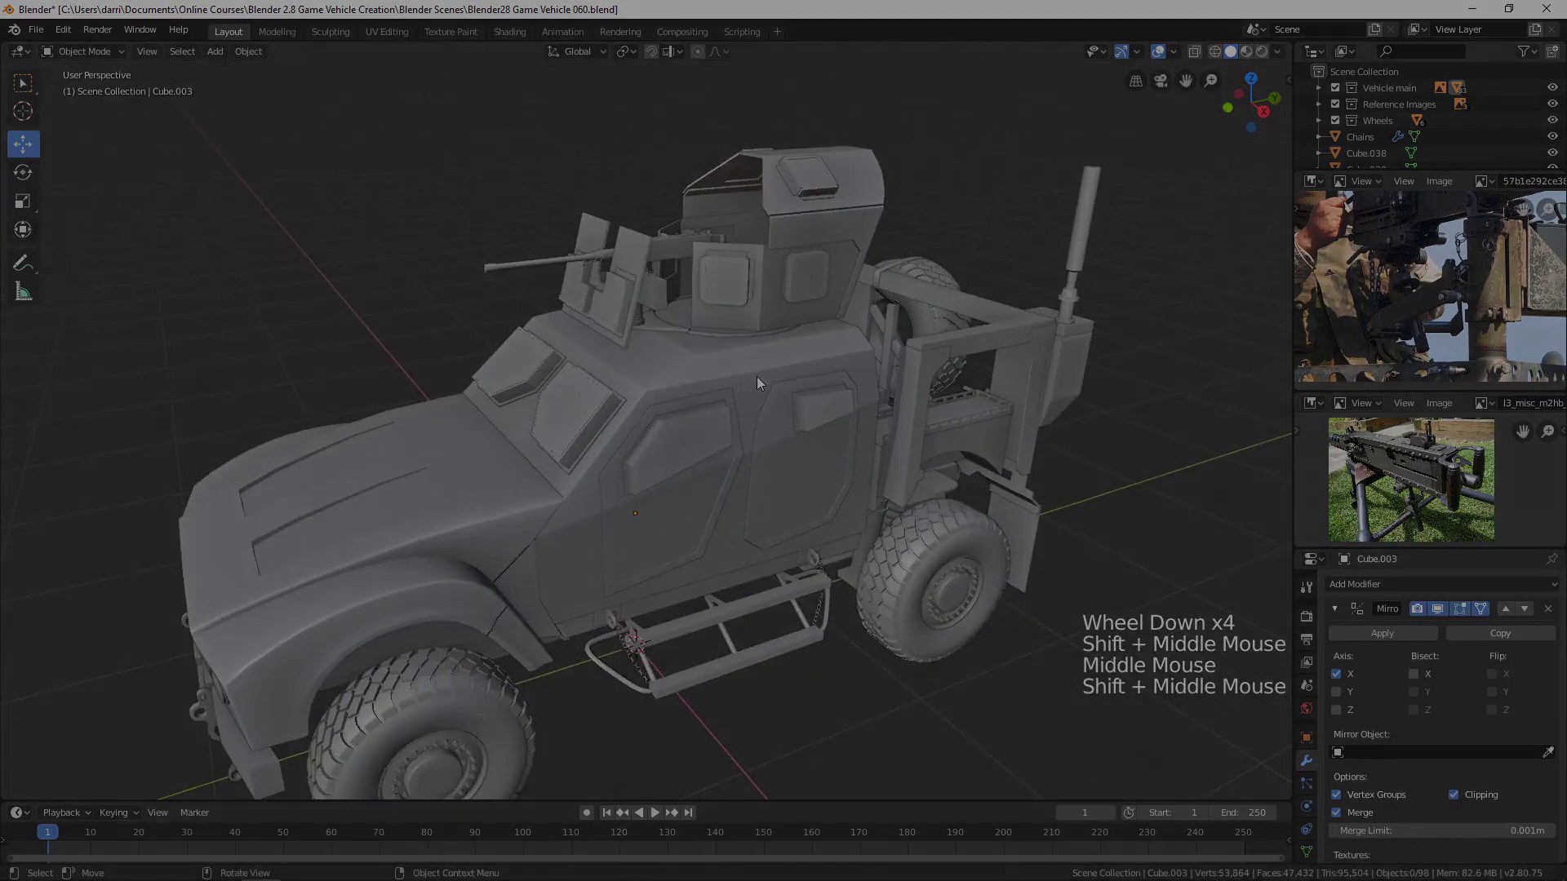